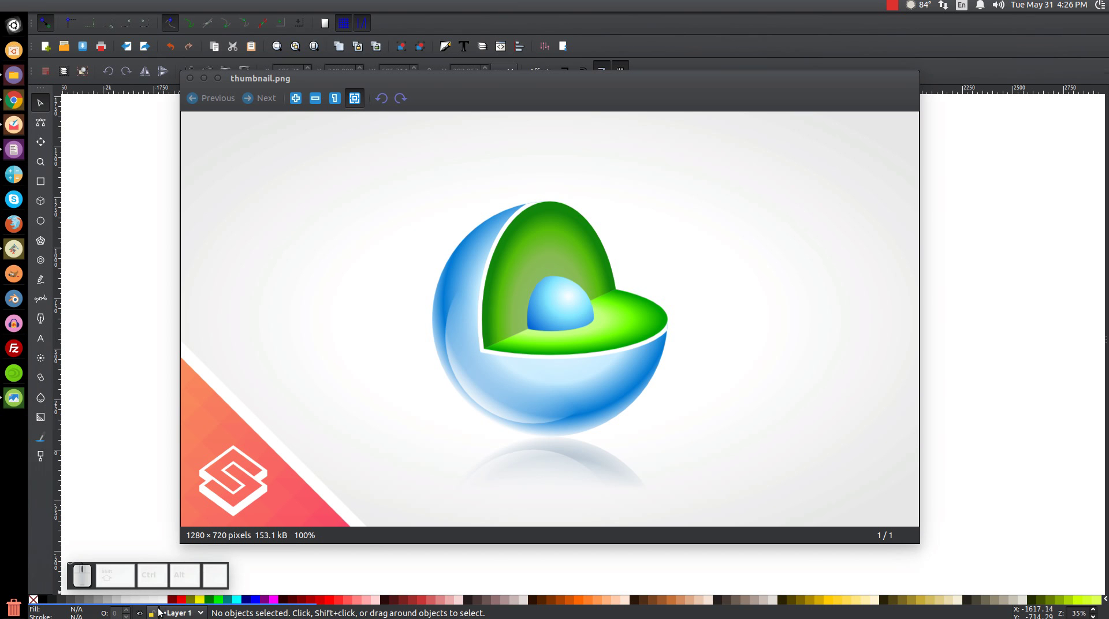
Close the Image Viewer showing the layered-sphere reference picture.
click(209, 82)
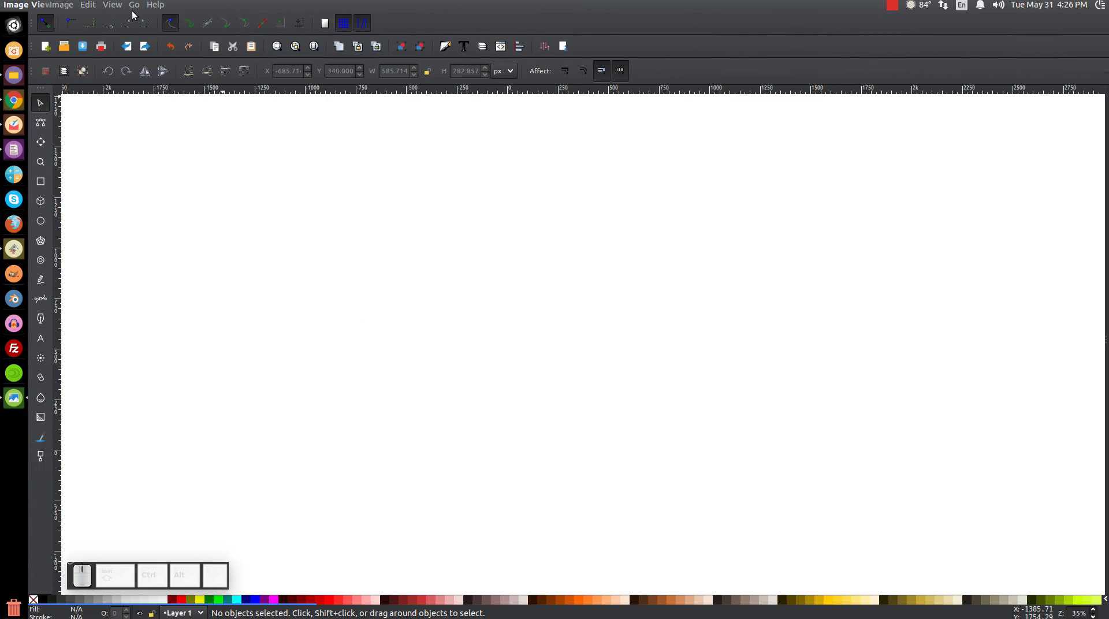
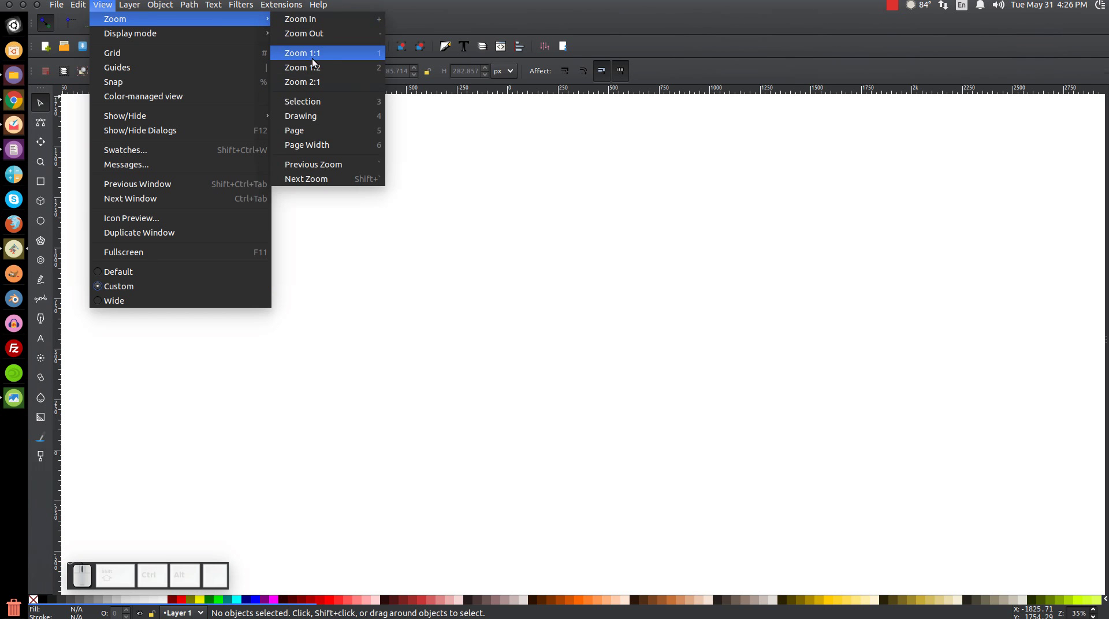
Zoom the page to 1:1 and dock the Align and Distribute and Fill and Stroke panels.
click(314, 67)
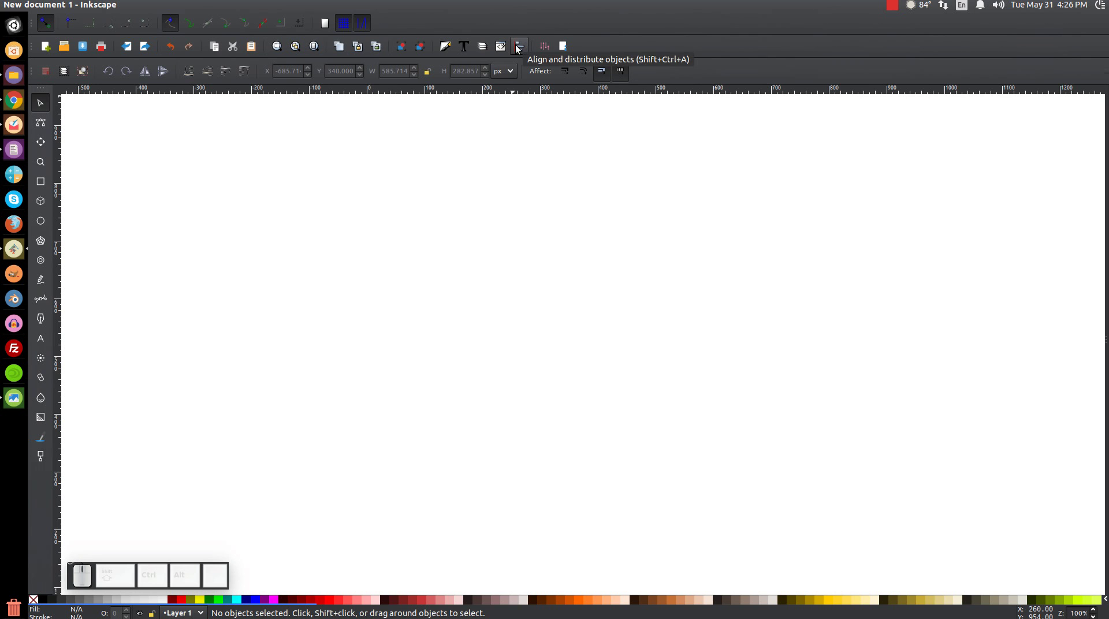
click(518, 48)
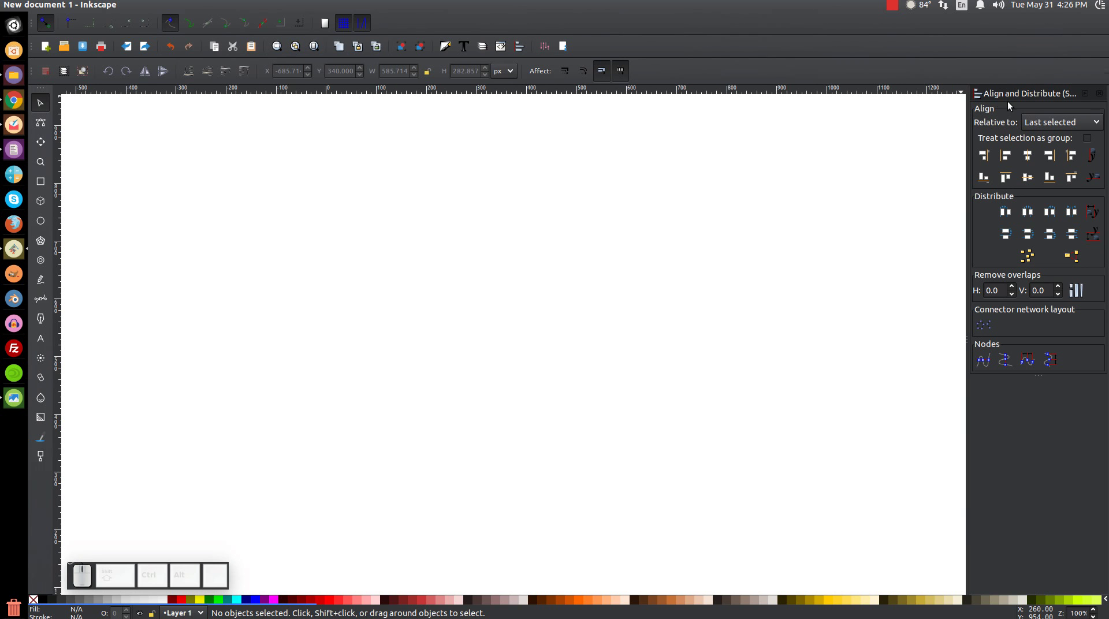
click(1051, 120)
click(1049, 128)
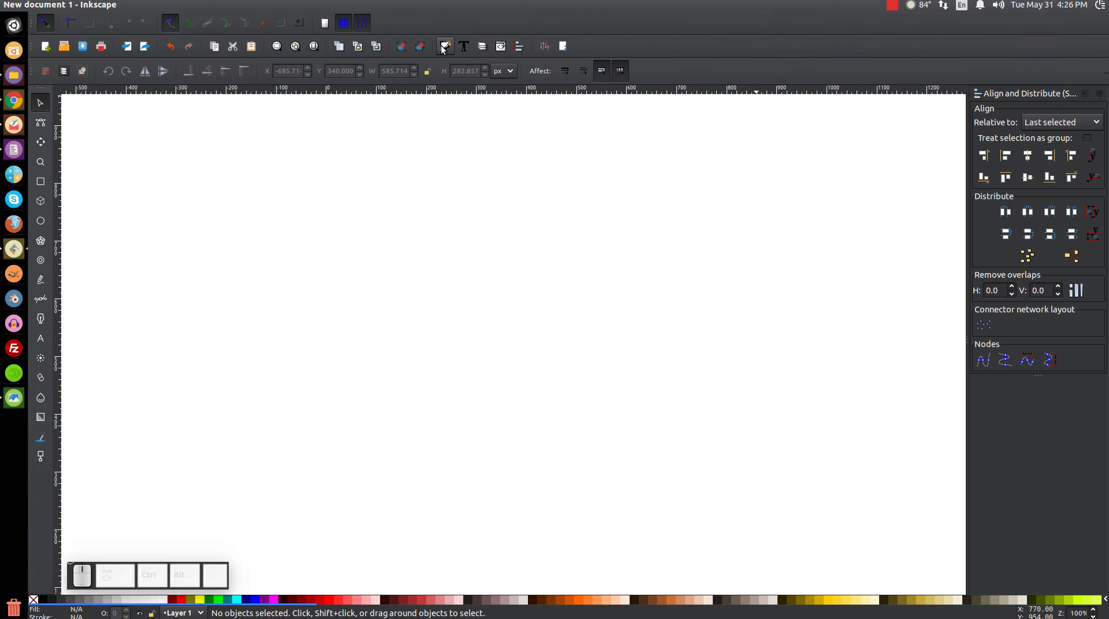
click(444, 49)
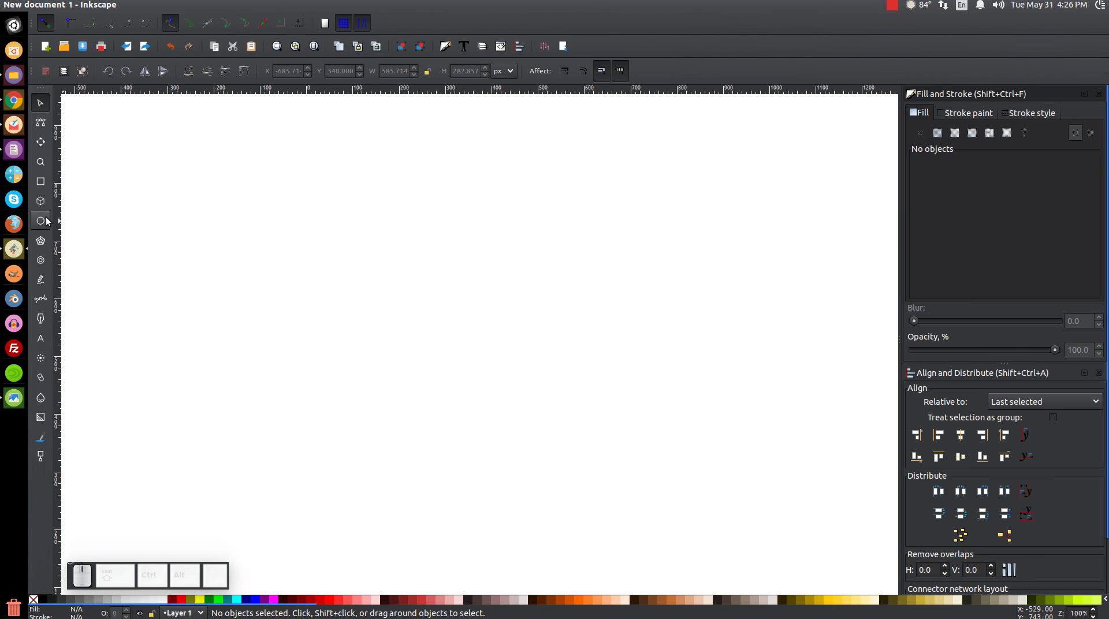
Draw a circle about 386 px across with the Ellipse tool and set its fill lightness to 230.
click(50, 220)
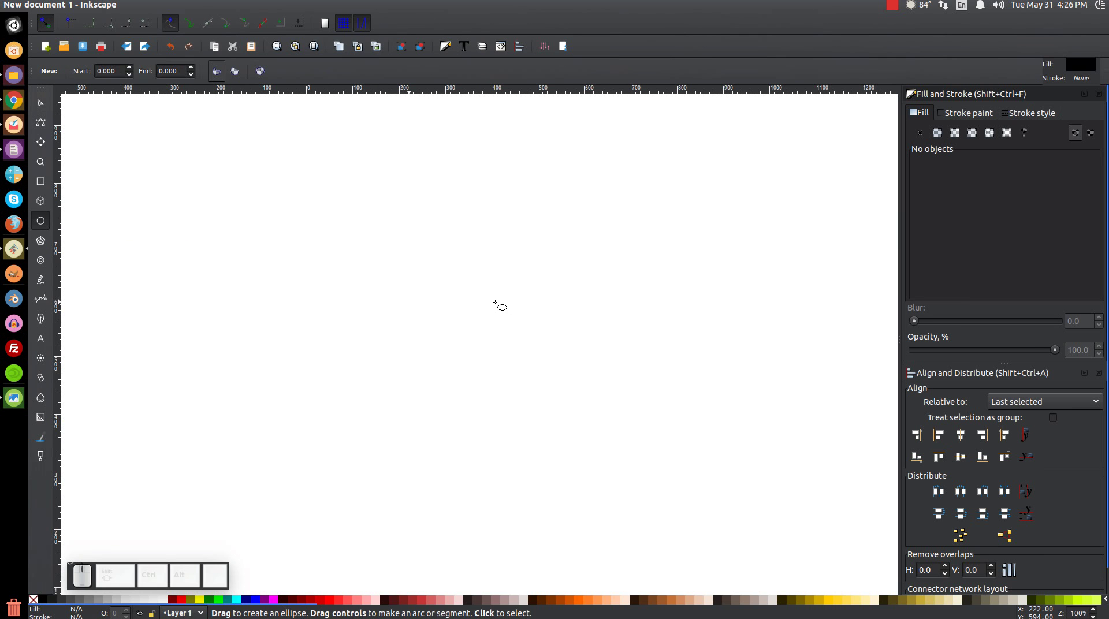
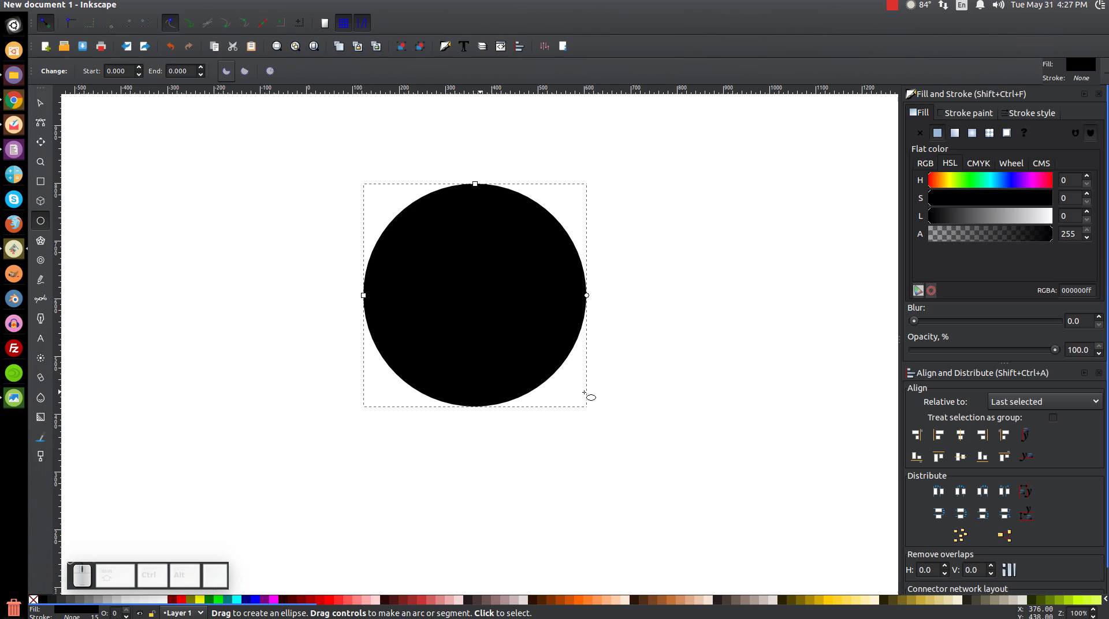
click(48, 110)
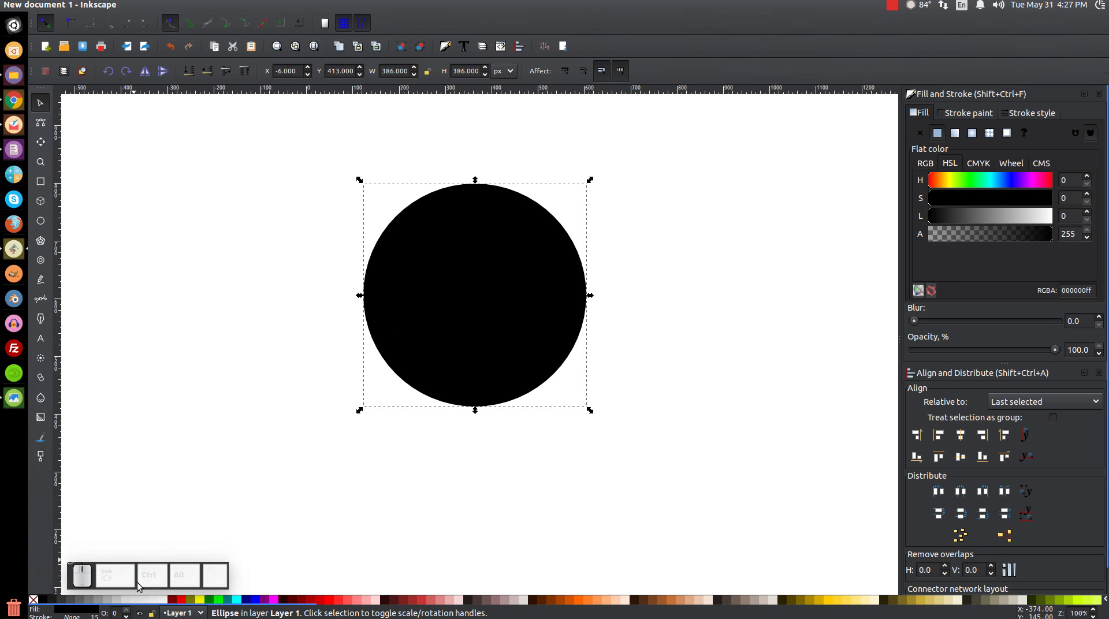
click(128, 609)
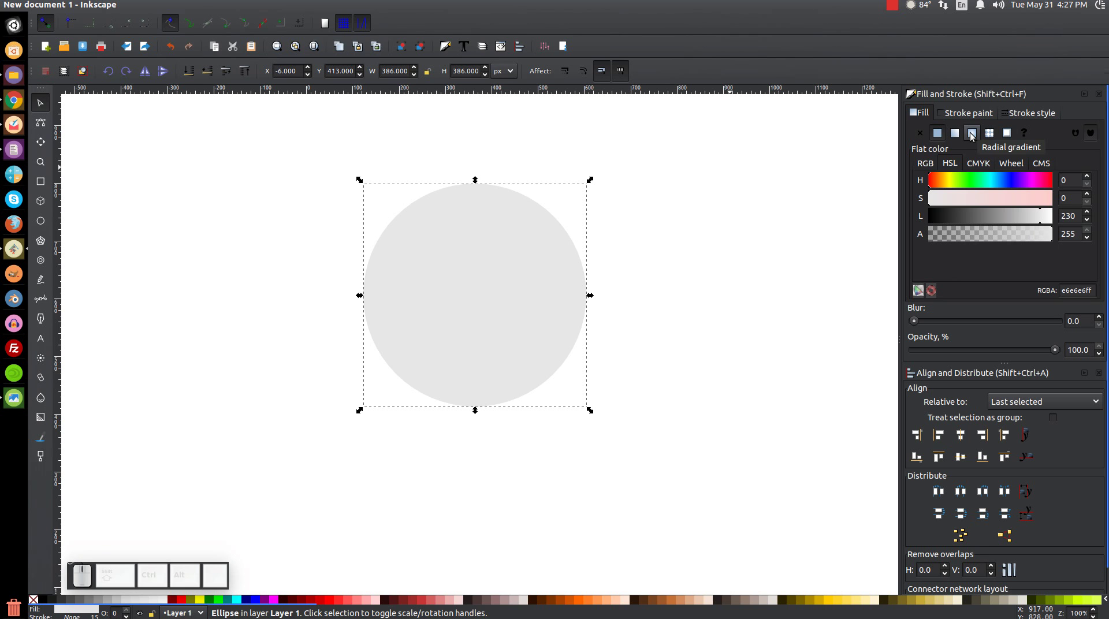
Make the circle's fill a radial gradient and add a solid mid-grey middle stop.
click(973, 136)
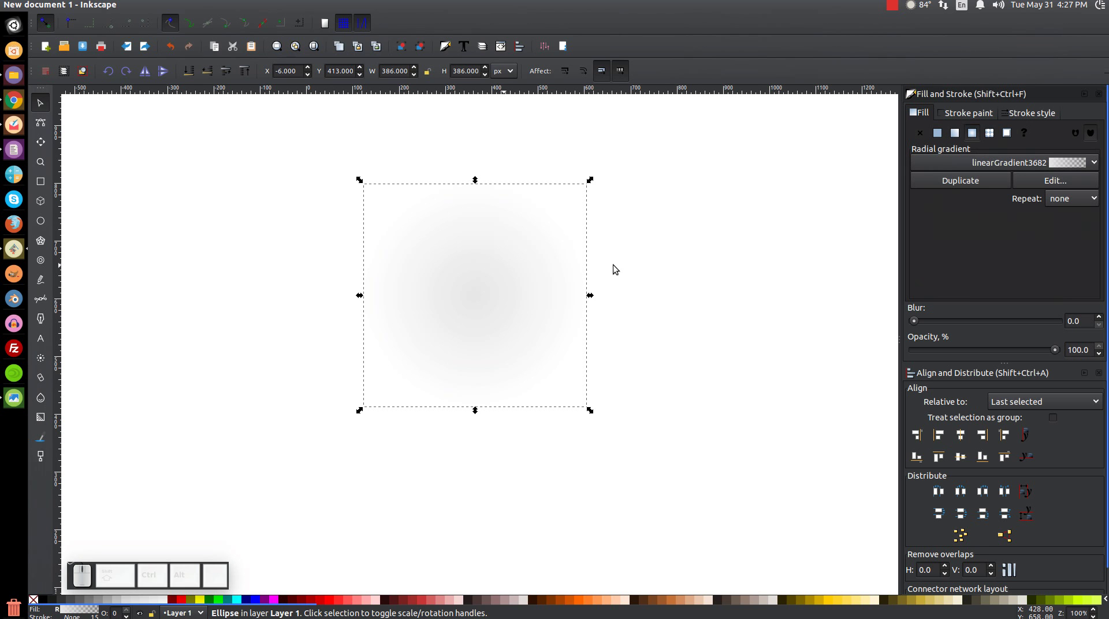
key(g)
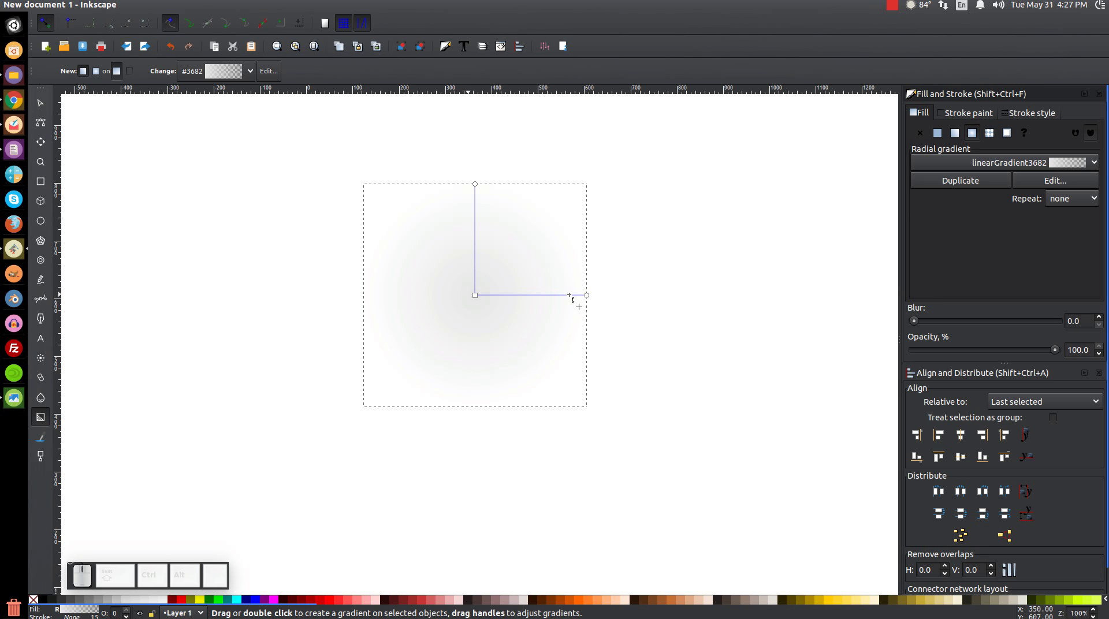
click(574, 299)
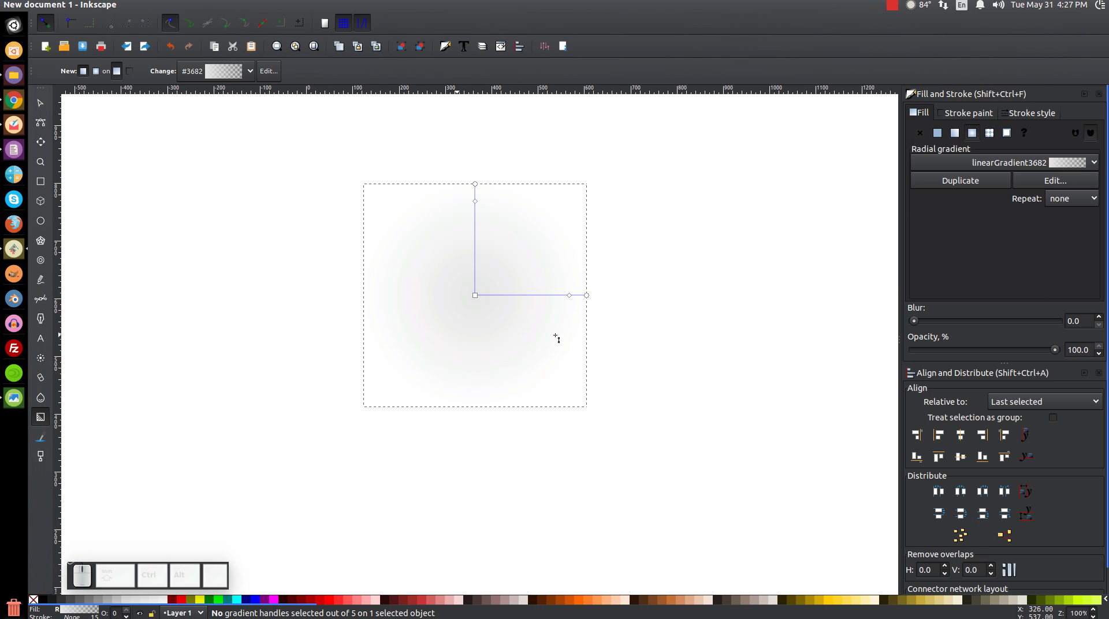
click(575, 296)
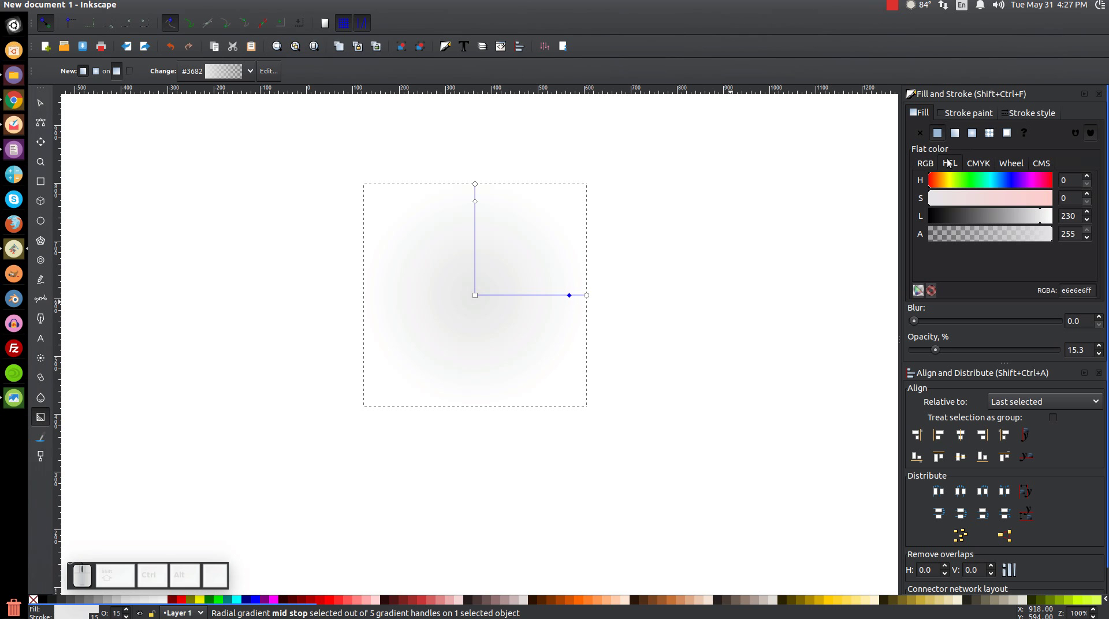
drag(1043, 214, 609, 280)
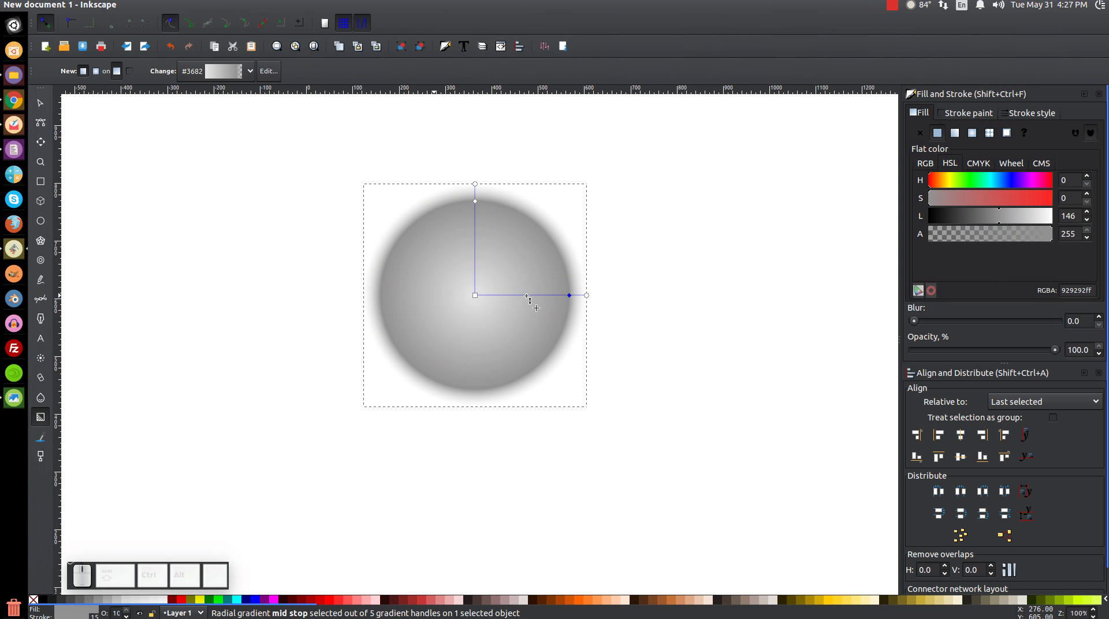
click(531, 297)
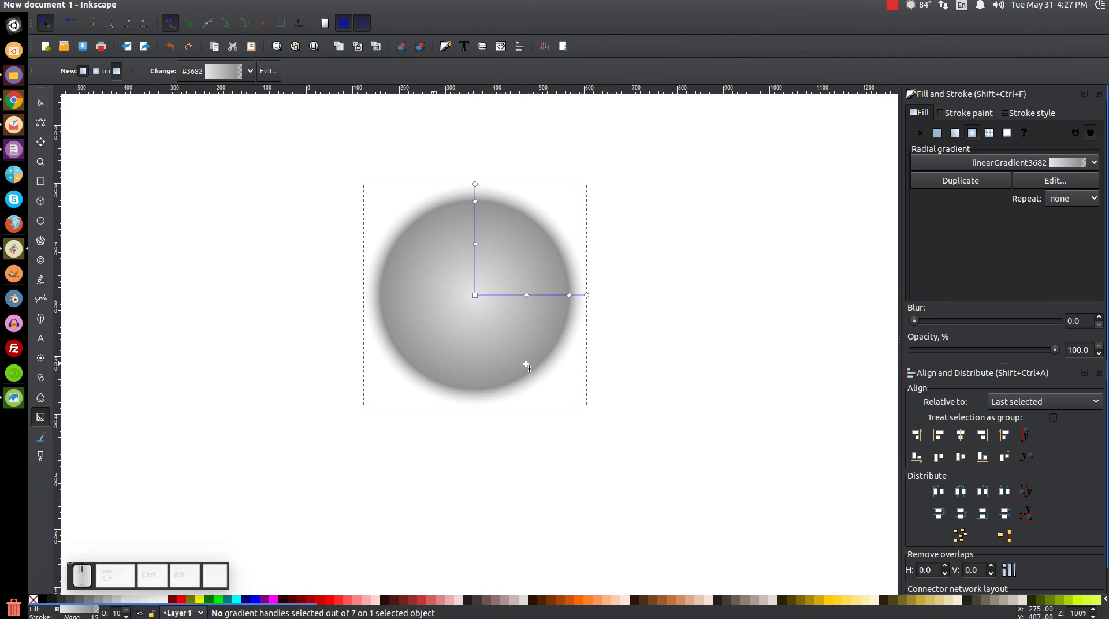
click(480, 296)
click(1042, 221)
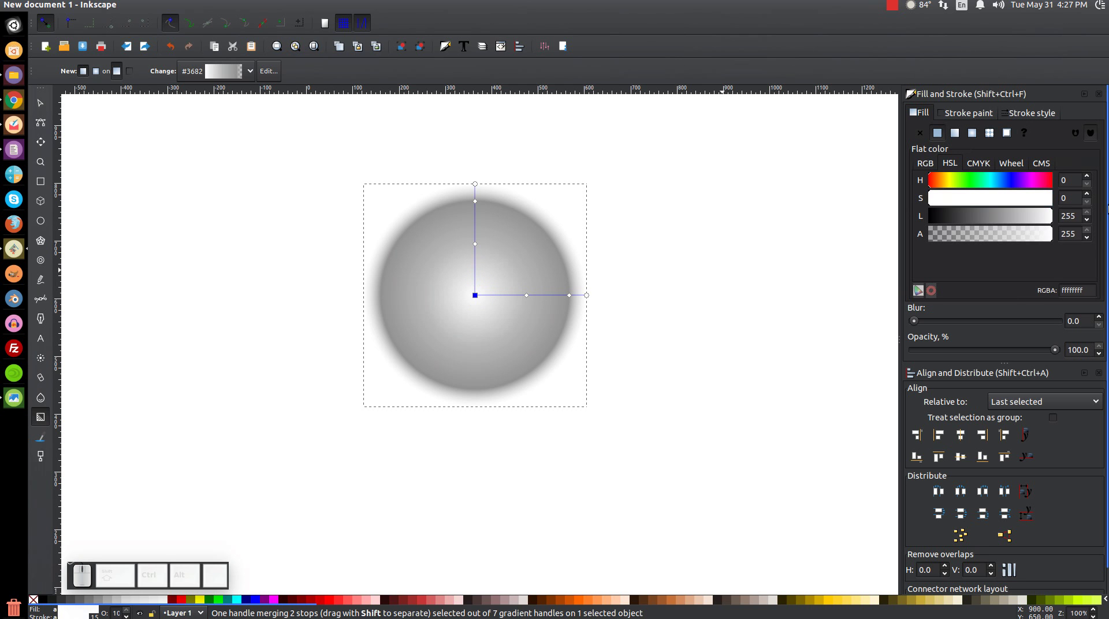
click(531, 296)
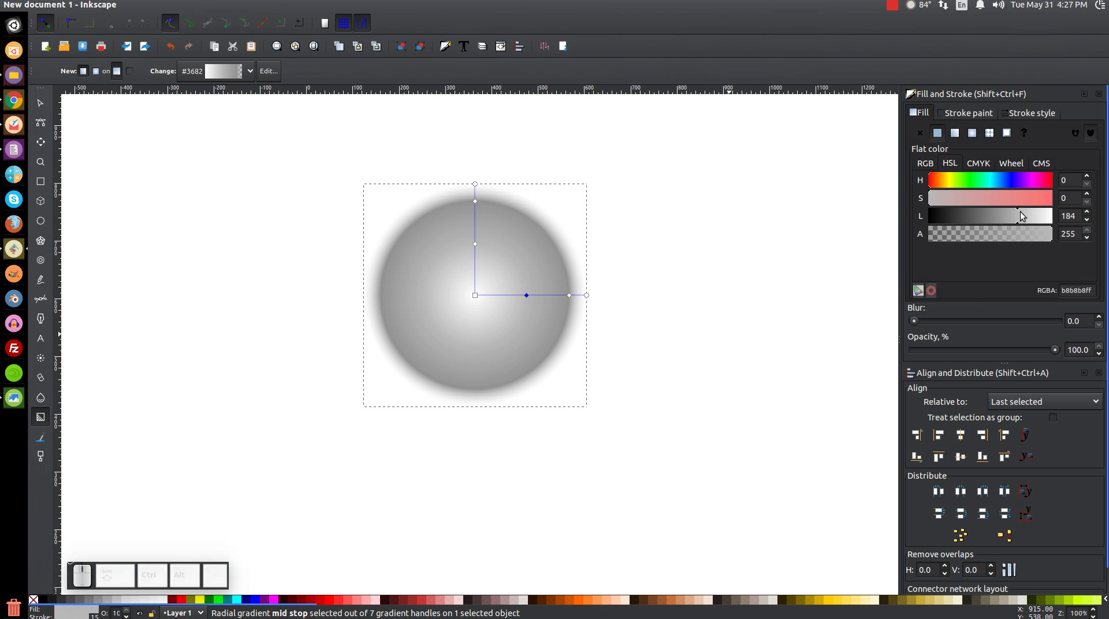
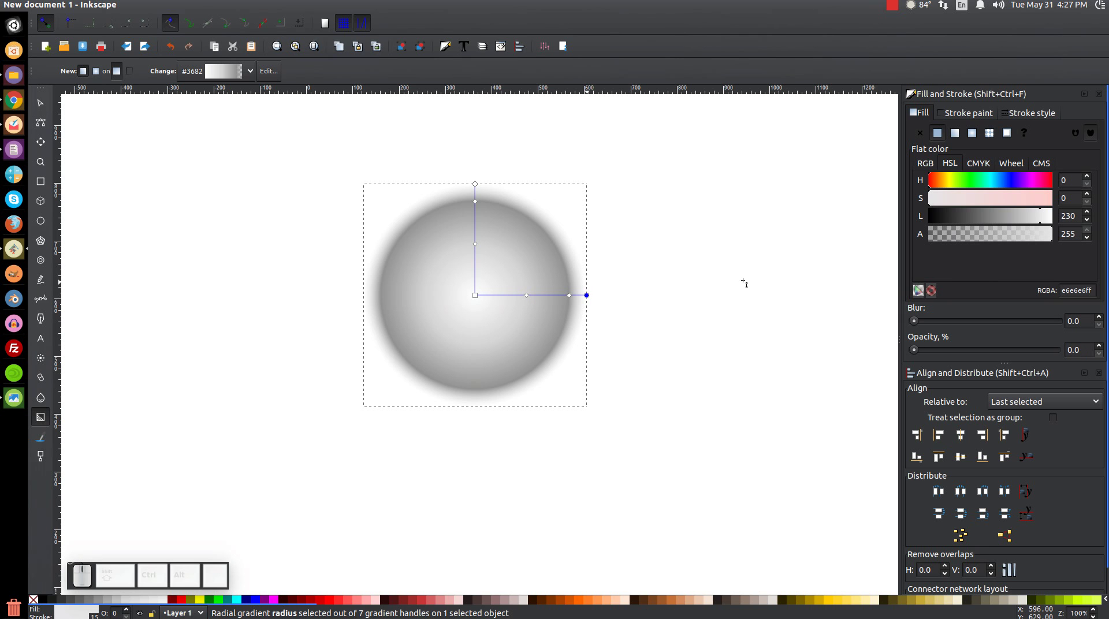
Set the outer stop light grey and opaque and tune the middle stop's grey shade.
click(1043, 226)
click(1043, 225)
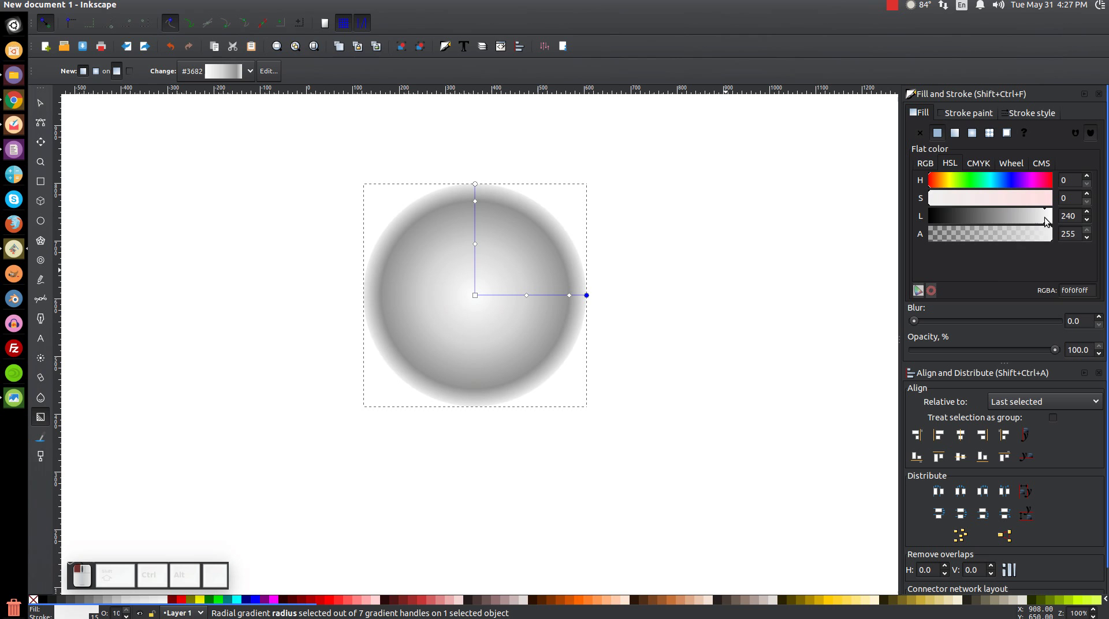
click(572, 298)
drag(1005, 217, 551, 291)
click(530, 296)
drag(1035, 218, 863, 342)
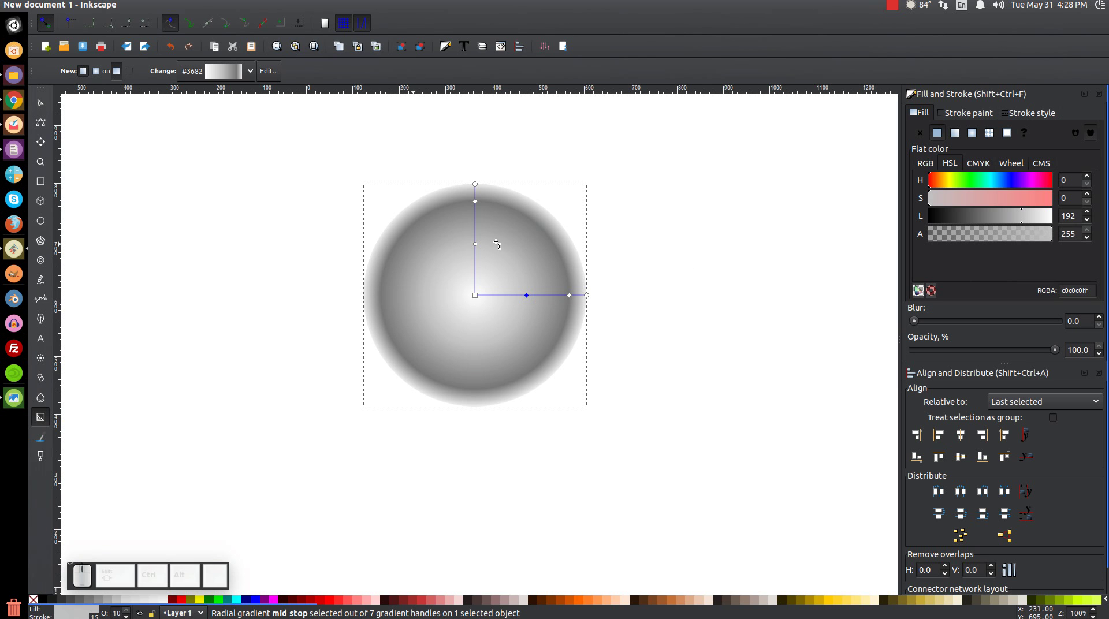
drag(481, 299, 376, 344)
click(168, 54)
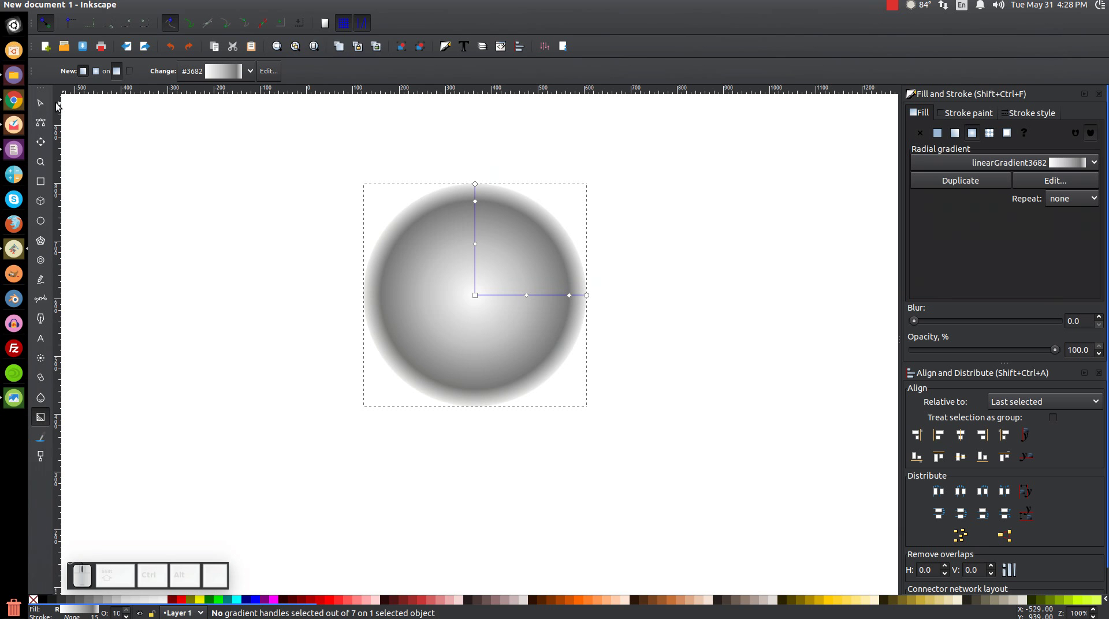
Duplicate the circle, squeeze the copy into an upright ellipse and centre it on the original.
click(49, 104)
right_click(505, 281)
click(538, 369)
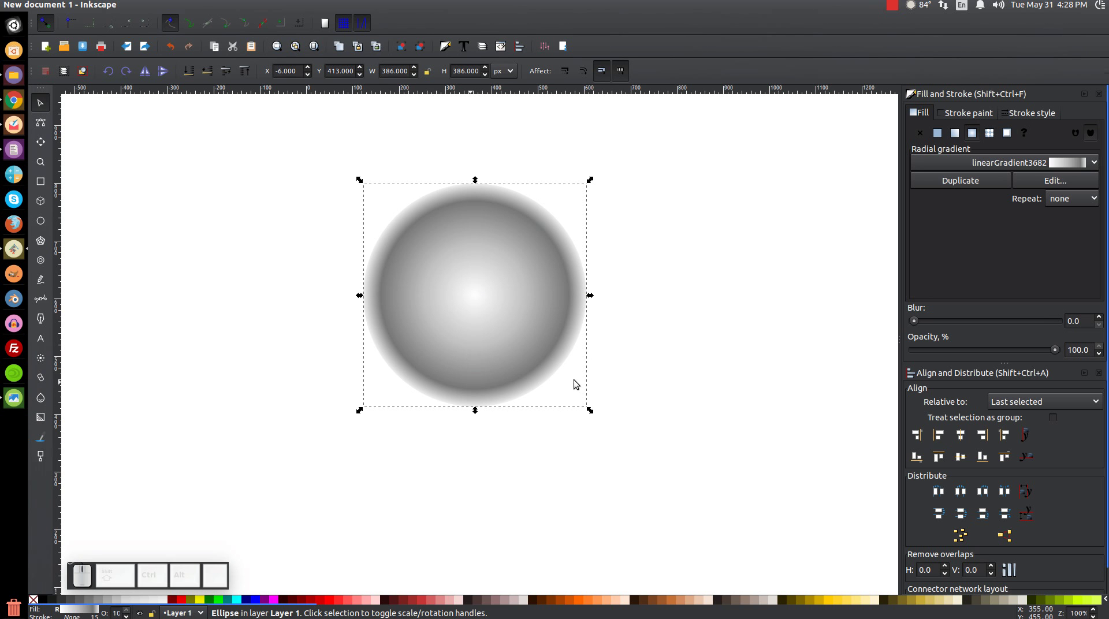
drag(596, 296, 528, 329)
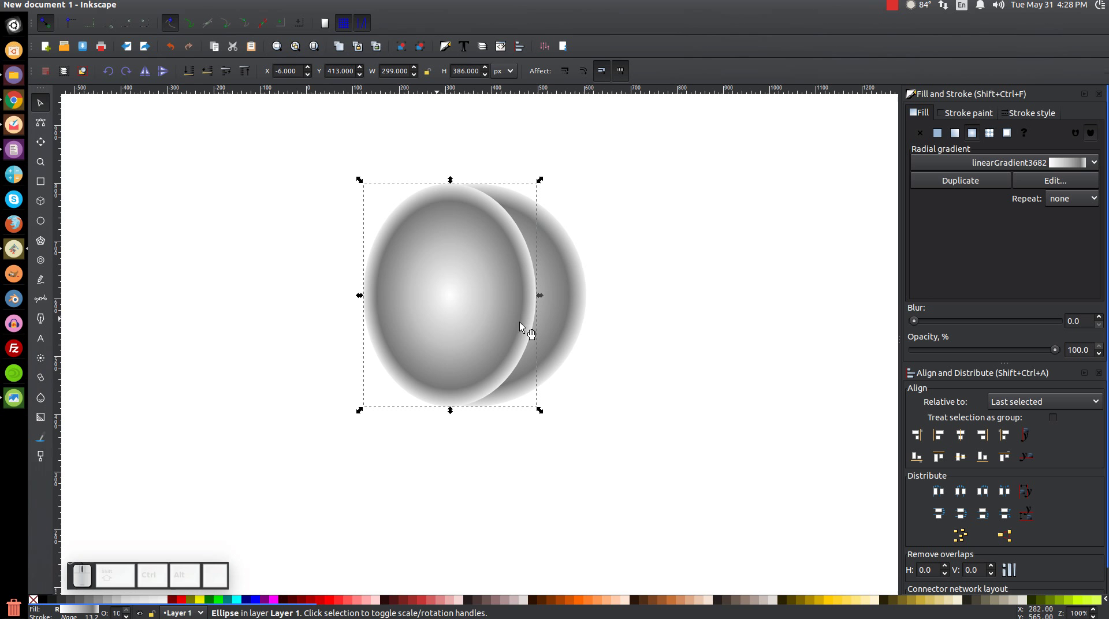
drag(360, 295, 368, 469)
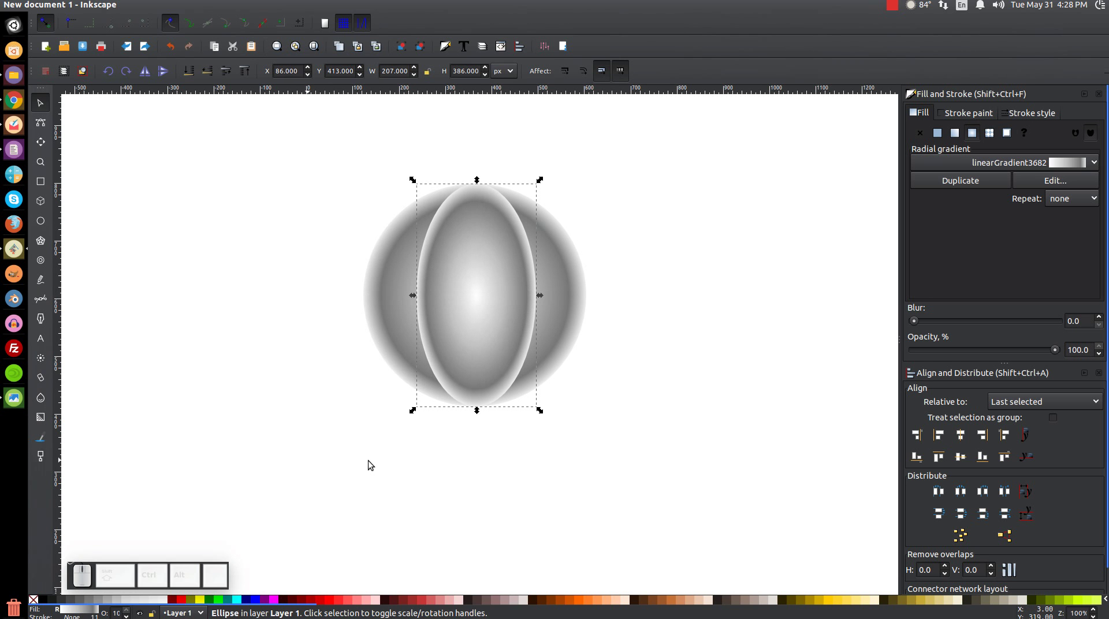
click(576, 285)
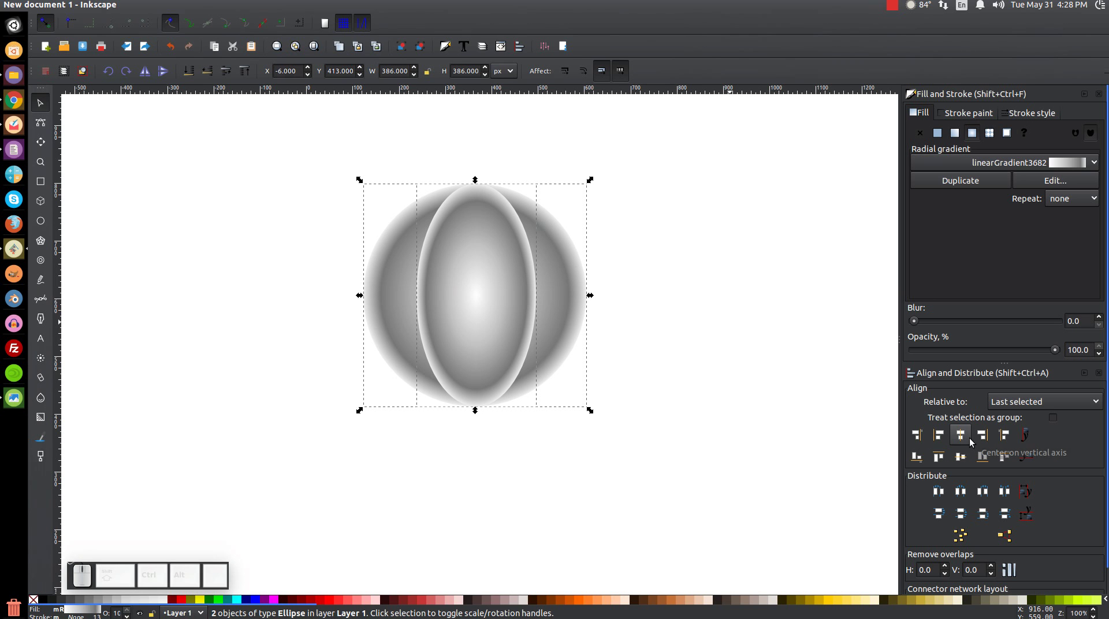
click(971, 447)
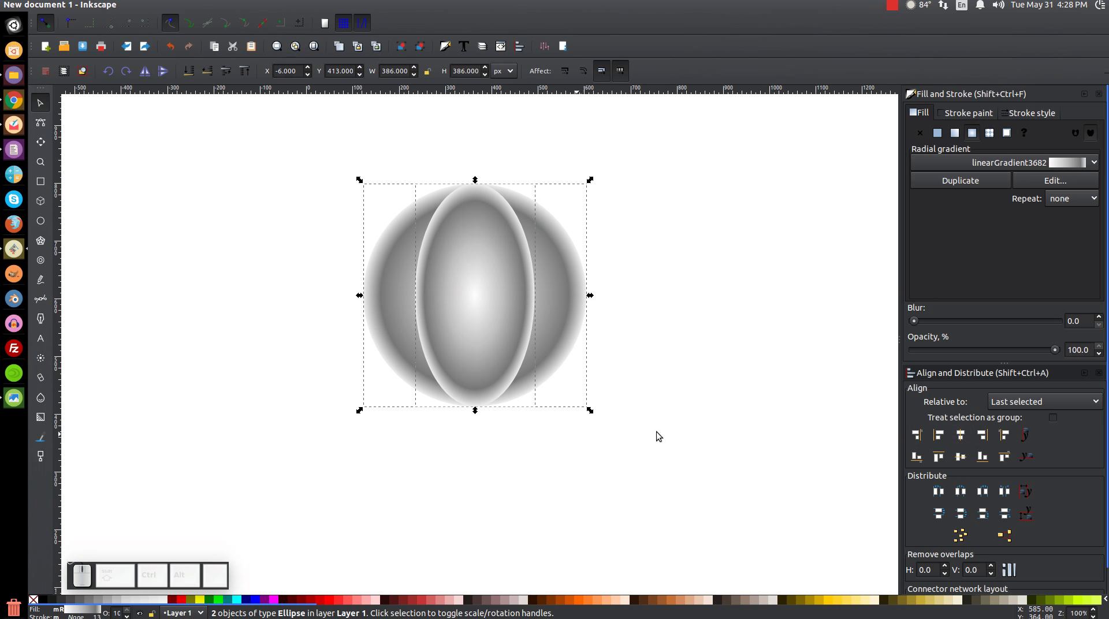
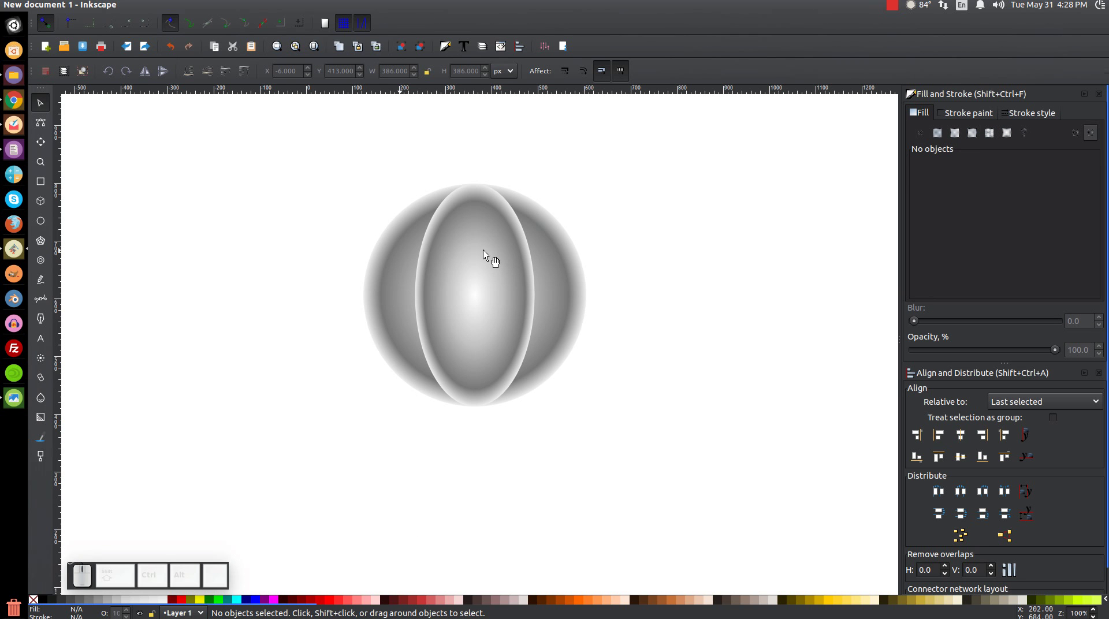
Give the tall ellipse's gradient rim stop a dark green HSL colour.
click(491, 255)
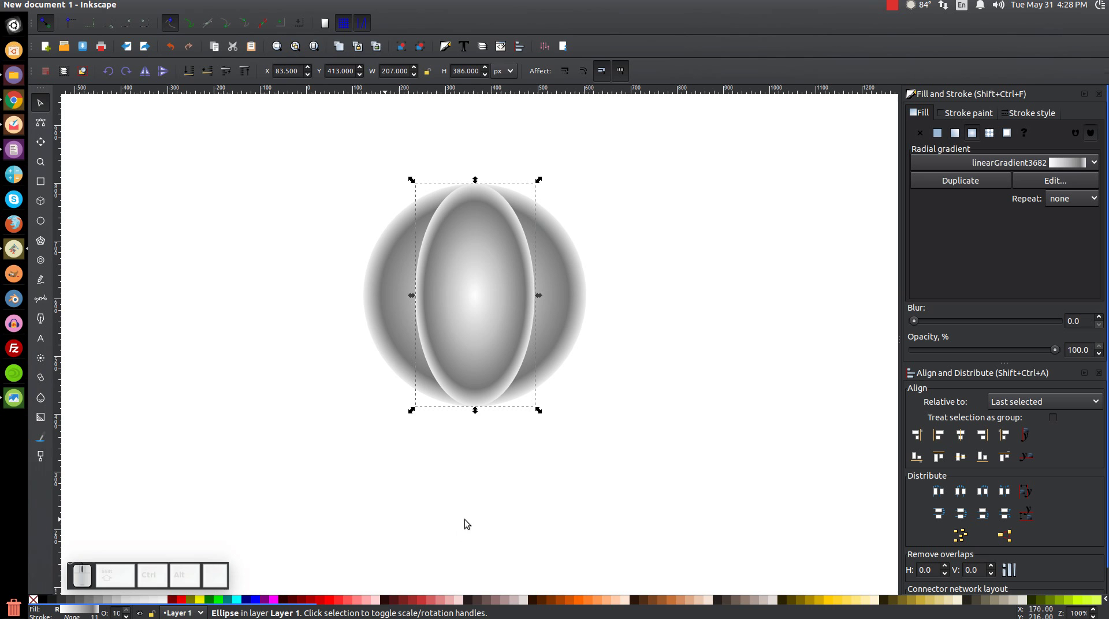
key(g)
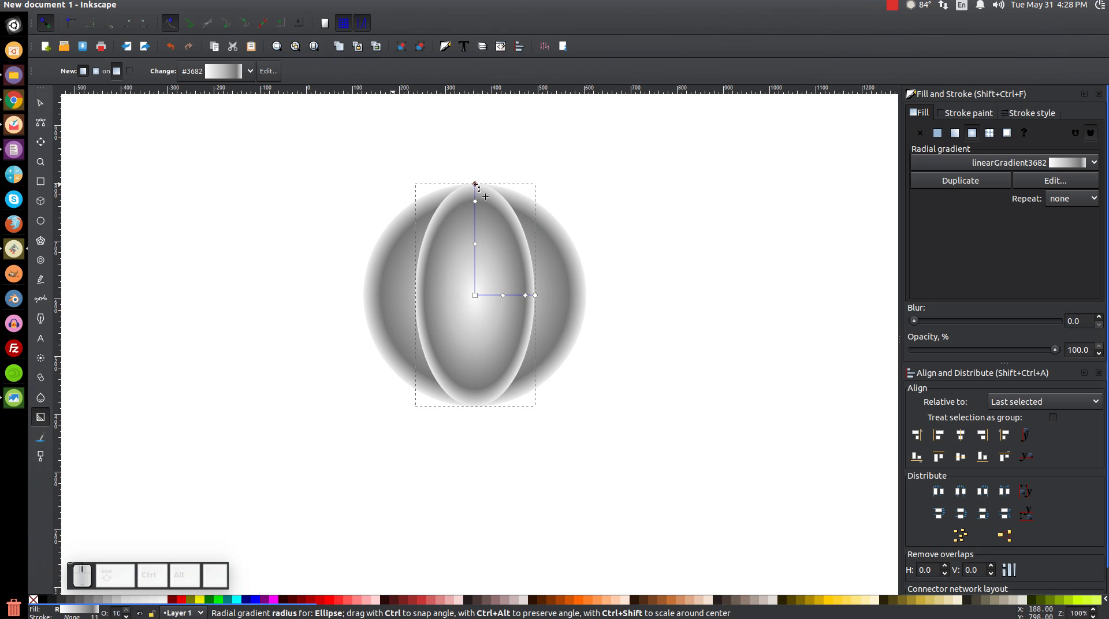
click(479, 185)
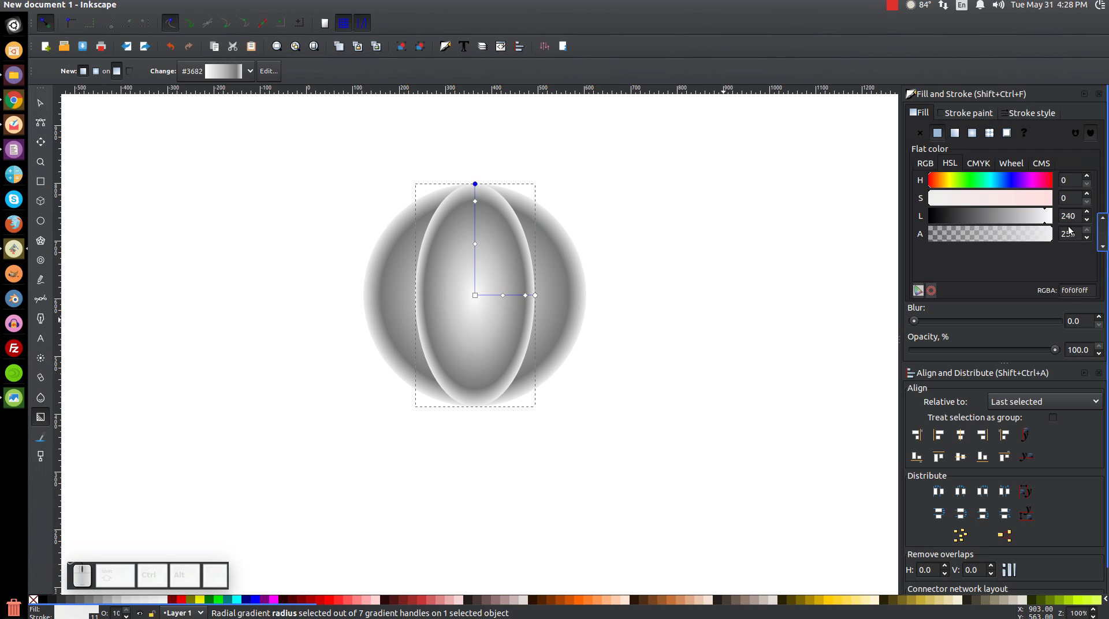
click(992, 186)
click(995, 185)
click(1015, 205)
click(999, 215)
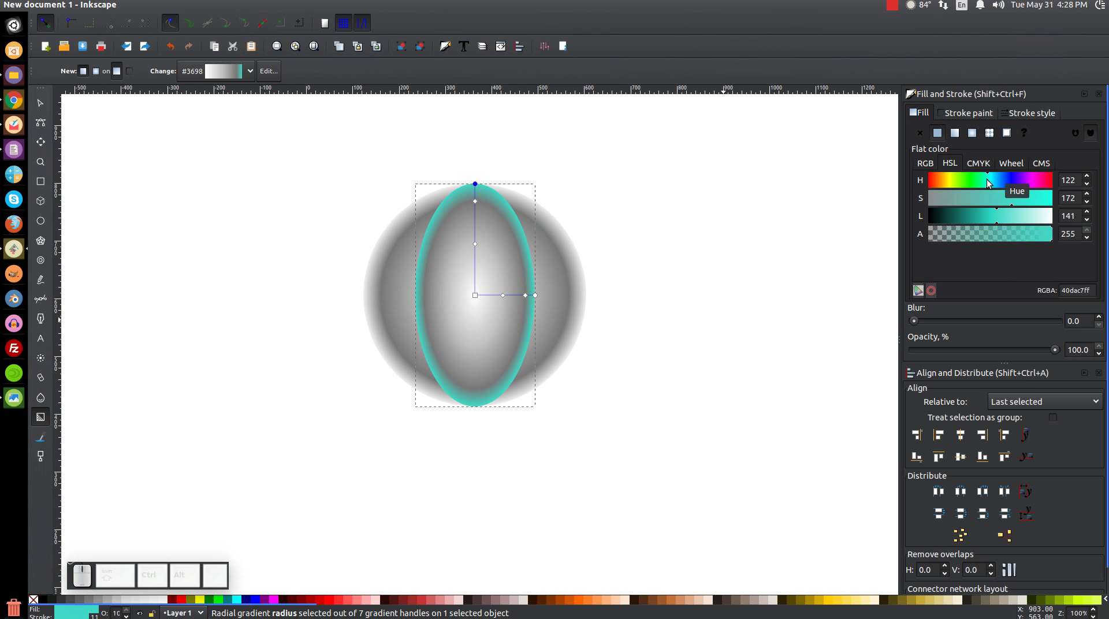
drag(990, 182, 980, 188)
drag(999, 230, 980, 222)
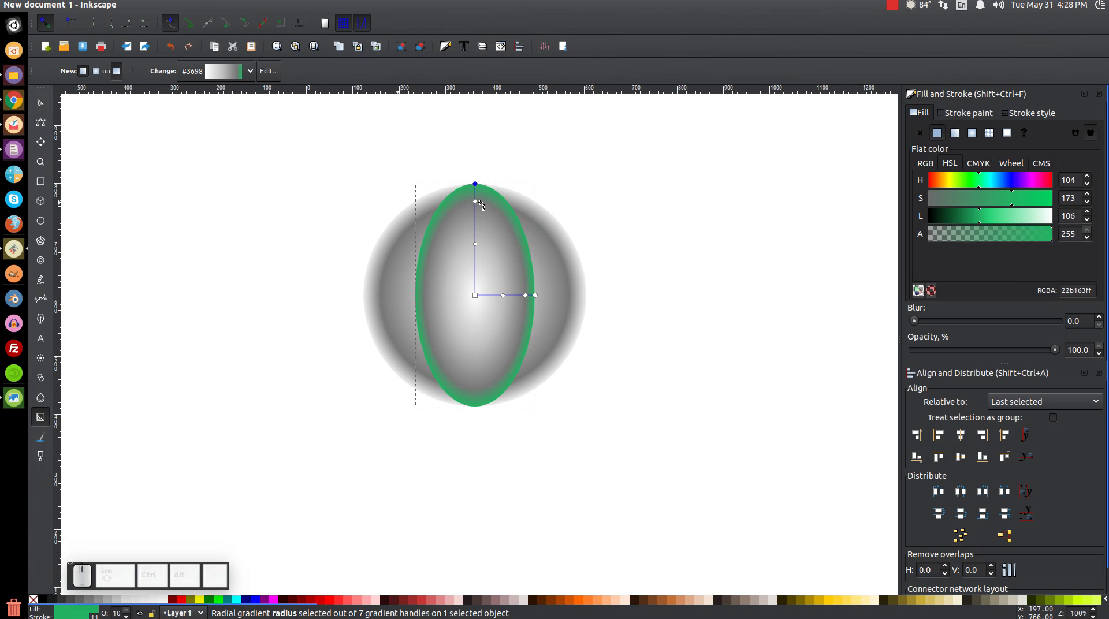
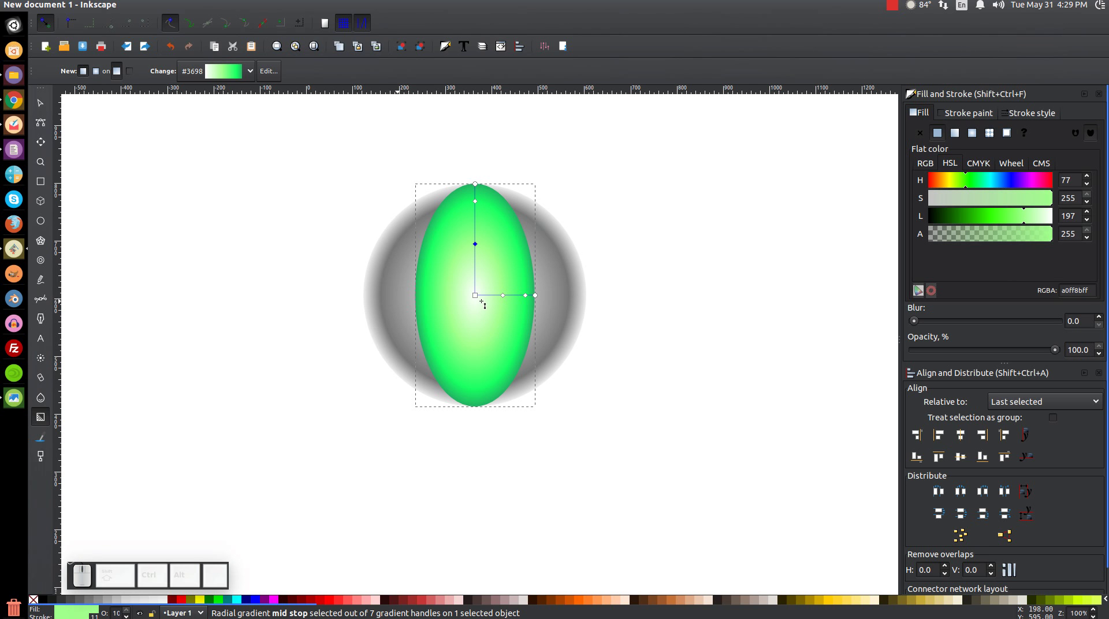
Move the middle stop toward the rim and make it a brighter green.
click(482, 299)
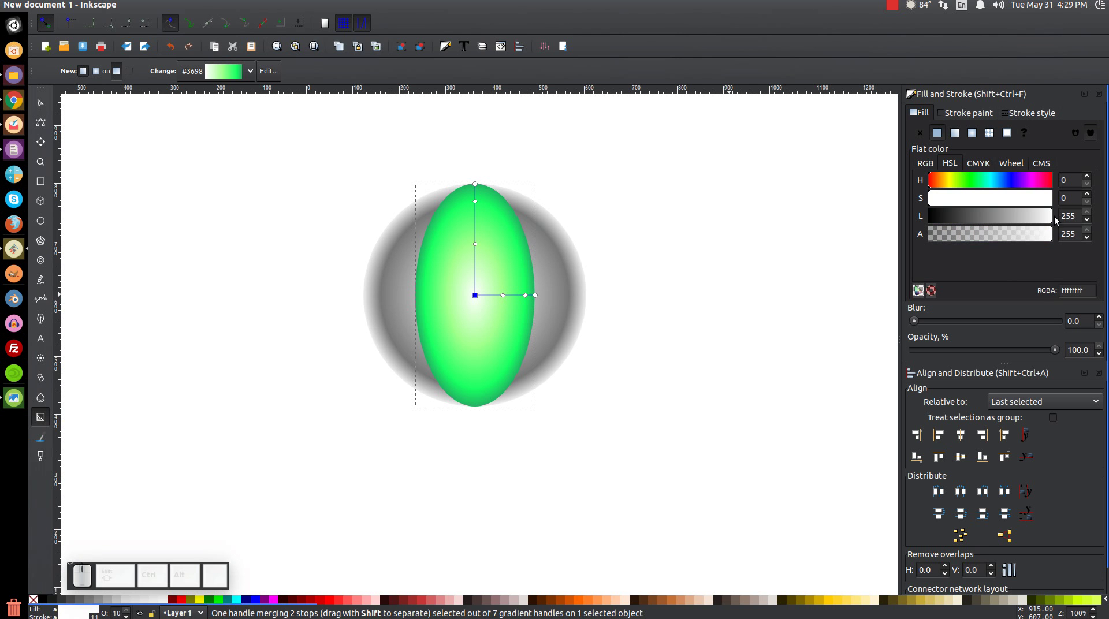
drag(480, 250, 481, 217)
drag(479, 207, 480, 207)
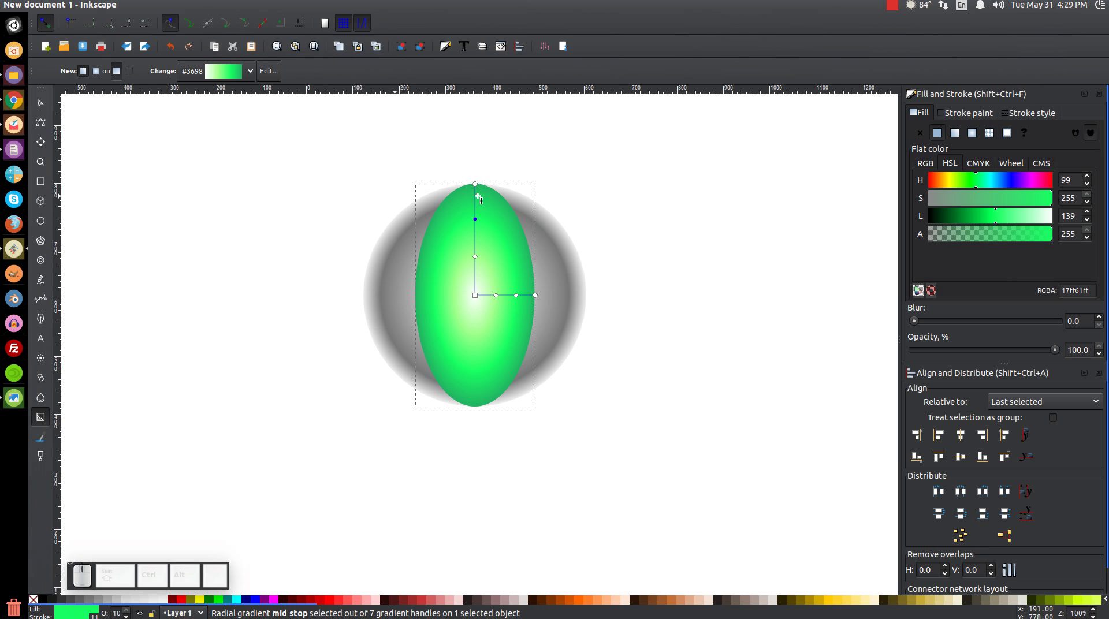
click(481, 190)
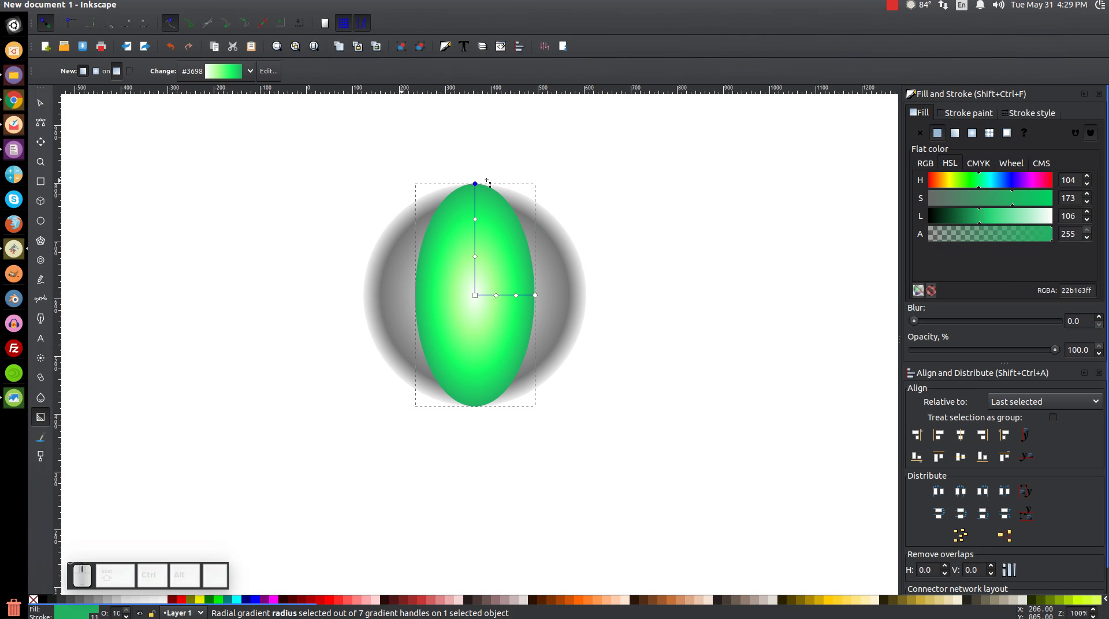
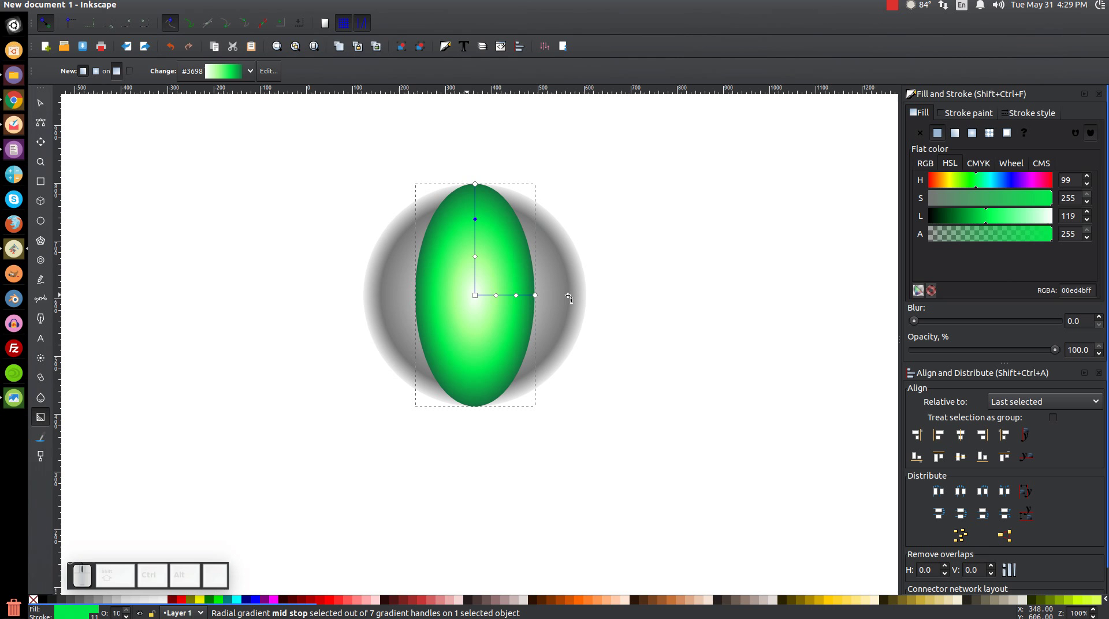
click(49, 119)
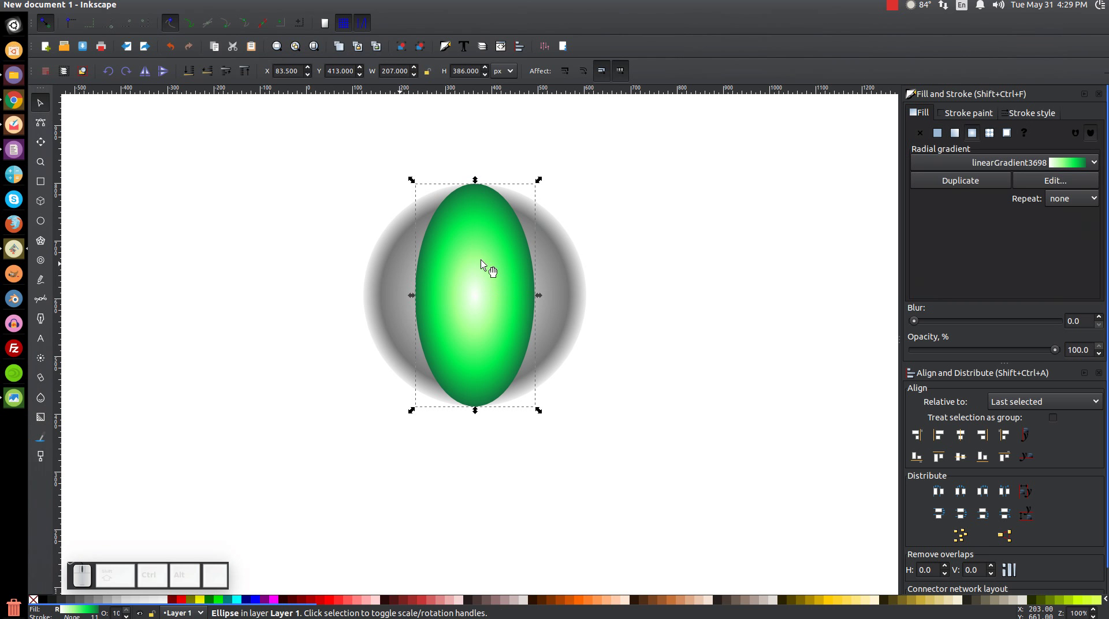
Flatten a copy of the grey sphere into a wide band about 386 by 122 px.
click(564, 258)
scroll(up, 3)
click(608, 349)
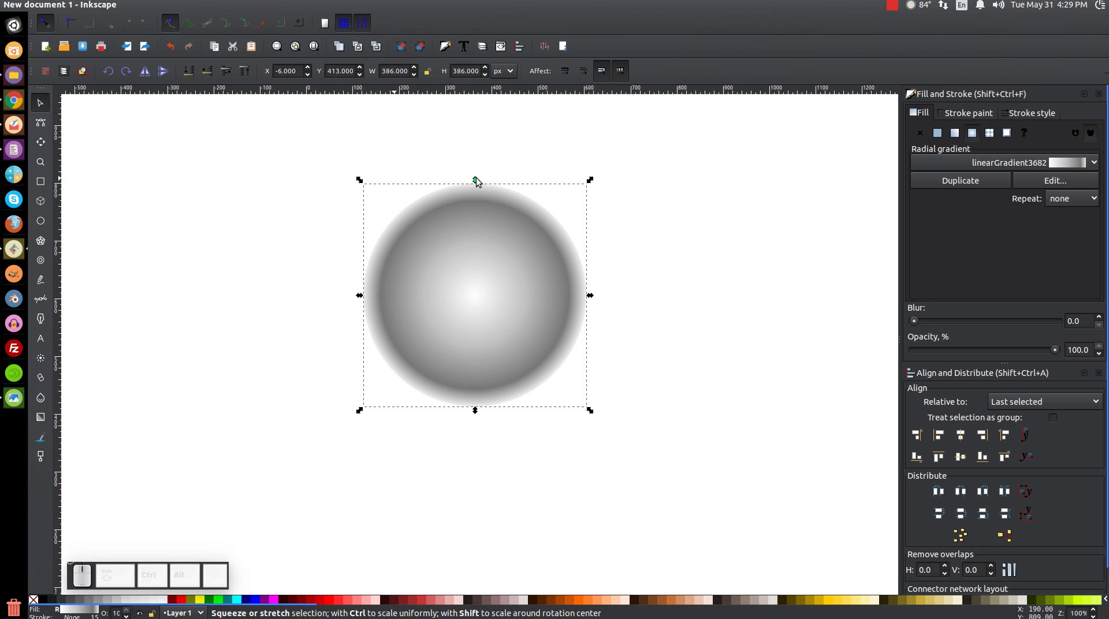
drag(479, 179, 507, 317)
drag(476, 413, 547, 385)
key(Caps_Lock)
Centre the flat ellipse vertically on the sphere and select it for recolouring.
click(566, 356)
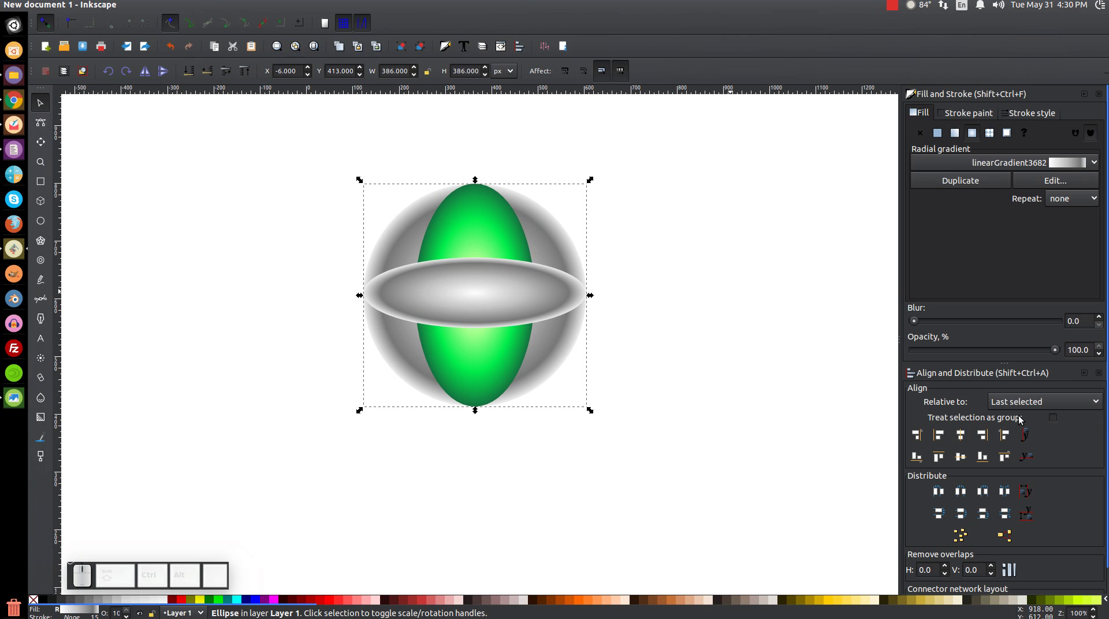
key(Caps_Lock)
click(515, 302)
click(564, 355)
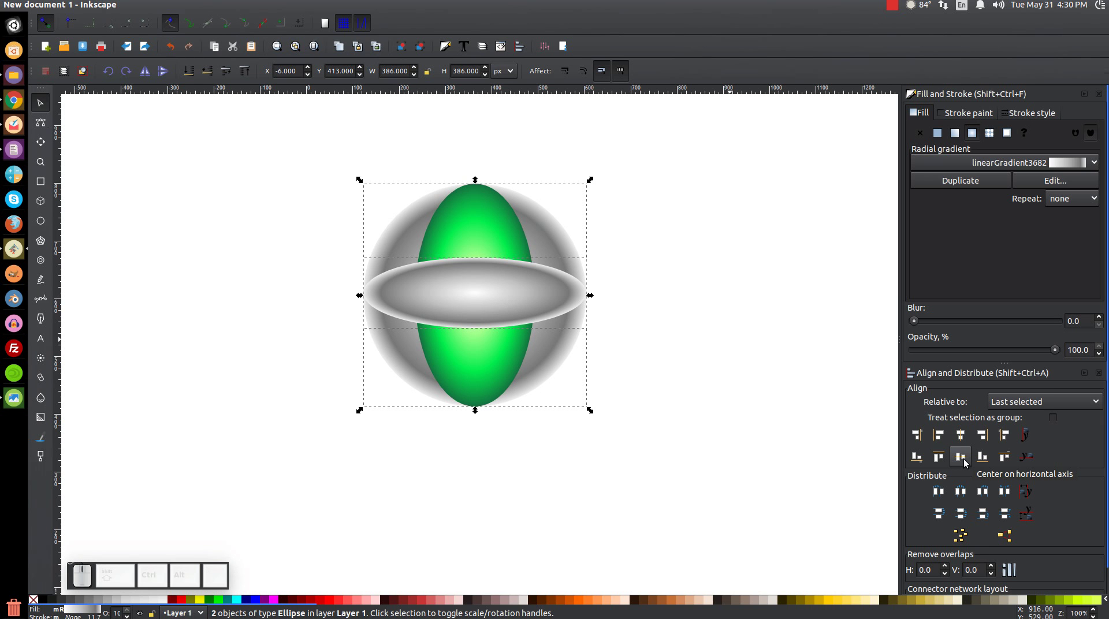
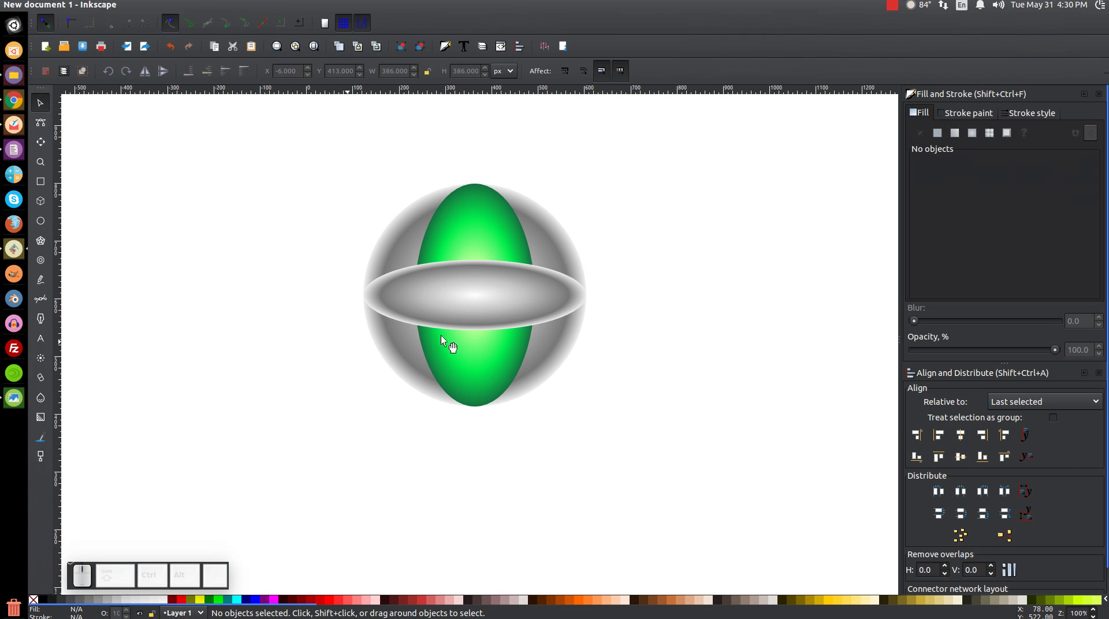
click(512, 280)
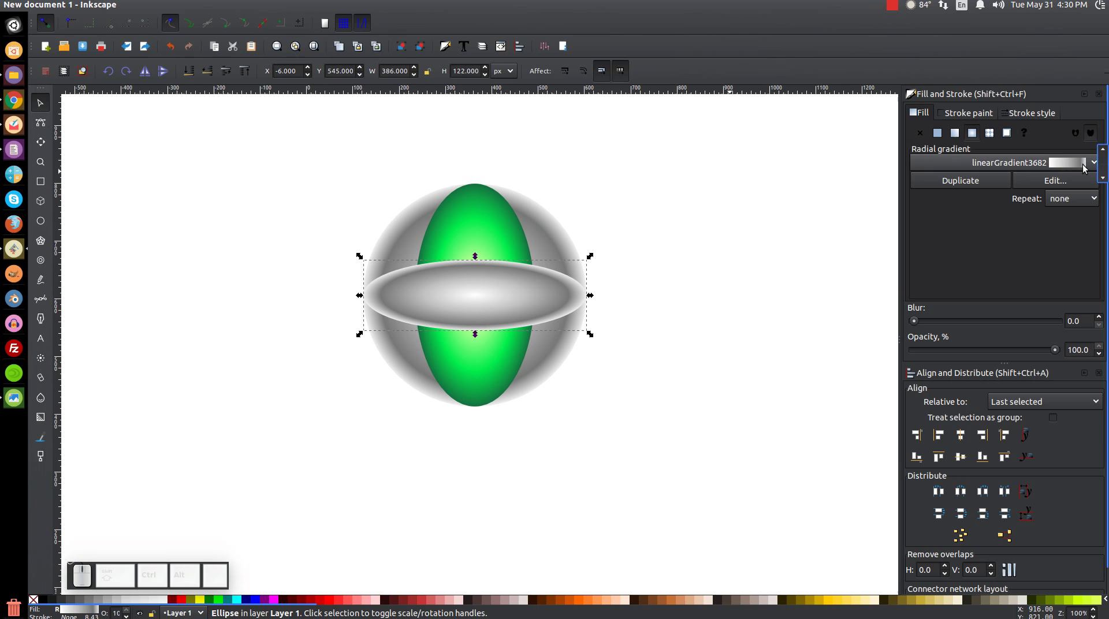
click(1071, 164)
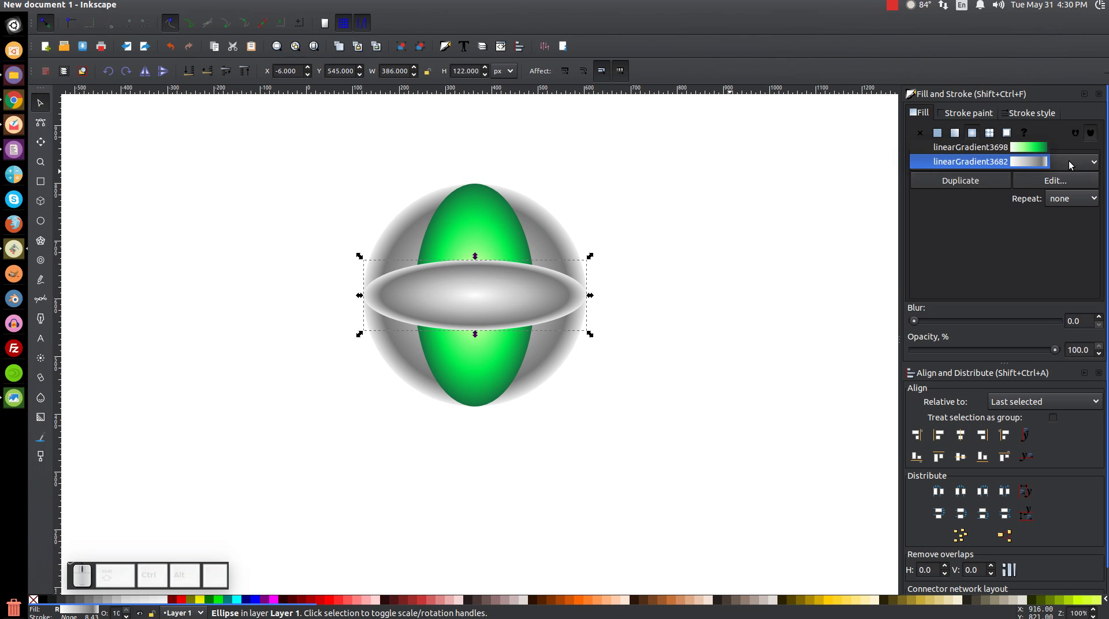
Apply gradient linearGradient3698 to the flat ellipse, darken its rim, and select both green ellipses.
click(1039, 156)
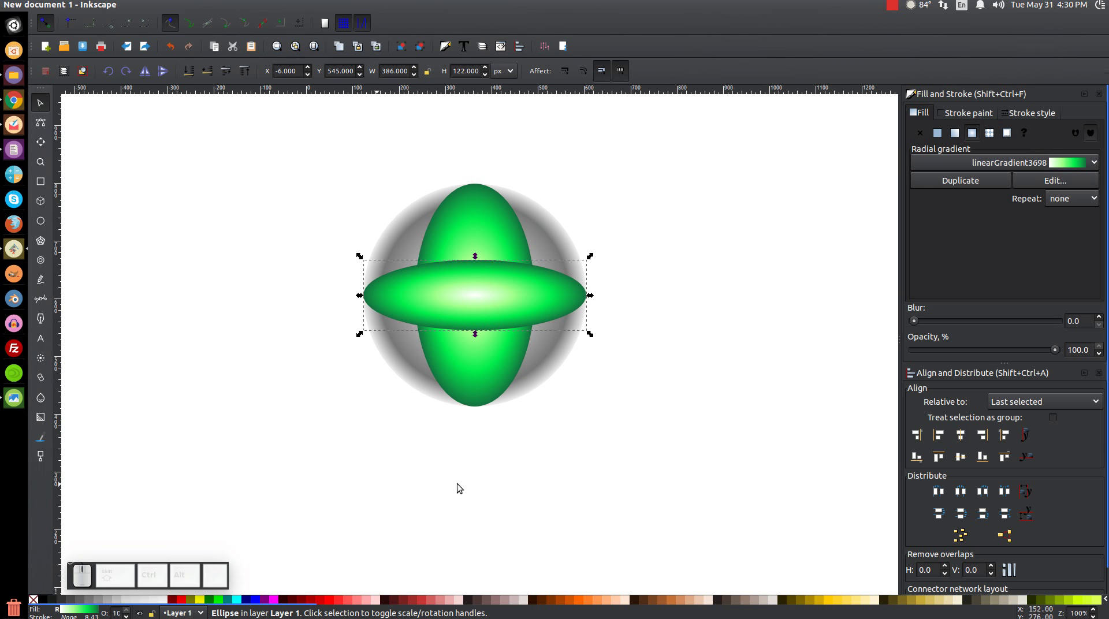
key(g)
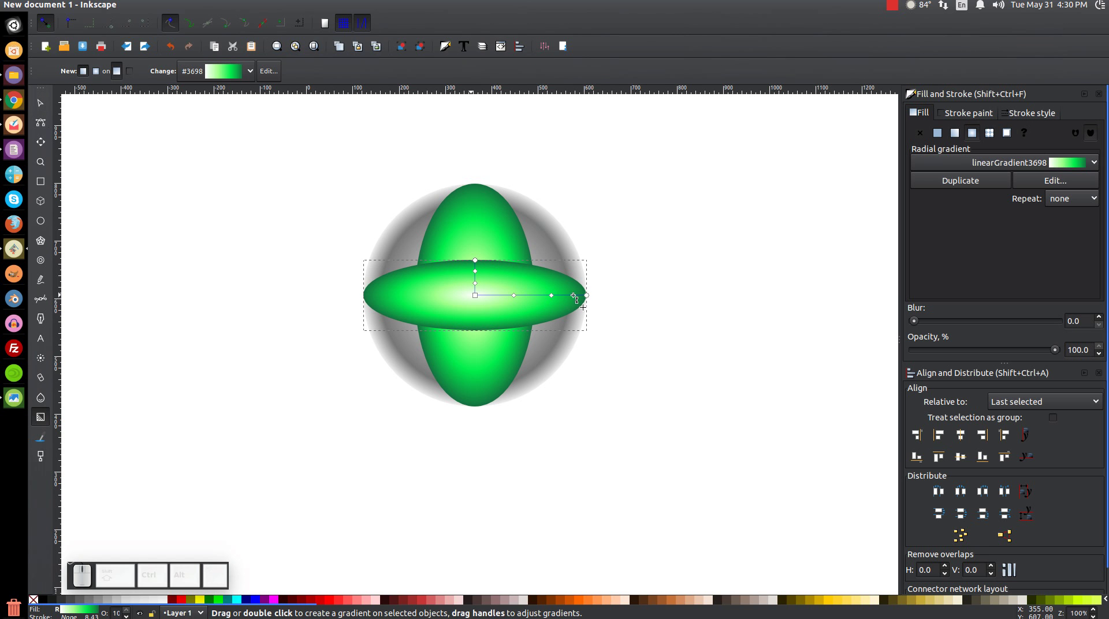
drag(593, 299, 554, 375)
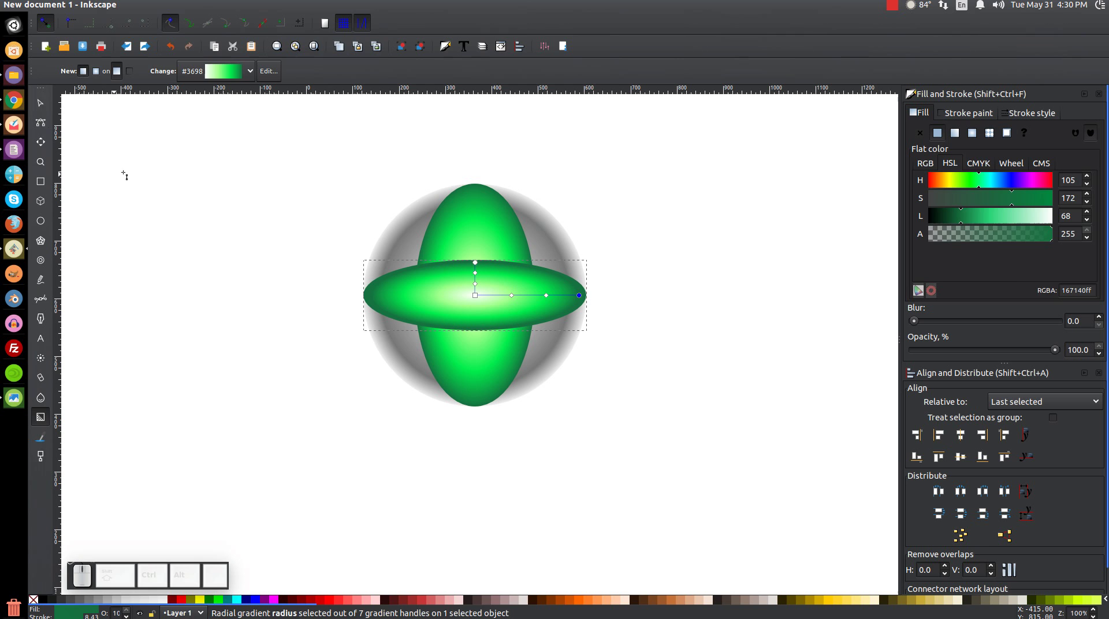
click(47, 108)
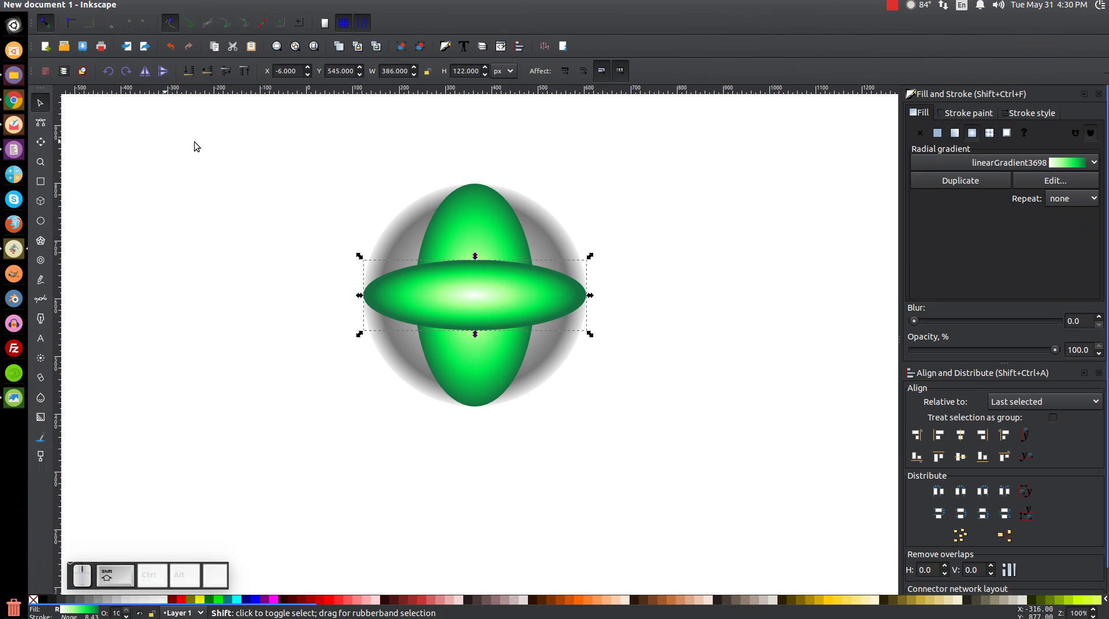
click(498, 210)
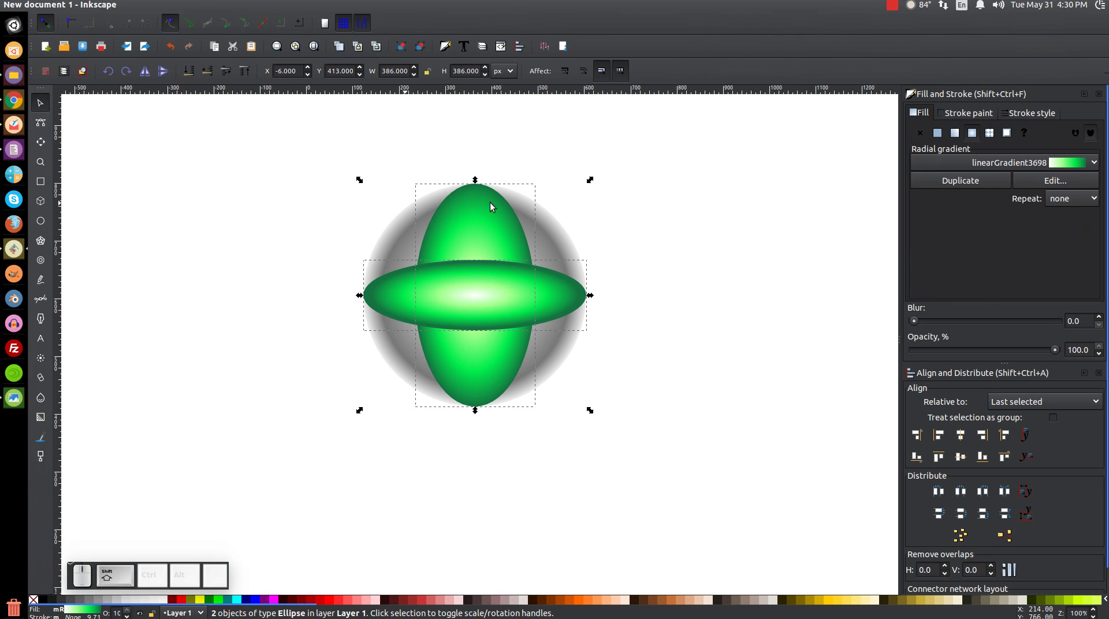
click(492, 211)
click(527, 304)
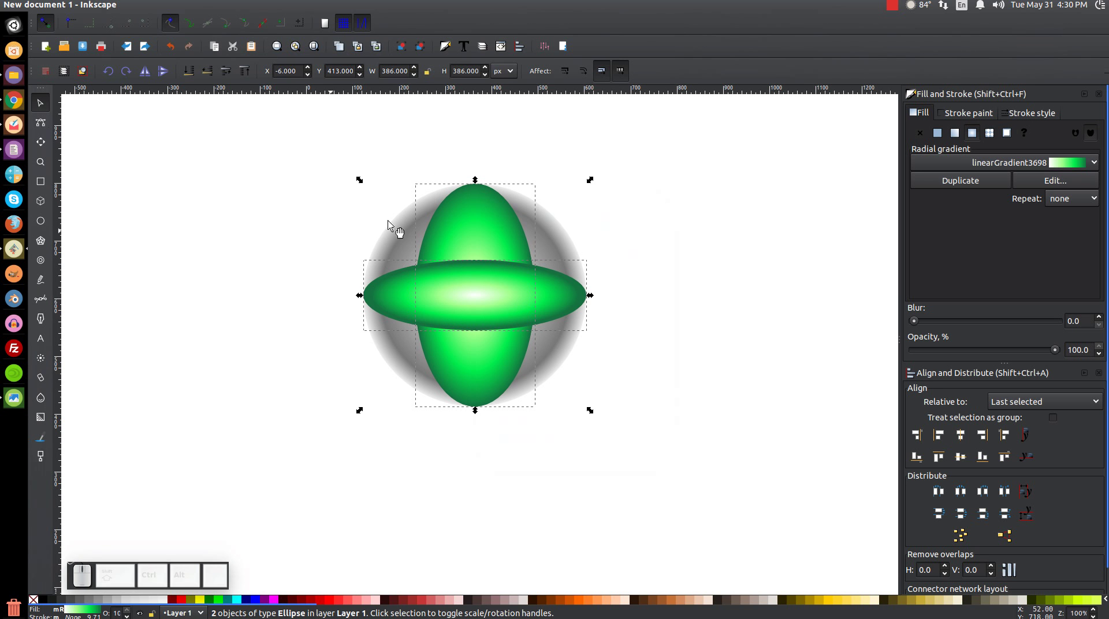
Intersect the two ellipses and fill the overlap piece half-transparent black.
click(189, 8)
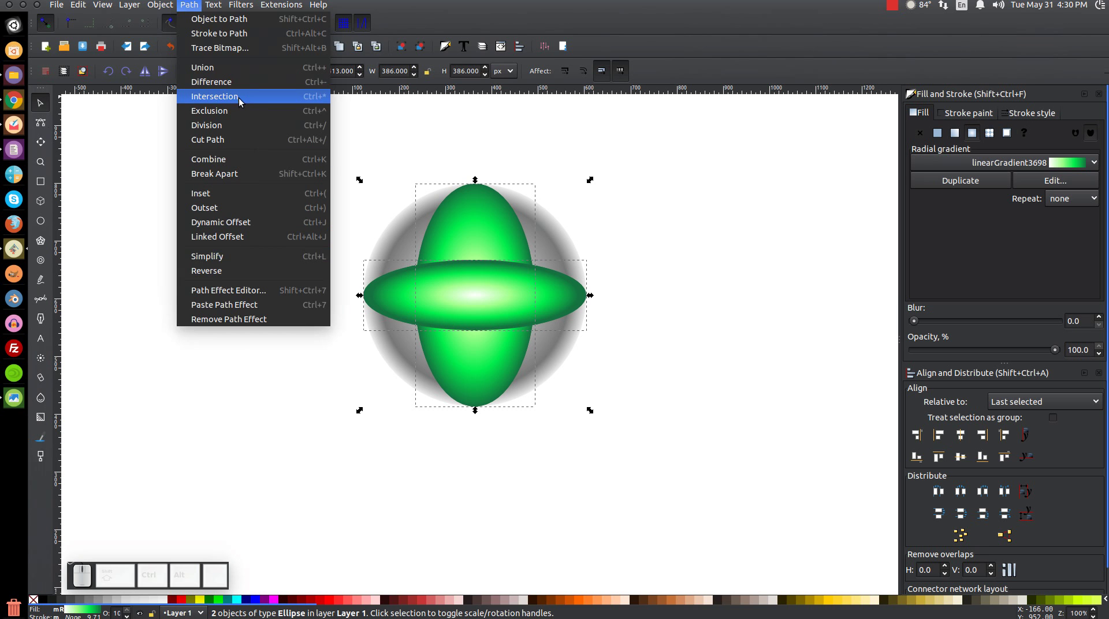
click(242, 102)
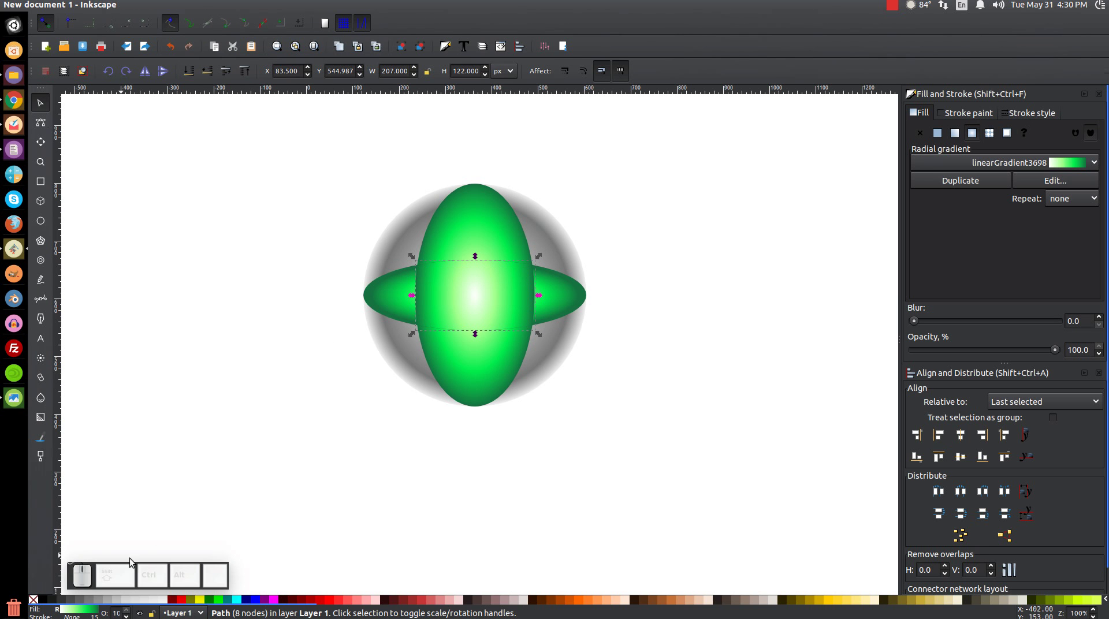
click(45, 602)
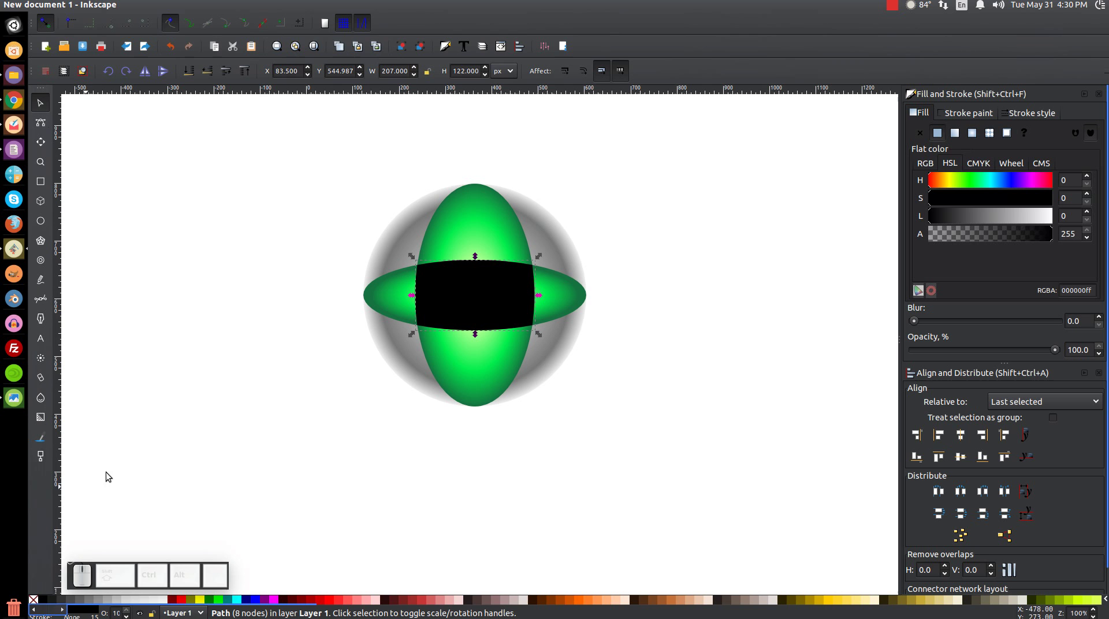
drag(1058, 354, 999, 360)
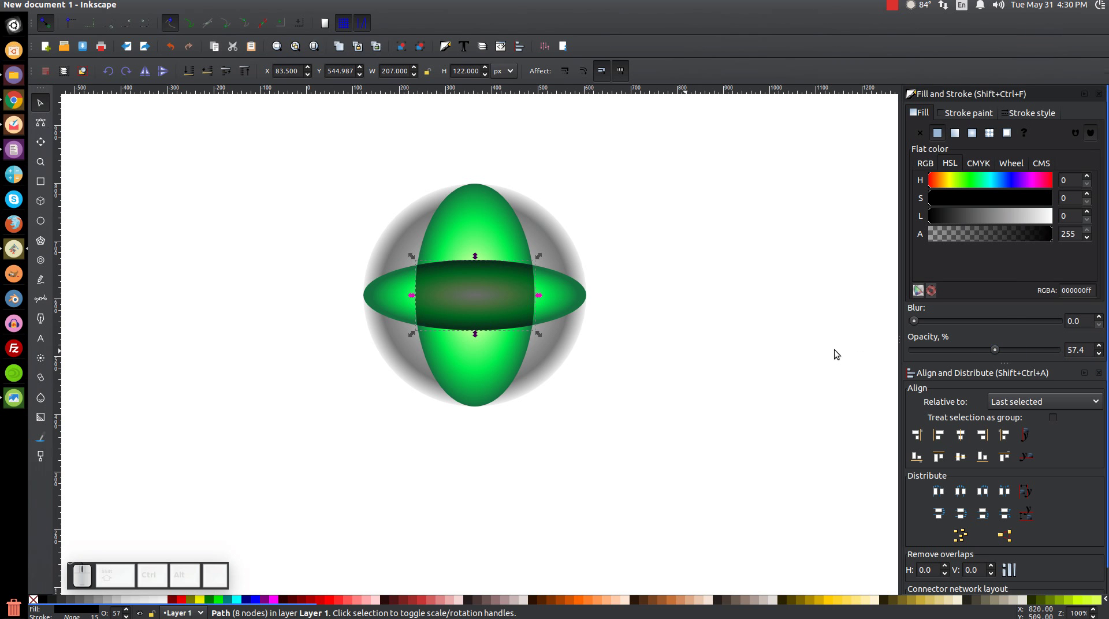
Paste a copy of the two green ellipses on top and apply further Path operations to them.
click(584, 301)
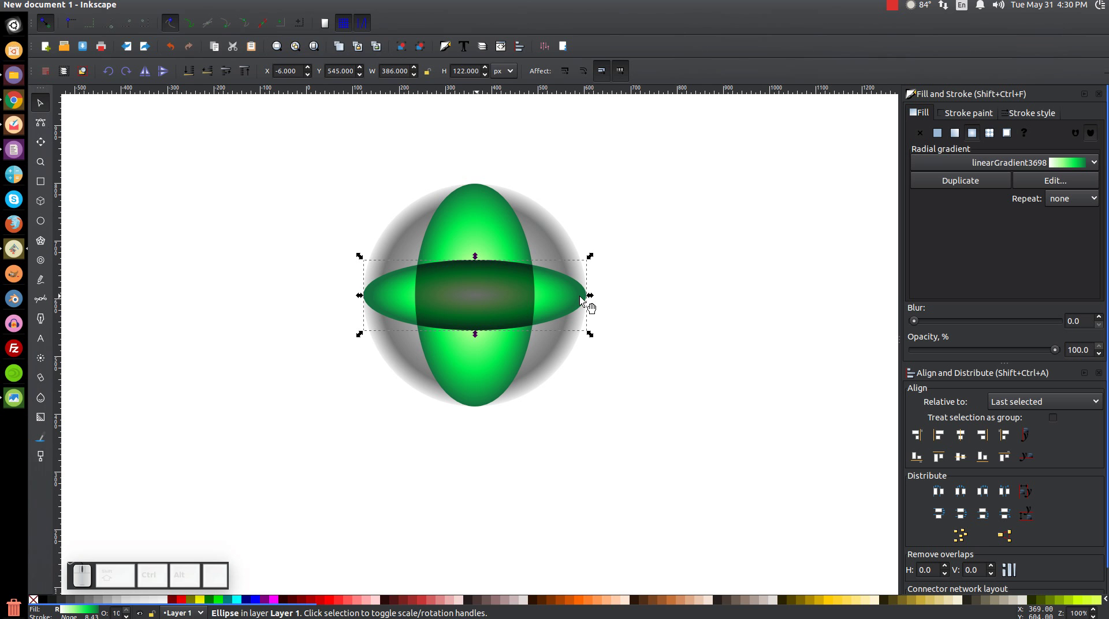
click(500, 225)
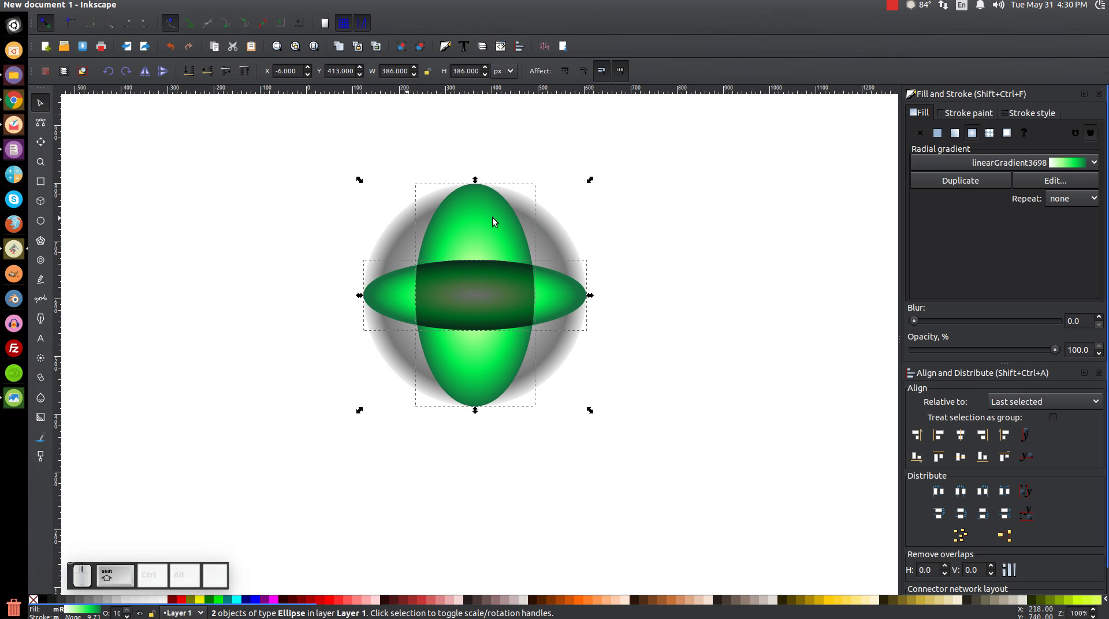
click(494, 226)
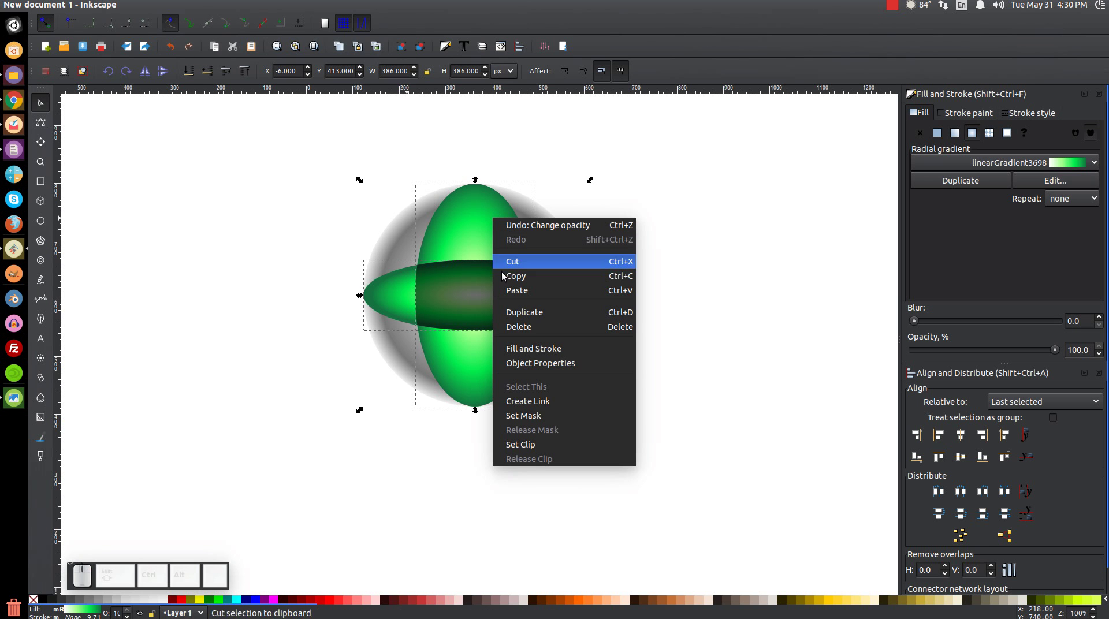
click(525, 324)
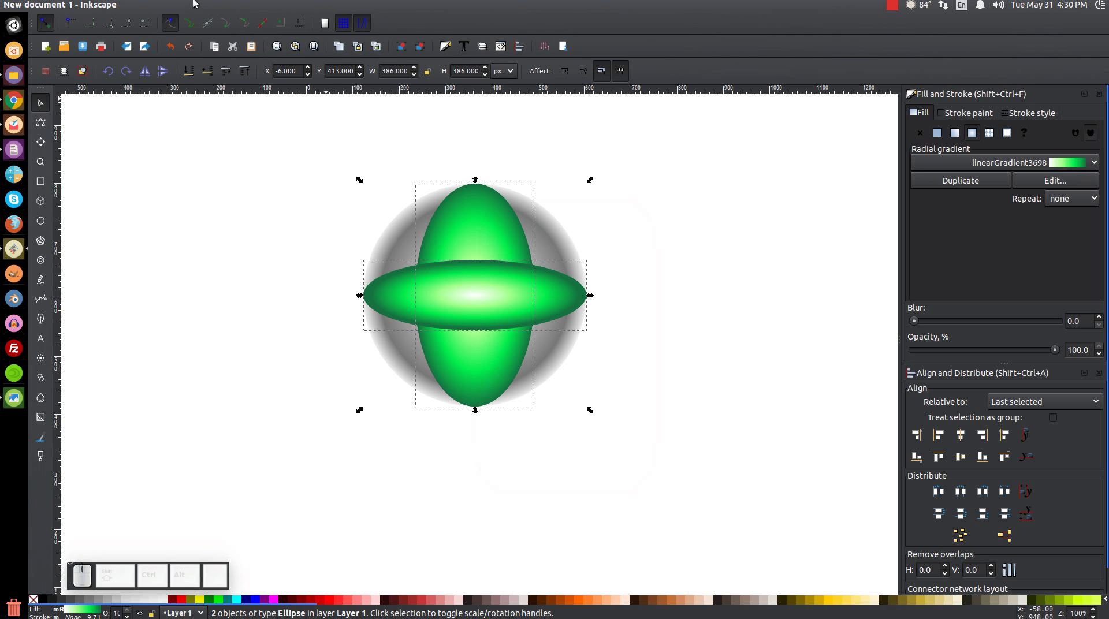
click(194, 5)
click(220, 67)
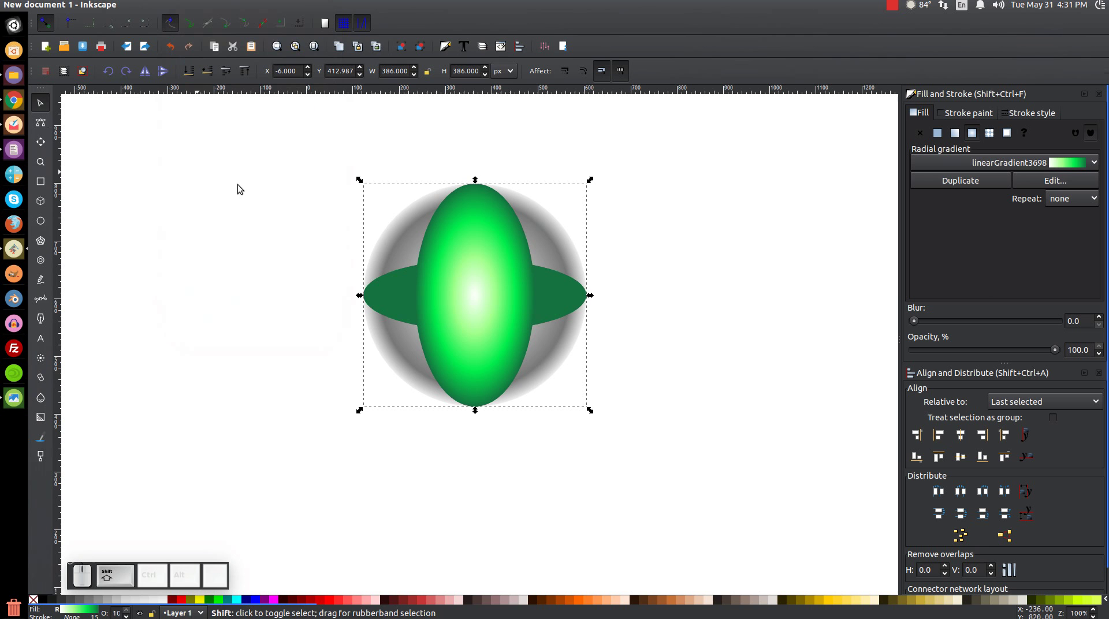
click(552, 233)
click(198, 9)
click(227, 90)
click(197, 14)
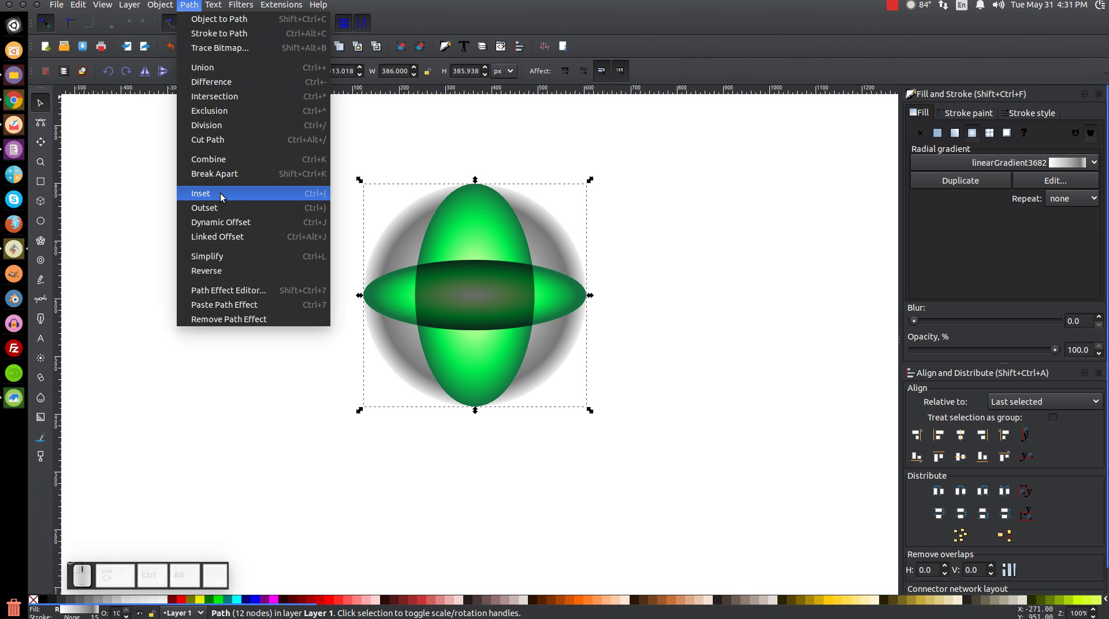
Duplicate the dark centre piece and divide the horizontal ellipse with it using Path > Division.
click(225, 185)
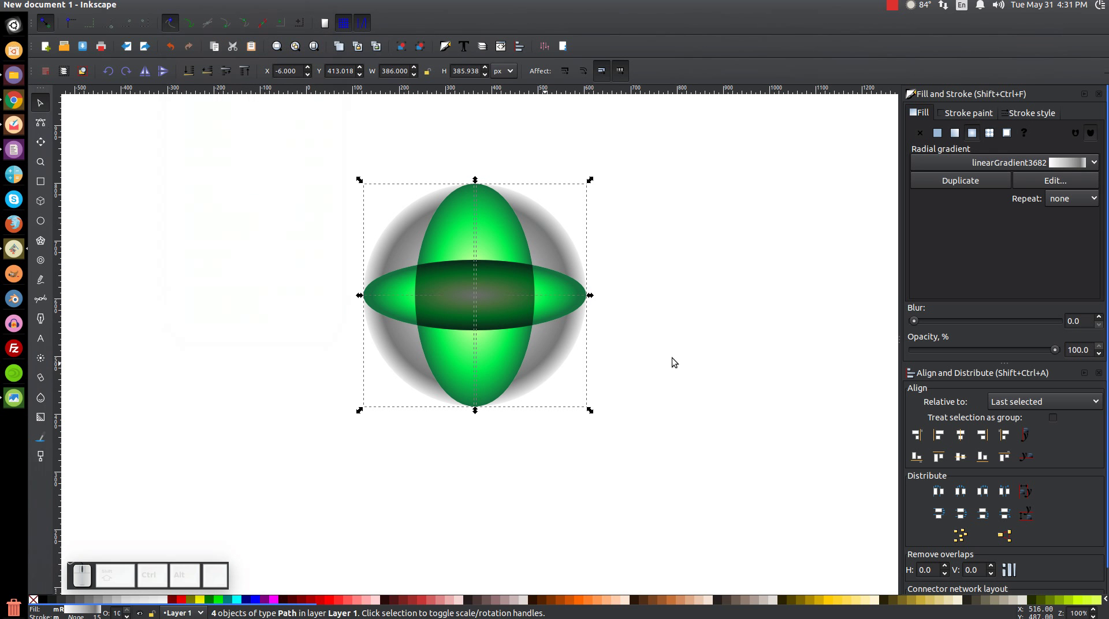
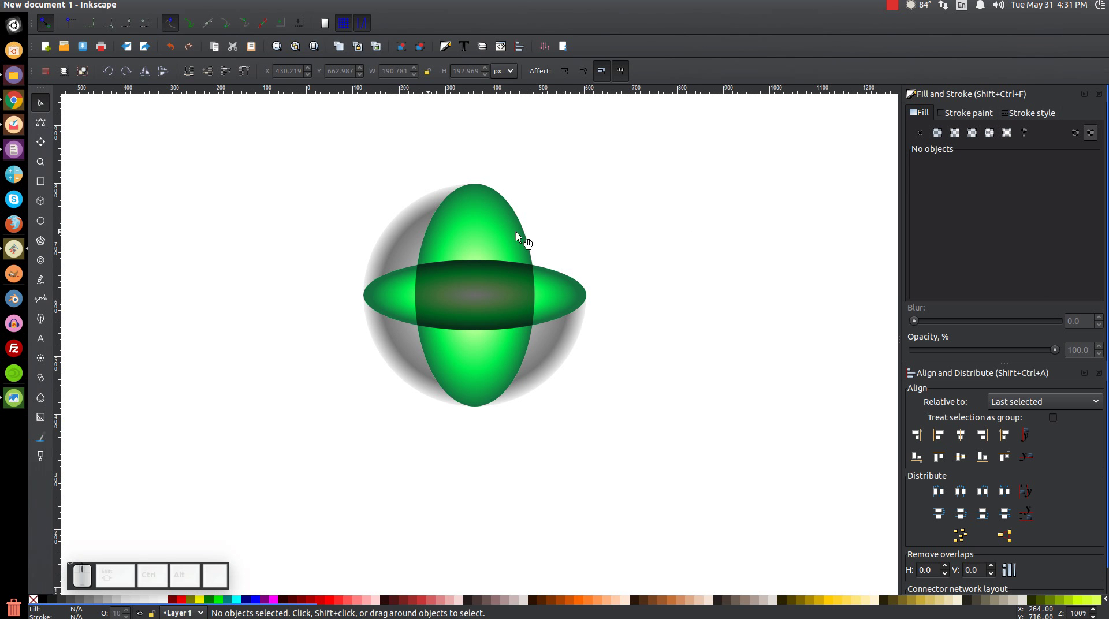
click(501, 284)
drag(502, 303, 504, 280)
key(ctrl+z)
click(497, 283)
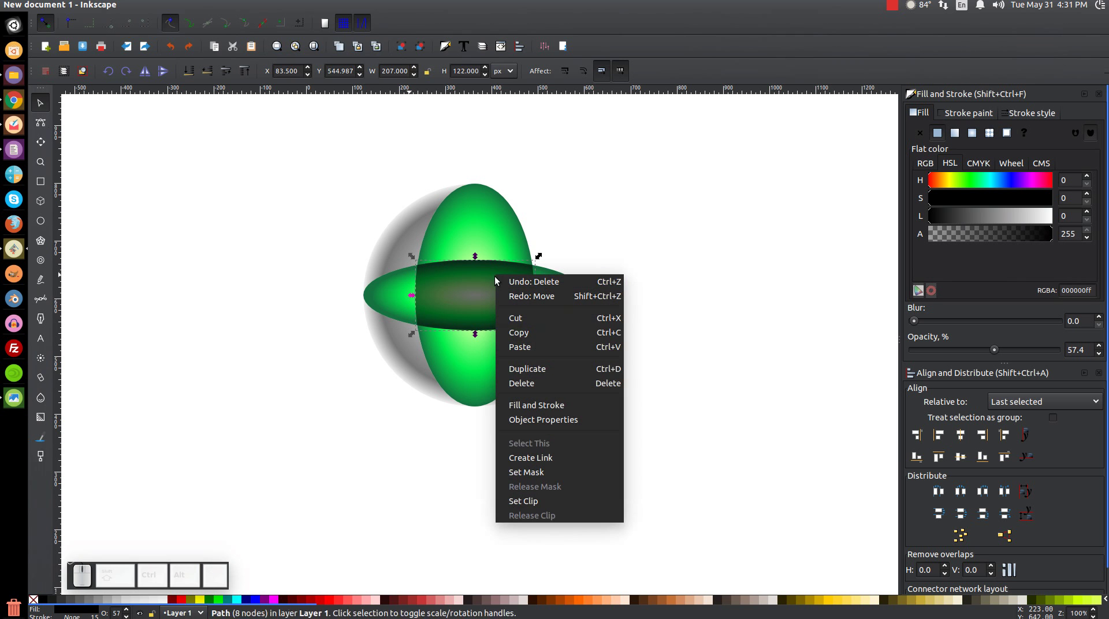
click(530, 369)
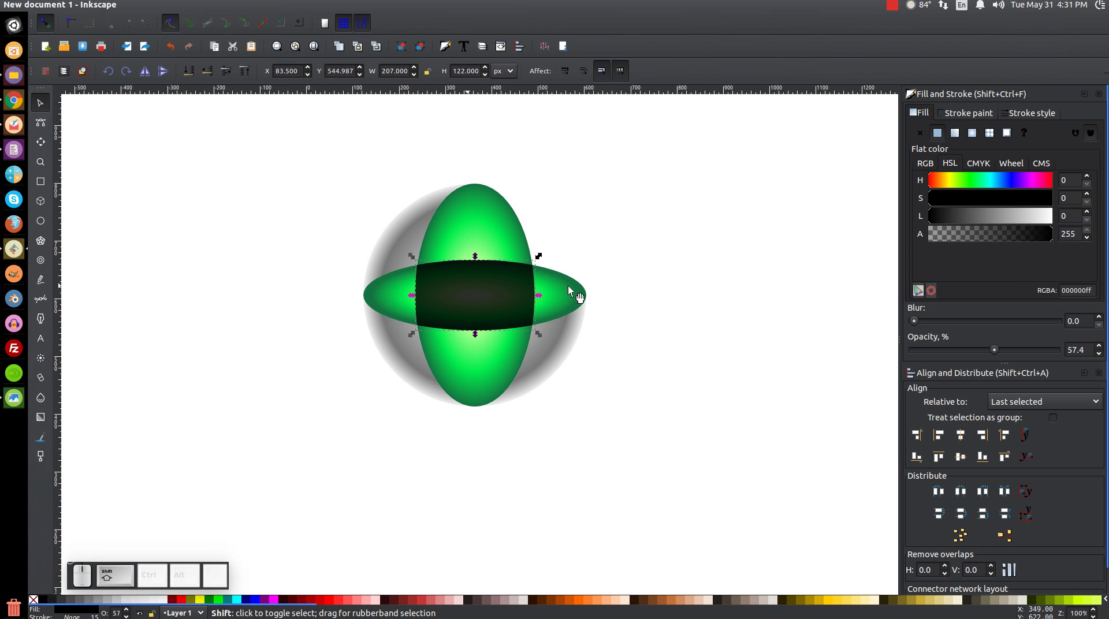
click(572, 290)
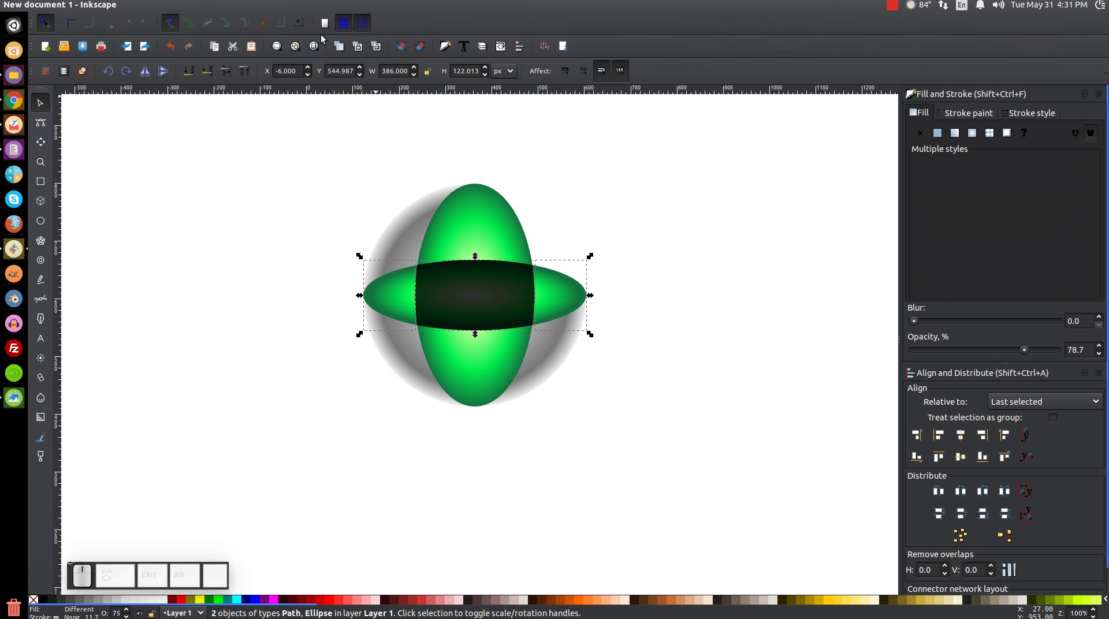
click(193, 5)
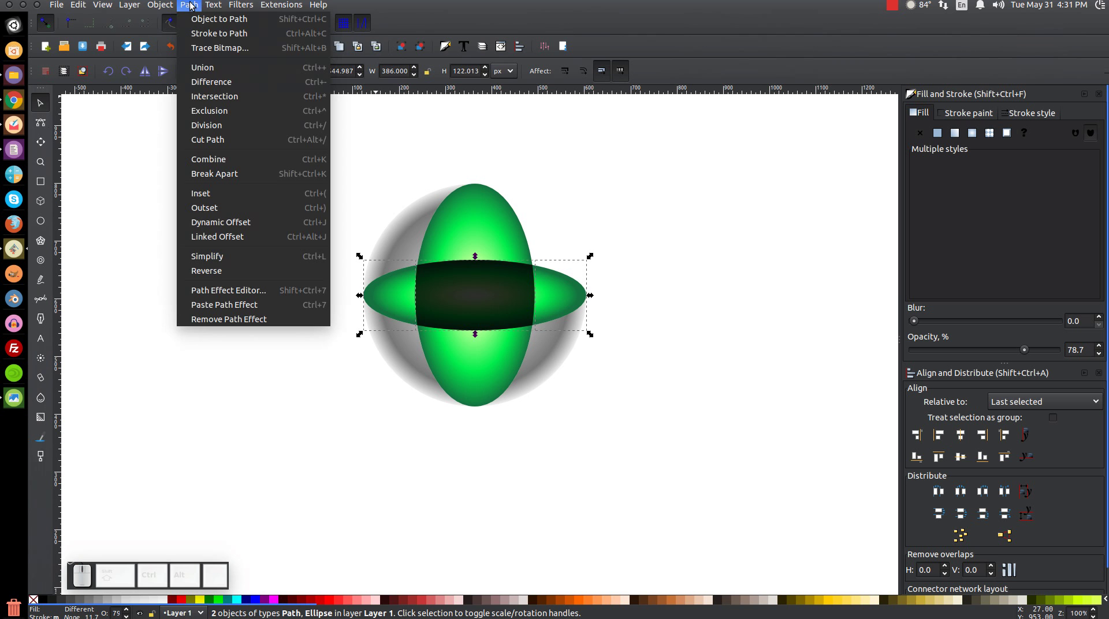
click(201, 87)
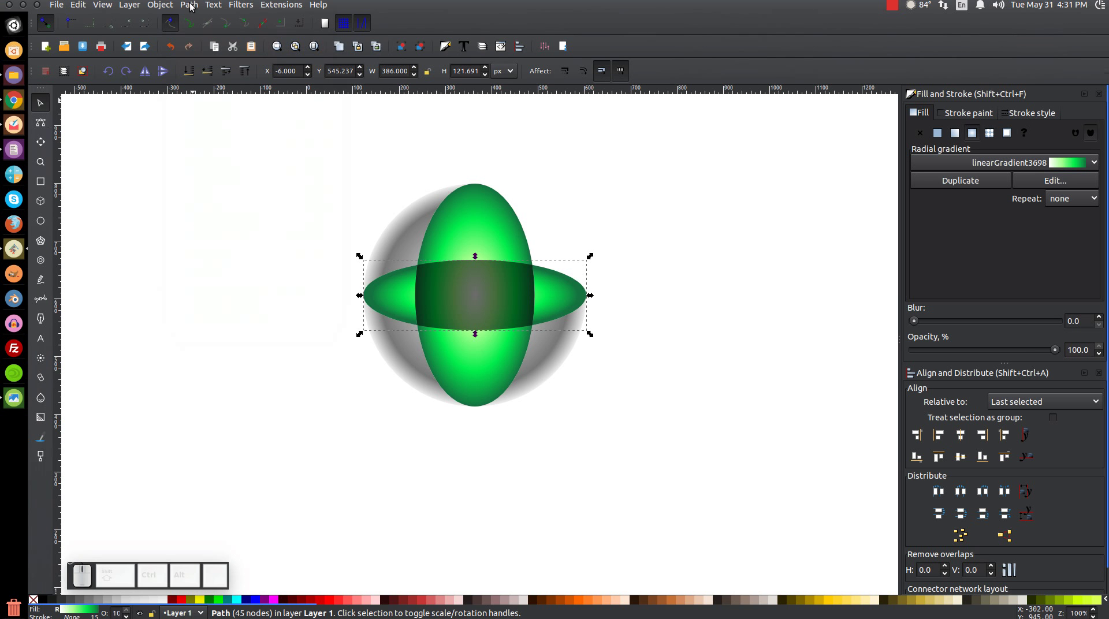
Divide the remaining ellipse pieces and delete a stray fragment.
click(192, 6)
click(219, 175)
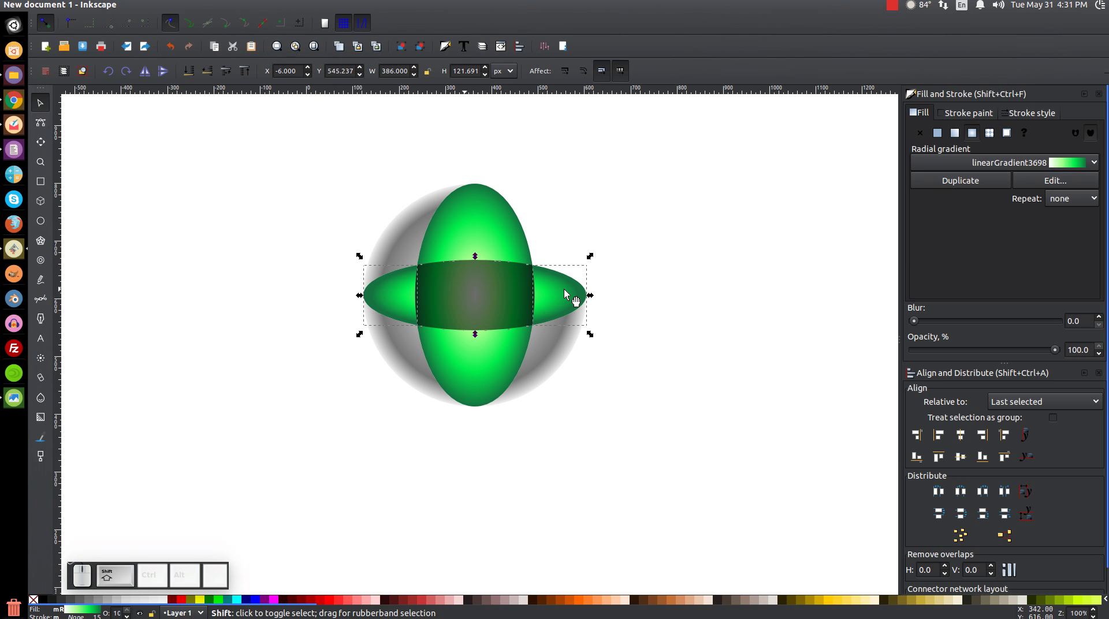
click(567, 294)
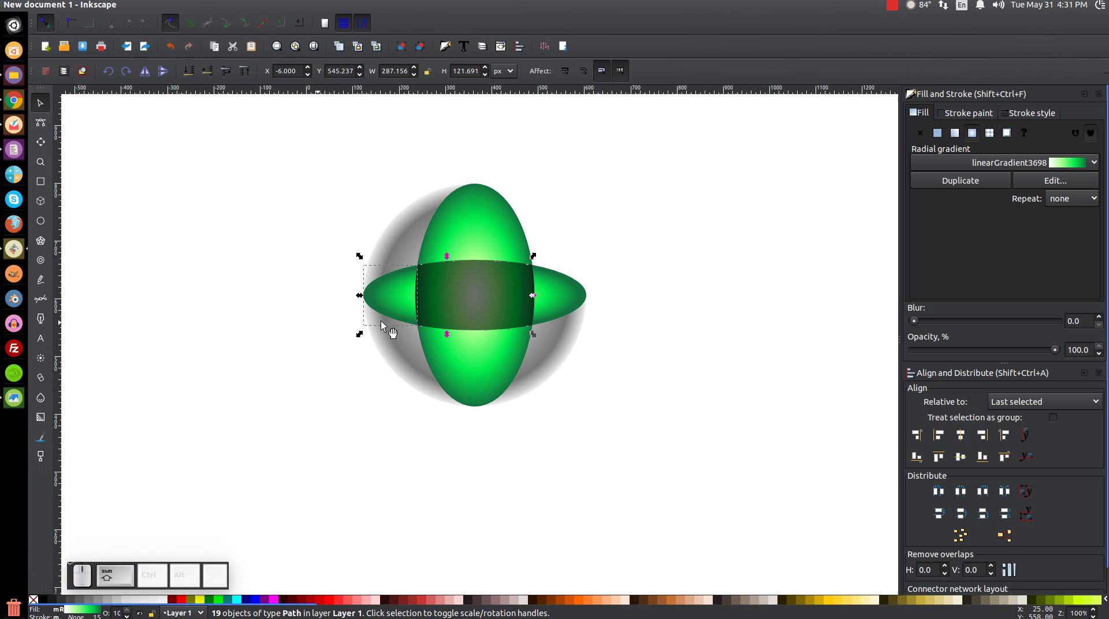
click(394, 292)
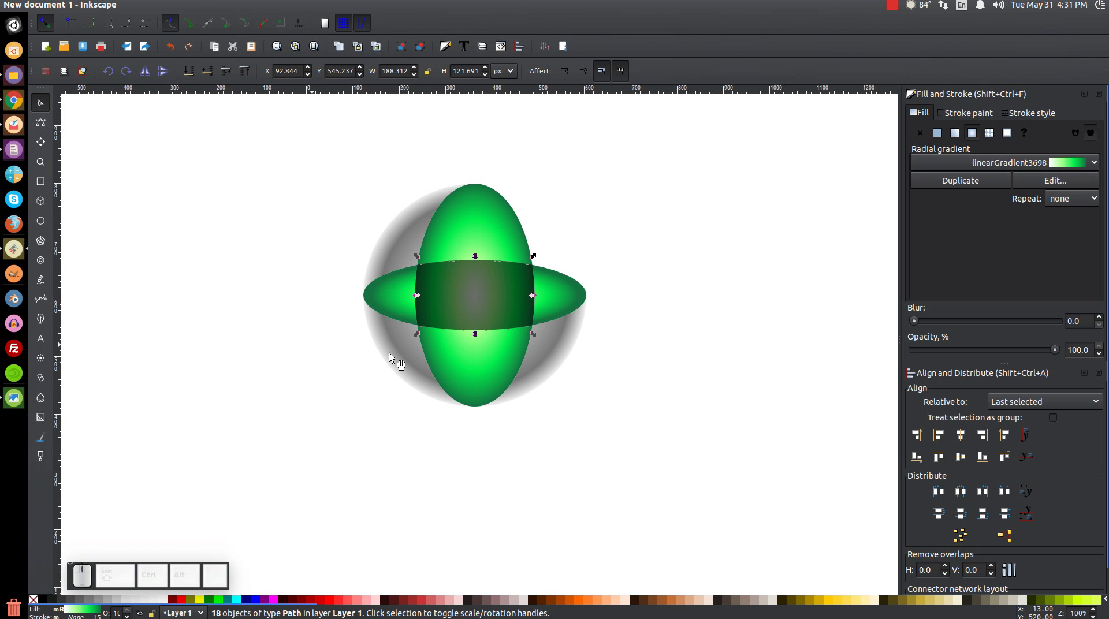
scroll(up, 3)
scroll(down, 3)
click(574, 393)
drag(542, 329, 540, 359)
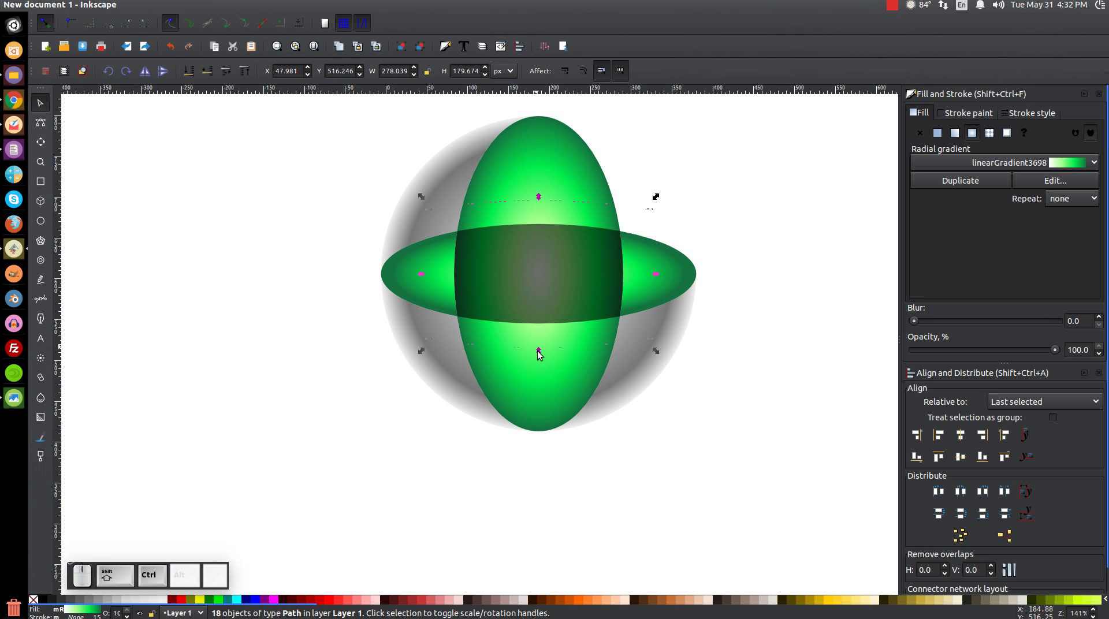
key(Delete)
Check the split pieces, undo a misplaced move of the left wing, and deselect everything.
key(1)
scroll(up, 3)
click(567, 320)
click(394, 322)
key(ctrl+z)
click(658, 331)
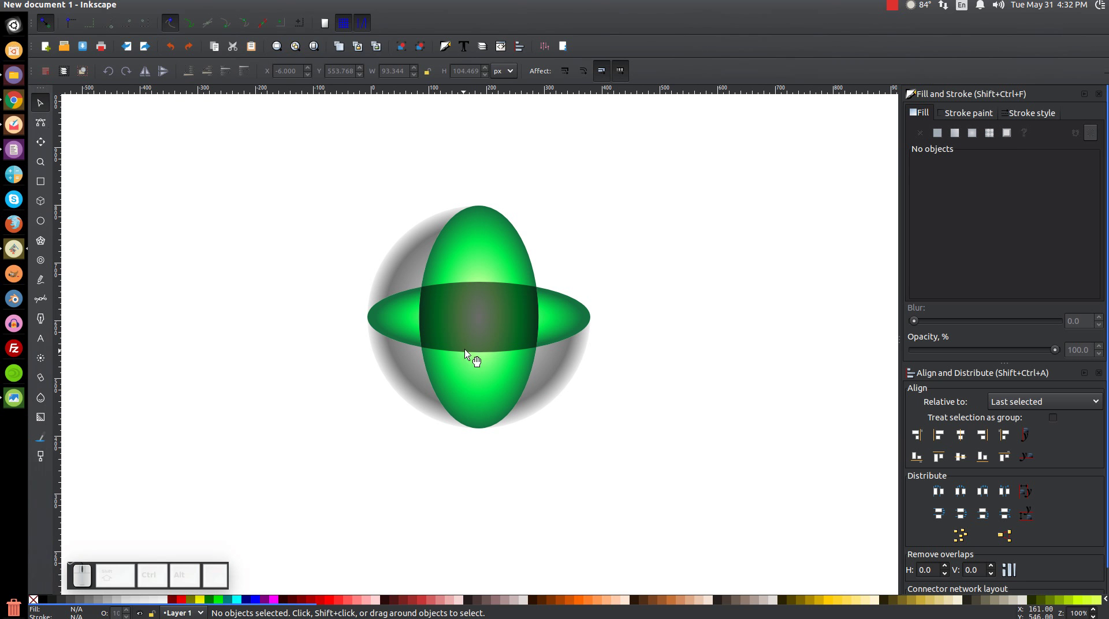
Select the dark centre piece of the cross and apply Path > Combine to the split pieces.
click(480, 299)
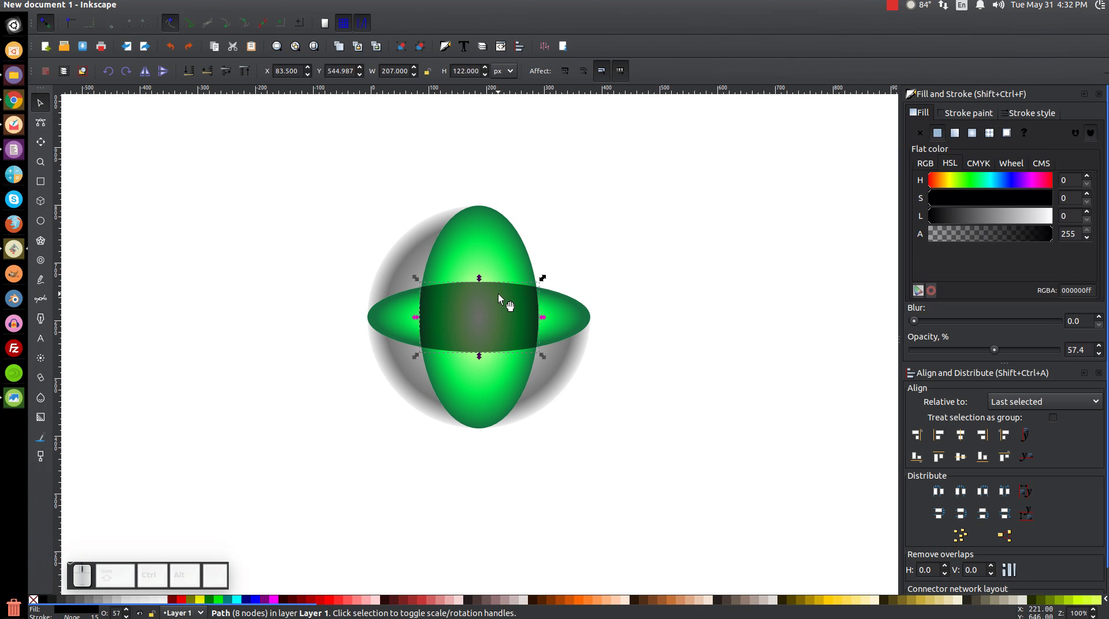
click(501, 297)
click(531, 391)
click(480, 250)
click(199, 6)
click(200, 86)
click(197, 5)
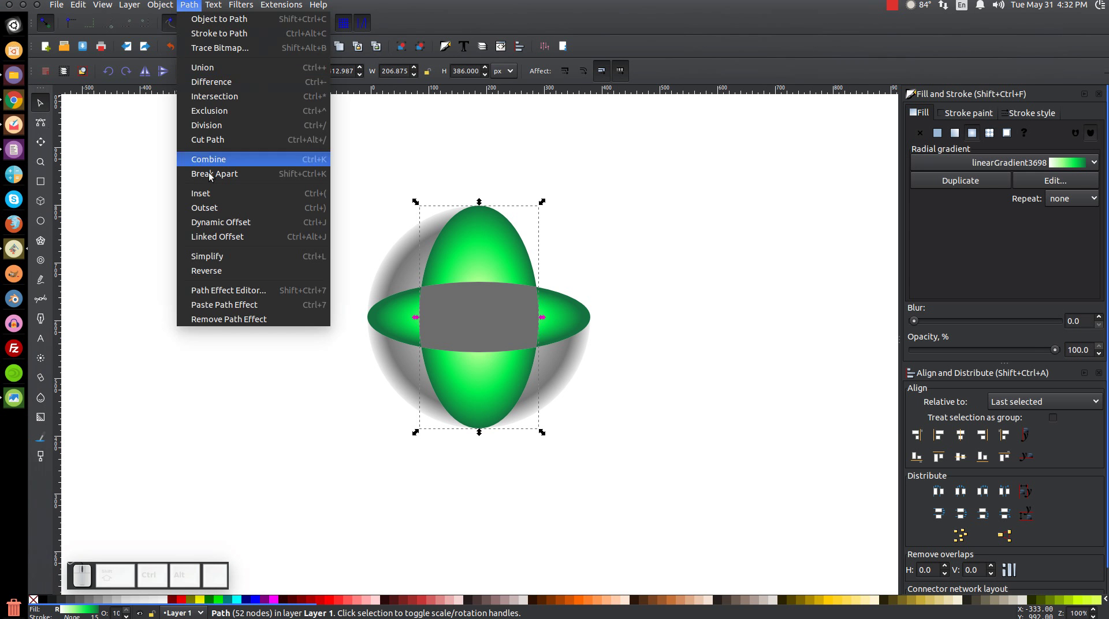
click(232, 177)
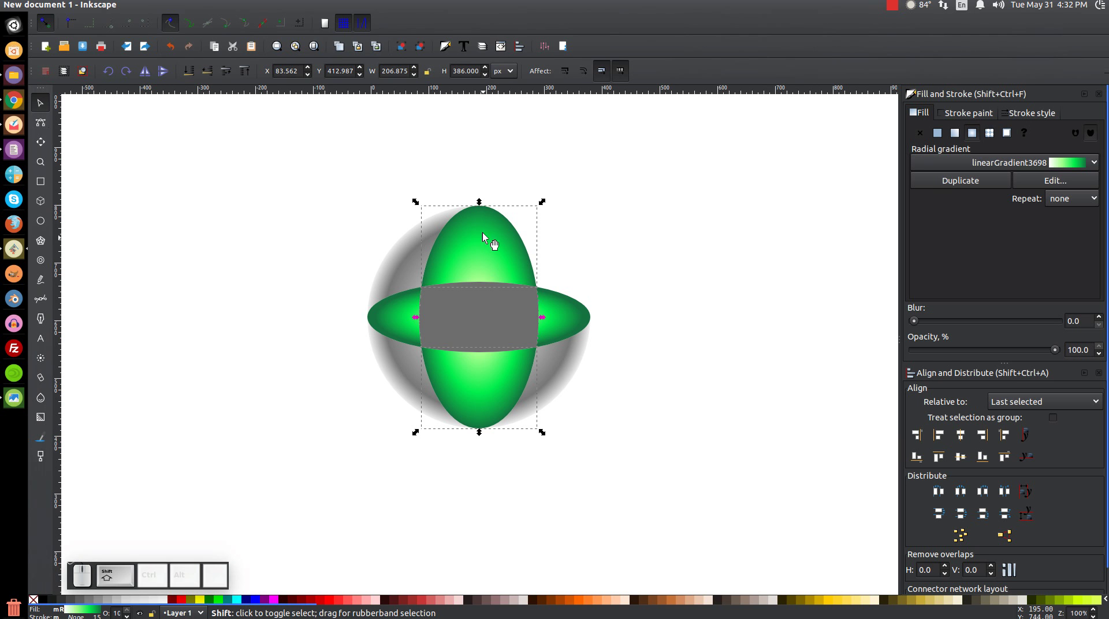
Give the centre shape a flat grey fill at full opacity and delete a stray piece.
click(491, 232)
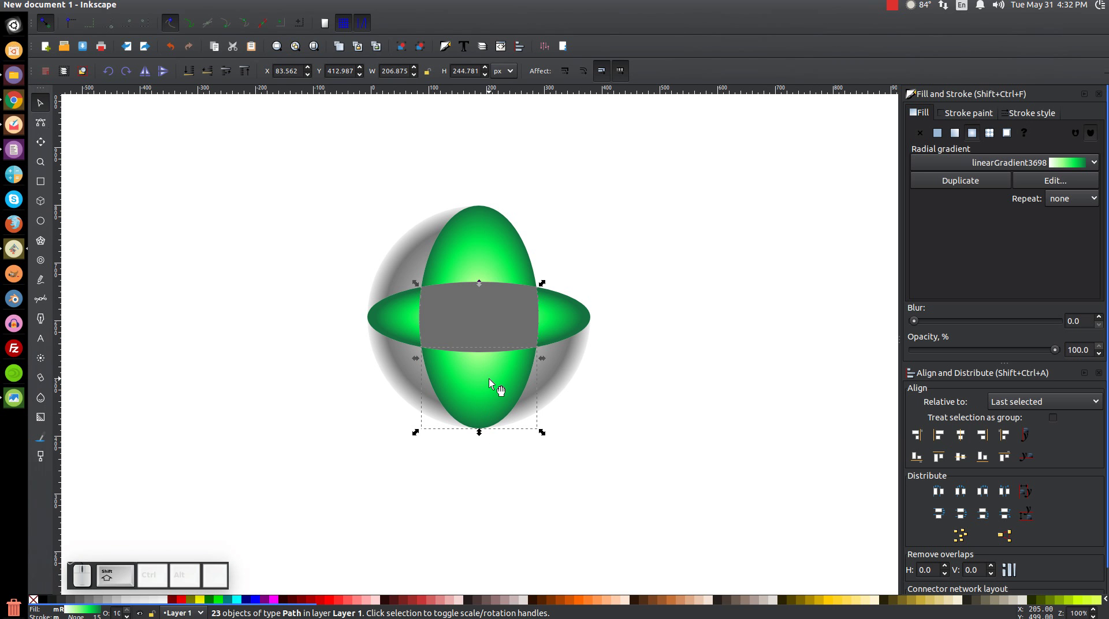
click(497, 386)
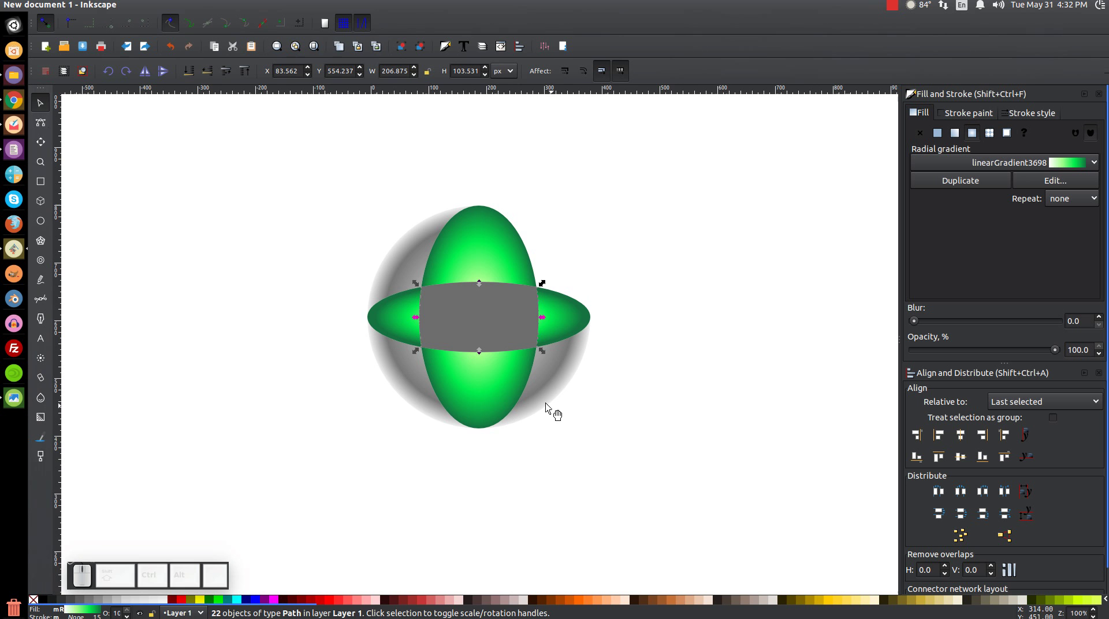
scroll(up, 3)
scroll(down, 3)
drag(607, 355, 618, 452)
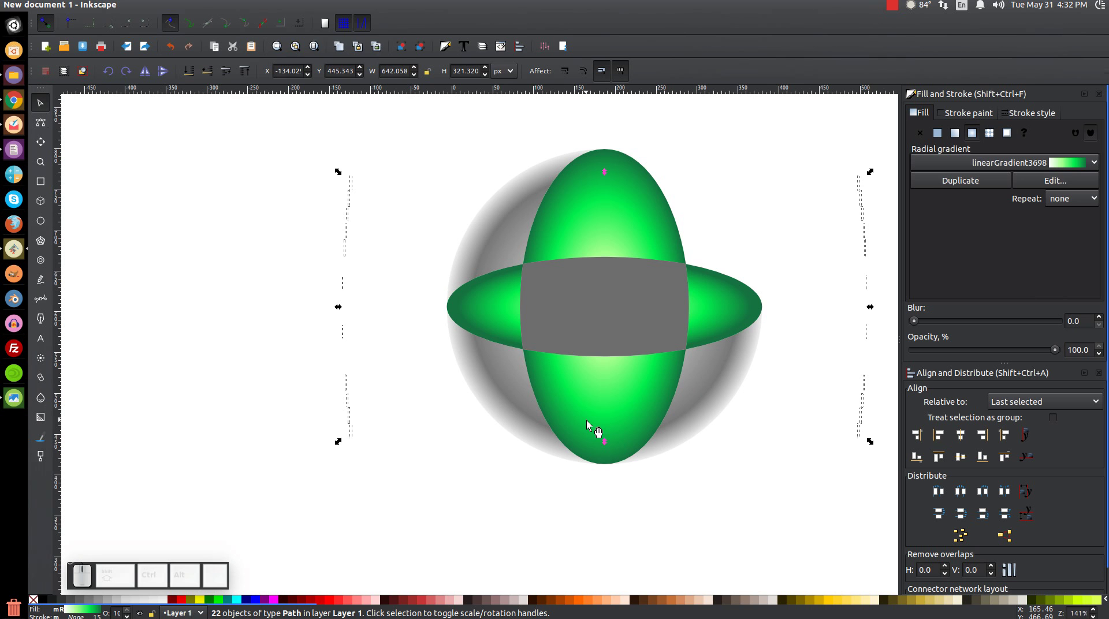
key(Delete)
key(1)
drag(573, 328, 423, 338)
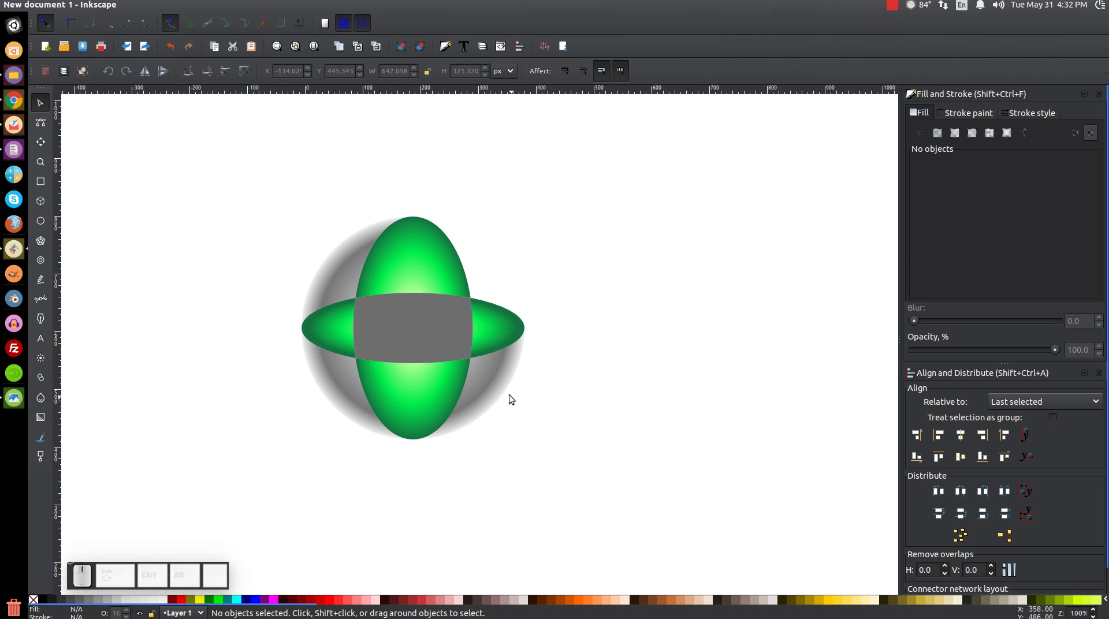
Shift-select the lower and left mantle pieces with the shell and merge them by Path > Union.
click(504, 388)
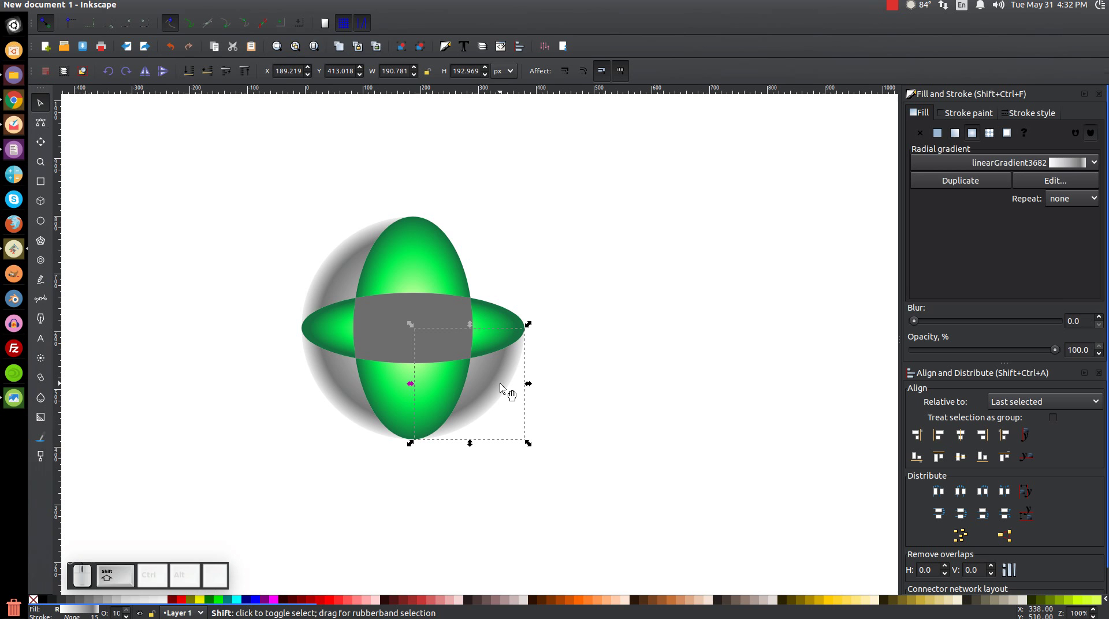
click(438, 396)
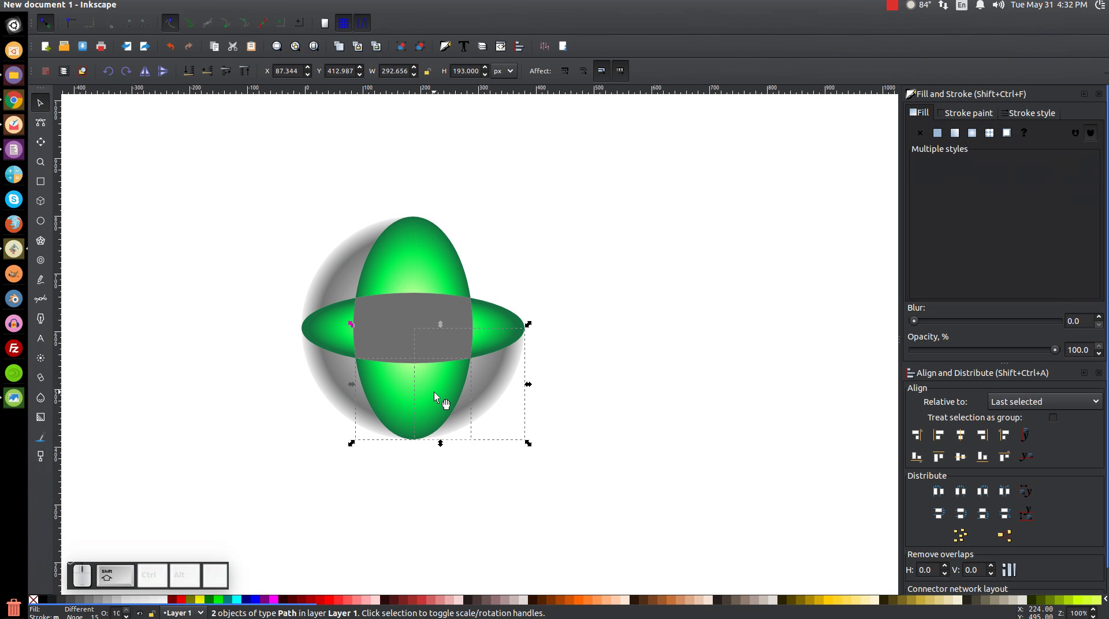
click(330, 377)
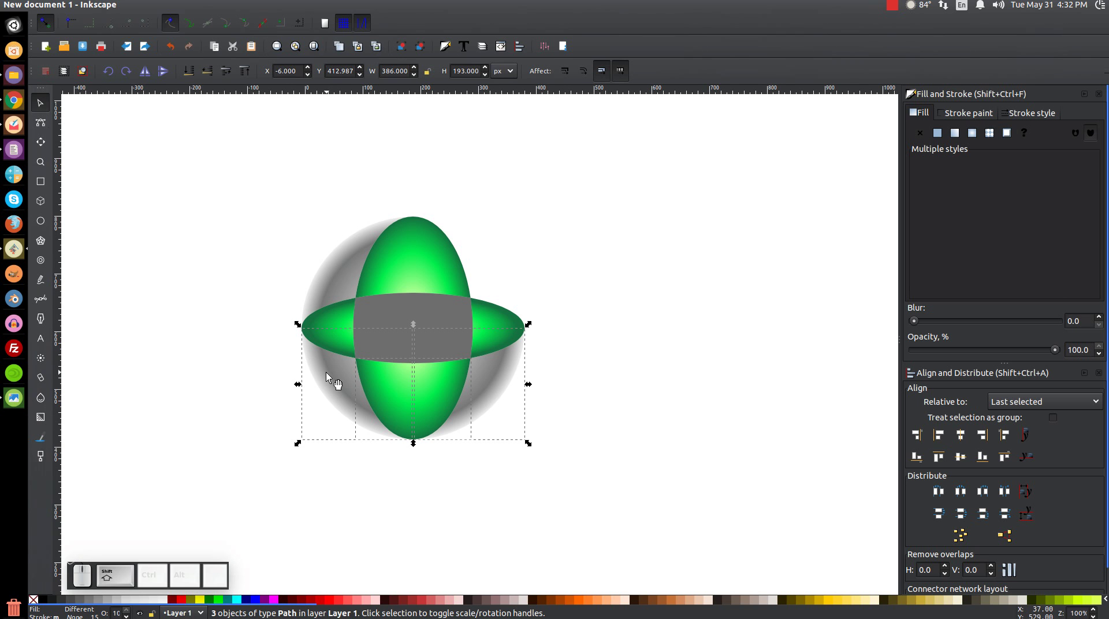
click(327, 343)
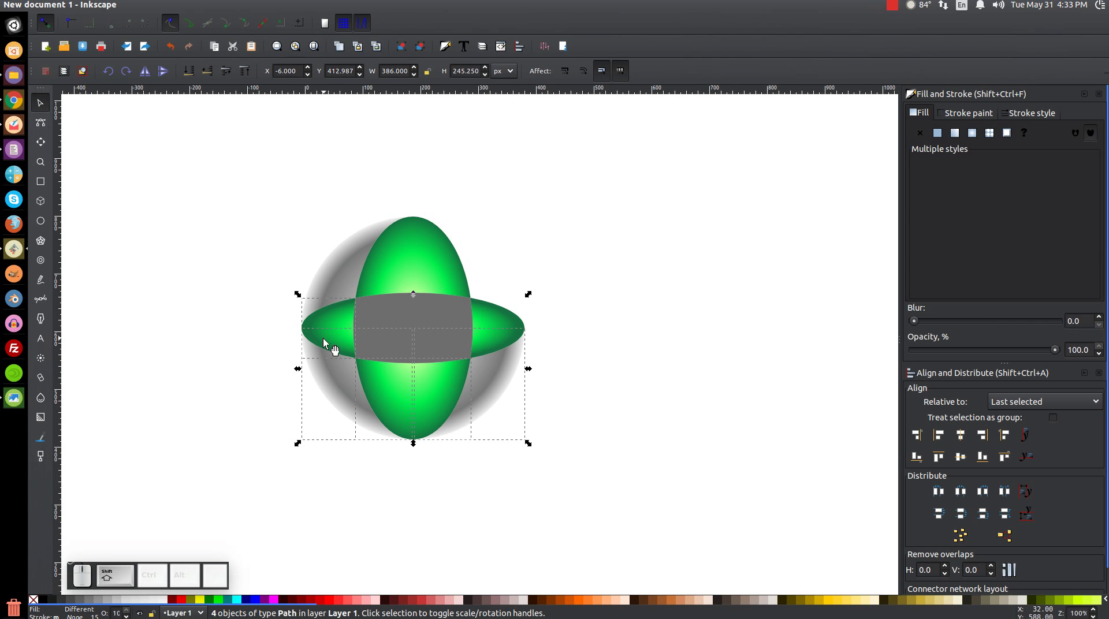
click(352, 267)
drag(349, 337, 147, 309)
key(ctrl+z)
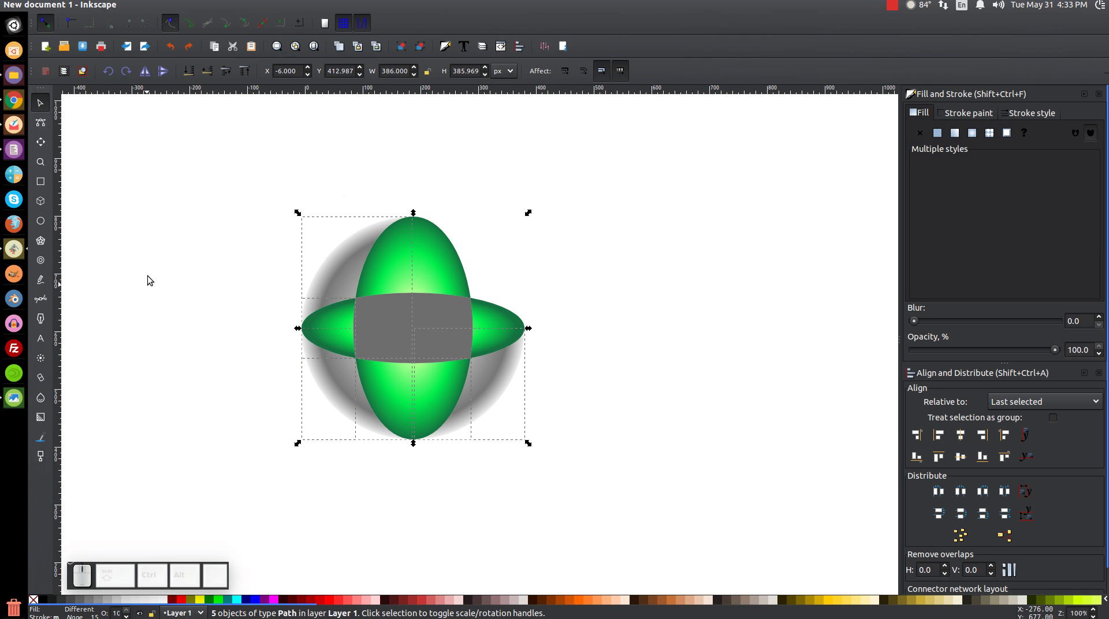
click(198, 9)
click(215, 73)
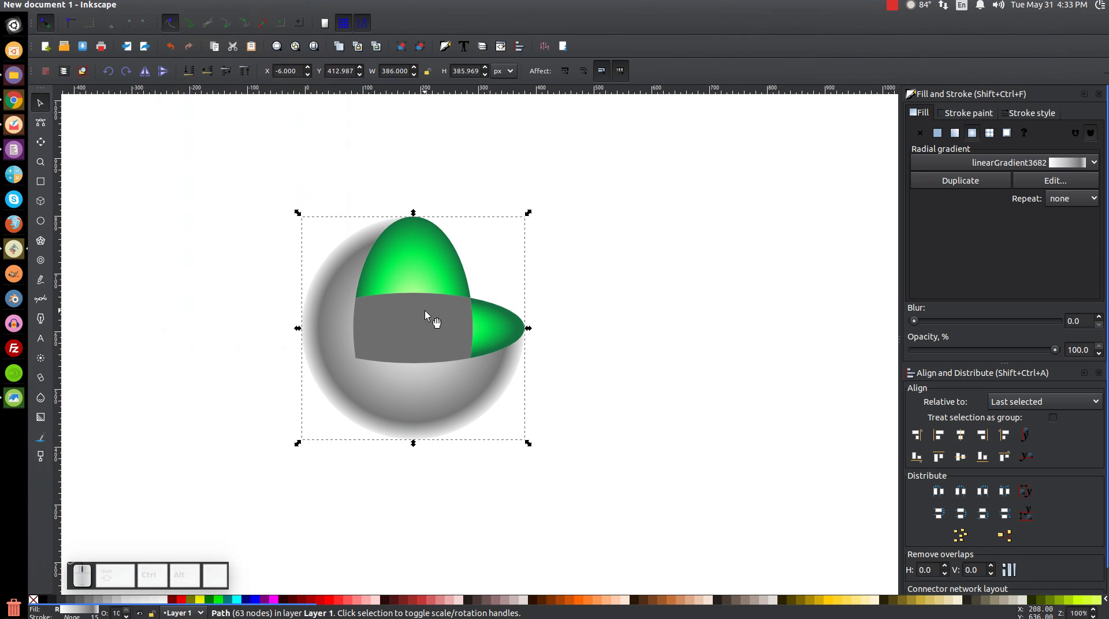
Select the dark centre shape and raise it above the remaining green segments.
click(433, 318)
click(437, 327)
key(ctrl+z)
click(436, 315)
click(467, 412)
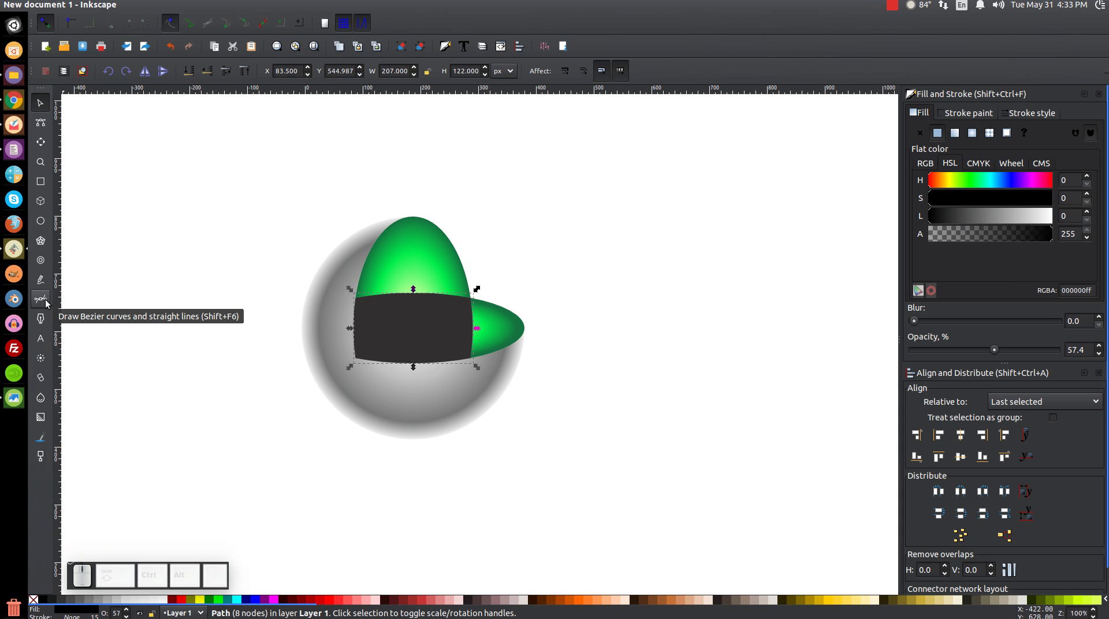
Draw a cutting polygon with the Bezier tool, snapping to cusp nodes, and duplicate it.
key(b)
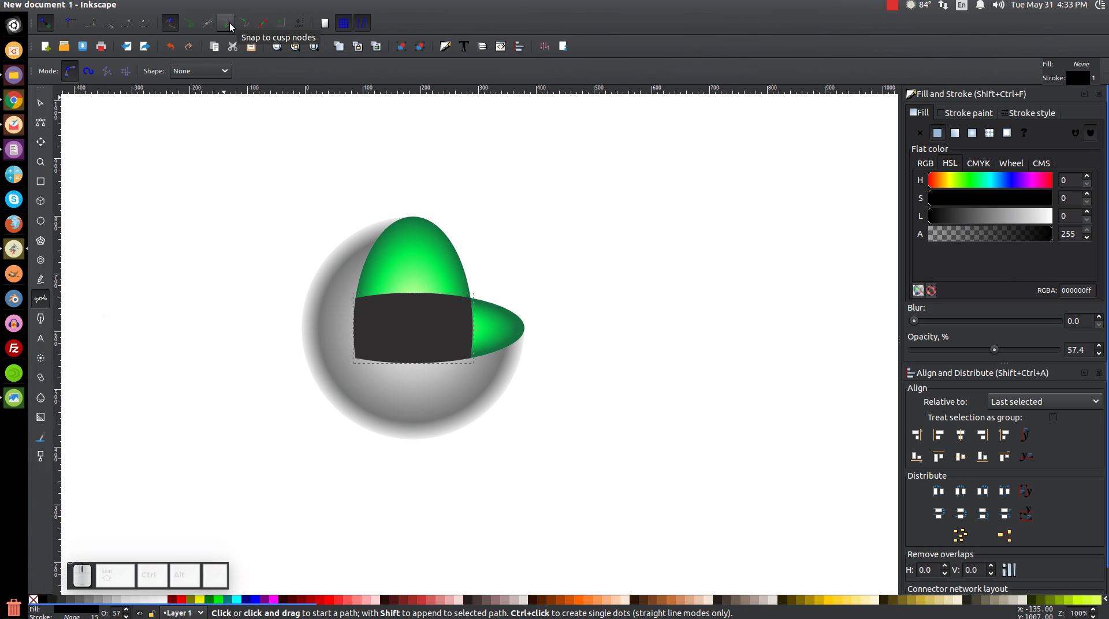
click(231, 32)
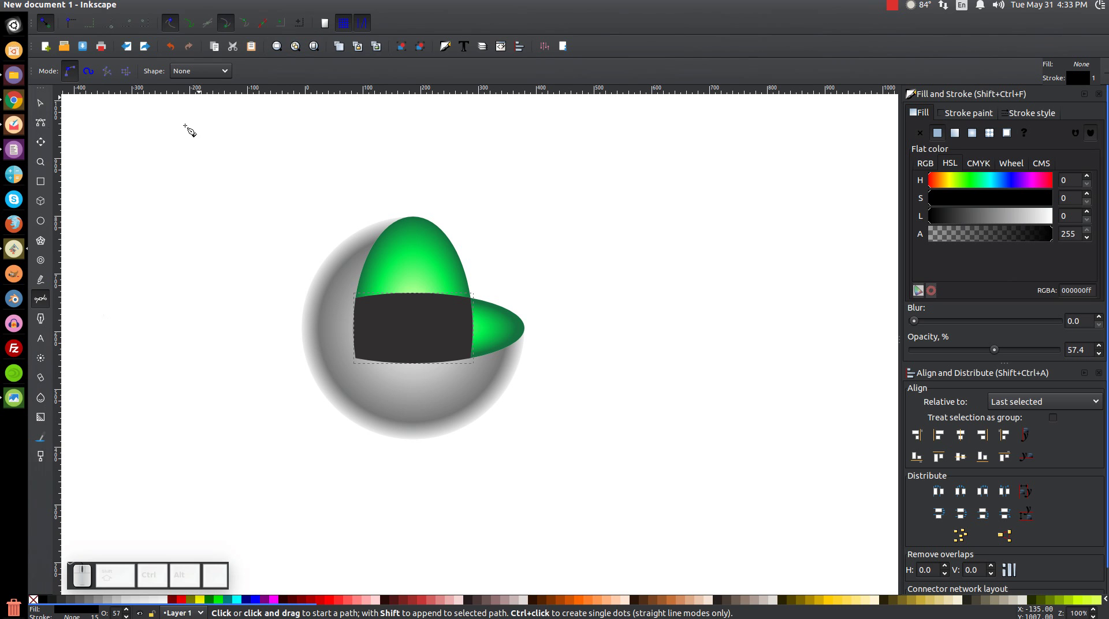
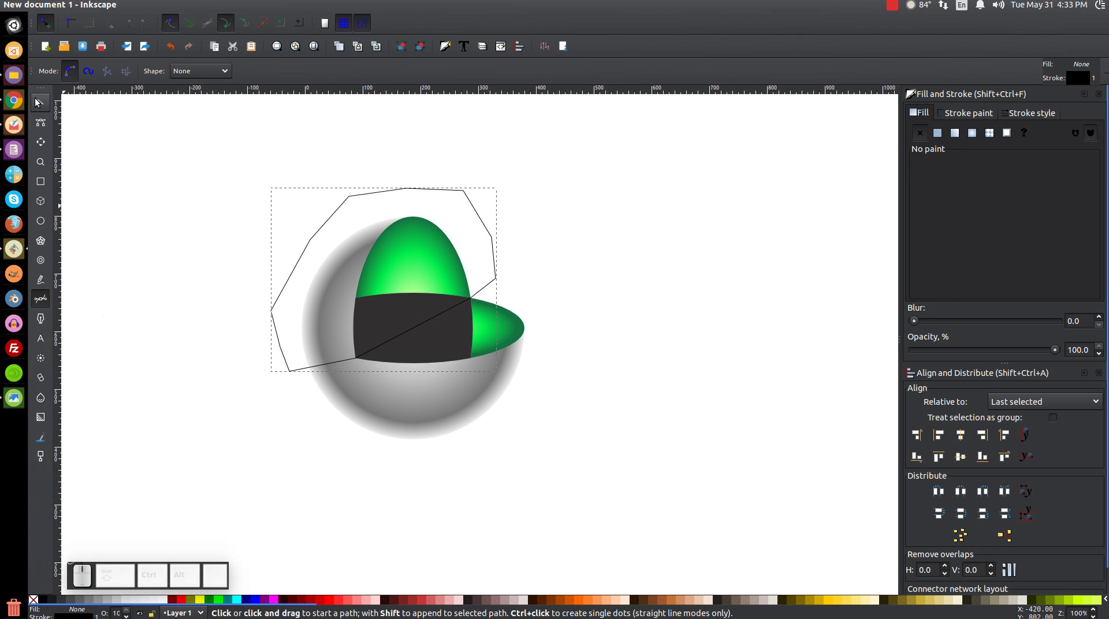
click(38, 102)
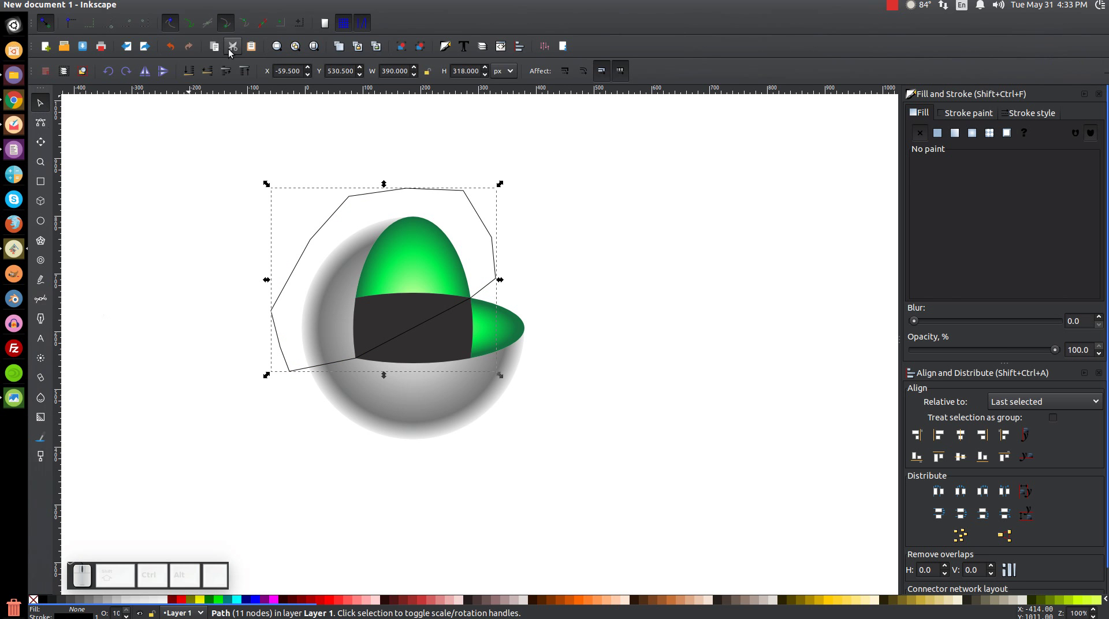
click(230, 30)
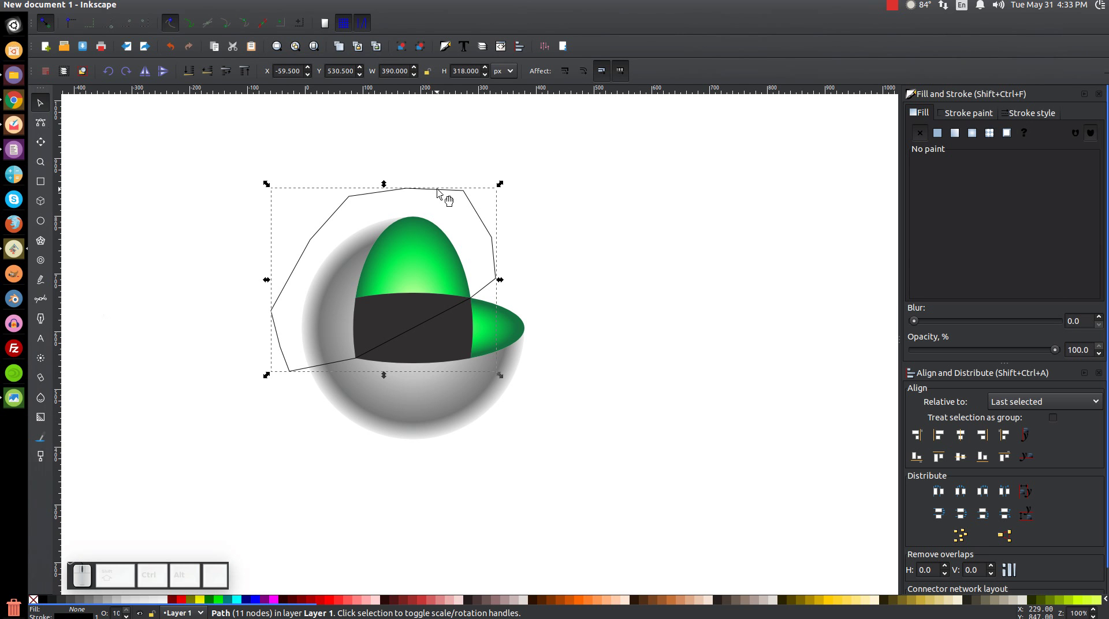
Subtract the polygon from the dark face twice with Path > Difference, leaving an open wedge.
click(440, 190)
click(456, 285)
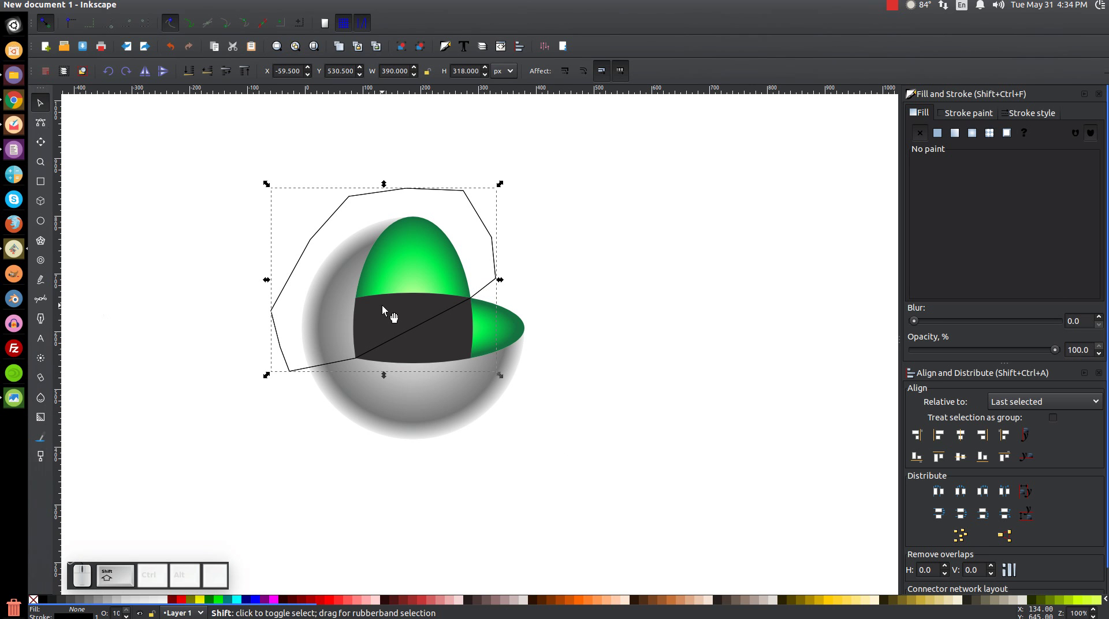
click(390, 313)
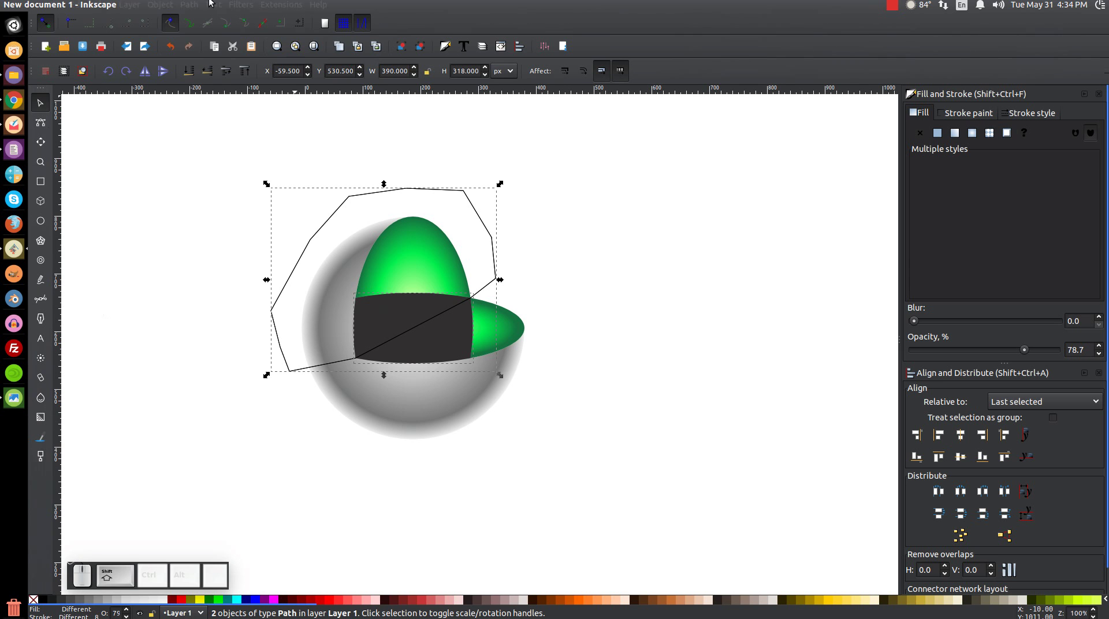
click(192, 11)
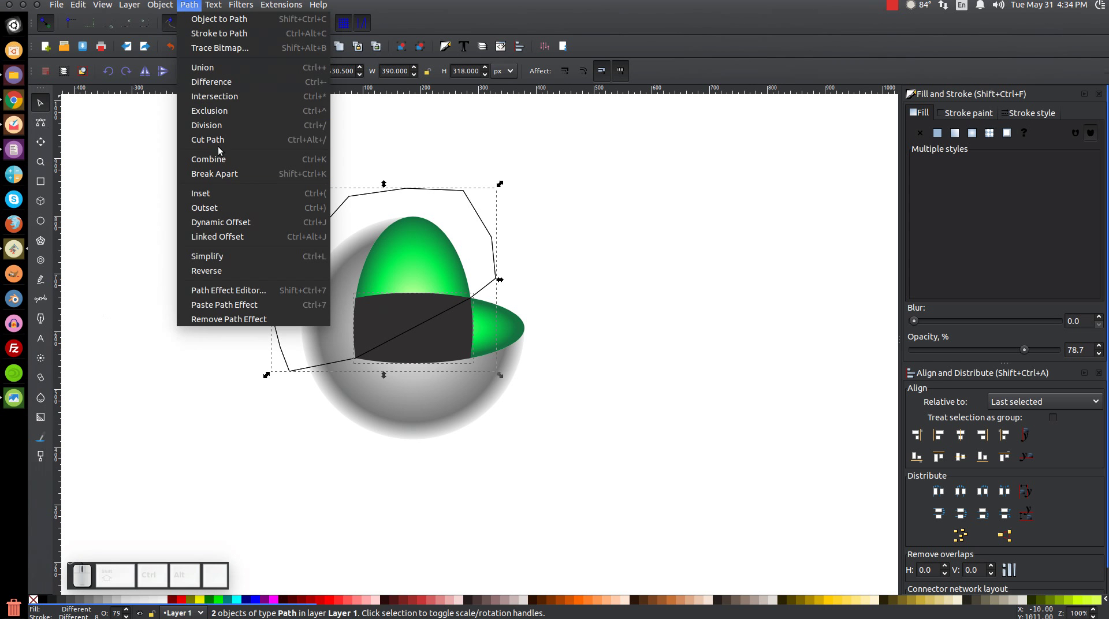
click(235, 100)
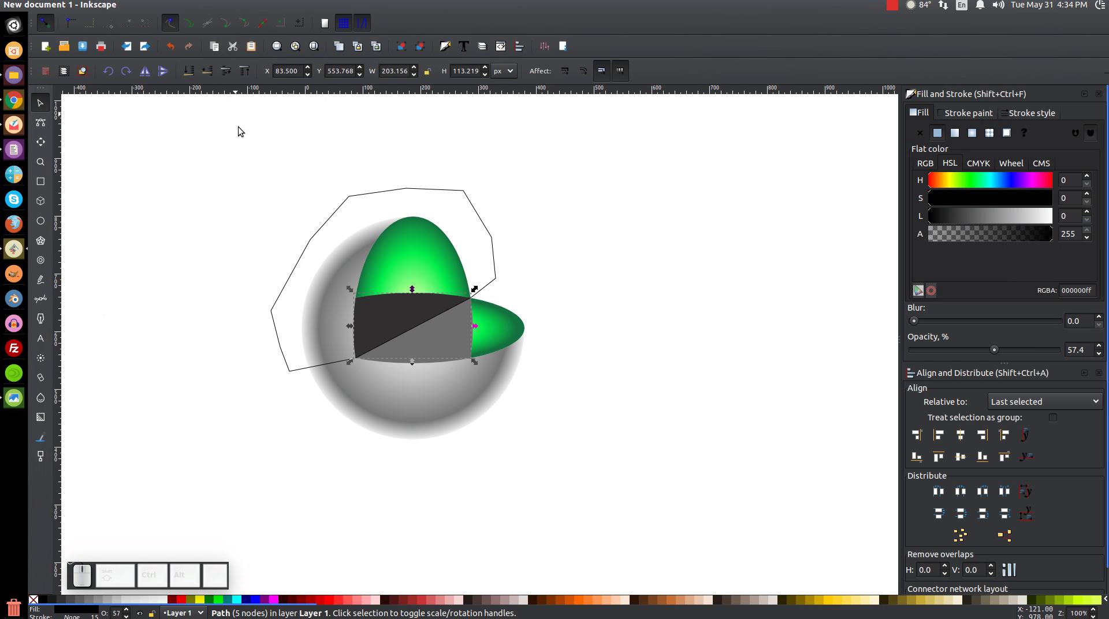
click(470, 199)
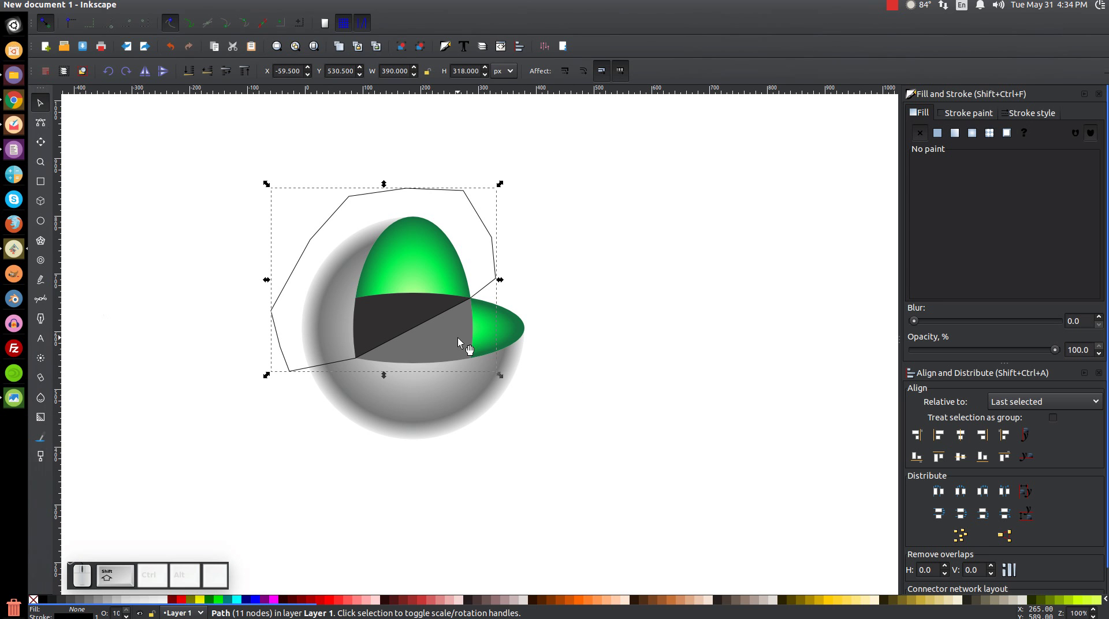
click(466, 346)
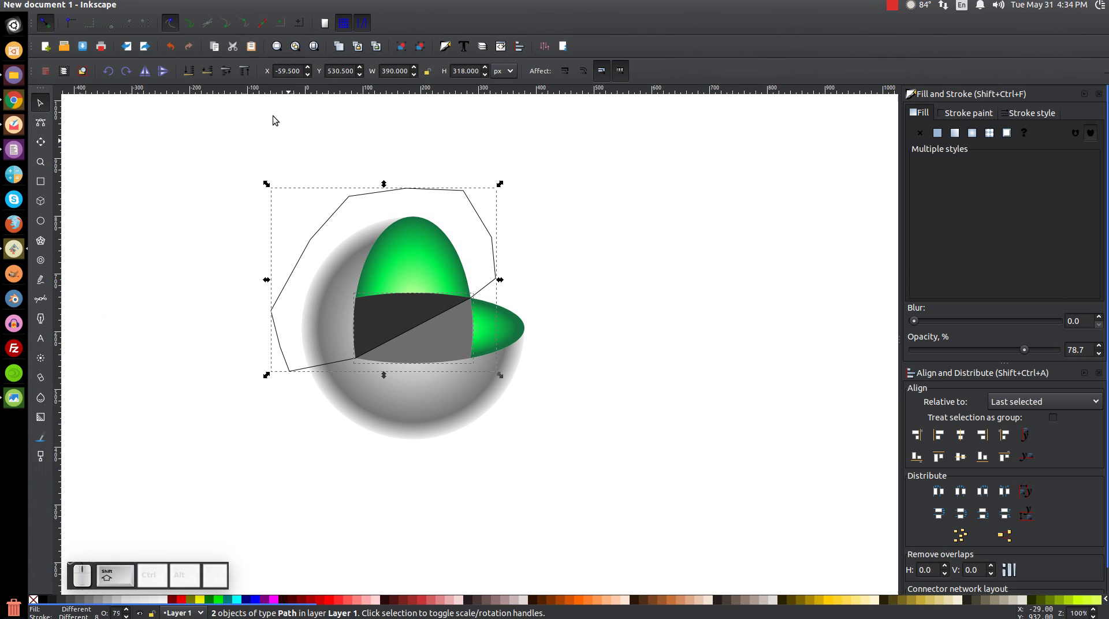
click(194, 9)
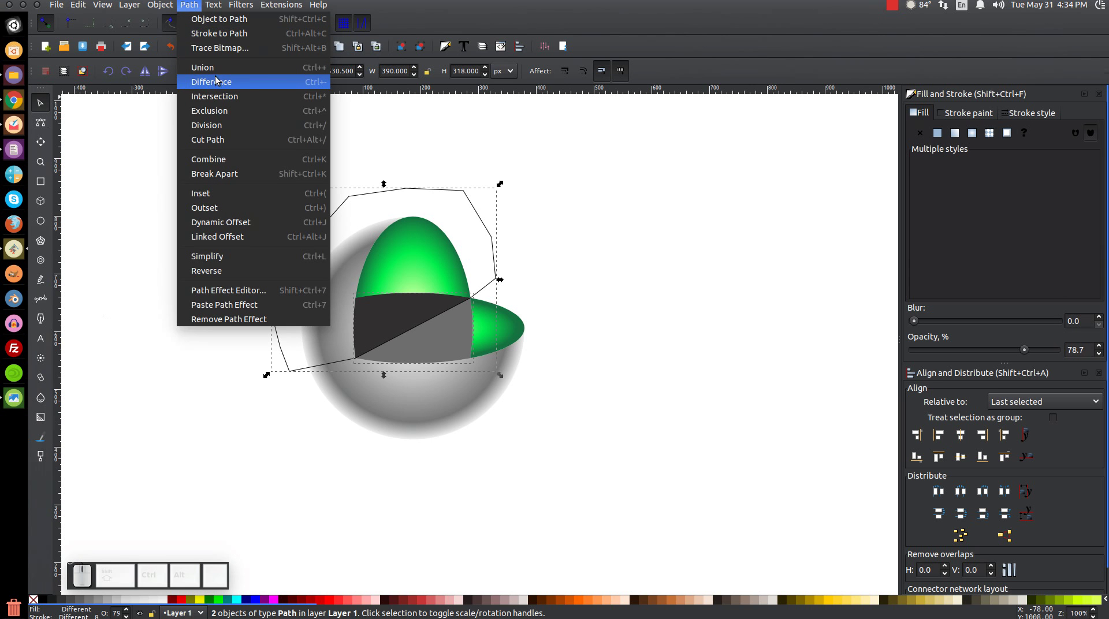
click(219, 82)
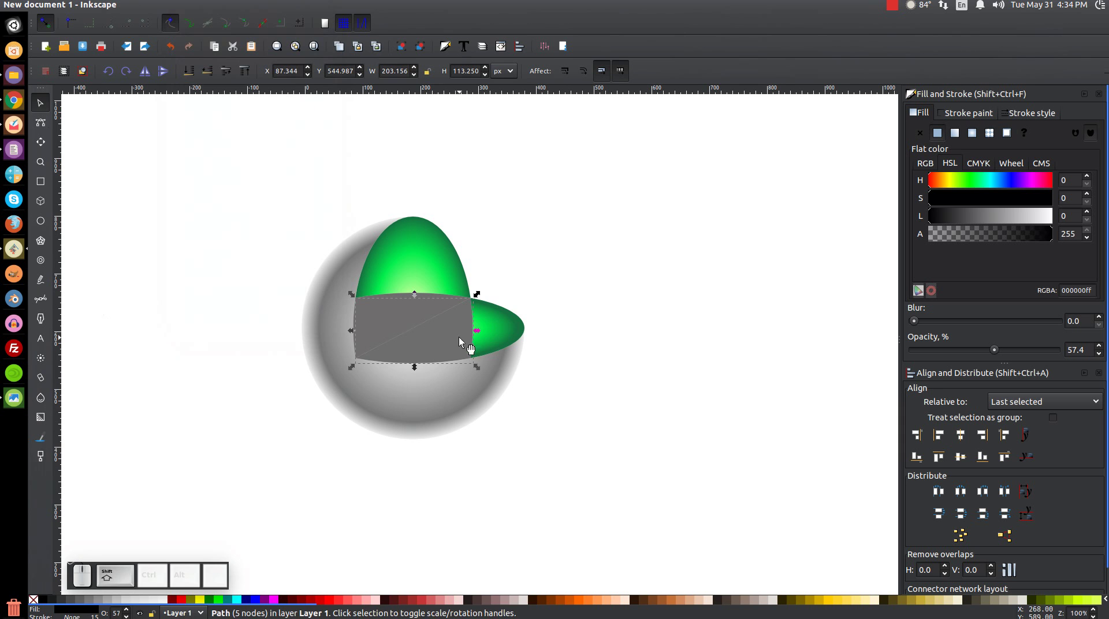
Union the lower face with the right green piece and paste the green gradient style onto the faces.
drag(451, 339, 492, 315)
key(ctrl+z)
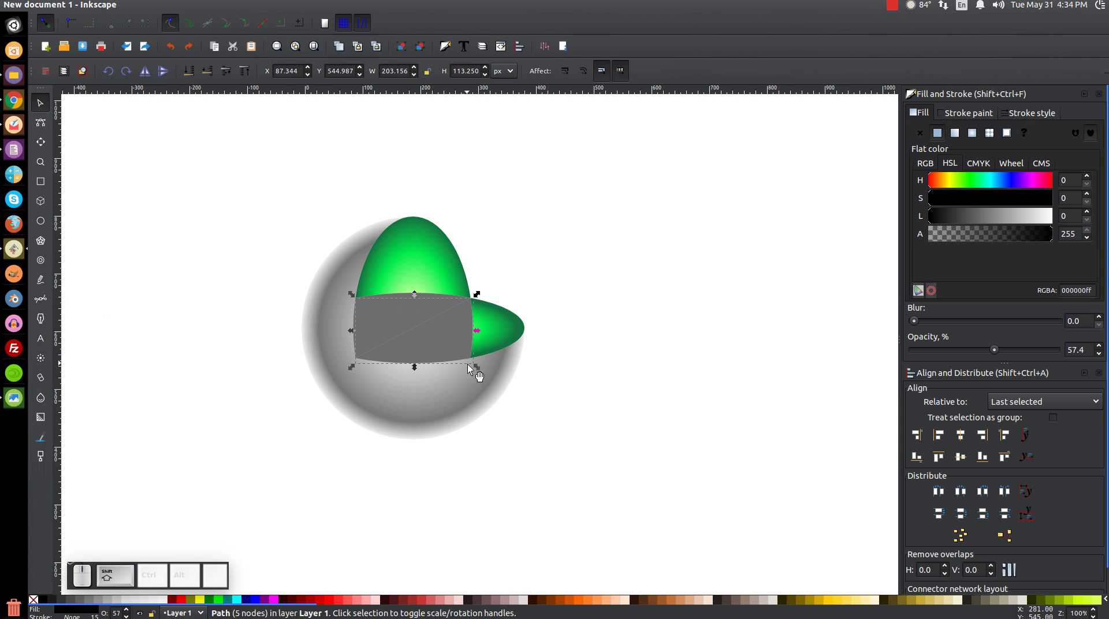
click(498, 329)
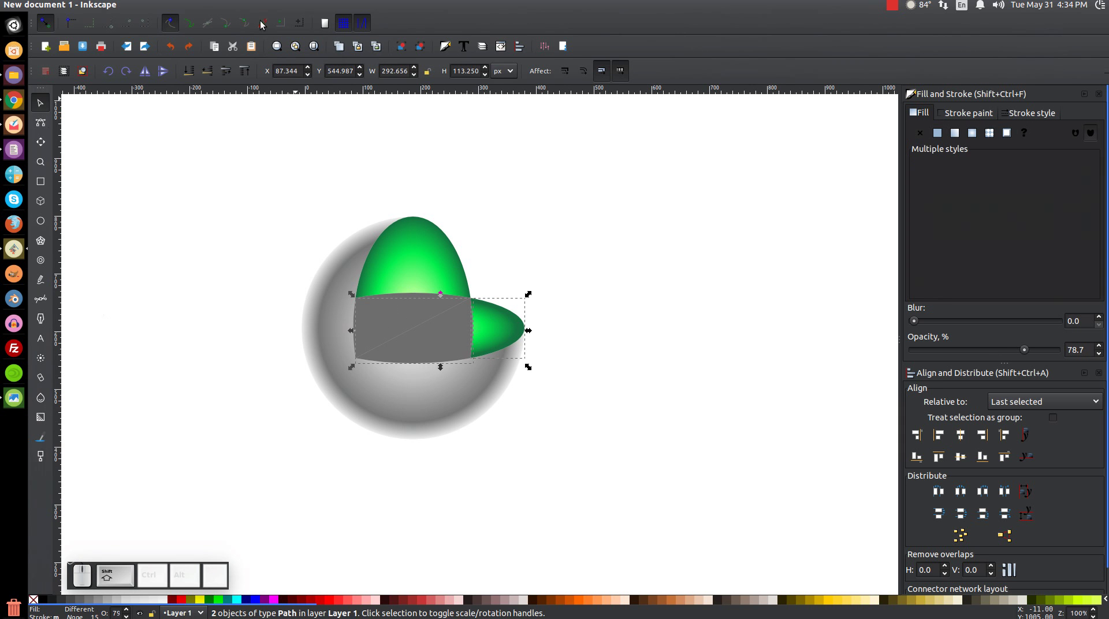
click(189, 13)
click(215, 72)
click(394, 308)
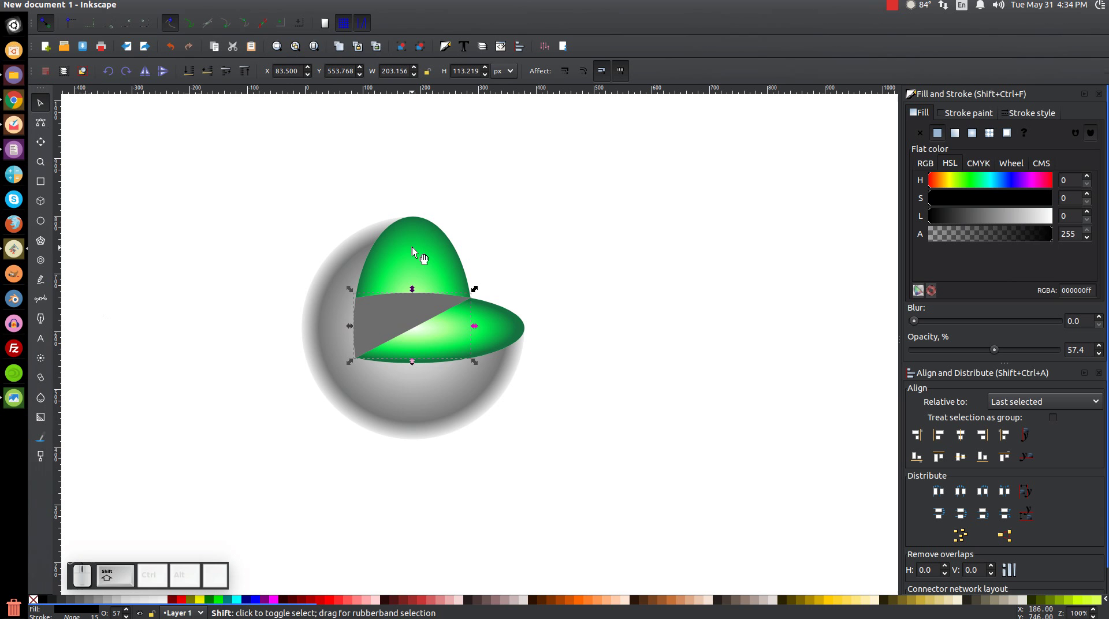
click(416, 246)
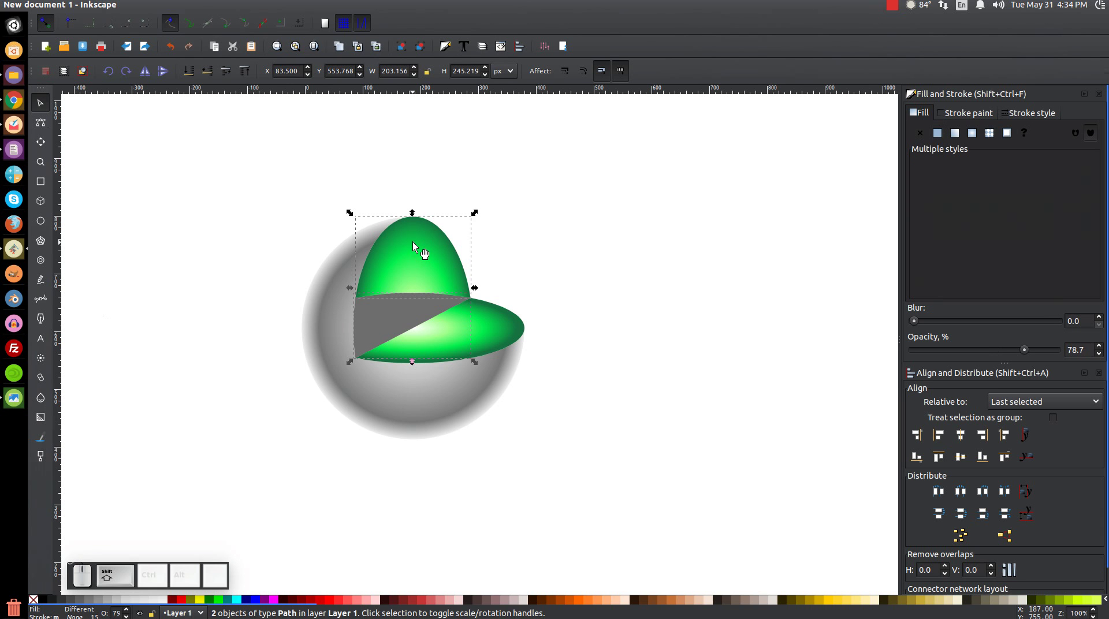
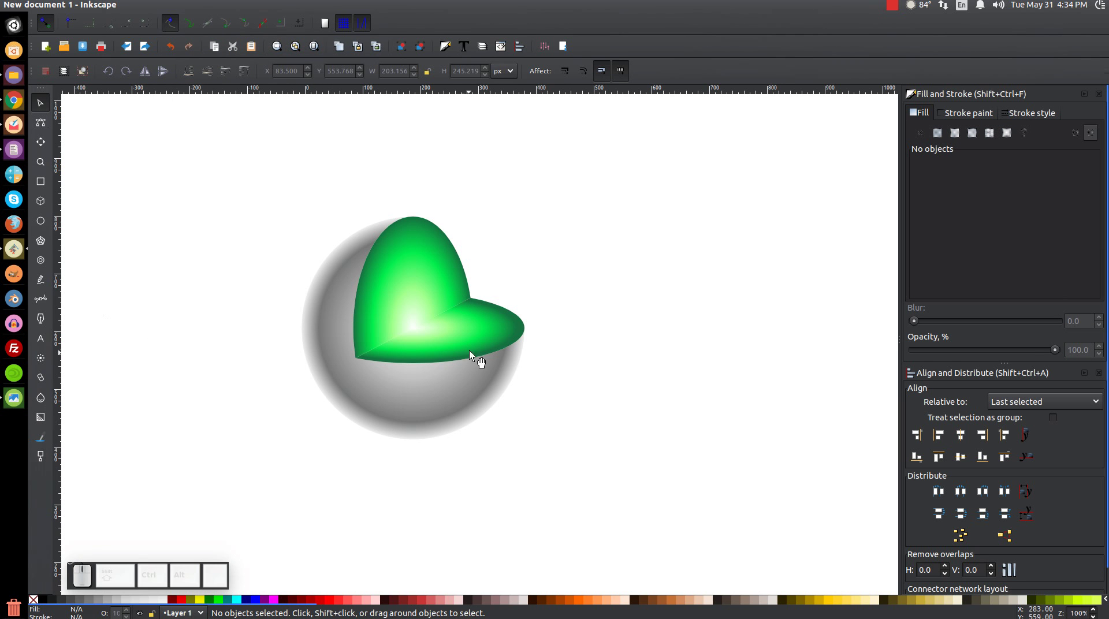
With the Gradient tool, move the shell's radial centre to the wedge's inner corner and stretch its radius.
click(409, 293)
key(ctrl+z)
click(649, 333)
drag(567, 334, 534, 344)
click(534, 344)
key(g)
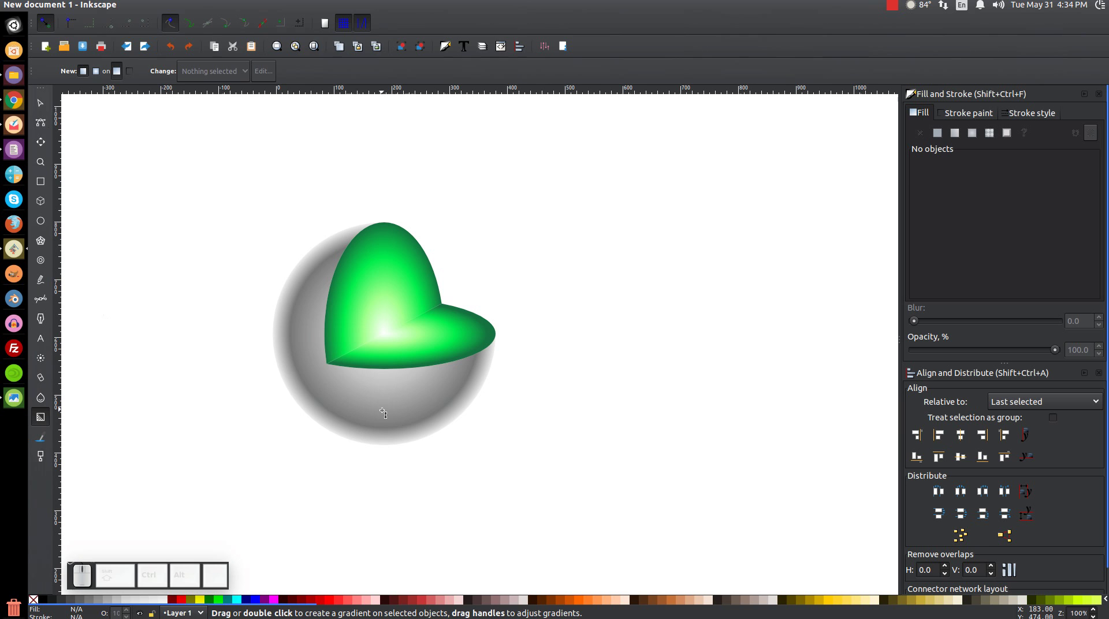
click(386, 411)
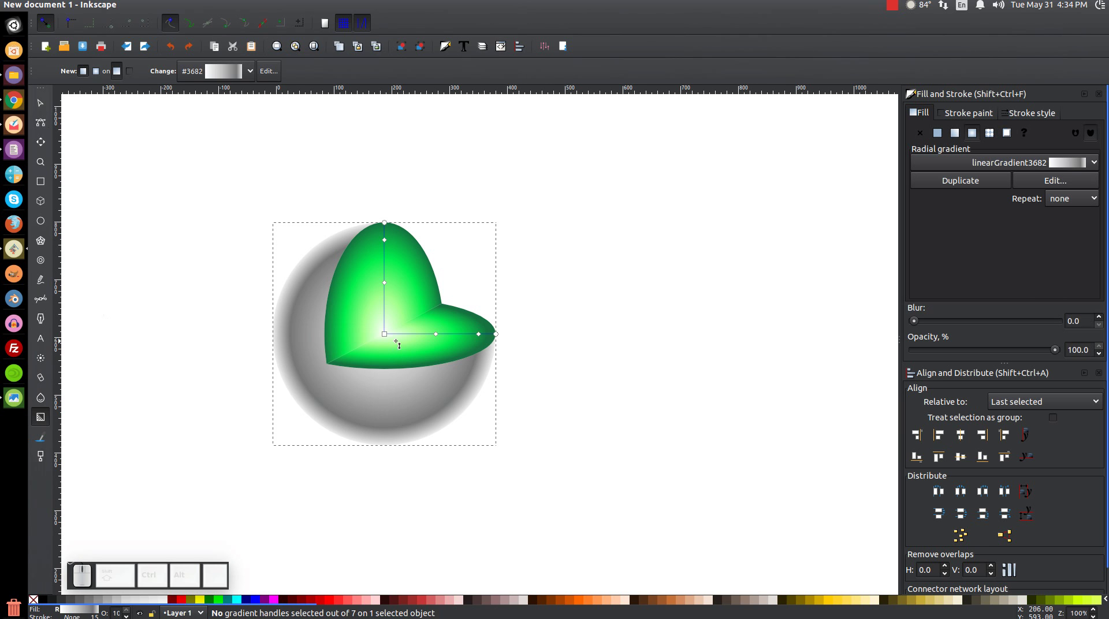
drag(390, 339, 414, 340)
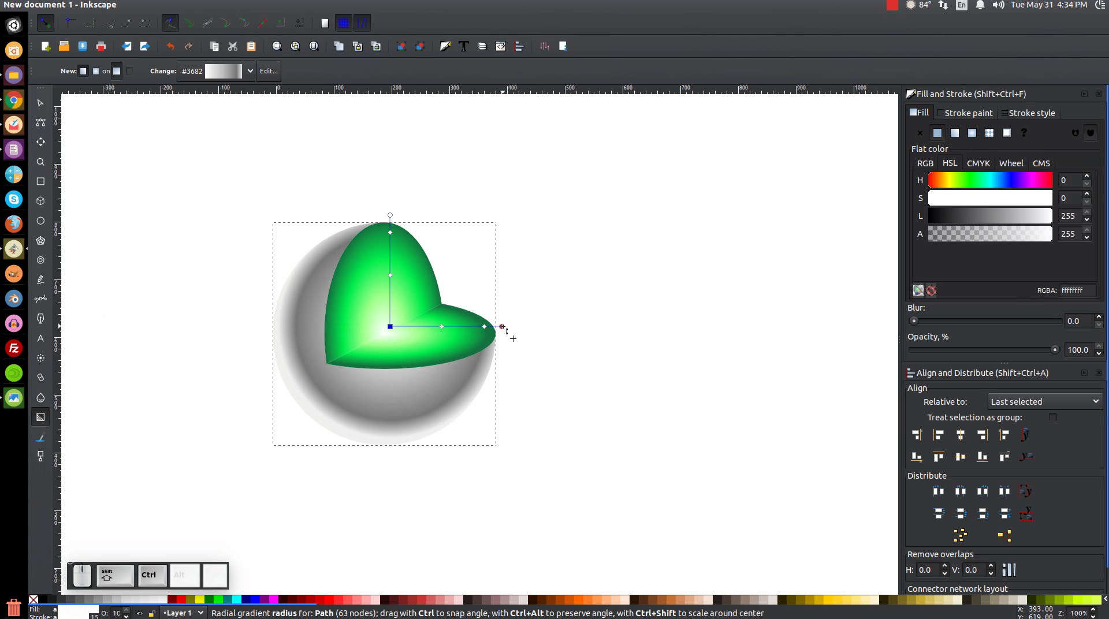
drag(508, 328, 507, 342)
Pick the shell gradient's middle and outer stops and raise the middle stop's Lightness.
click(397, 327)
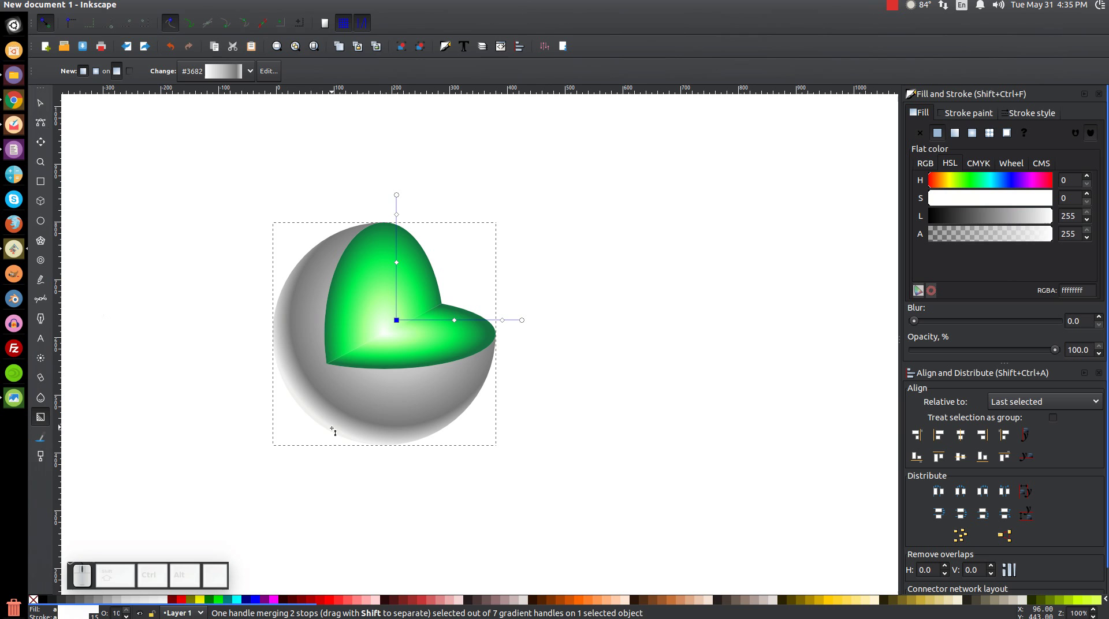
click(402, 323)
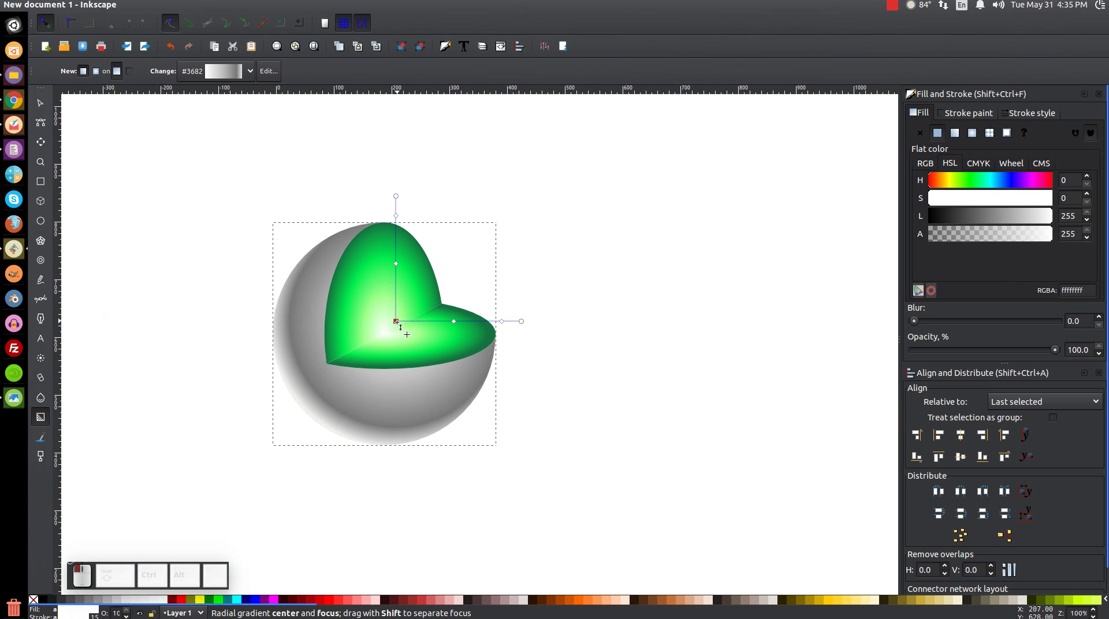
click(528, 321)
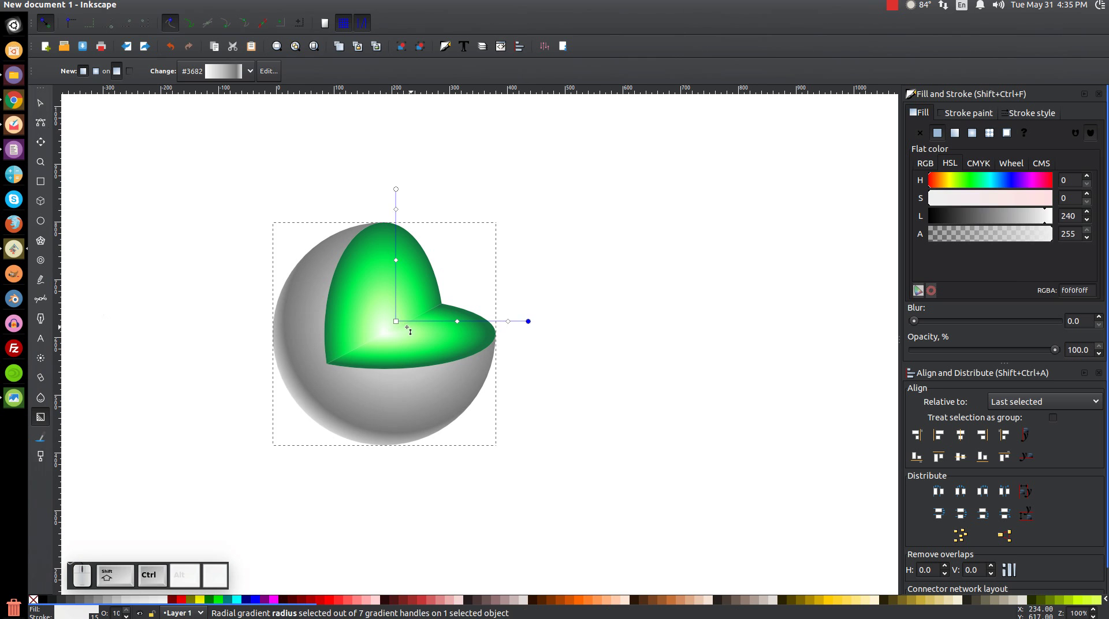
click(401, 323)
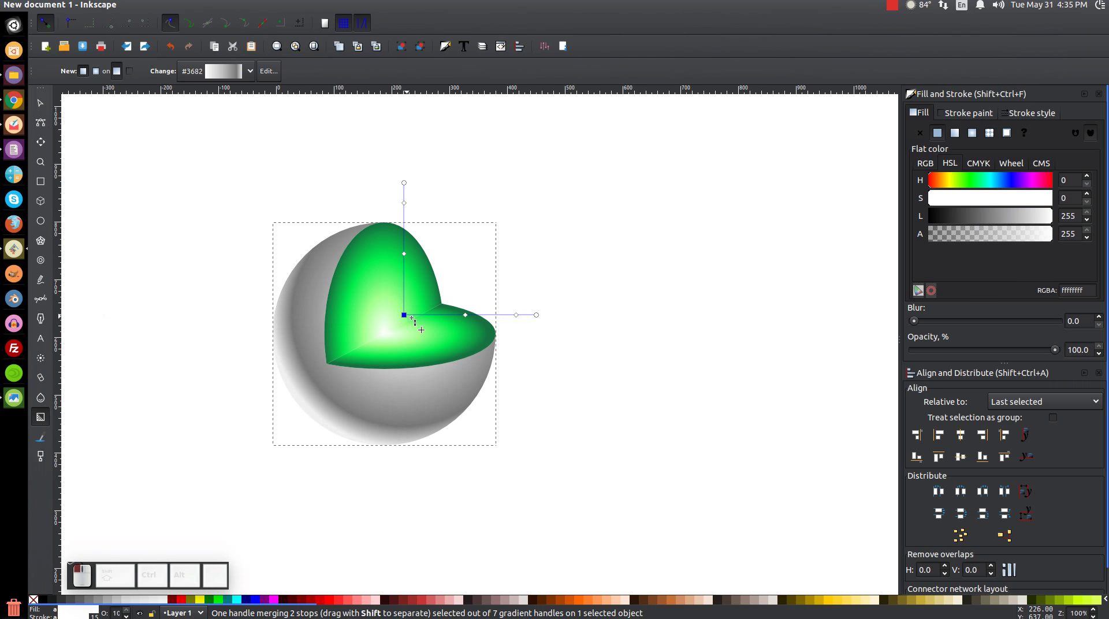
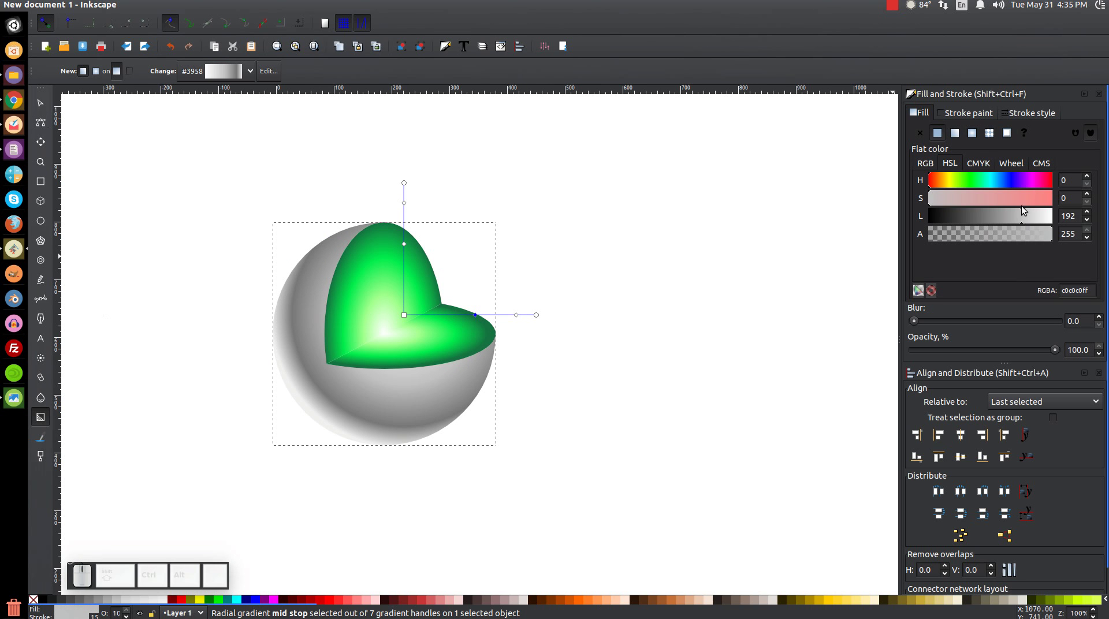
drag(1023, 223, 809, 295)
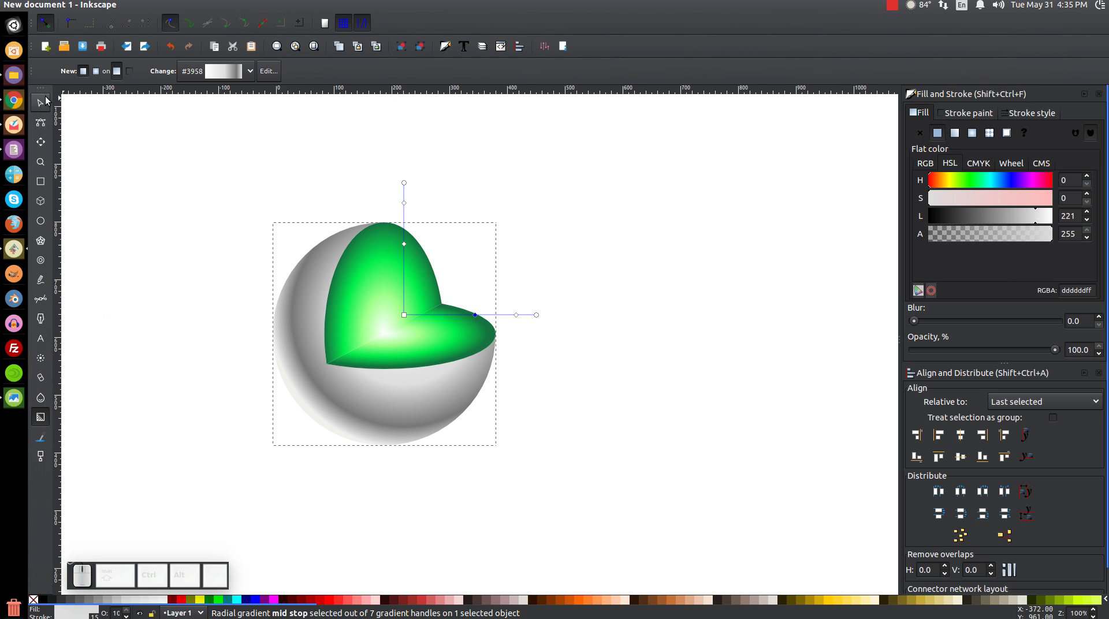
Select the green mantle pieces and duplicate them as one copy.
click(47, 106)
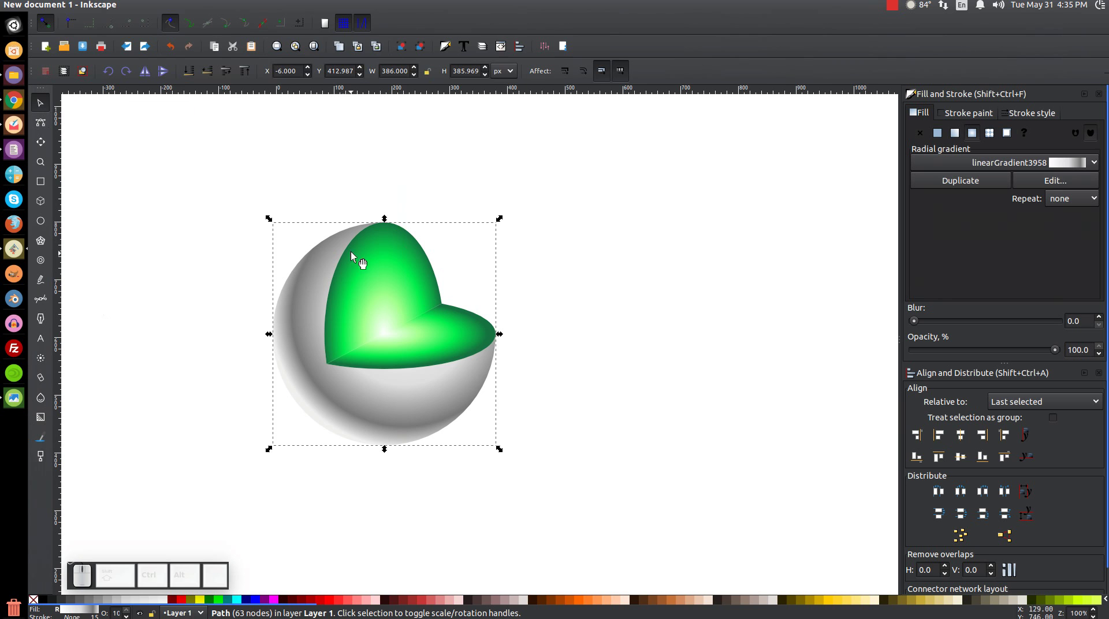
click(407, 246)
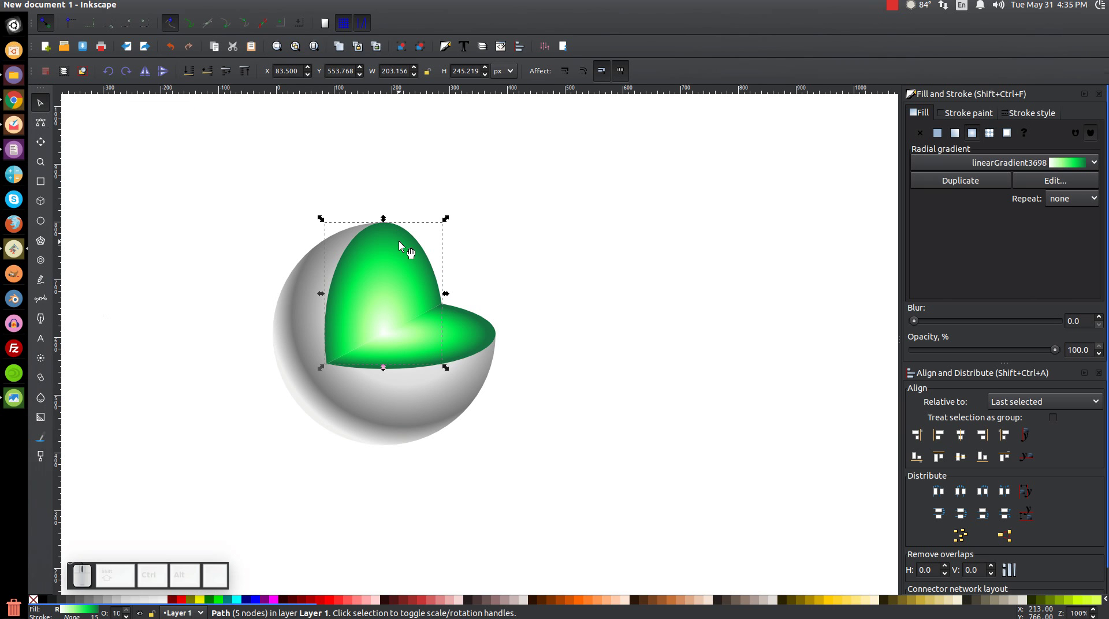
click(469, 335)
click(462, 331)
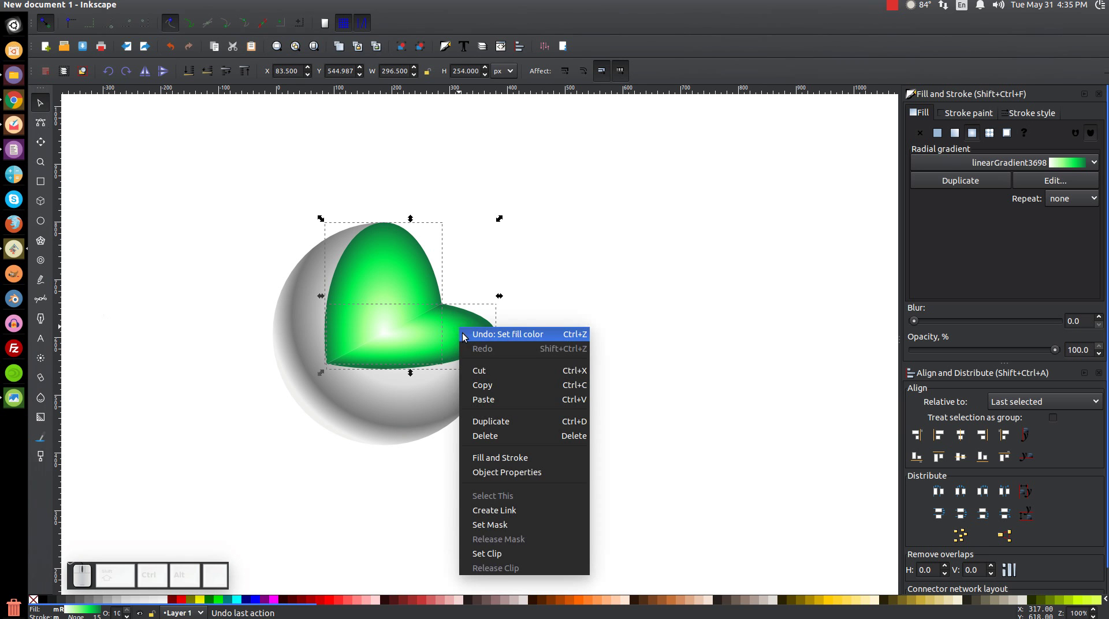
click(516, 418)
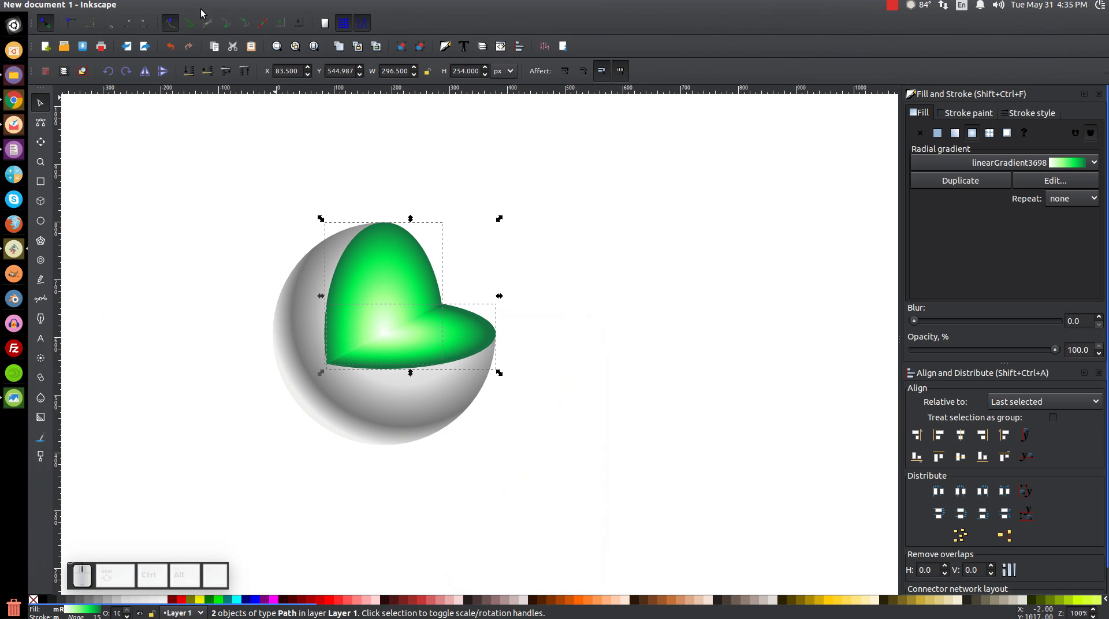
click(193, 8)
click(215, 75)
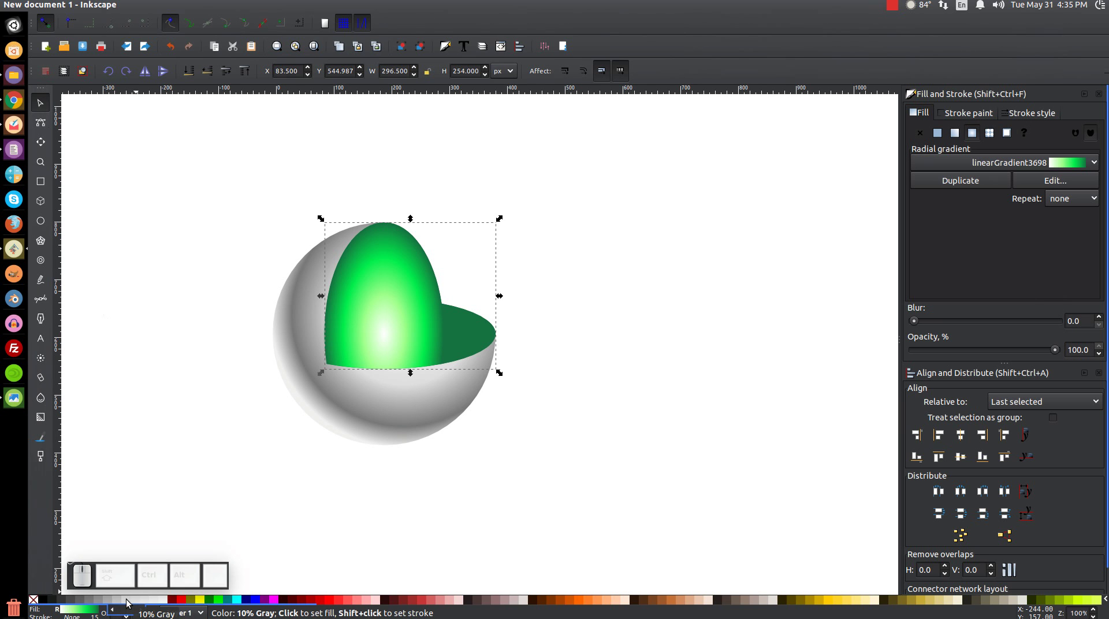
Fill the copy with 10% Gray, scale it up slightly and lower it two steps behind the mantle.
click(129, 603)
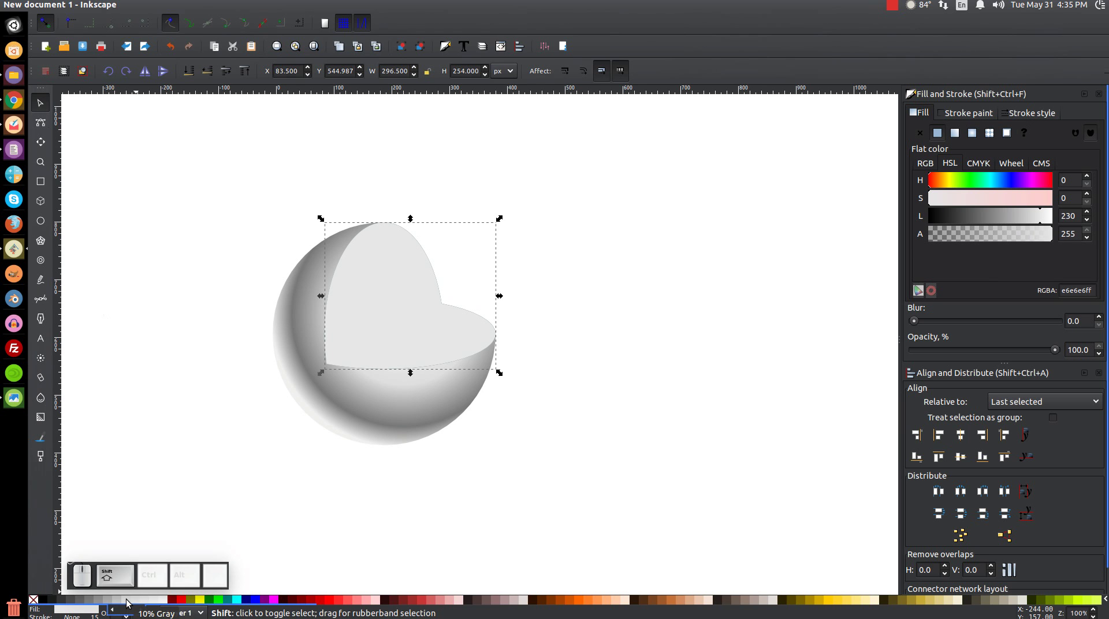
click(129, 602)
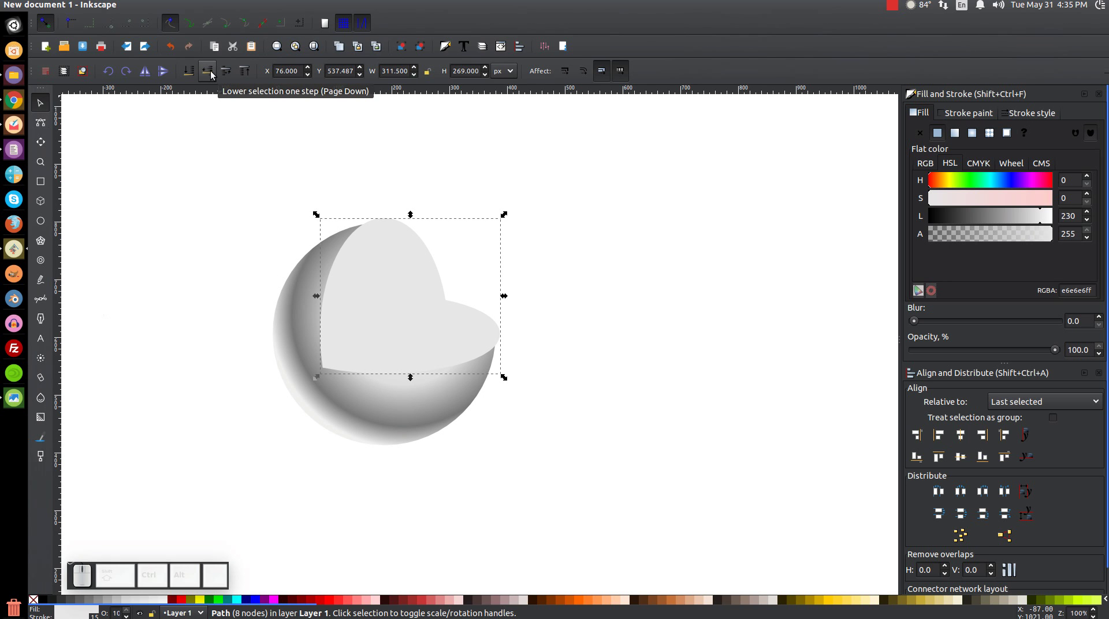
click(213, 79)
click(213, 79)
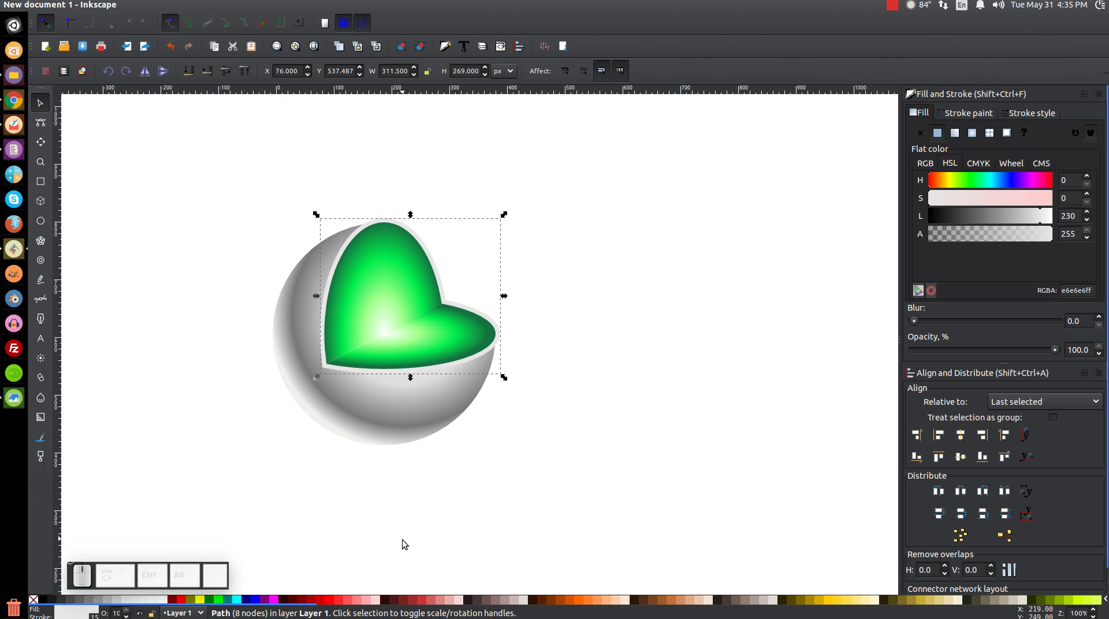
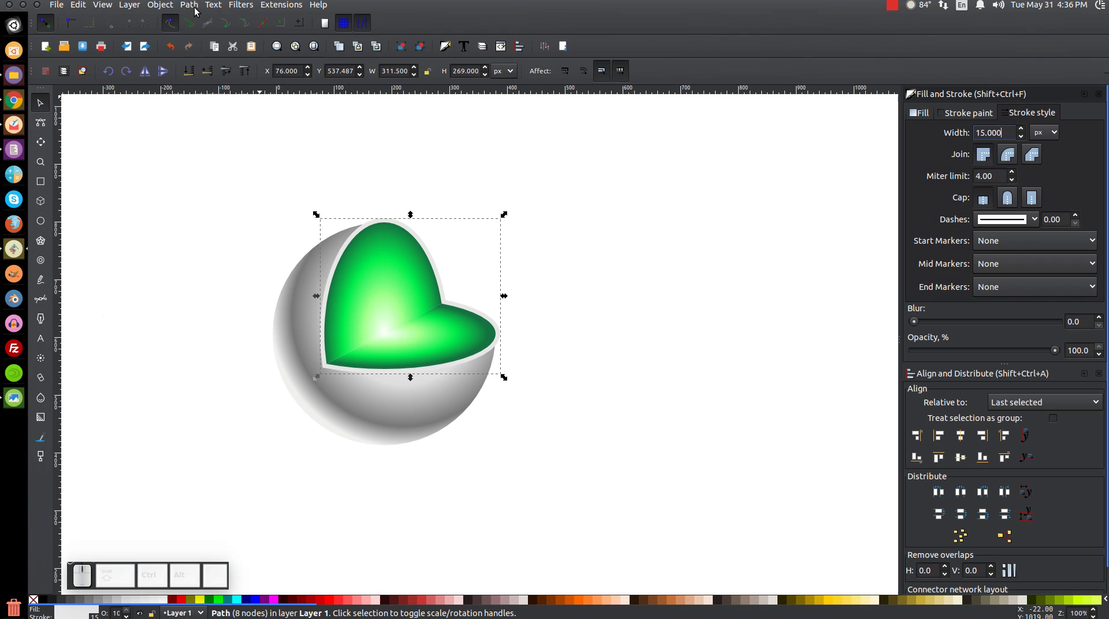
Set stroke width to 15 px, then merge the pale rim with the grey shell into one 14-node path.
click(196, 16)
click(206, 43)
click(190, 4)
click(228, 179)
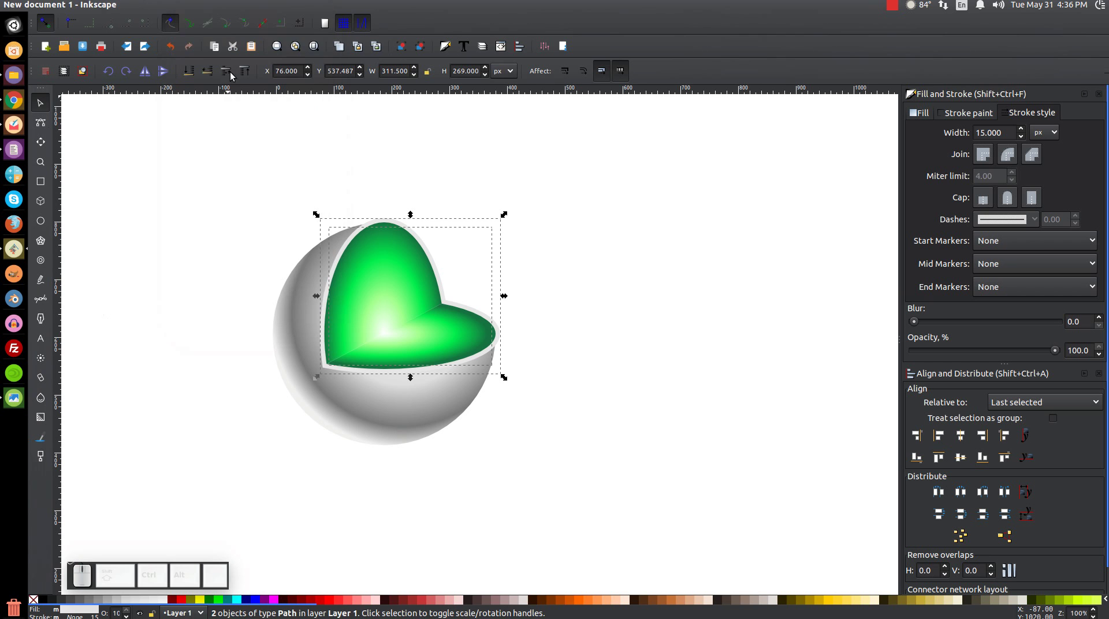
click(199, 7)
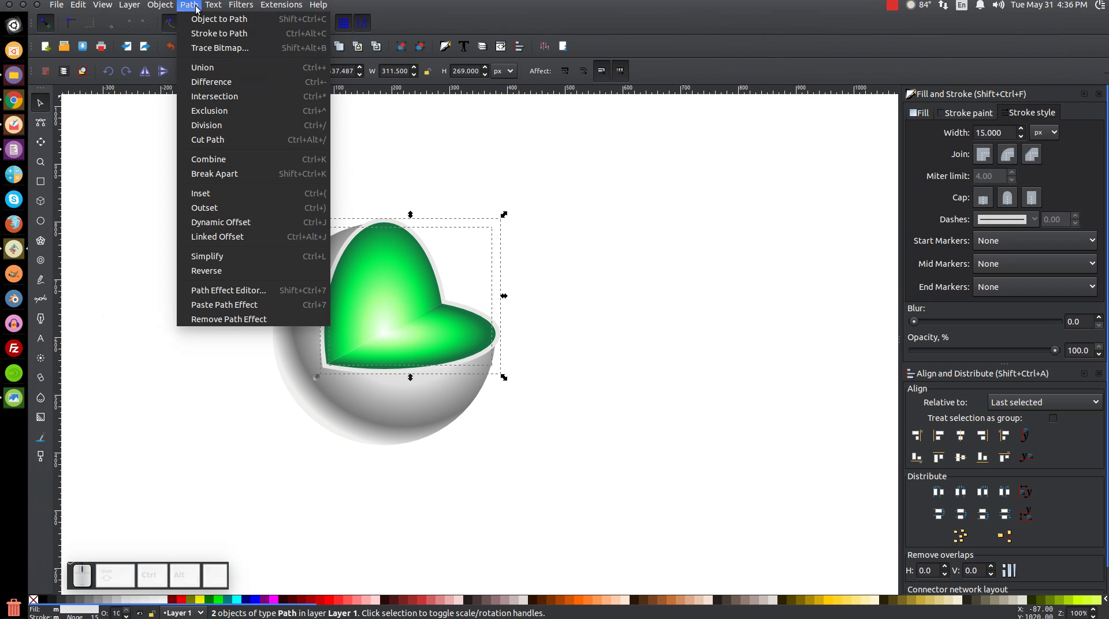
click(219, 66)
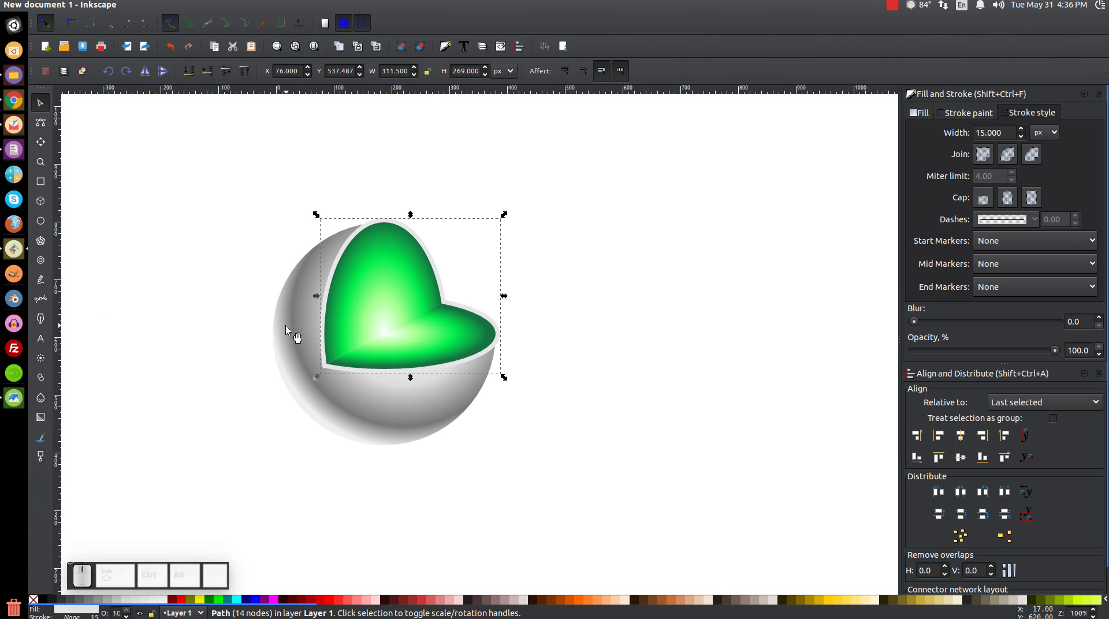
click(294, 330)
click(289, 329)
click(301, 429)
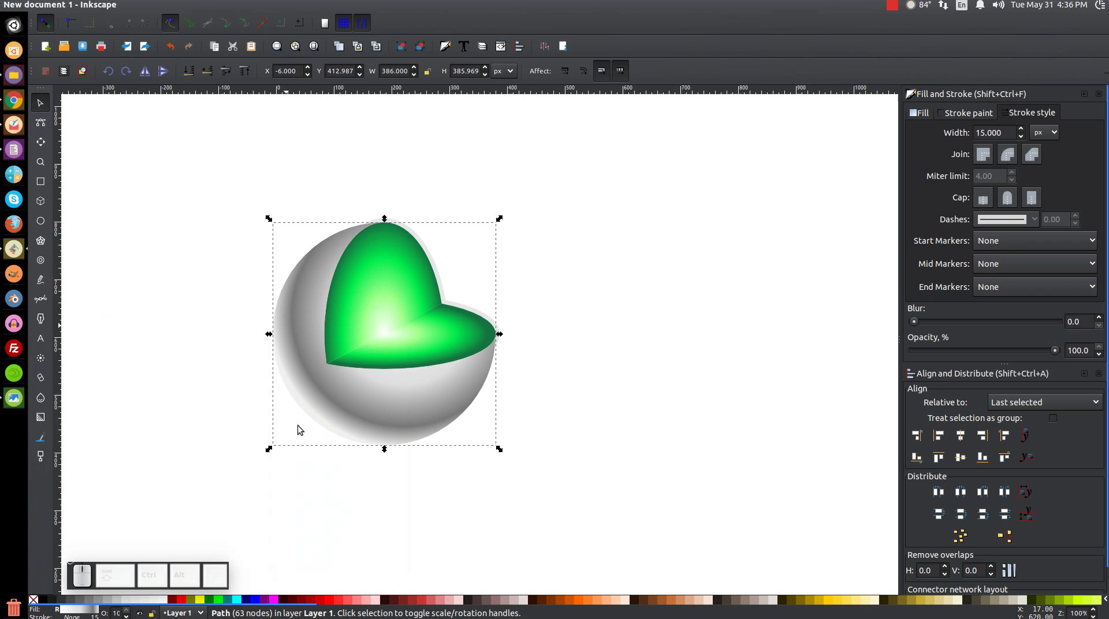
Select rim and shell, apply Path > Intersection to keep their overlap, then return to 1:1 and deselect.
scroll(up, 3)
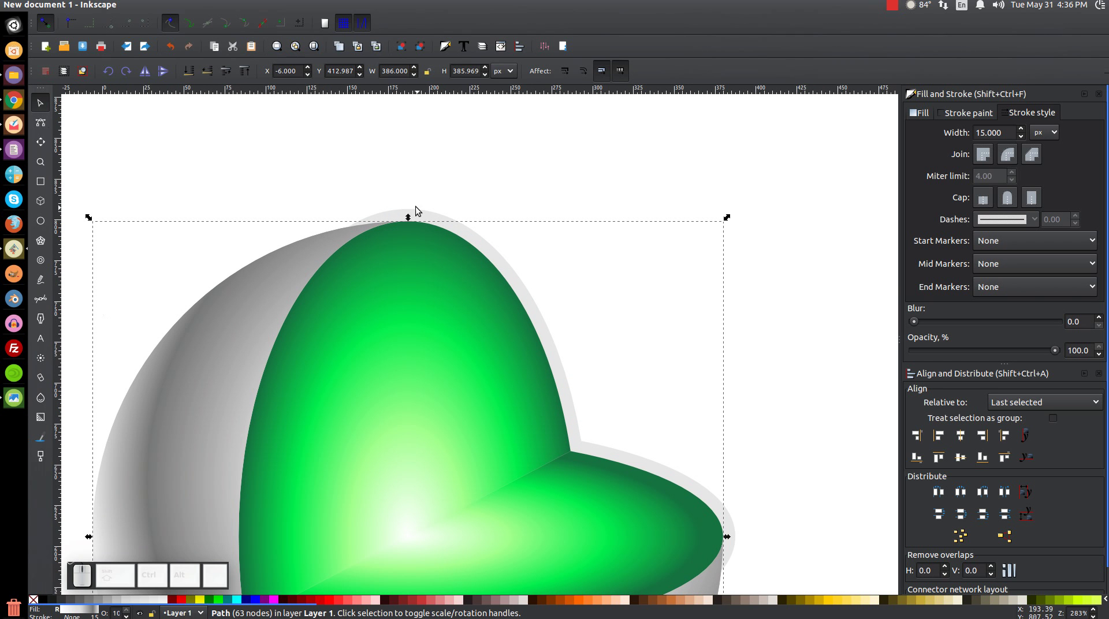
click(404, 216)
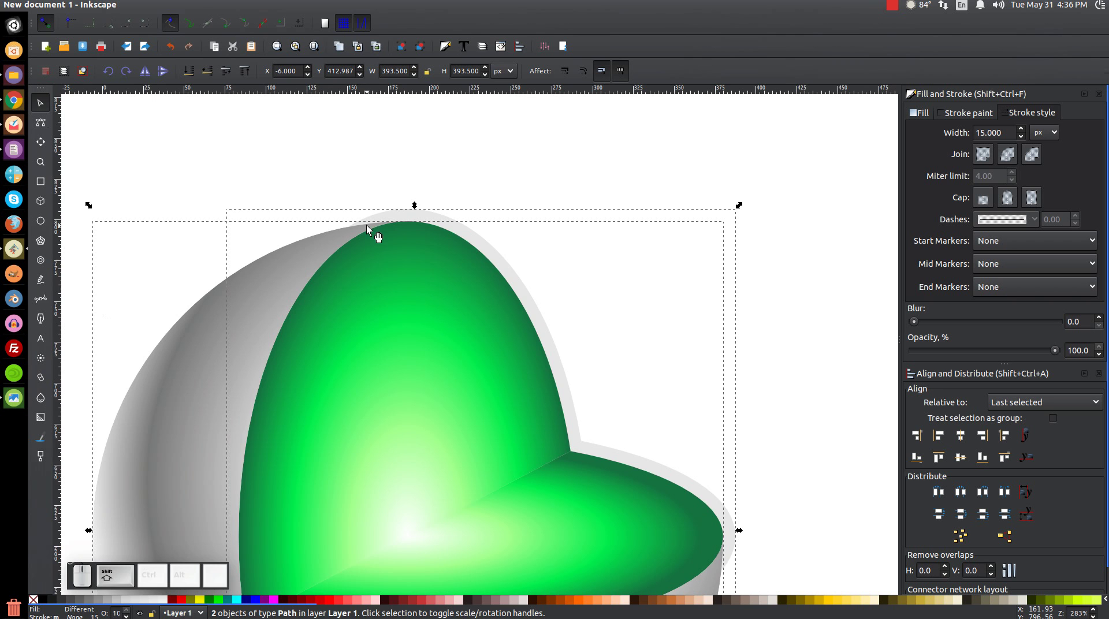
key(-)
key(=)
key(=)
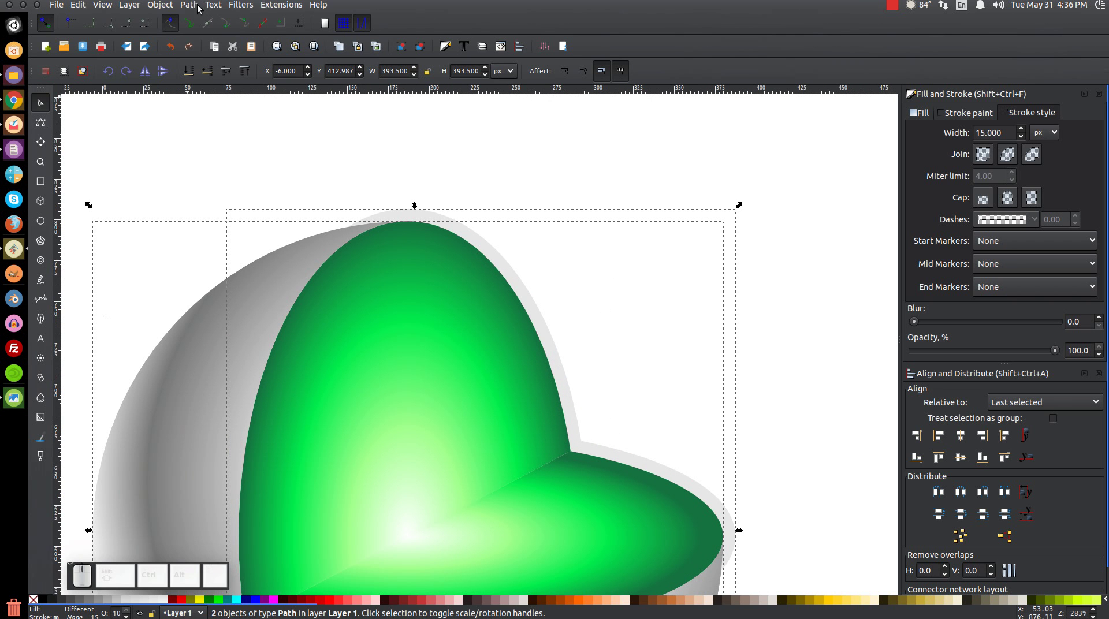
click(195, 8)
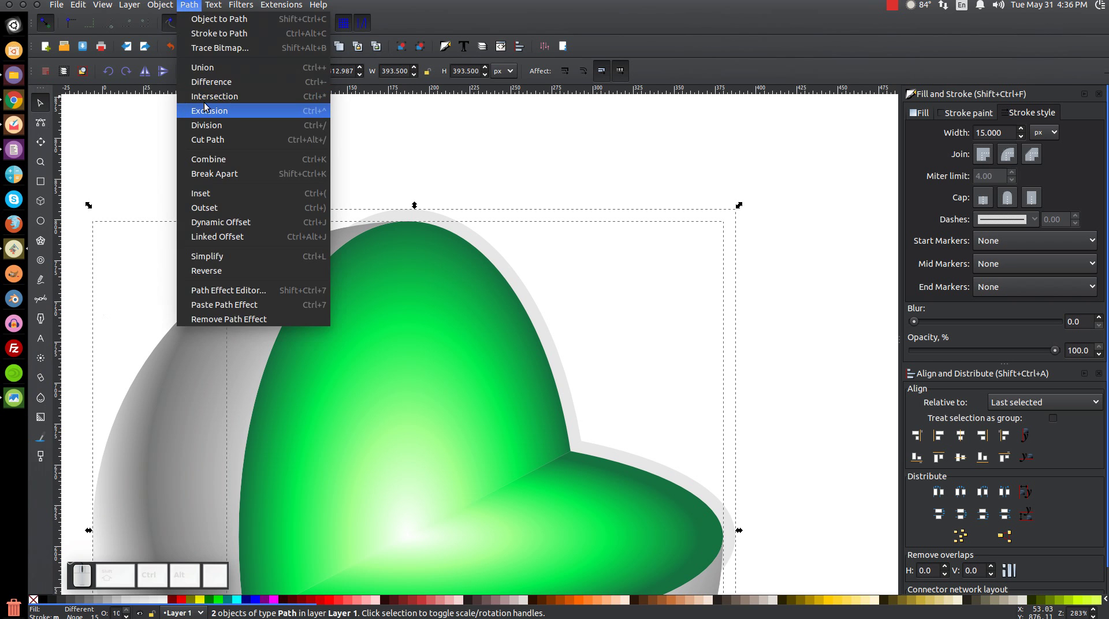
click(208, 103)
key(1)
click(572, 354)
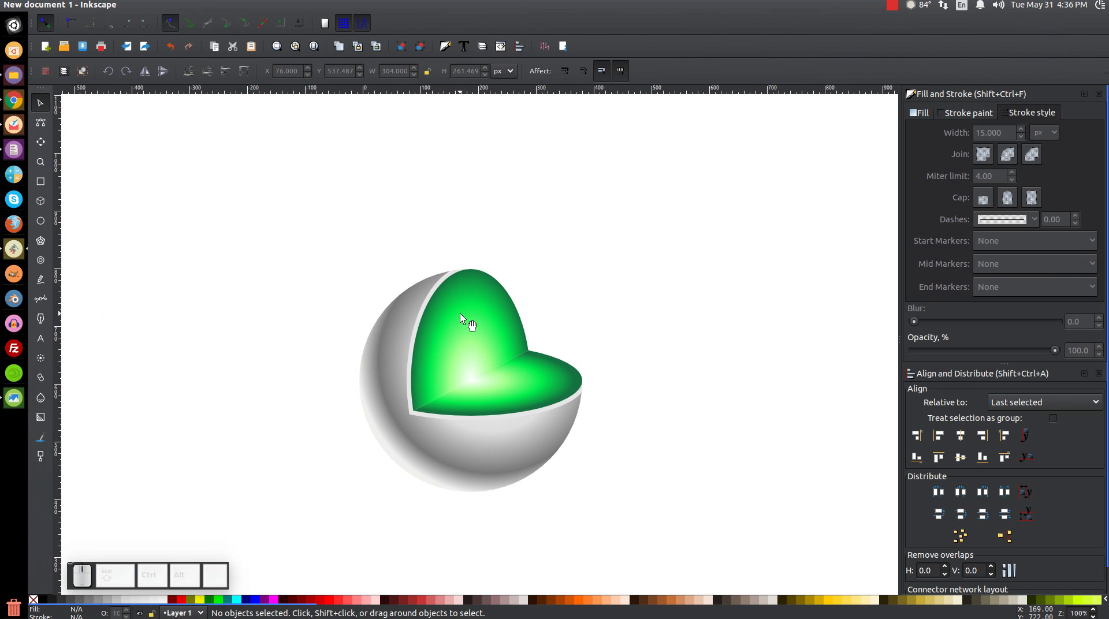
Duplicate the green mantle shape, fill the copy red and lower its opacity to about 56.
click(468, 319)
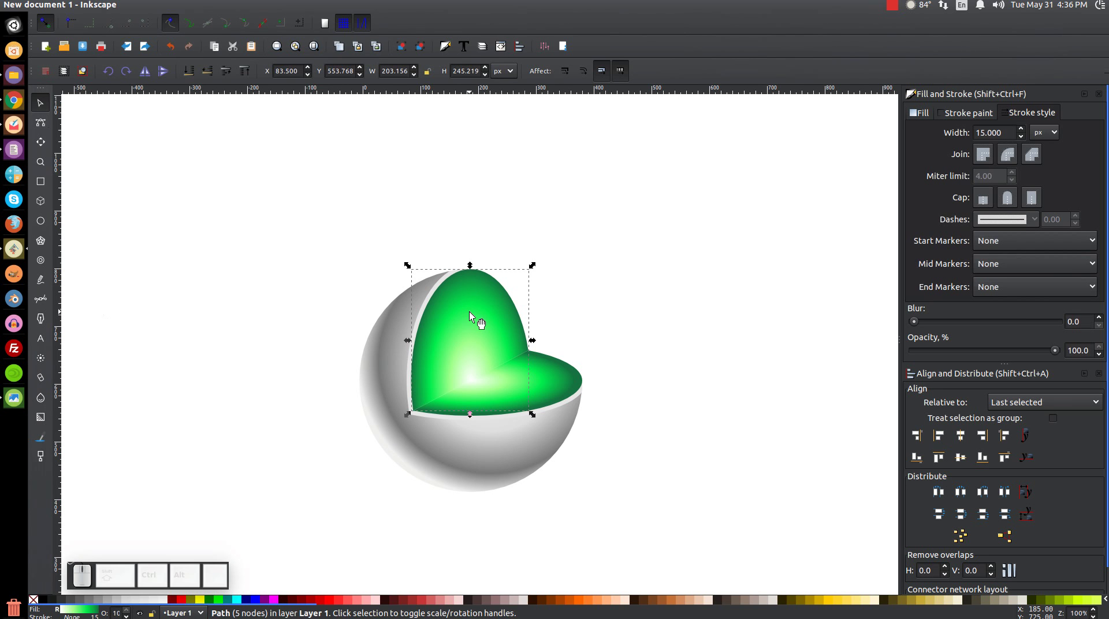
right_click(473, 315)
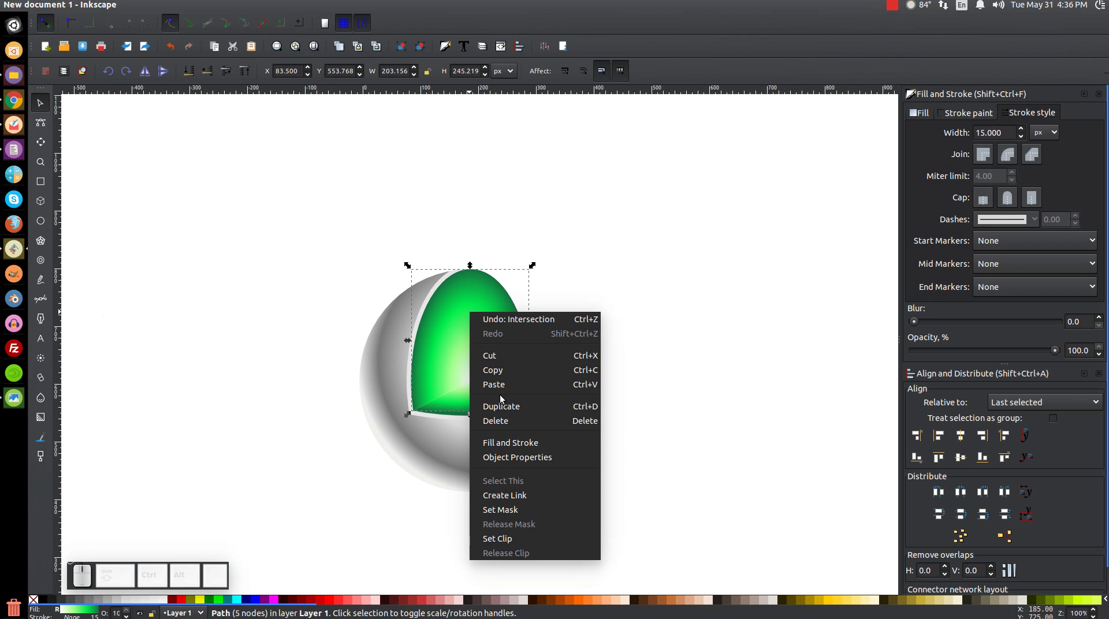
click(507, 411)
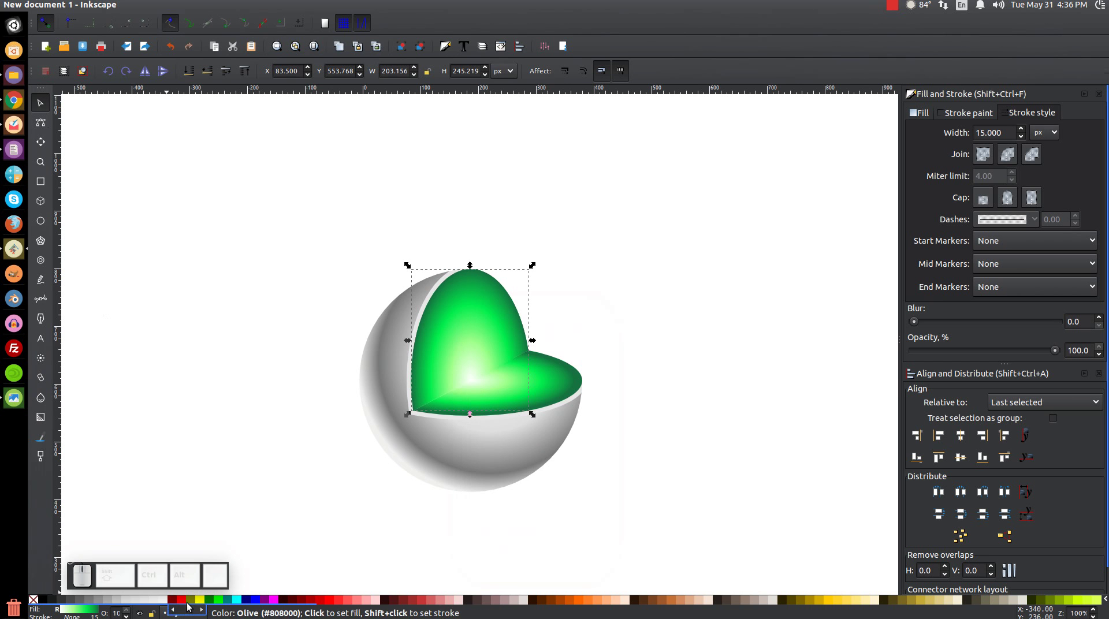
click(186, 604)
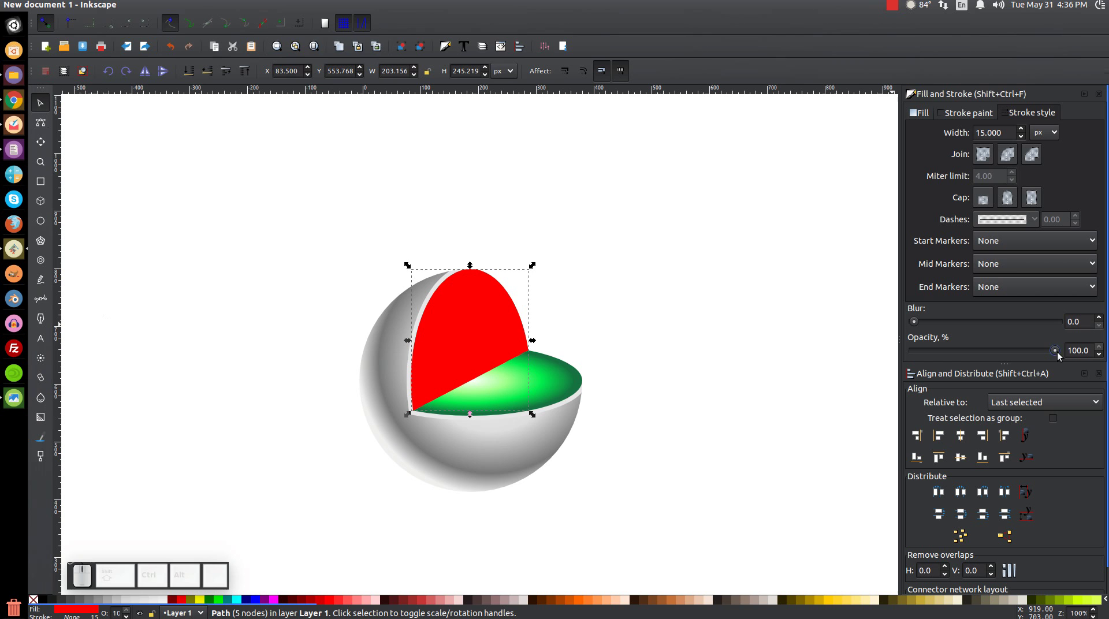
drag(1059, 353, 981, 355)
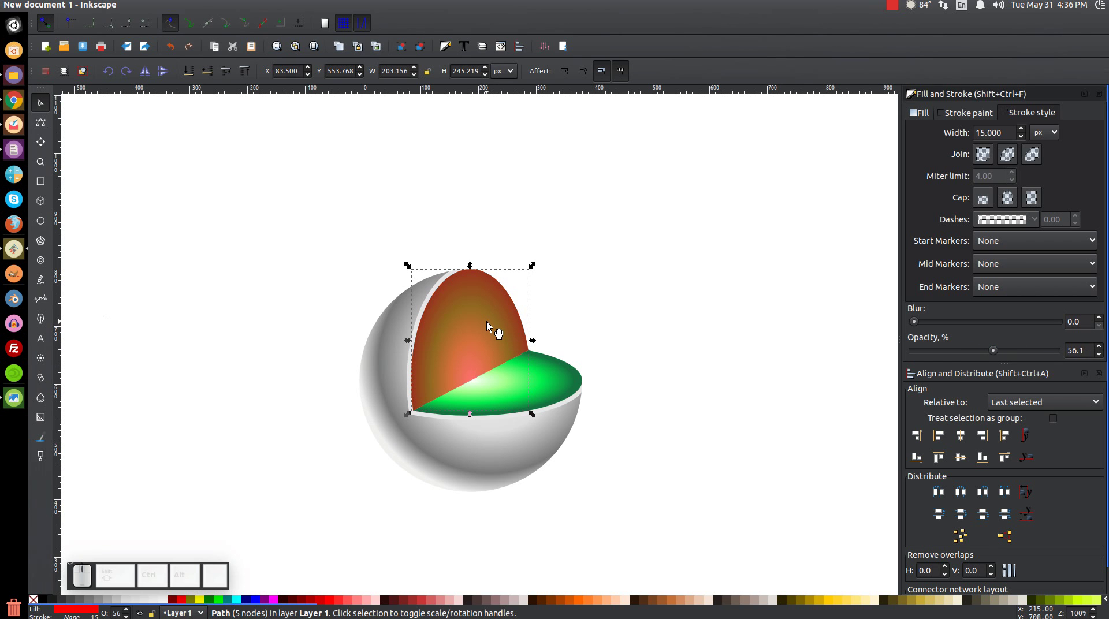
Scale the red copy down toward the sphere centre after undoing a mis-drag.
click(494, 326)
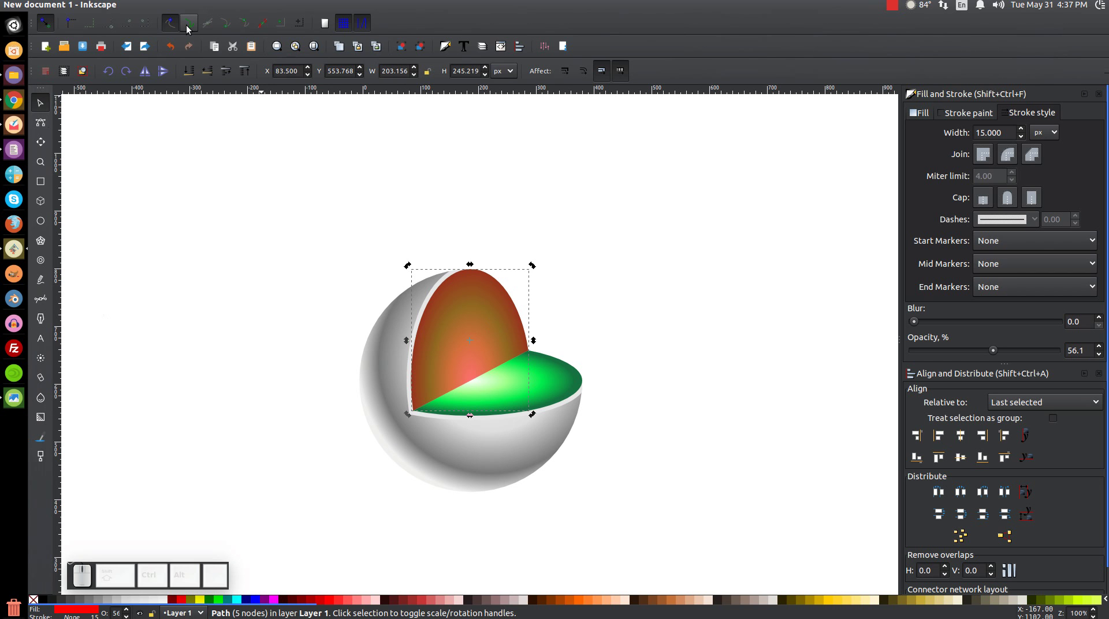
click(192, 28)
drag(474, 346, 482, 394)
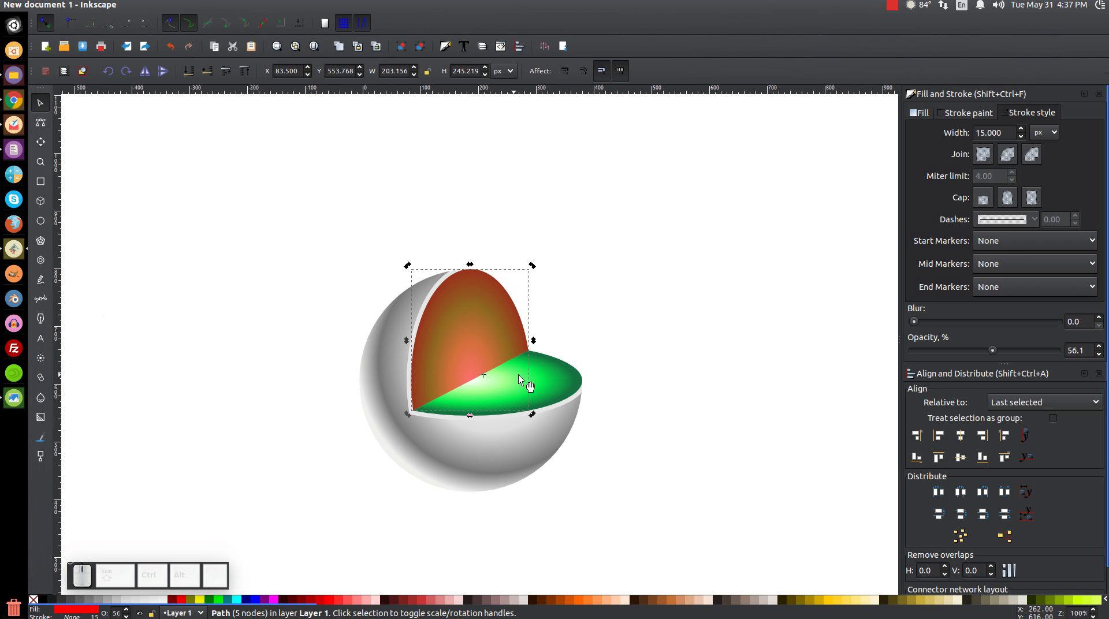
drag(533, 268, 433, 400)
key(ctrl+z)
click(41, 113)
click(190, 27)
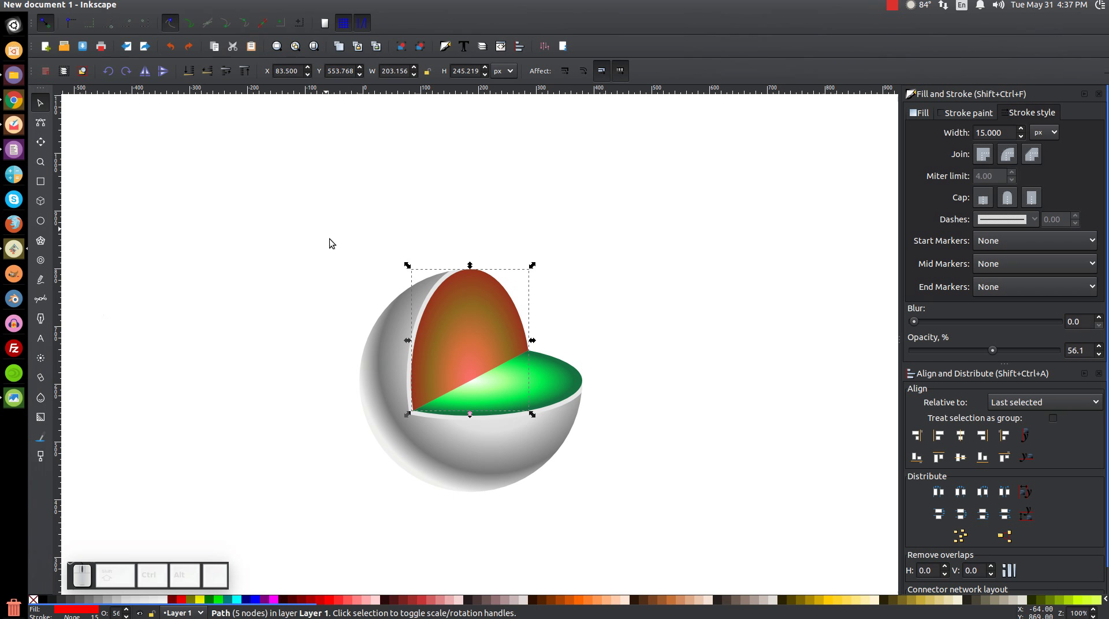
drag(414, 268, 501, 386)
drag(511, 396, 270, 188)
Move the small red shape to the right of the sphere and reselect the green mantle.
click(197, 25)
click(482, 377)
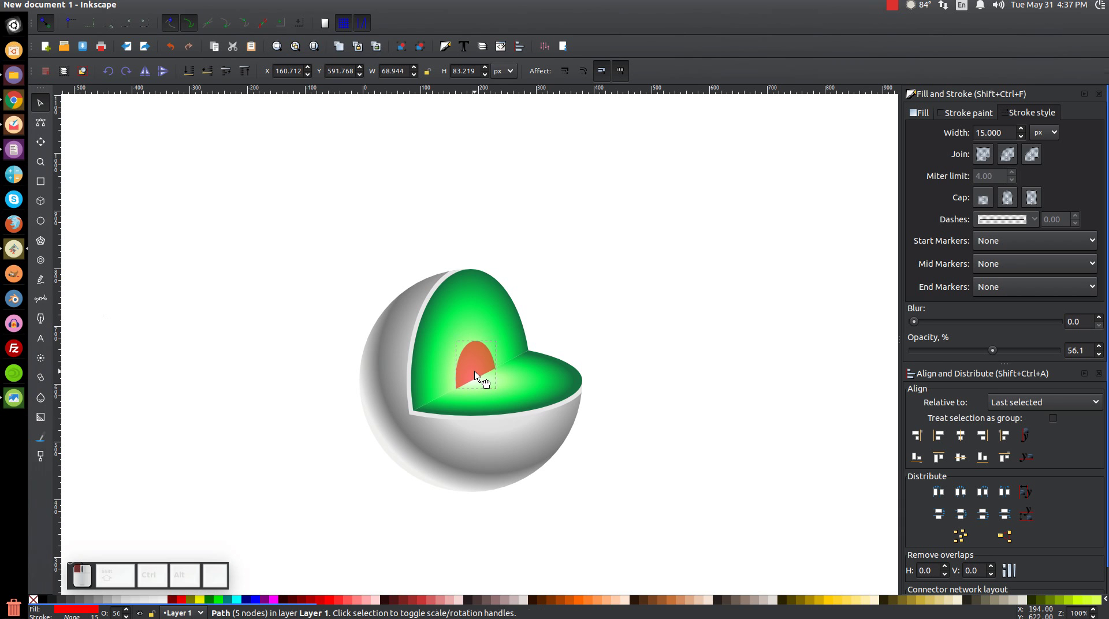
drag(478, 370, 487, 335)
click(468, 317)
click(486, 318)
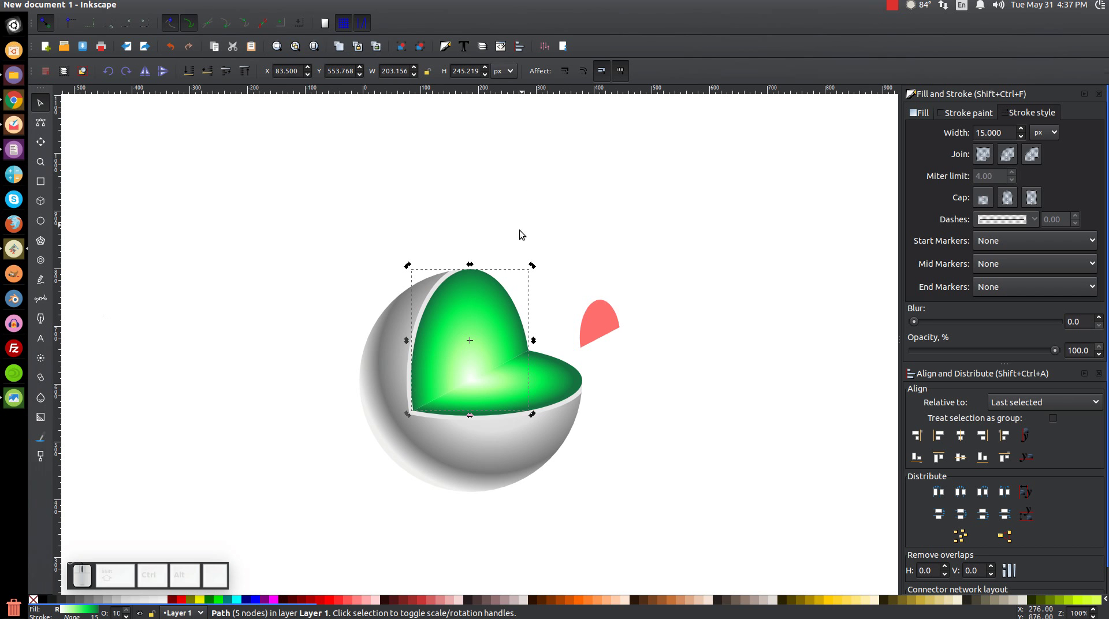
Move the mantle's rotation centre to the cut corner, duplicate the flat wedge and make it half-transparent red.
drag(473, 341, 530, 418)
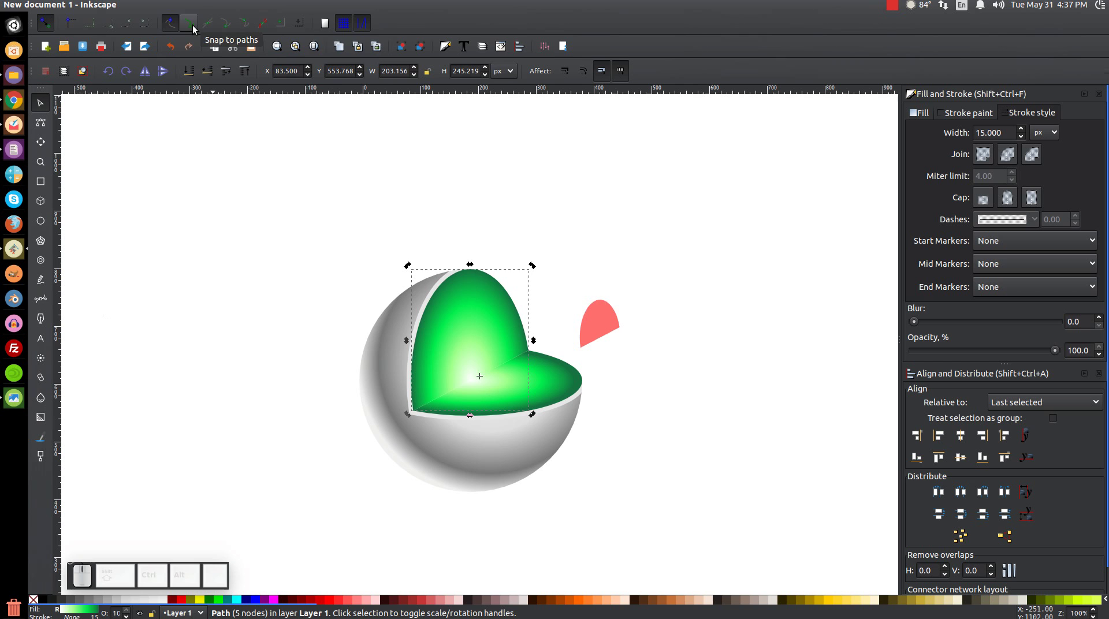
click(196, 29)
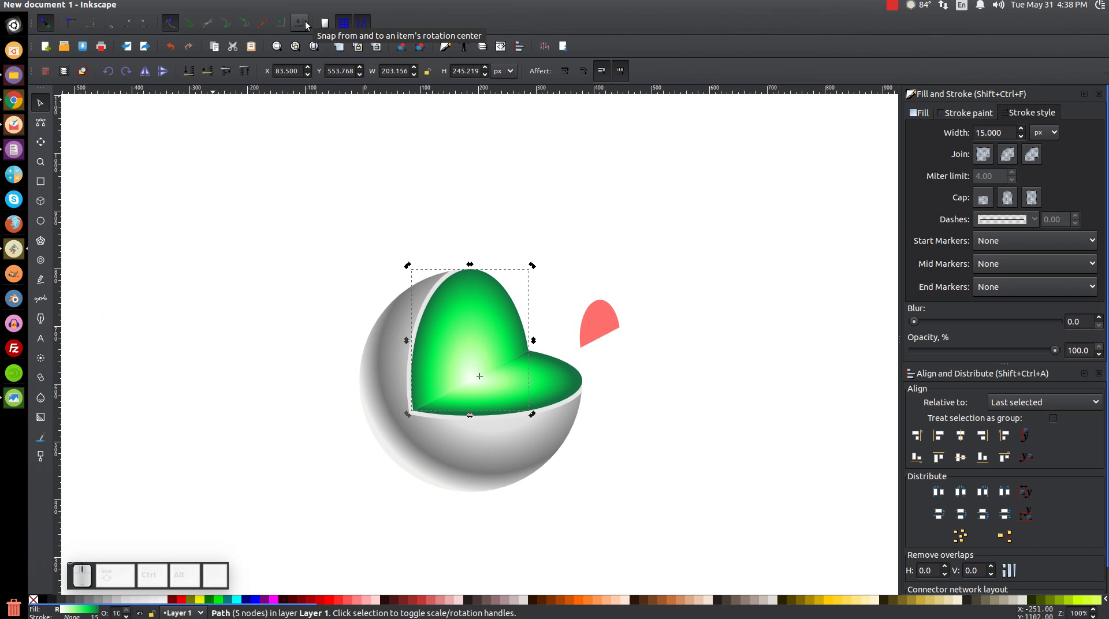
click(309, 25)
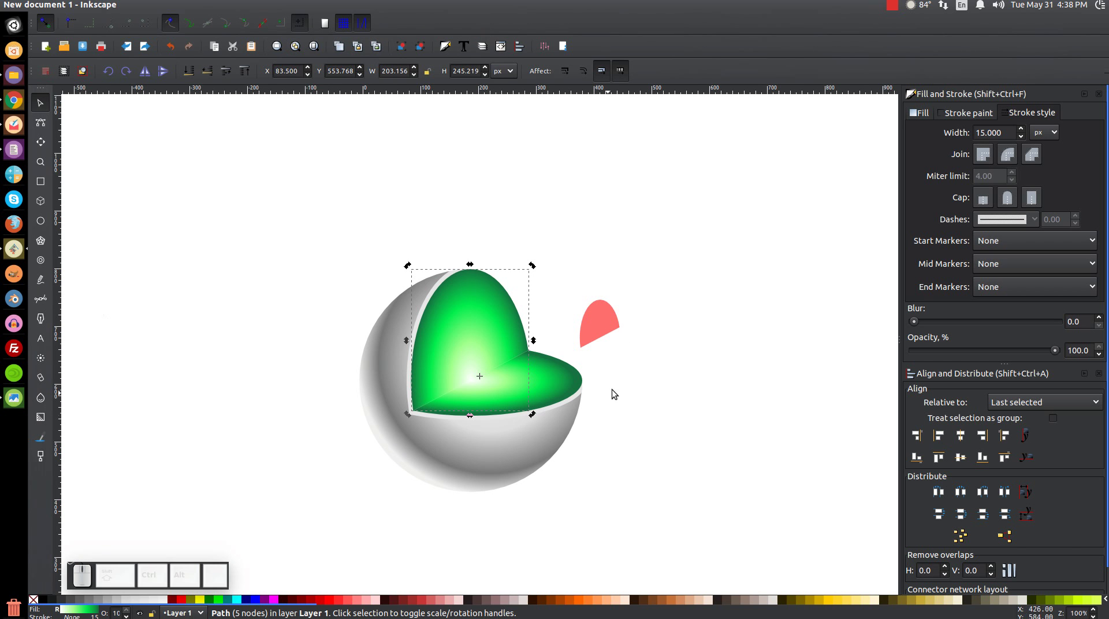
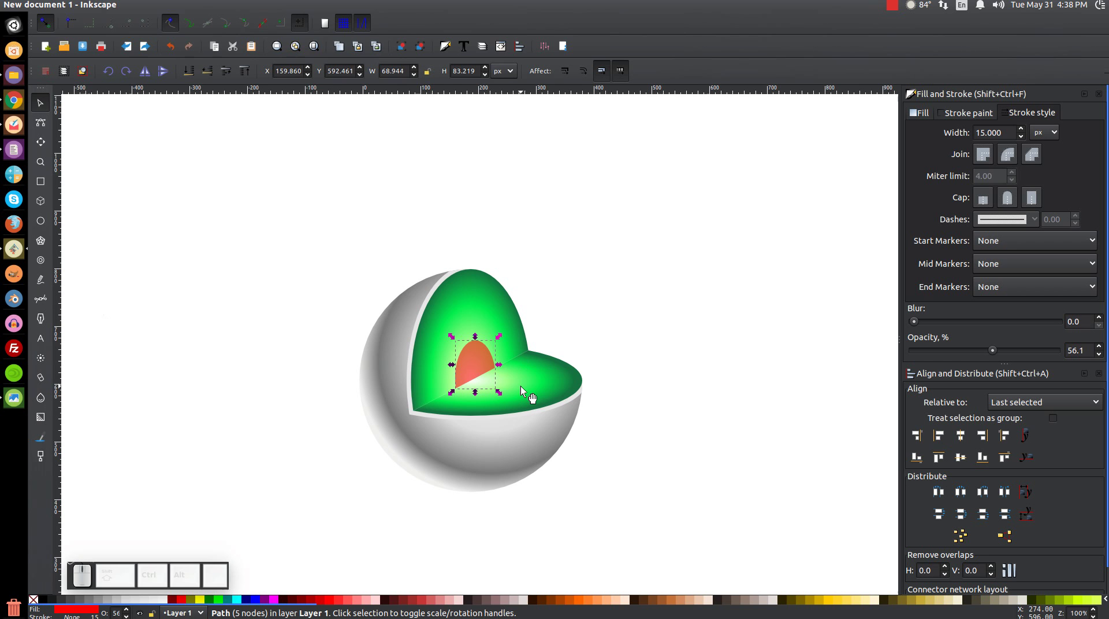
click(525, 391)
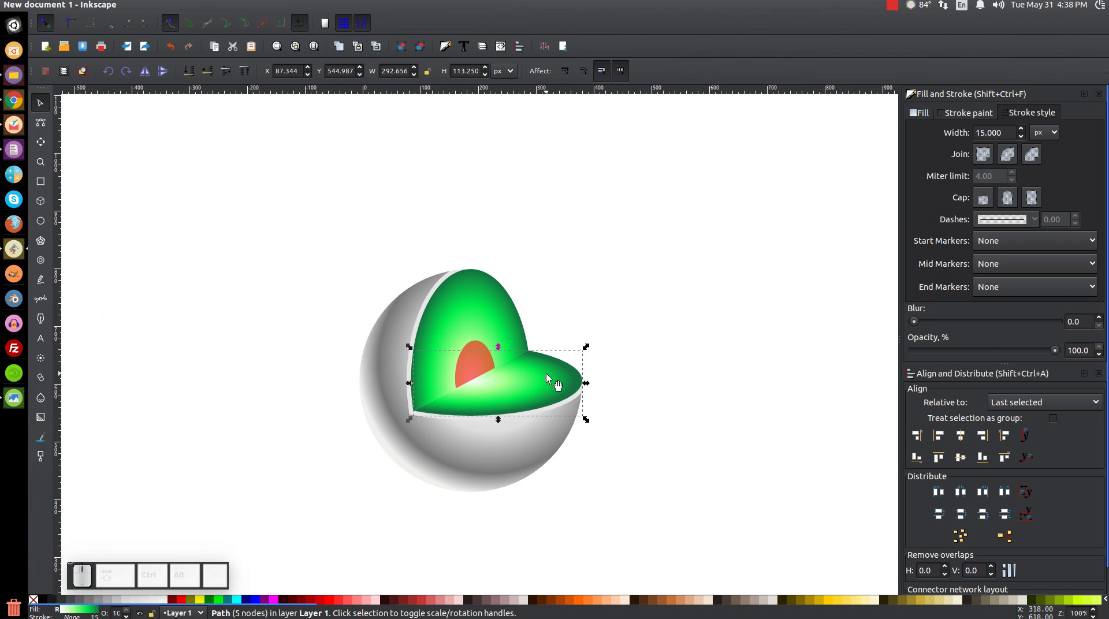
right_click(541, 380)
click(580, 230)
click(186, 604)
drag(1057, 355, 979, 365)
With path snapping on, shrink the red wedge to core size, about 101 by 39 px, at the sphere centre.
click(535, 390)
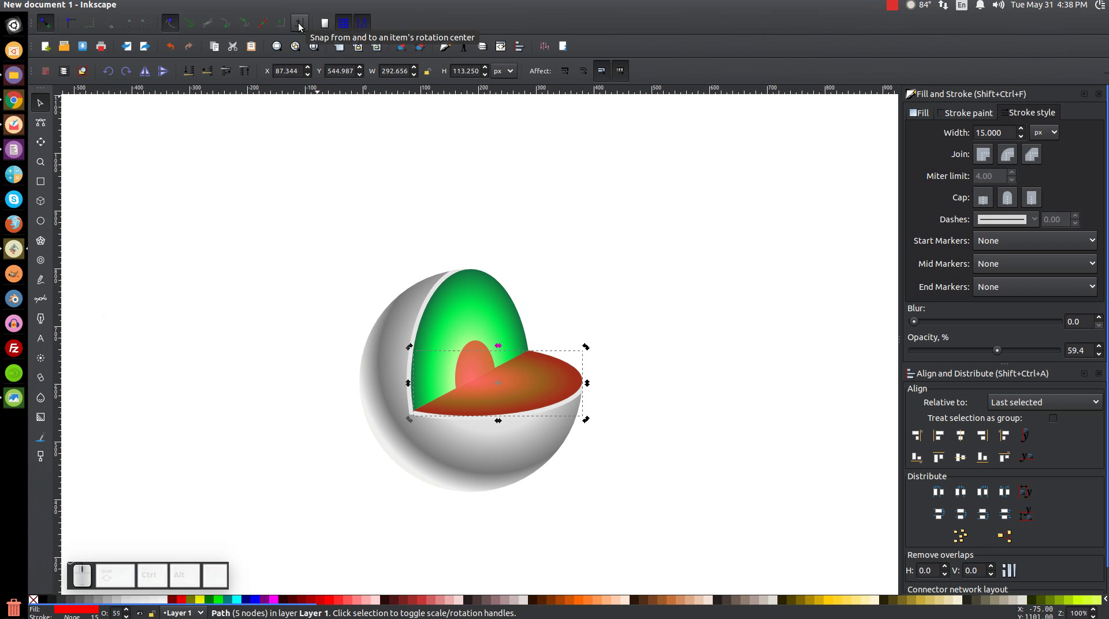
click(301, 26)
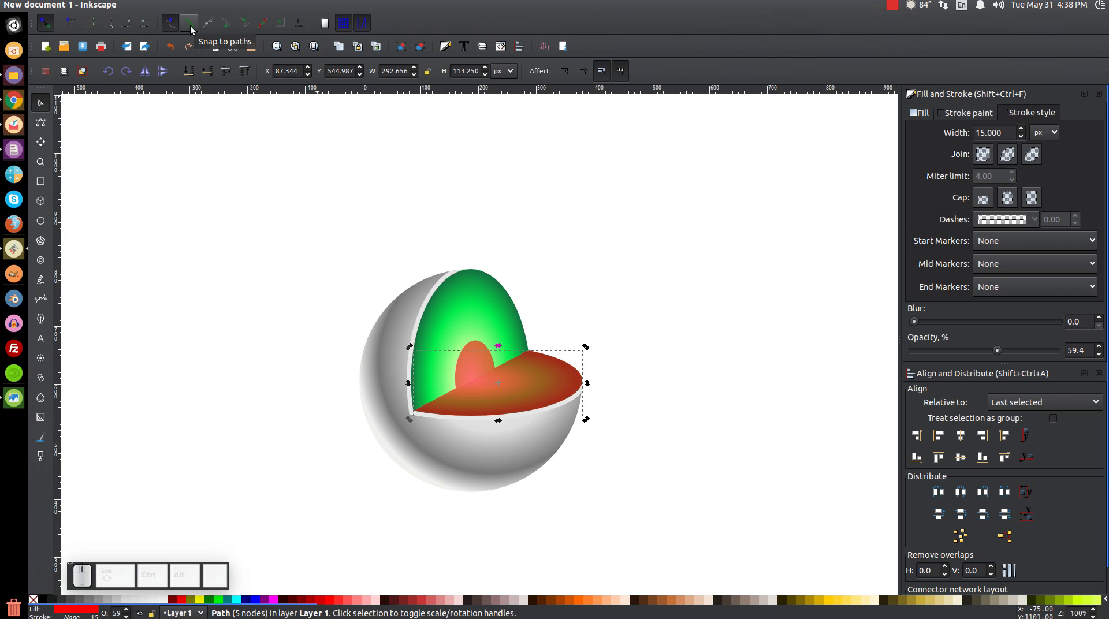
click(193, 30)
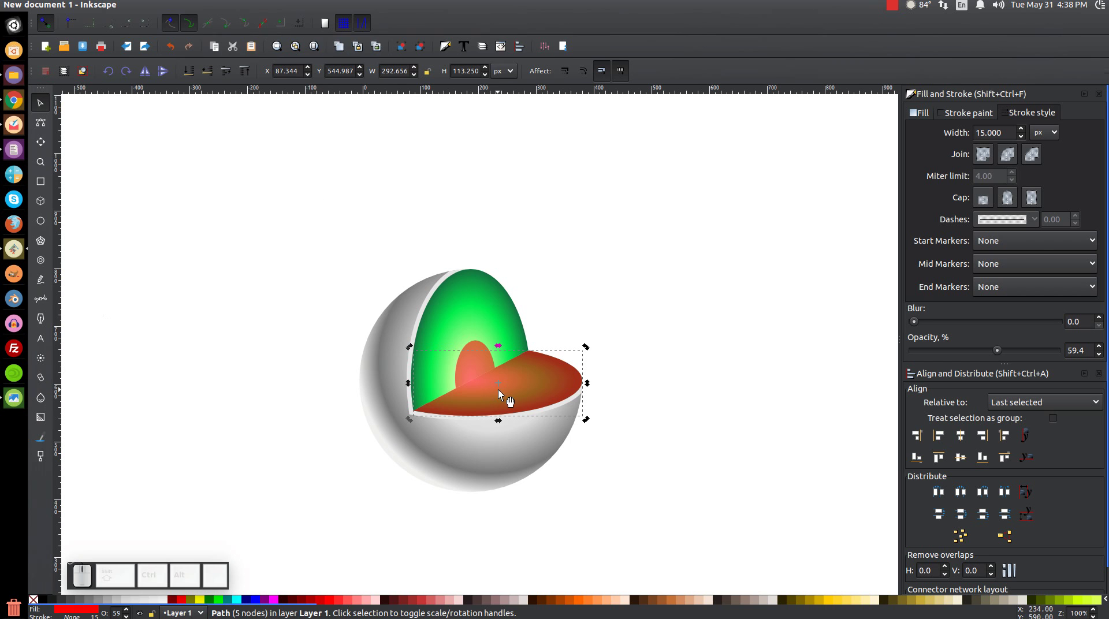
drag(504, 387, 487, 379)
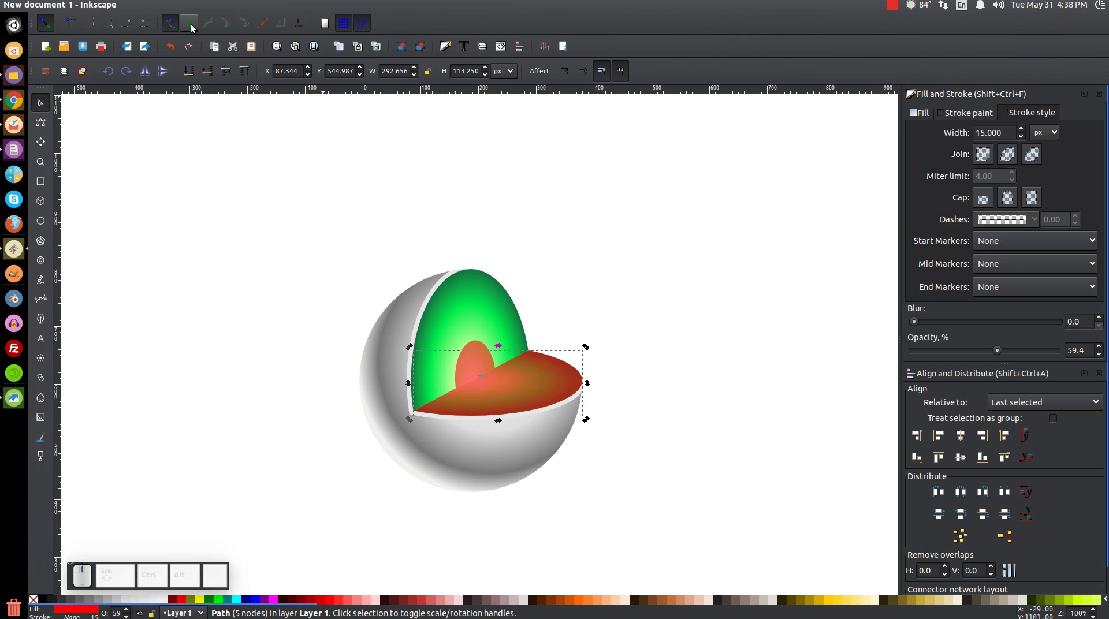
click(194, 28)
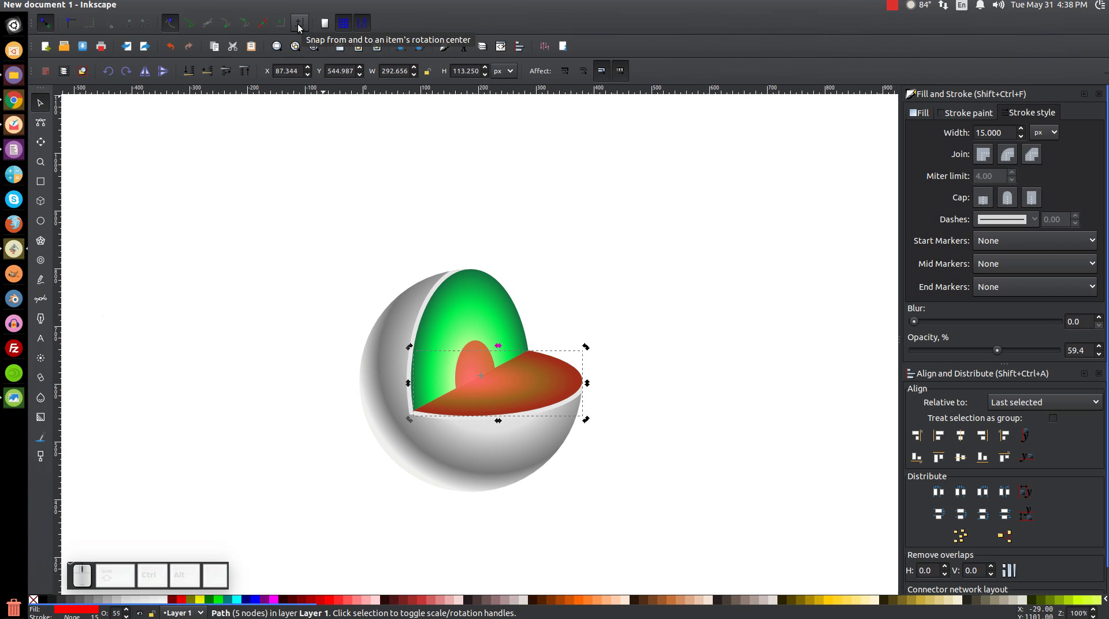
click(301, 28)
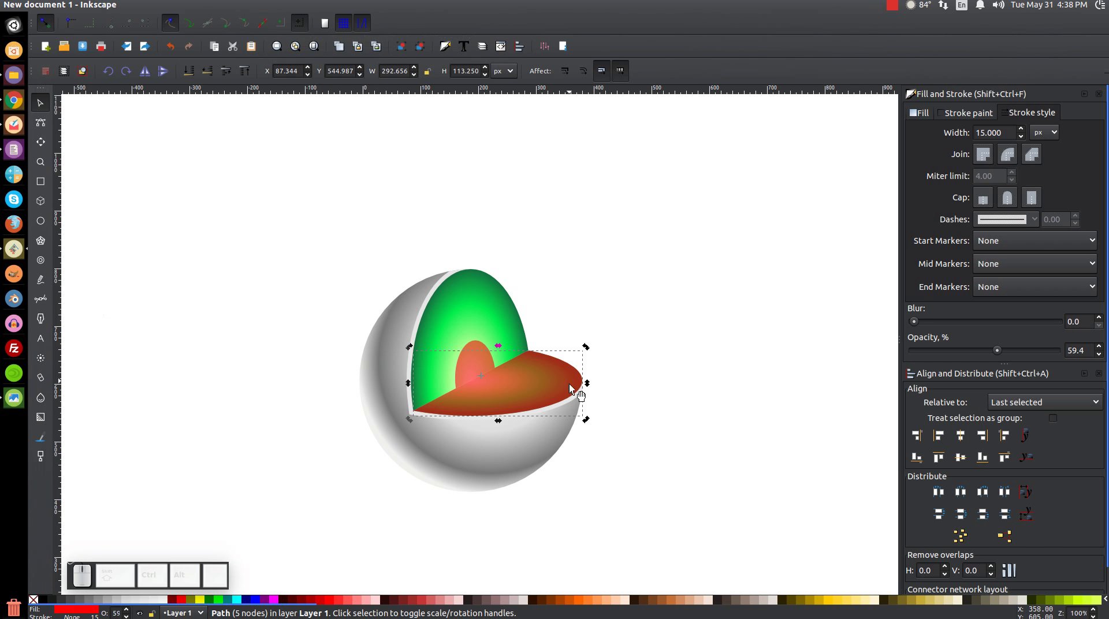
click(555, 377)
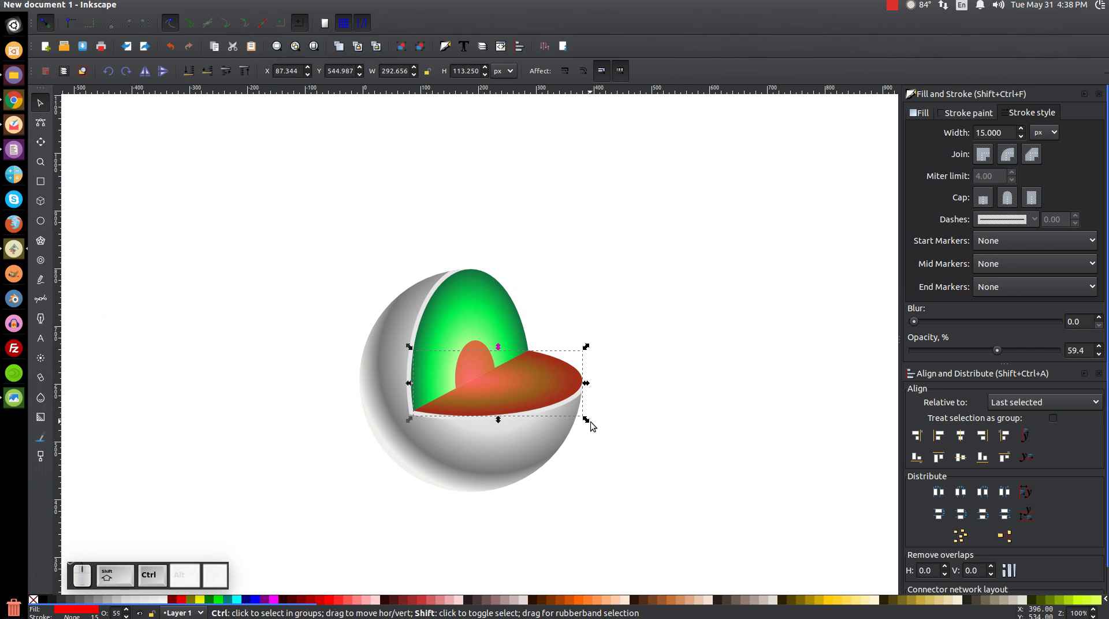
drag(590, 421, 494, 386)
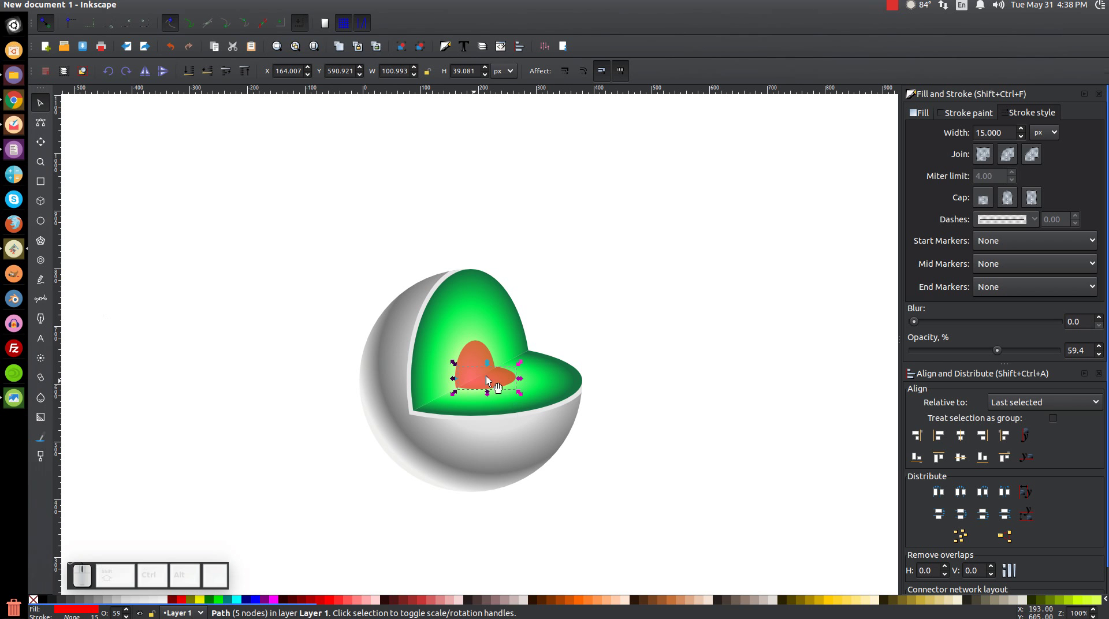
With node-corner snapping on, move and scale the flat red piece so its edge meets the upright piece.
key(=)
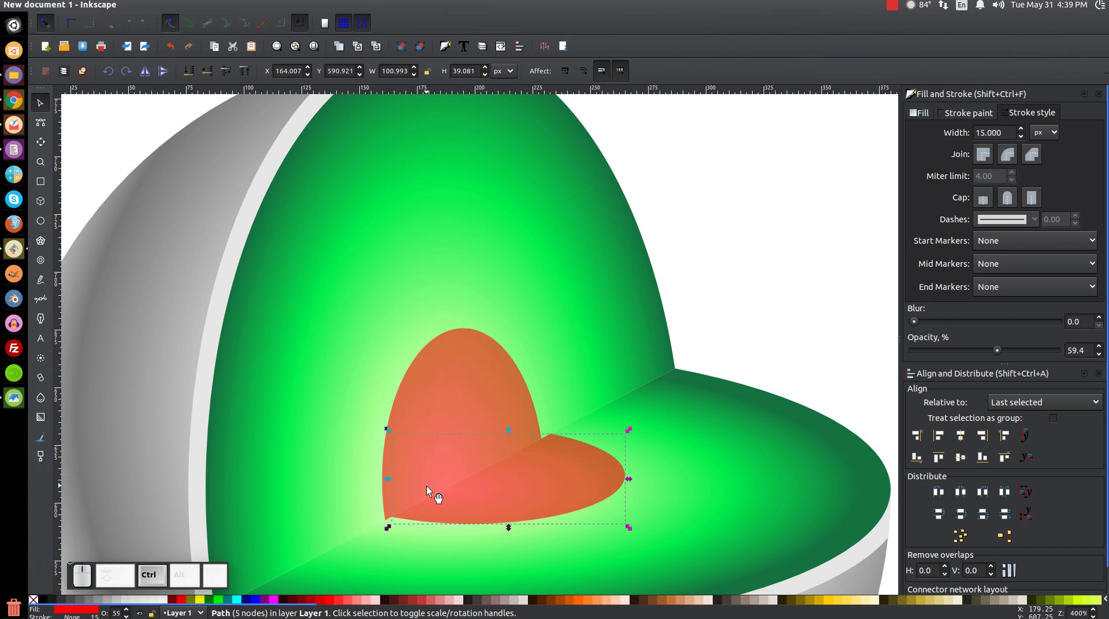
key(ctrl+=)
scroll(down, 3)
key(=)
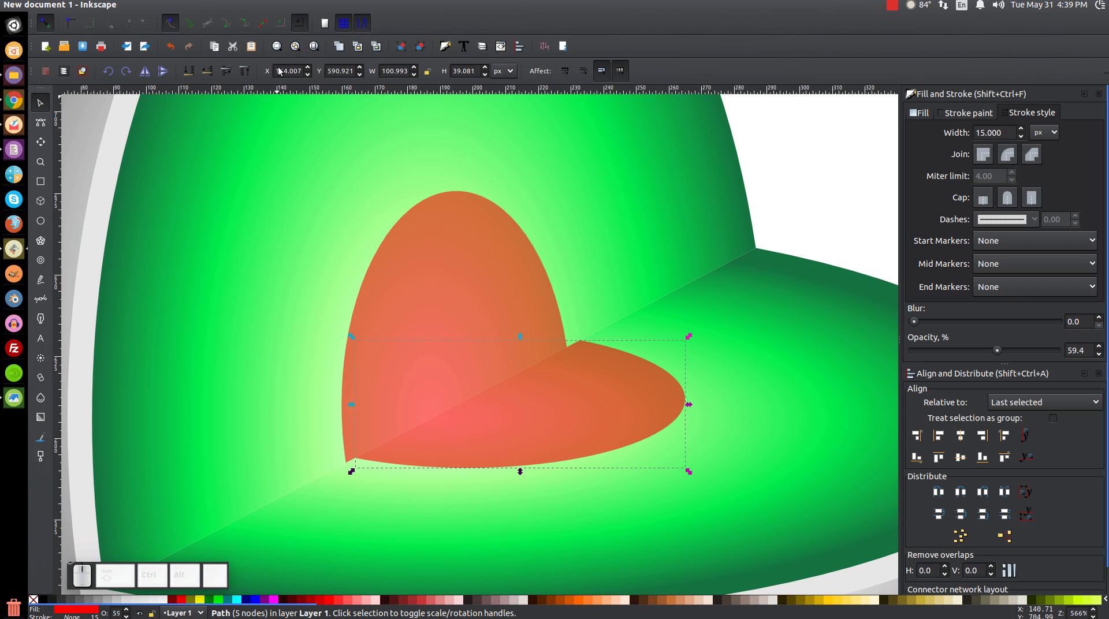
click(305, 25)
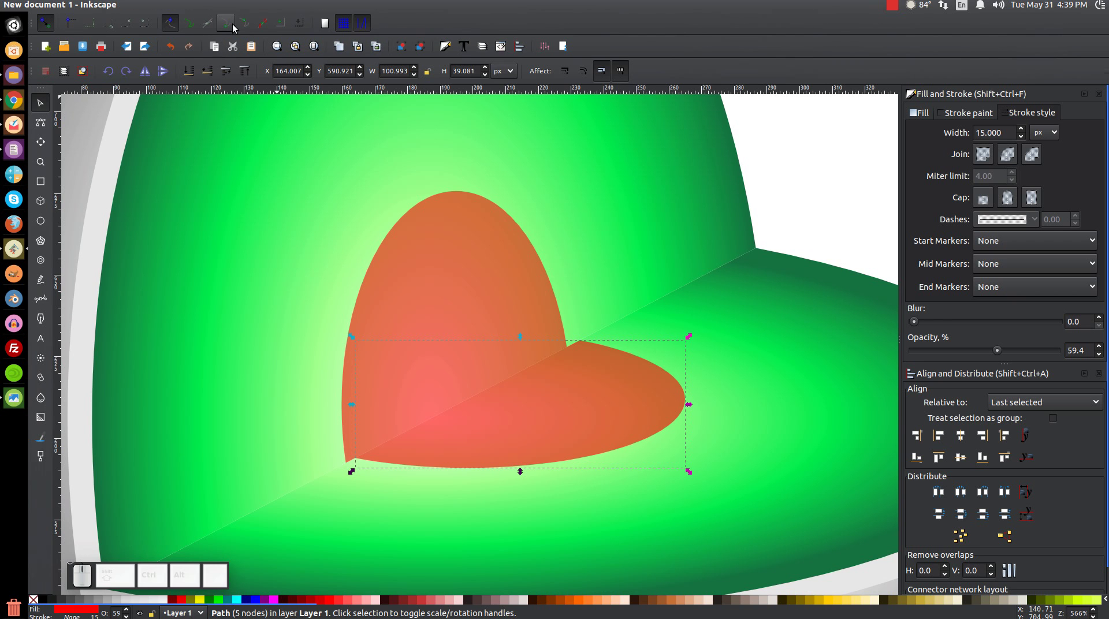
click(235, 33)
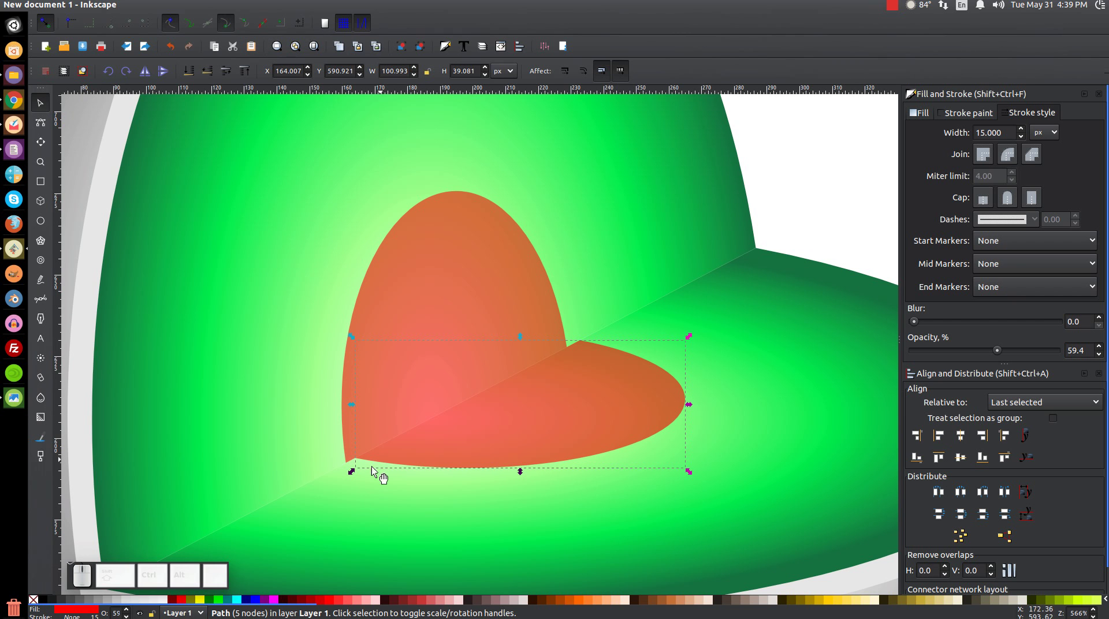
drag(367, 464, 542, 375)
scroll(up, 3)
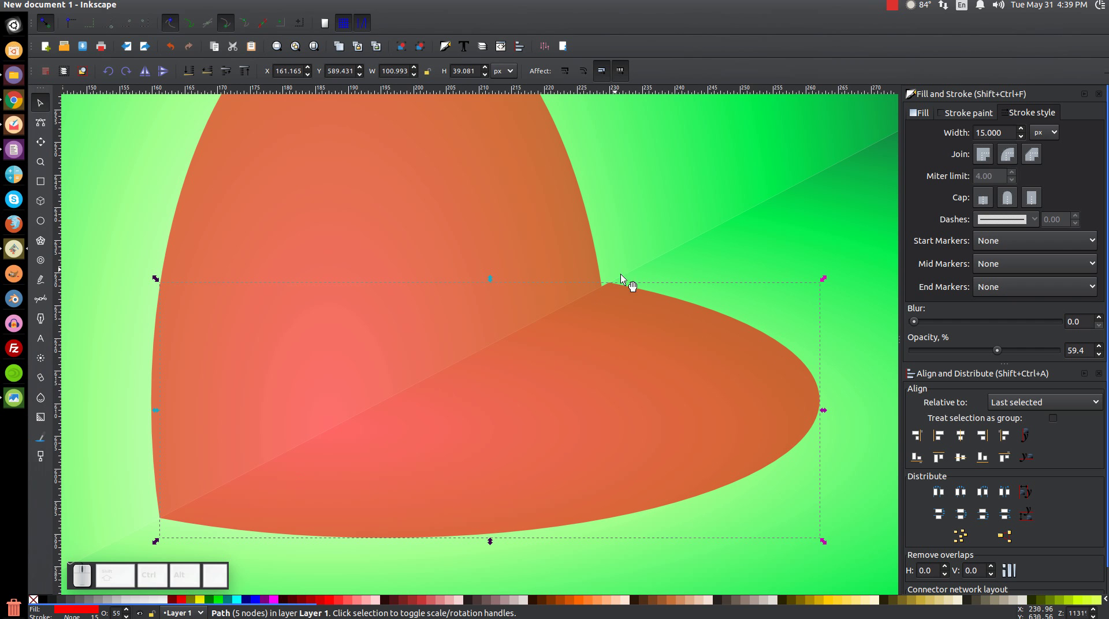
click(827, 281)
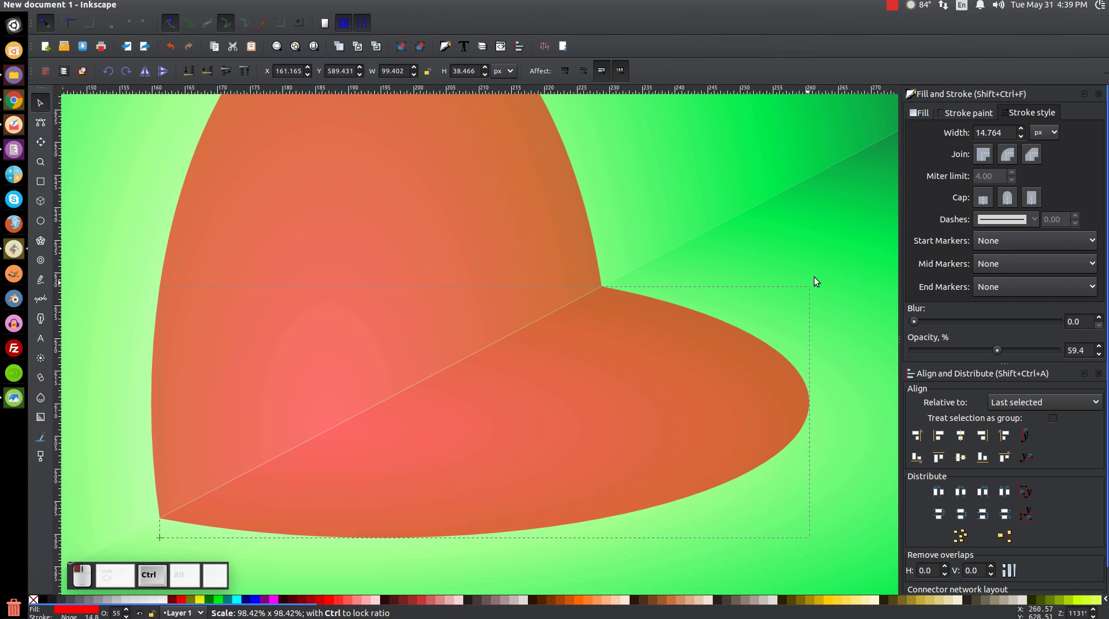
click(647, 306)
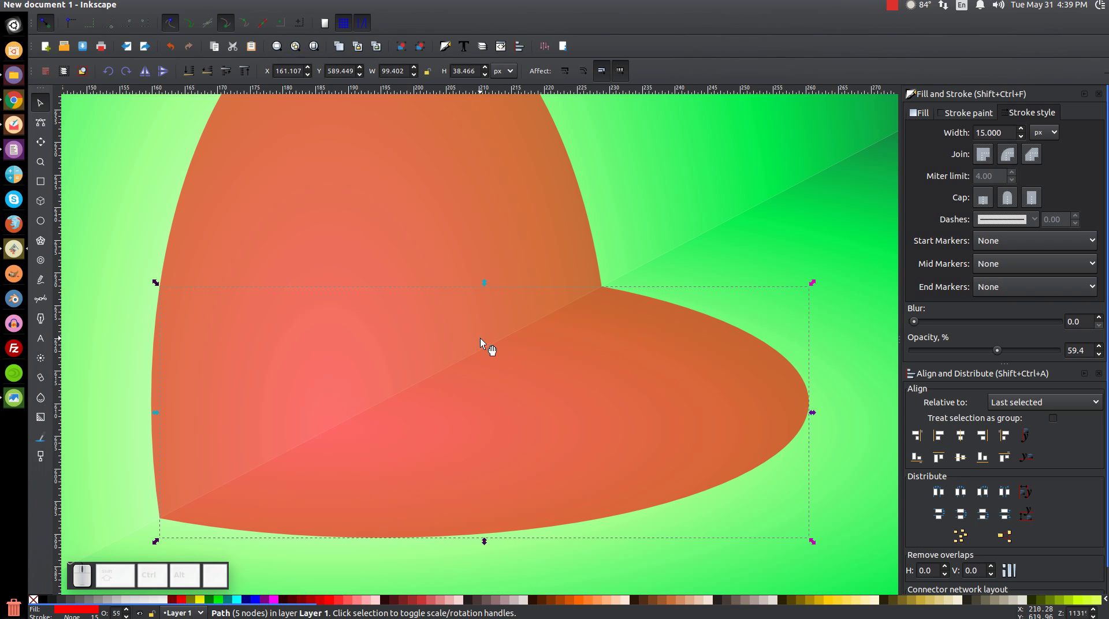
Select both red core pieces and union them into a single path.
middle_click(443, 340)
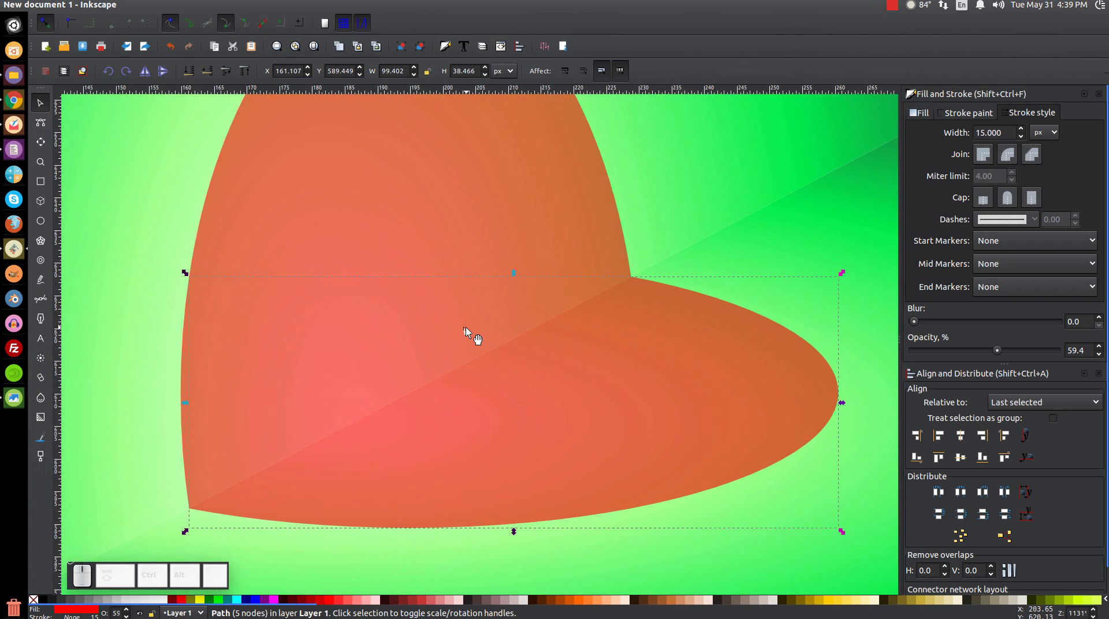
key(1)
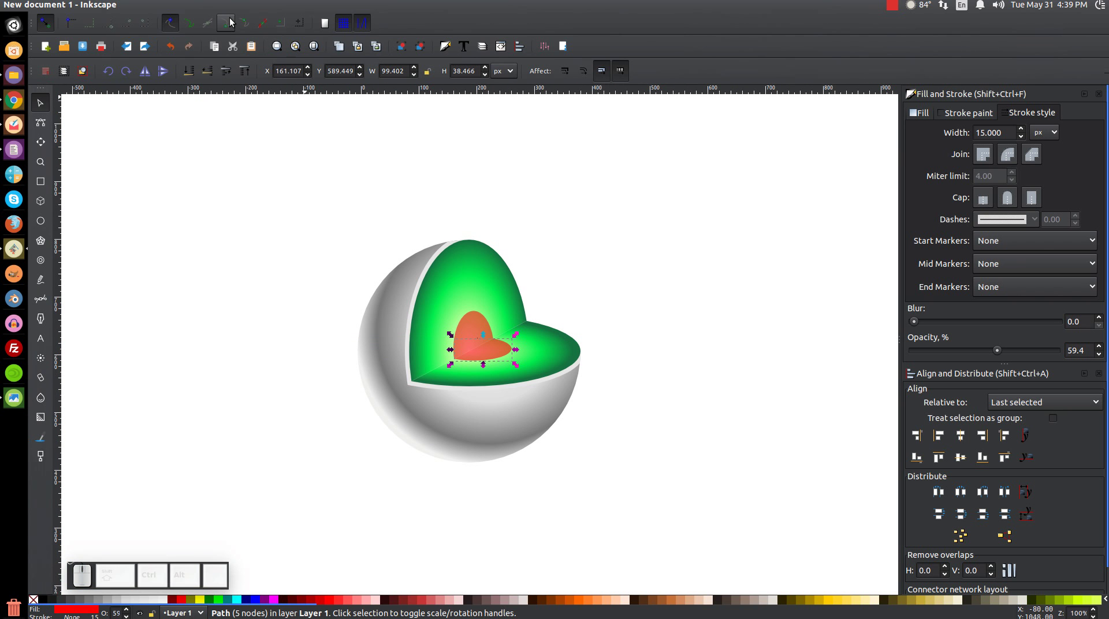
click(231, 28)
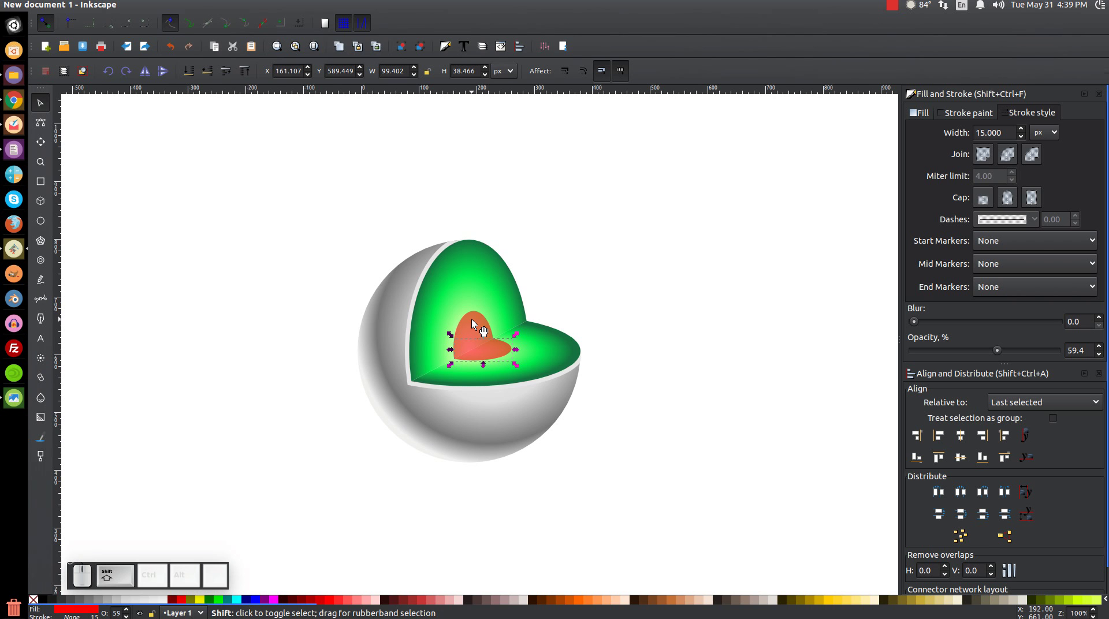
click(480, 327)
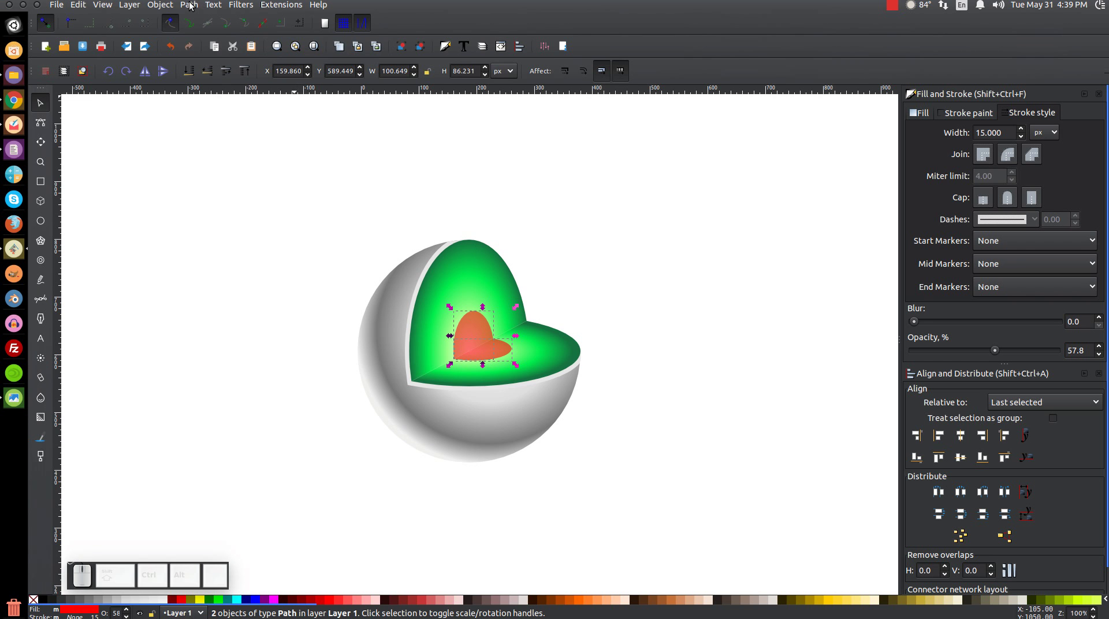
click(193, 5)
click(203, 72)
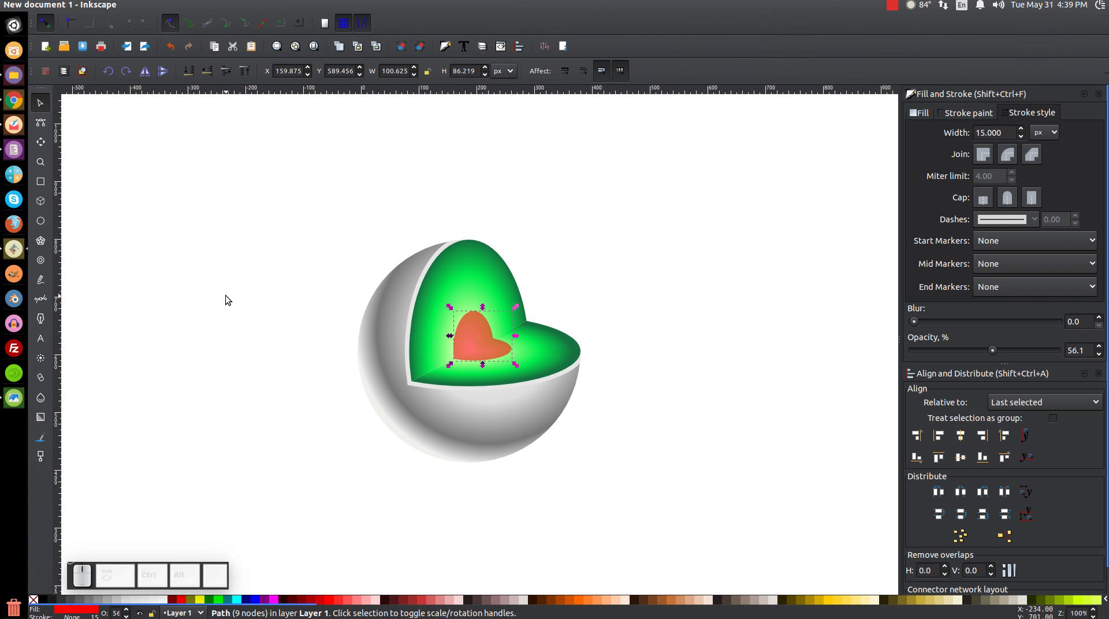
Centre the translucent blue circle over the red core using Align and Distribute, then reselect only the ball.
click(47, 222)
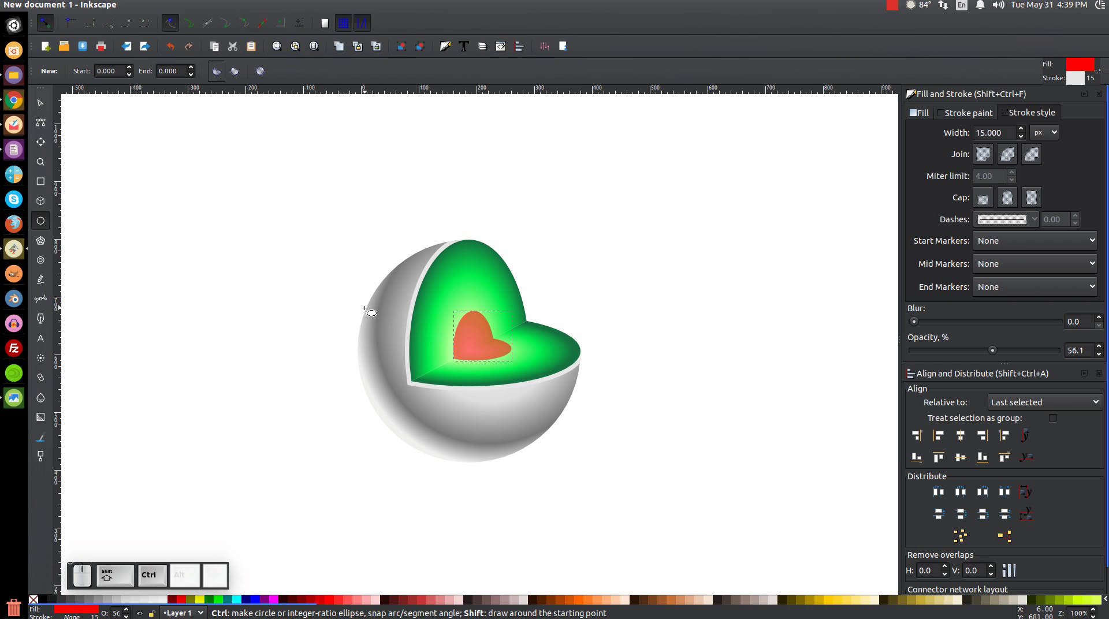
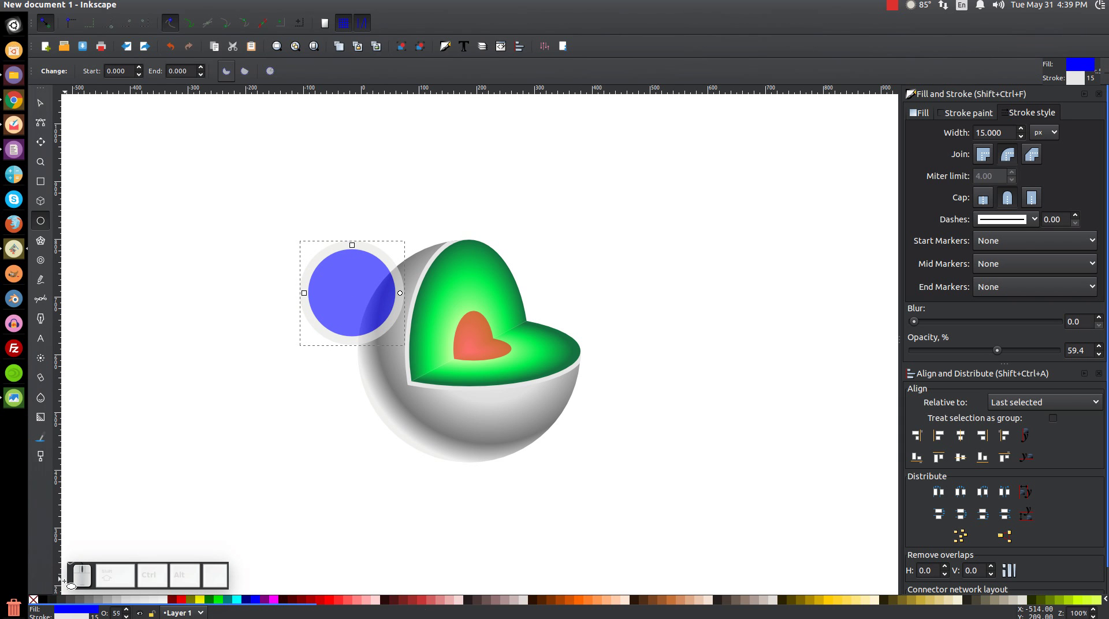
click(36, 602)
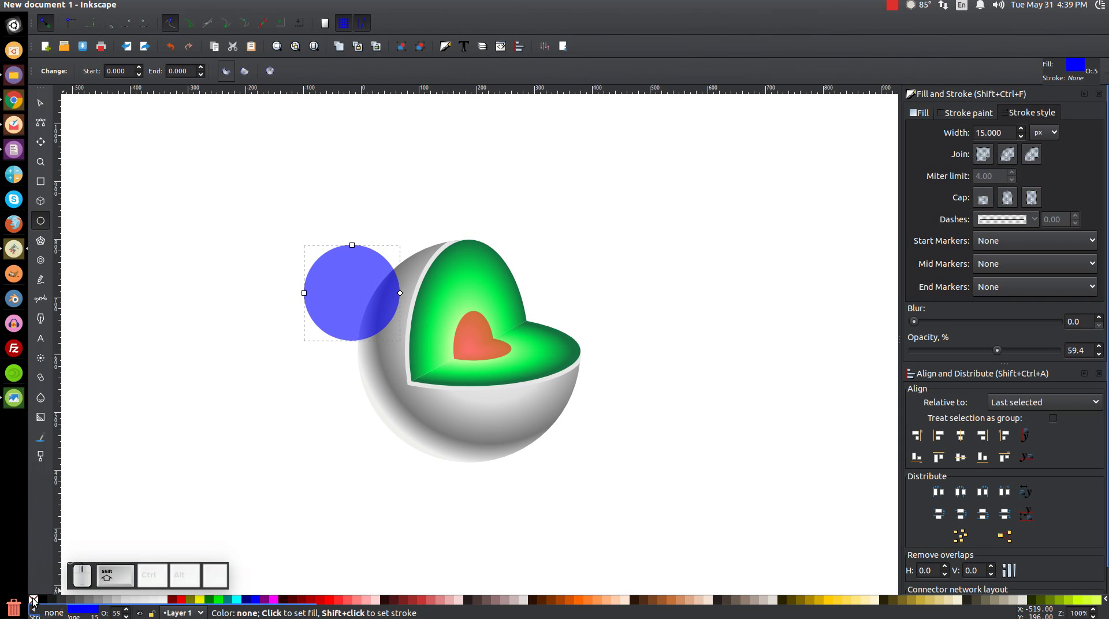
click(47, 109)
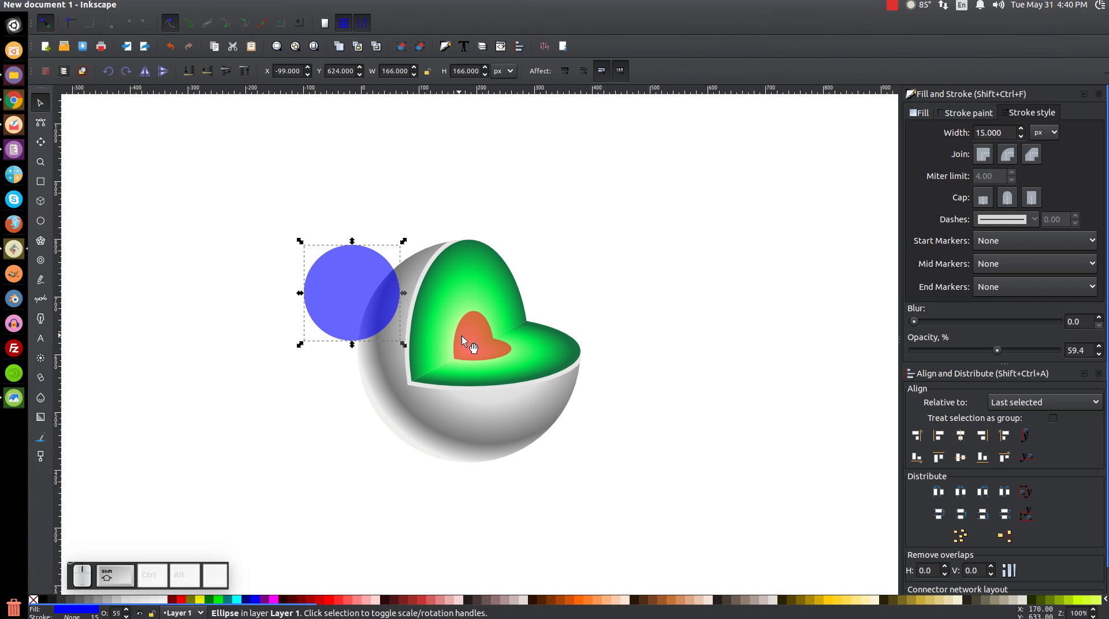
click(480, 326)
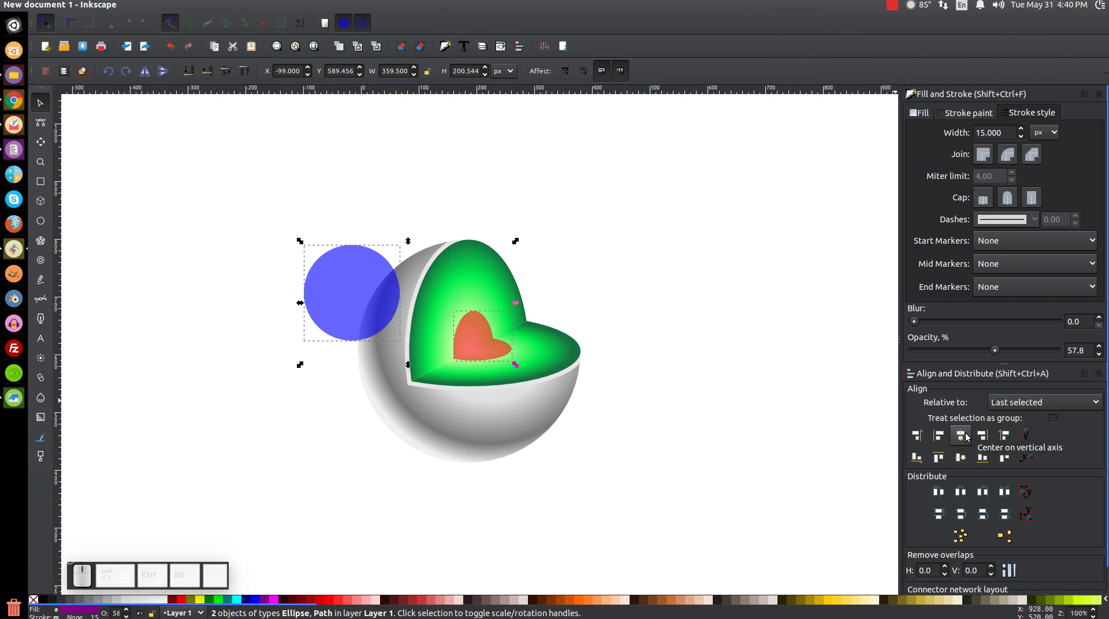
click(968, 436)
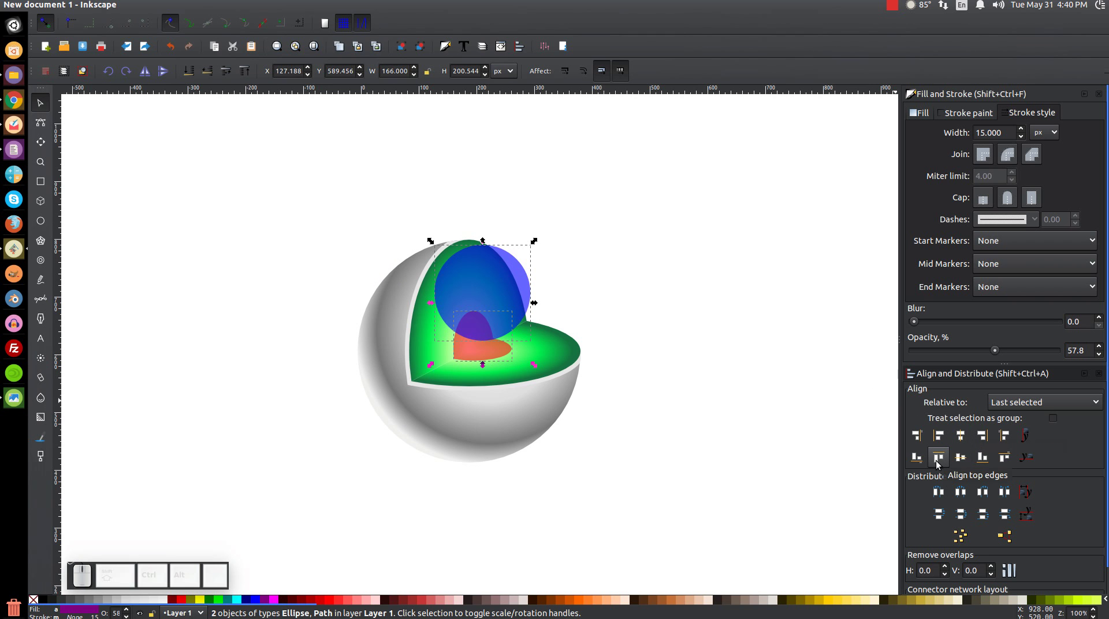
click(938, 469)
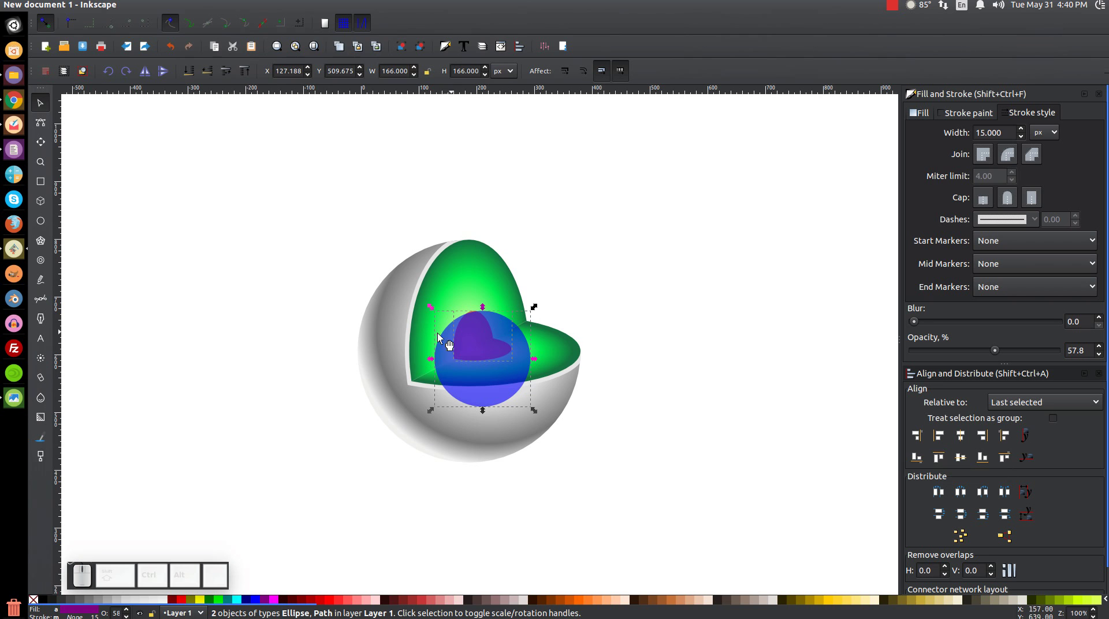
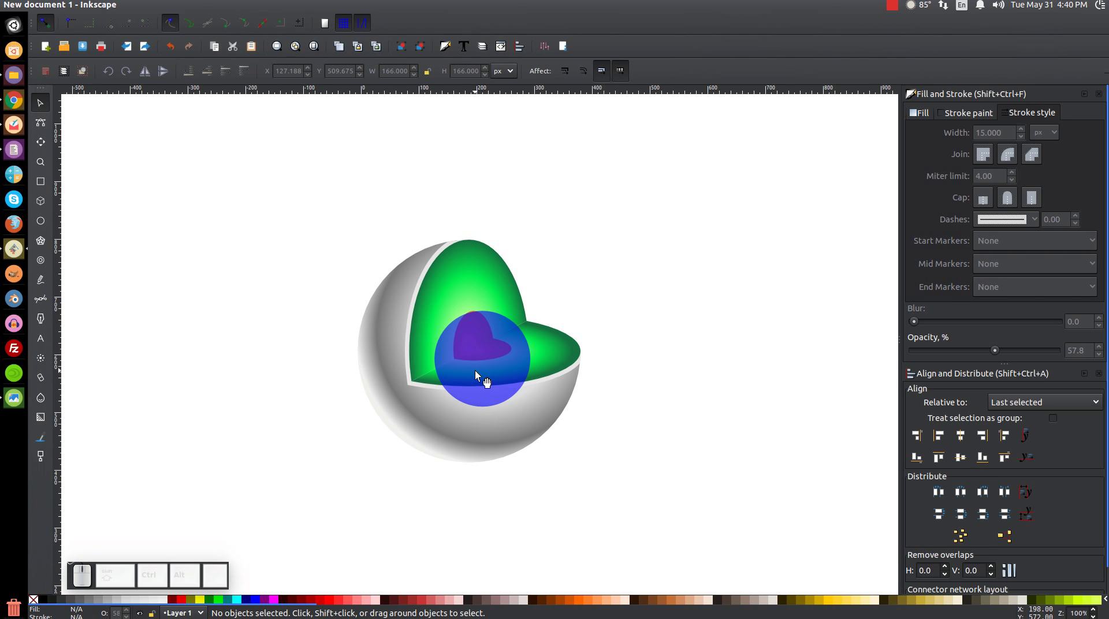
click(484, 378)
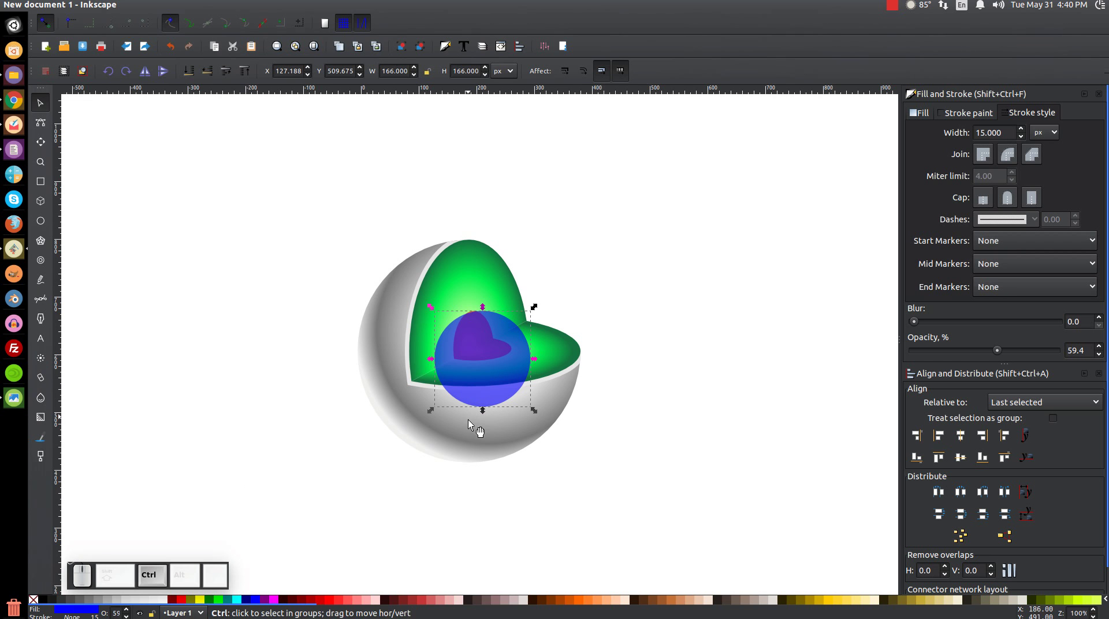
Resize and move the blue ball so it fully covers the core wedge.
drag(485, 416, 477, 311)
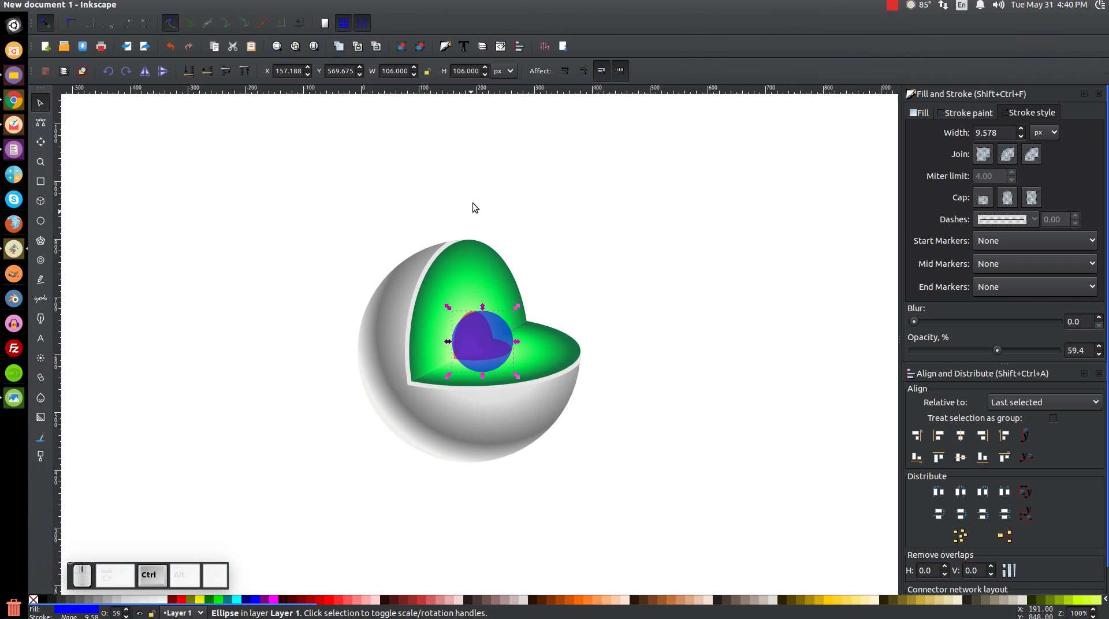
key(=)
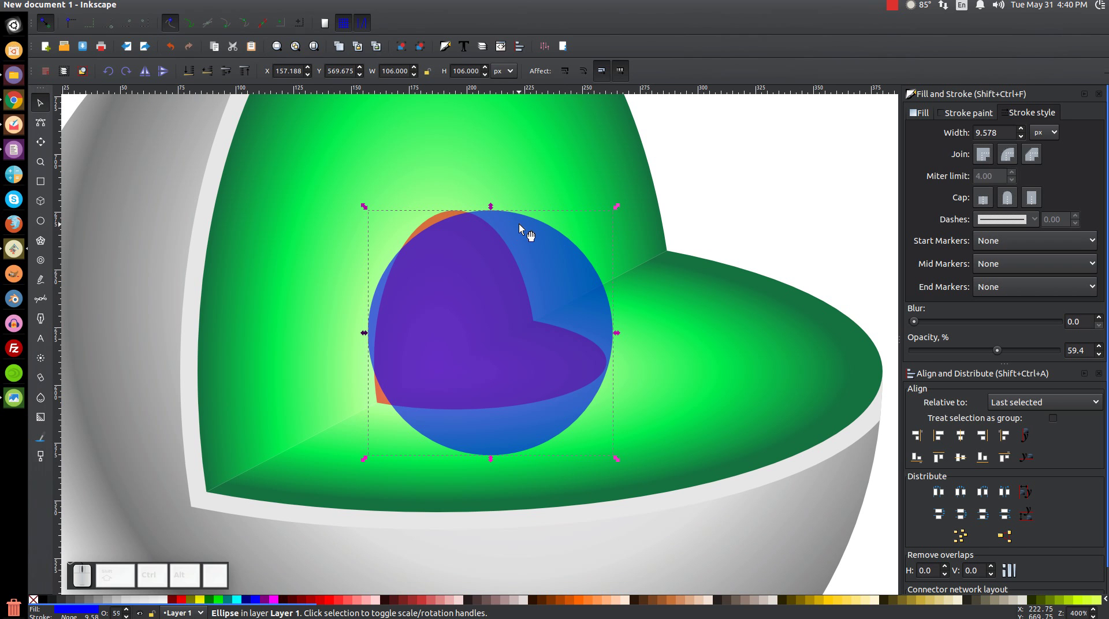
drag(533, 229, 408, 270)
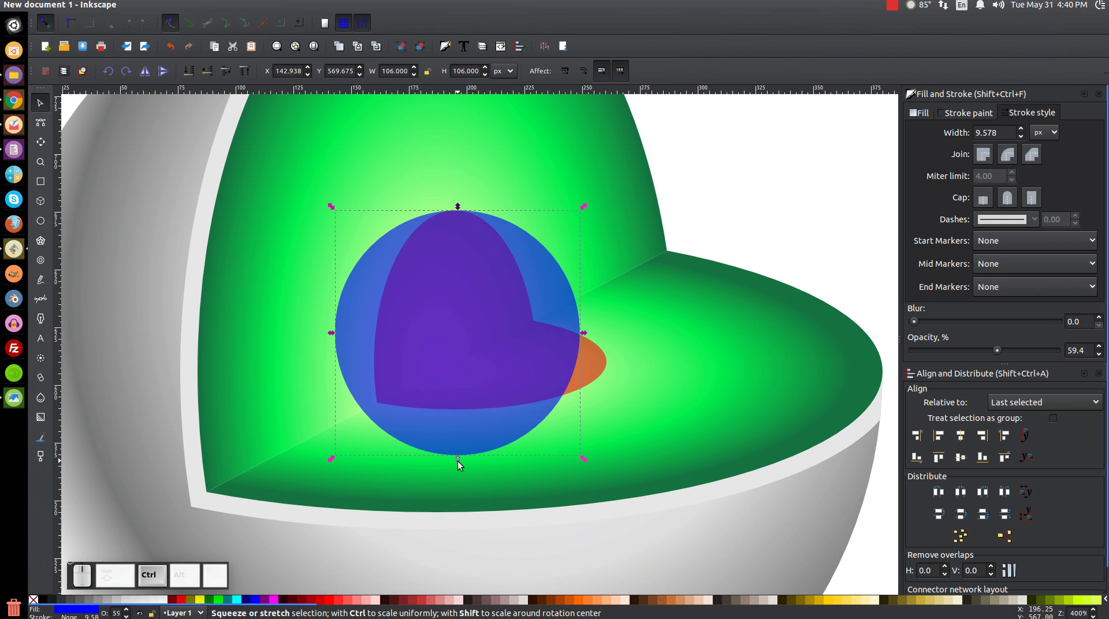
drag(460, 465, 468, 549)
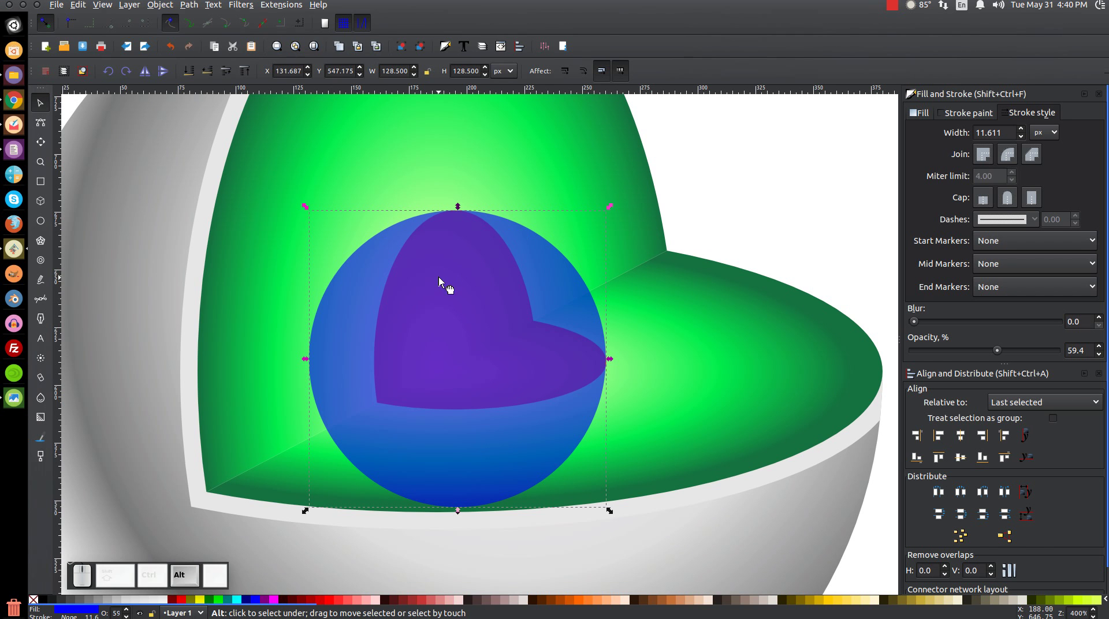
Paste the copied style onto the wedge cutaway, then select ball and wedge together.
click(456, 279)
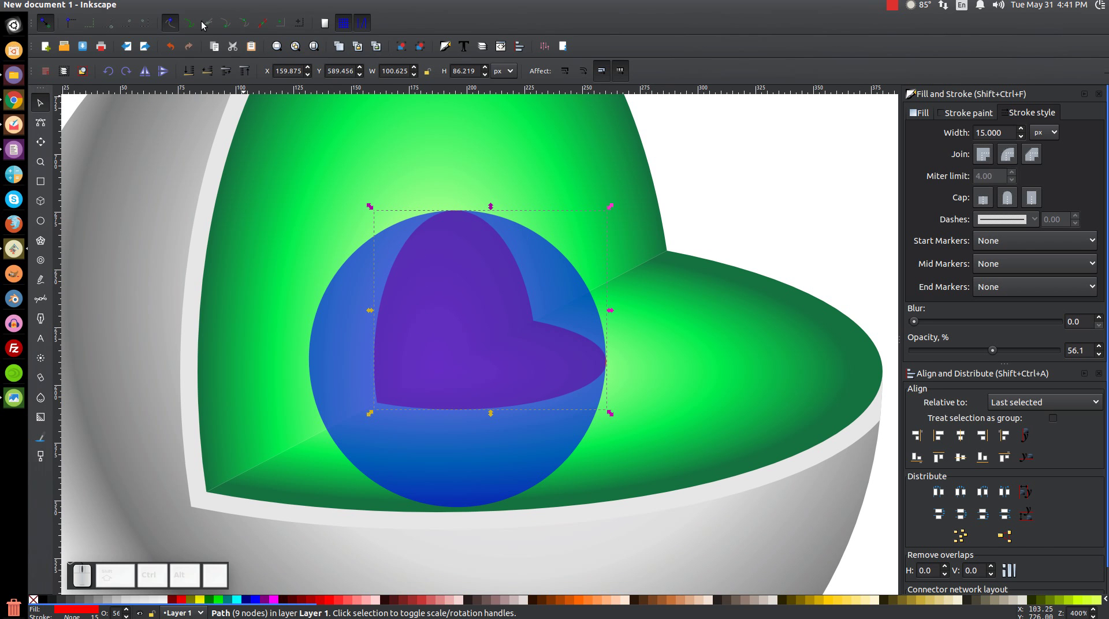
click(86, 10)
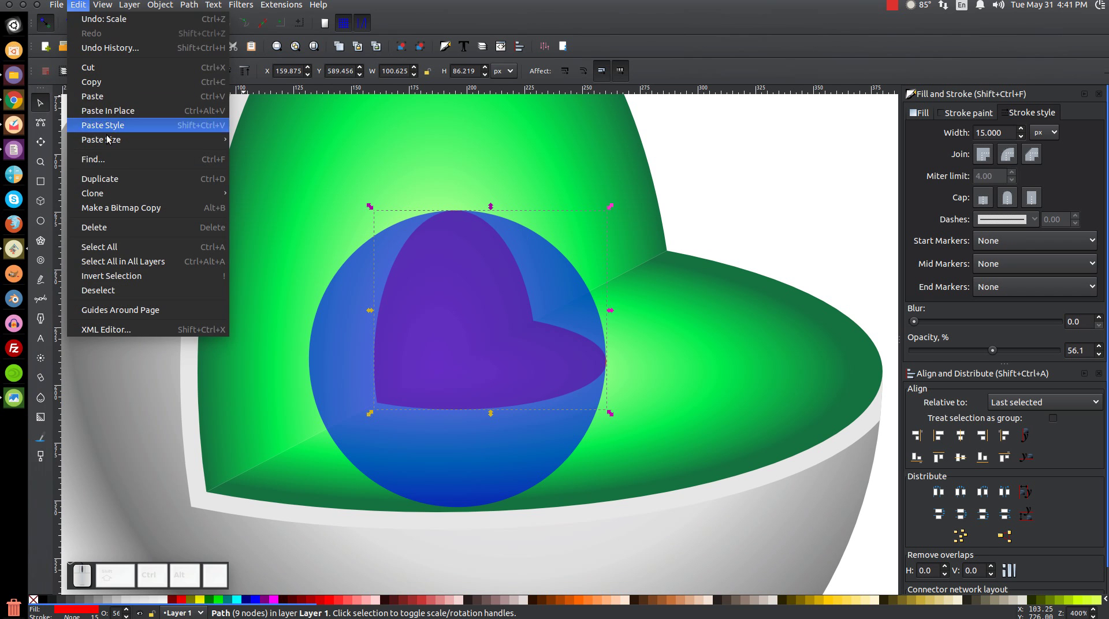
click(131, 179)
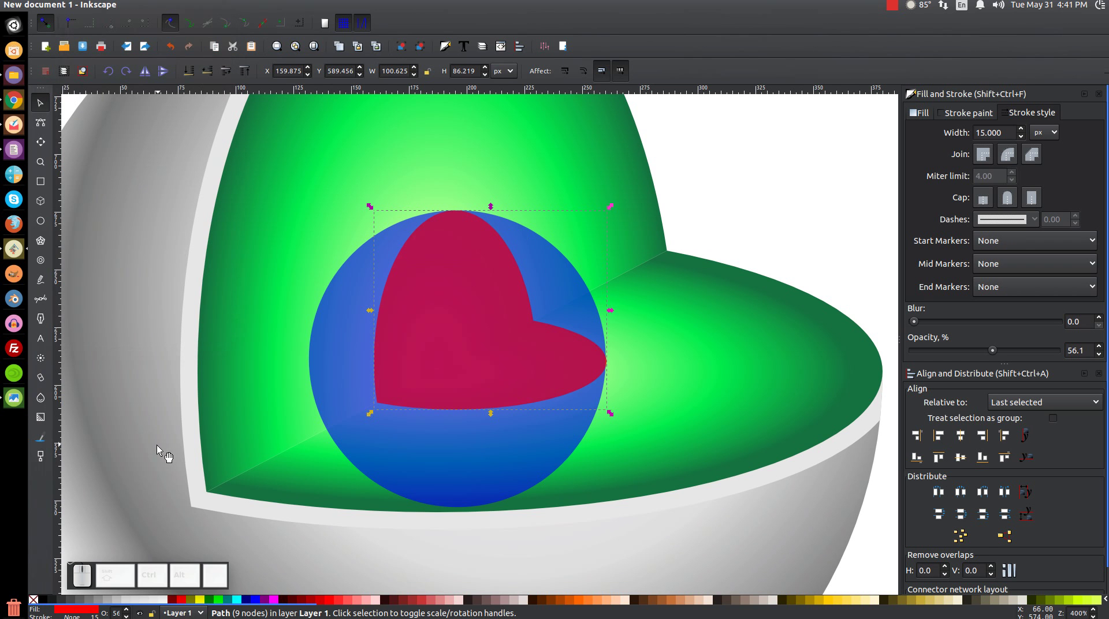
click(332, 354)
click(198, 12)
Cut the ball against the wedge with a path boolean and delete the unwanted front part.
click(211, 92)
click(196, 9)
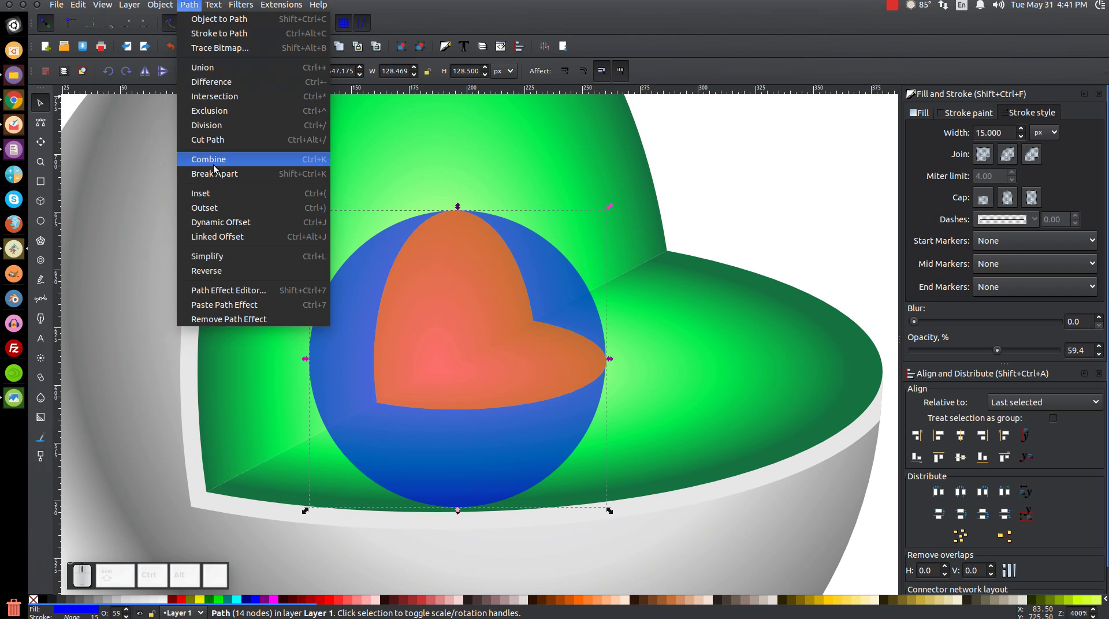
click(226, 180)
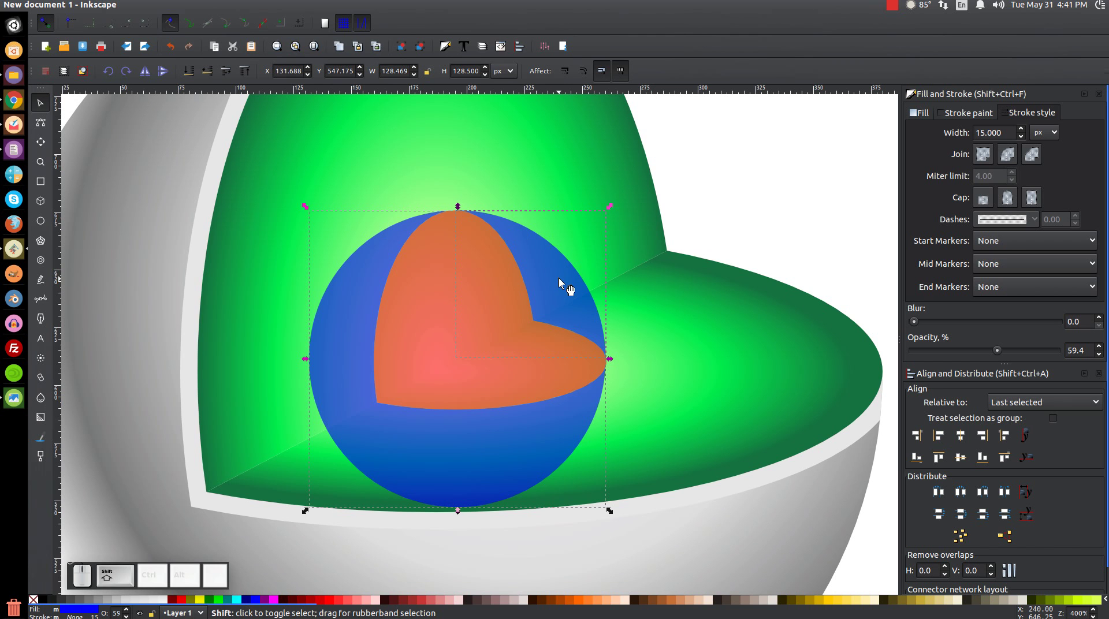
click(564, 280)
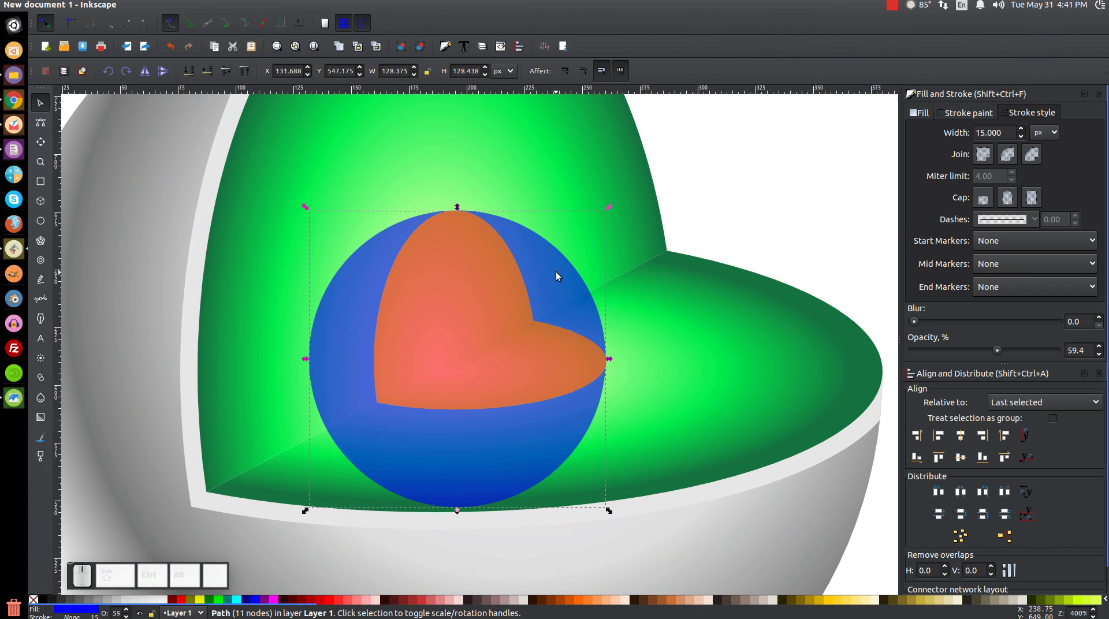
key(Delete)
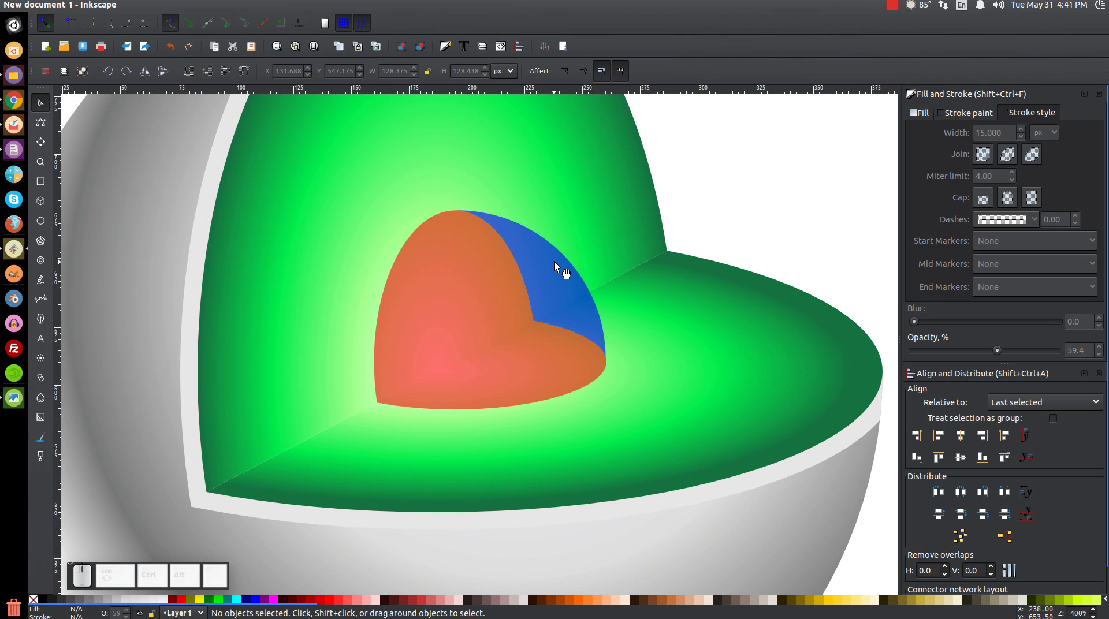
Union the remaining blue sliver with the orange wedge into one rounded core shape.
click(562, 269)
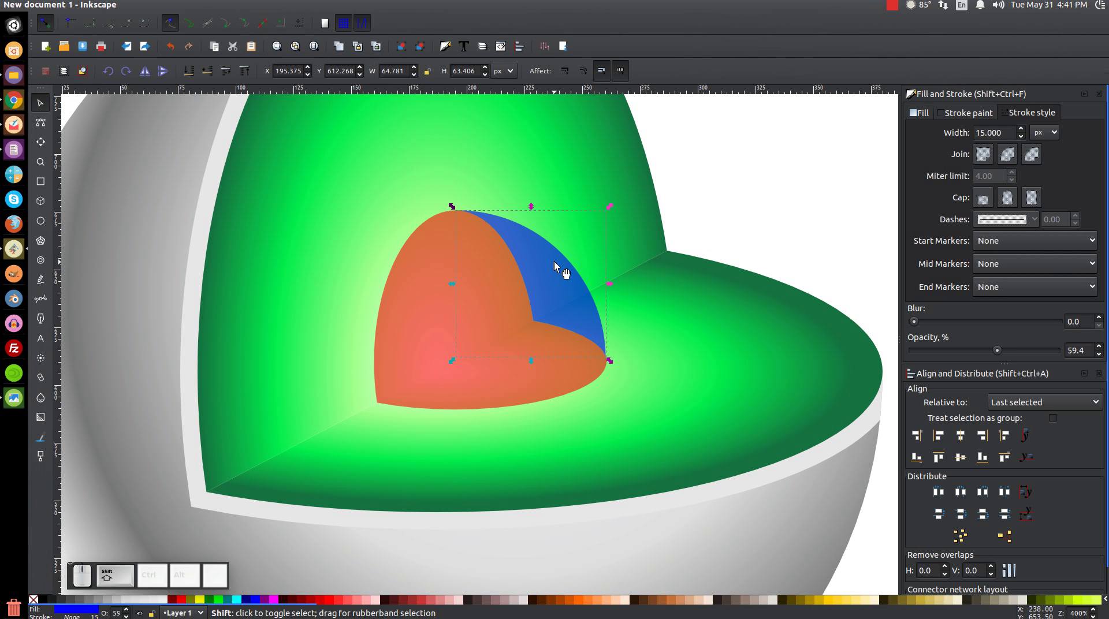
click(461, 319)
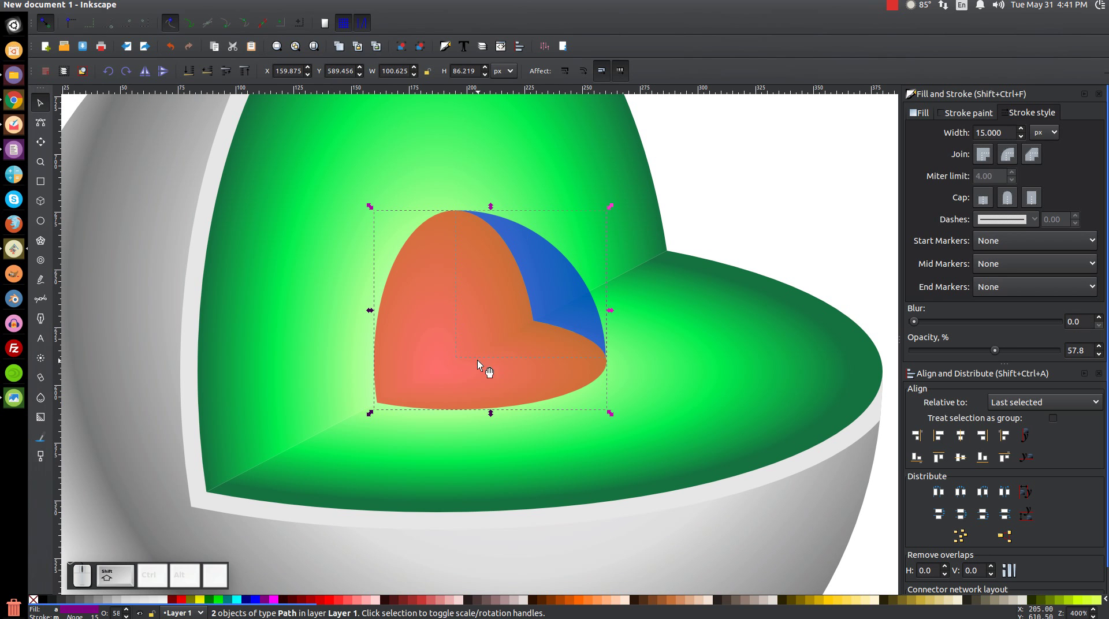
click(190, 8)
click(211, 77)
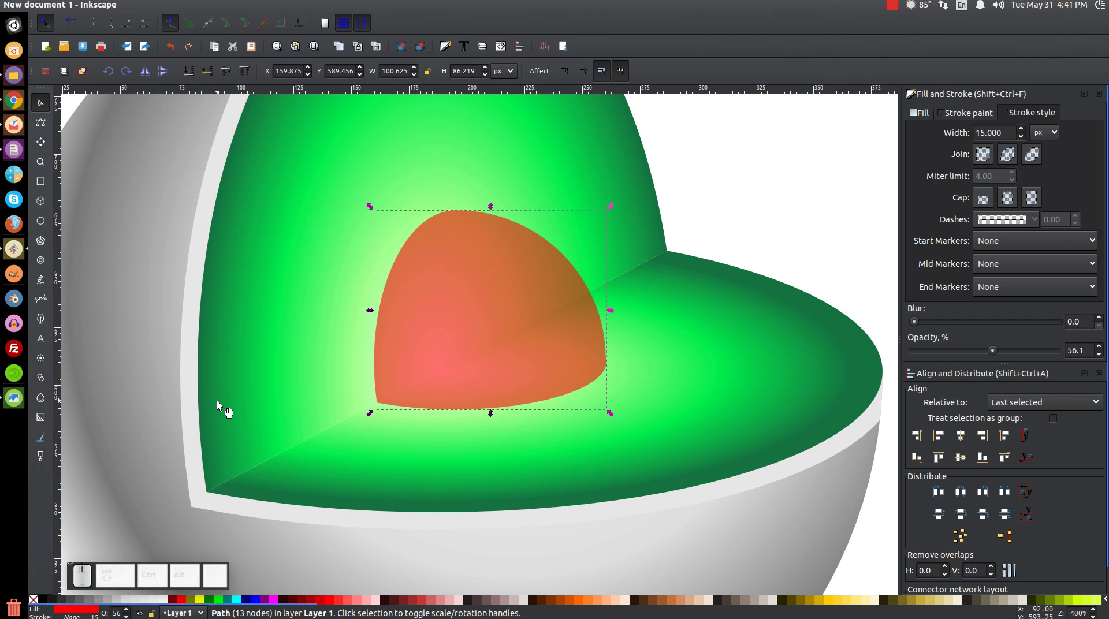
Give the core an opaque flat fill and set its colour to medium blue 2c5aa0ff.
key(1)
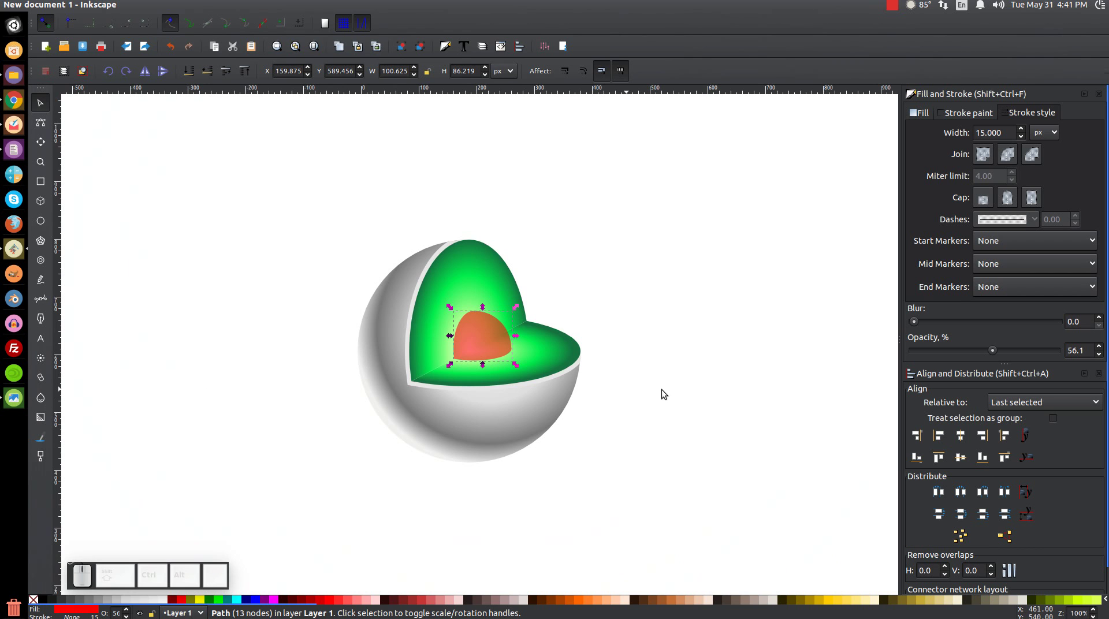
click(993, 355)
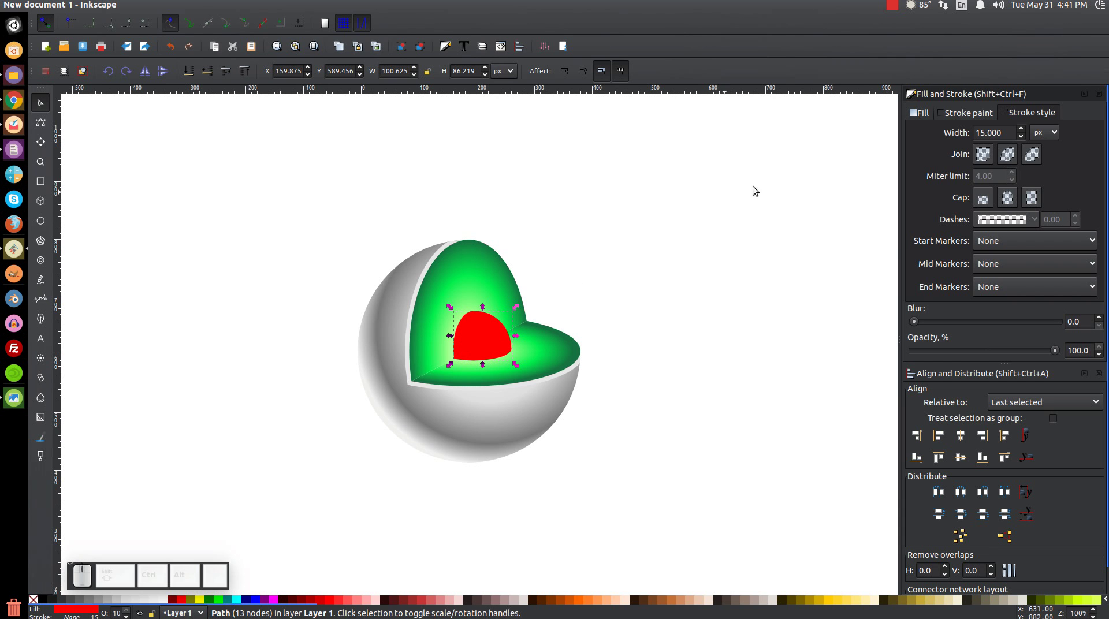
click(926, 115)
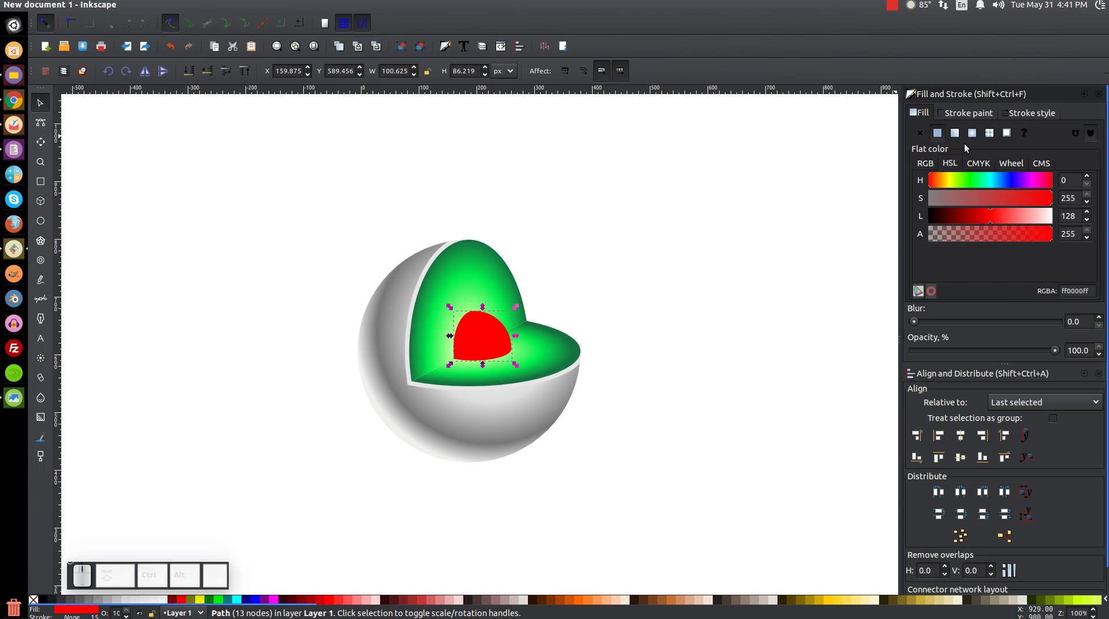
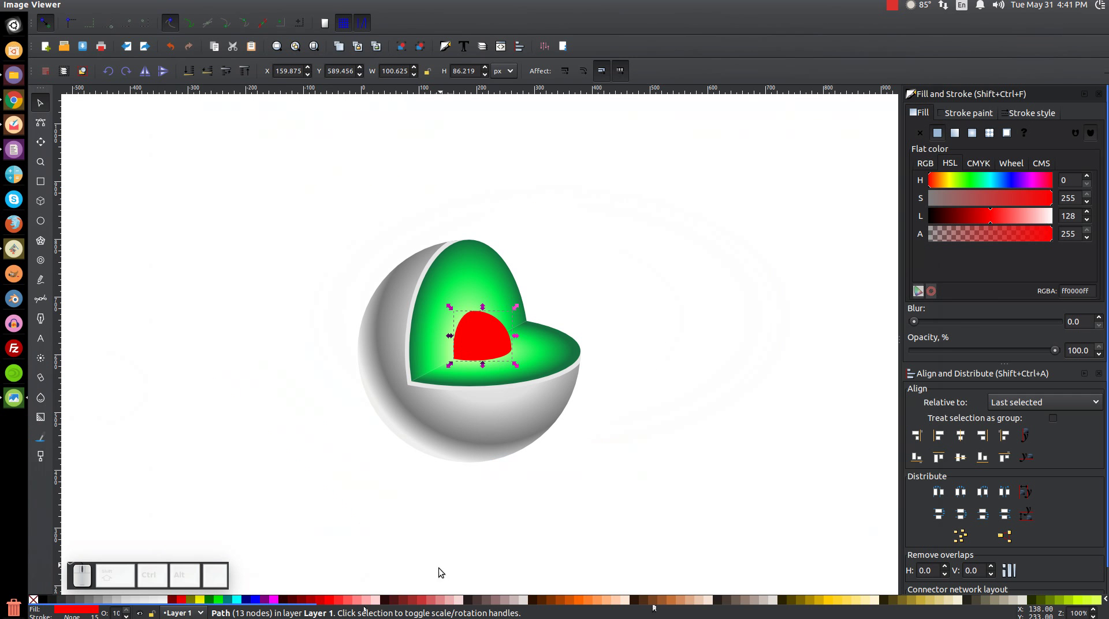
drag(429, 611, 815, 609)
click(799, 607)
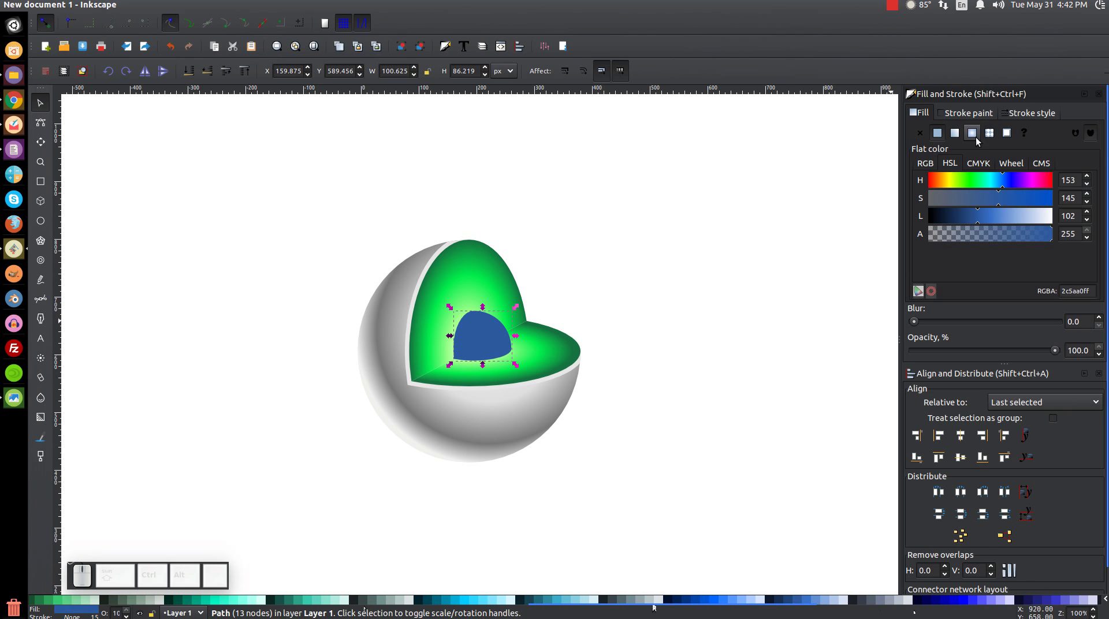
Make the core fill a radial gradient and lighten its stops to white and vivid light blue.
click(978, 141)
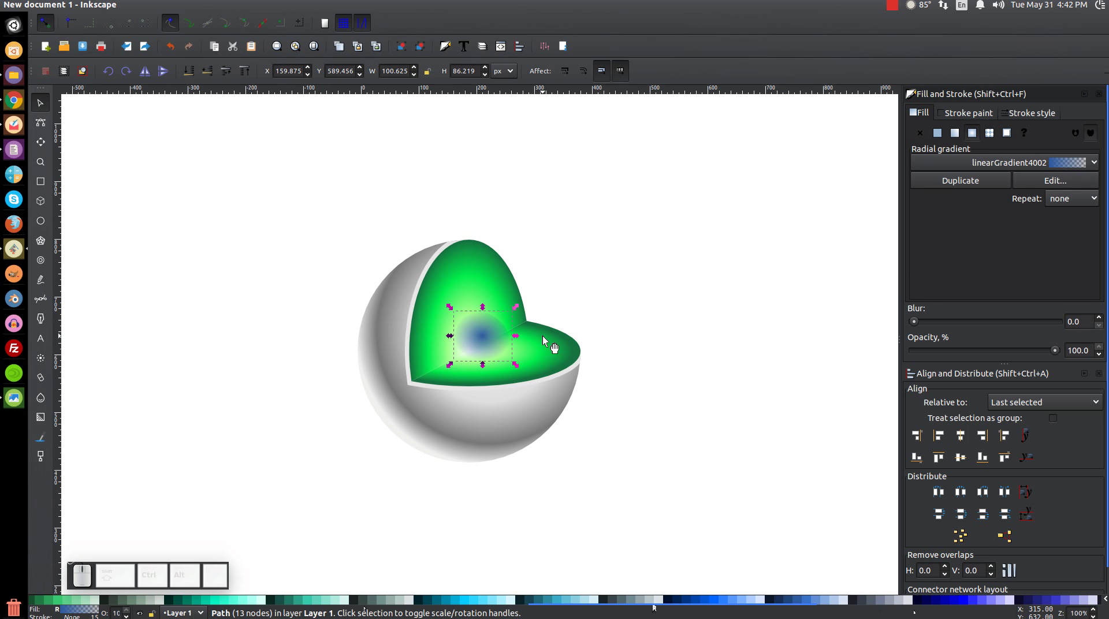
key(g)
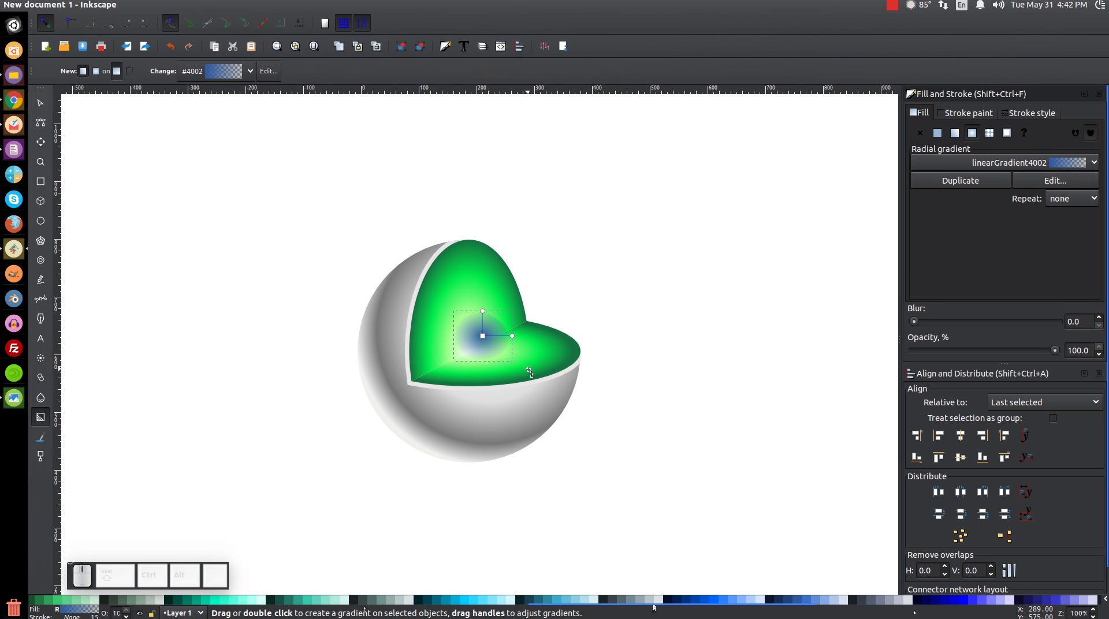
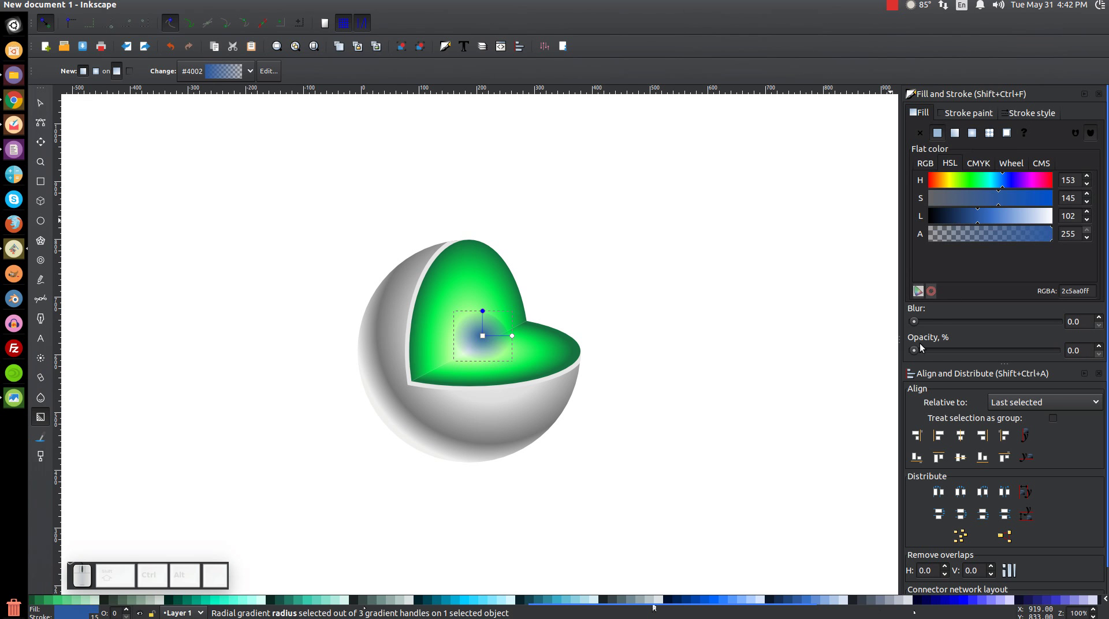
click(918, 349)
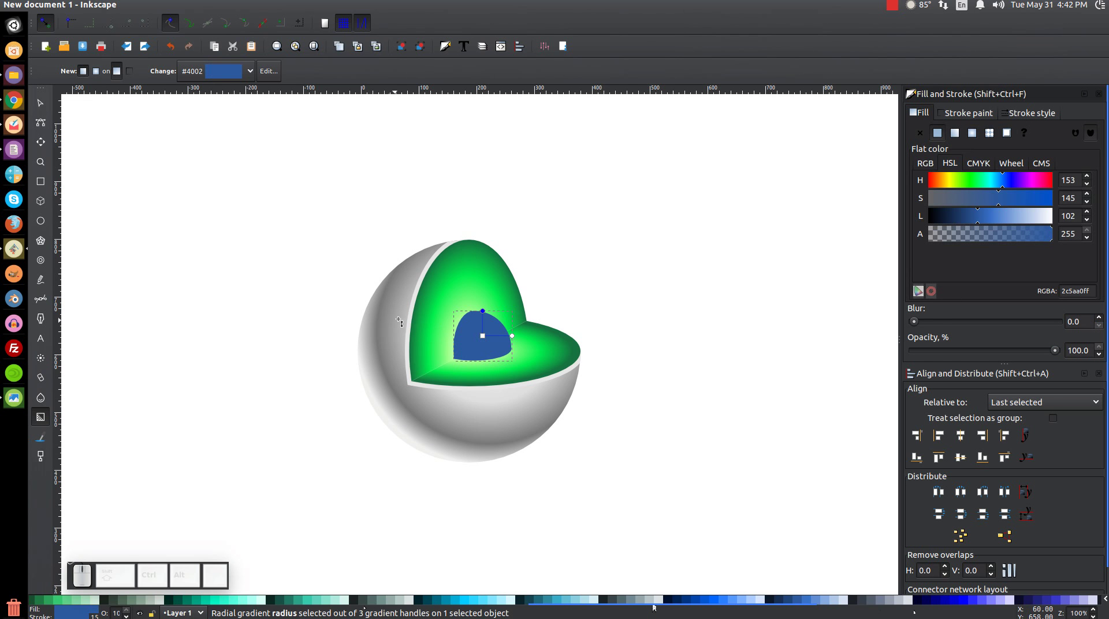
key(=)
scroll(up, 3)
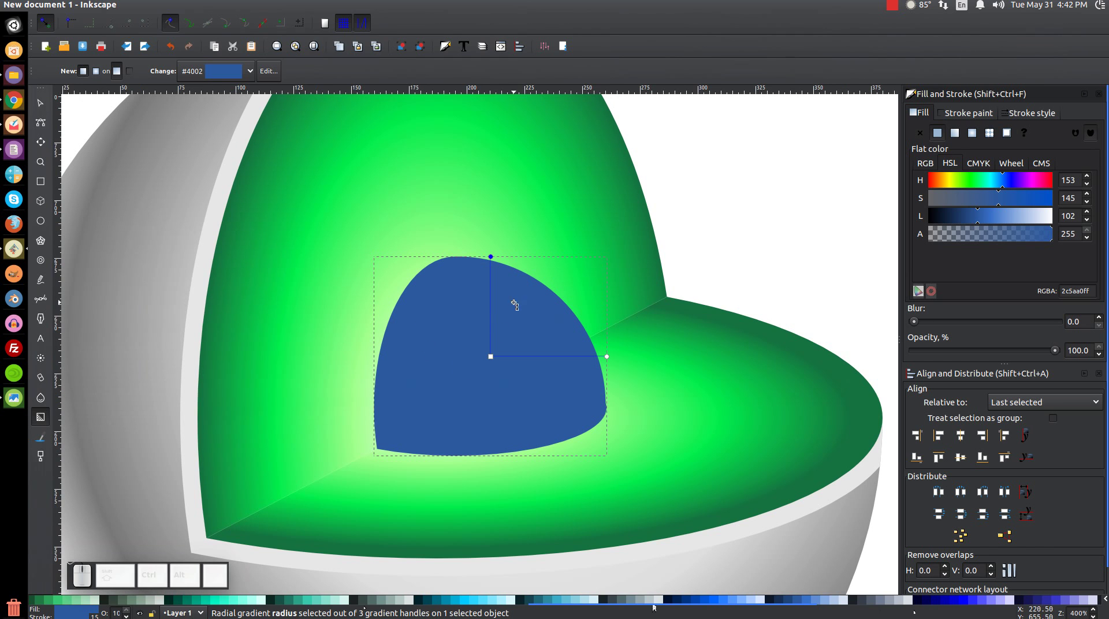
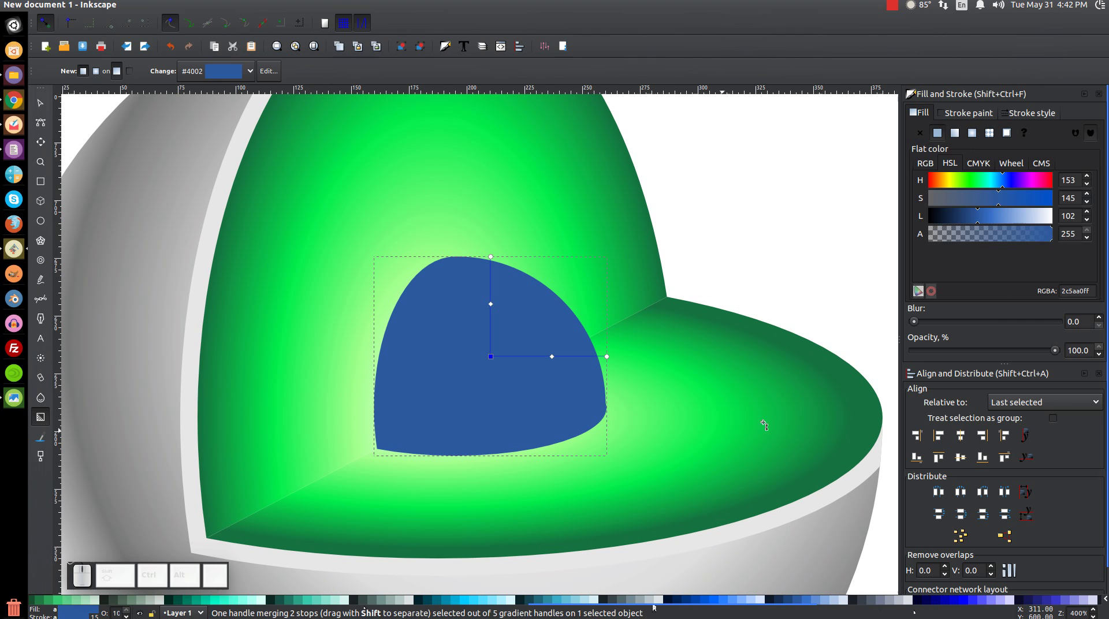
drag(983, 220, 1042, 245)
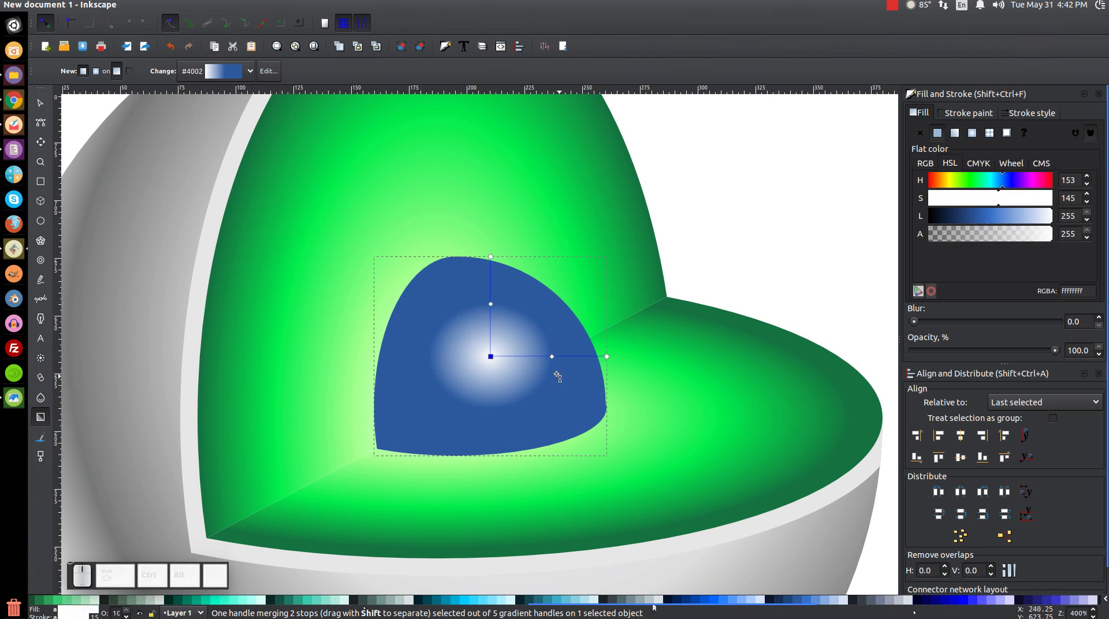
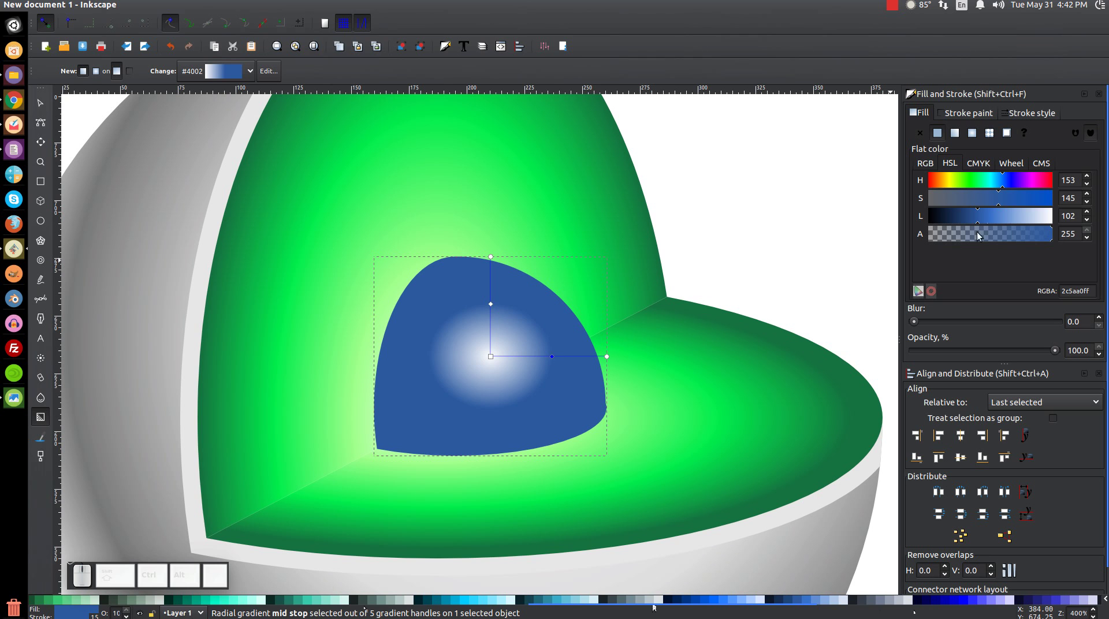
drag(990, 221, 963, 232)
click(1005, 181)
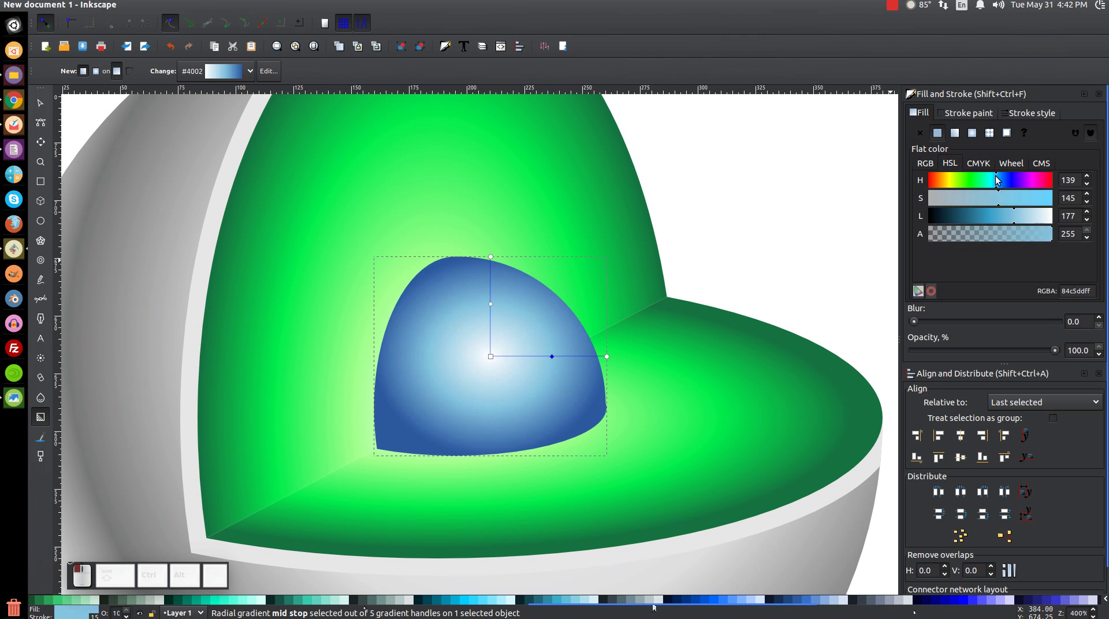
drag(1005, 206, 980, 198)
click(998, 188)
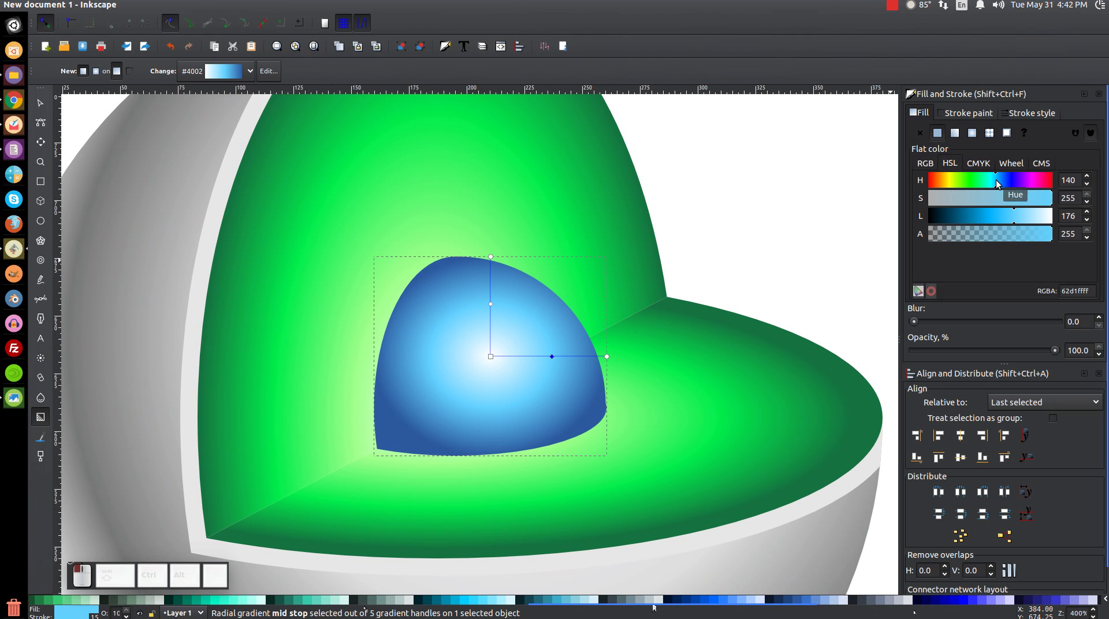
Shift the gradient's bright centre toward the core's lower-left corner.
drag(496, 361, 457, 434)
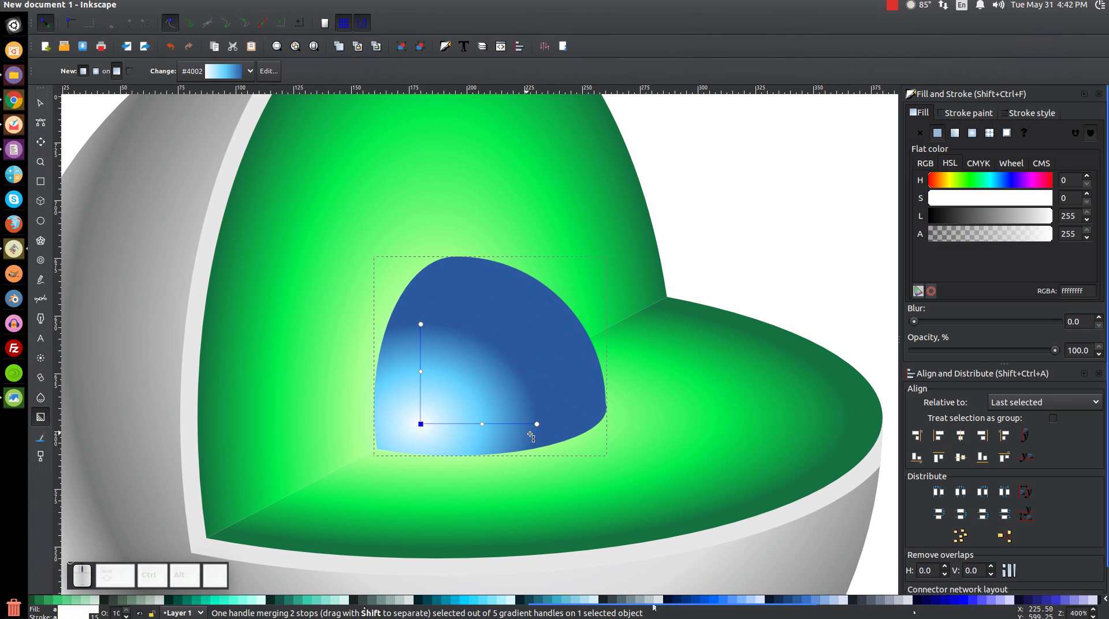
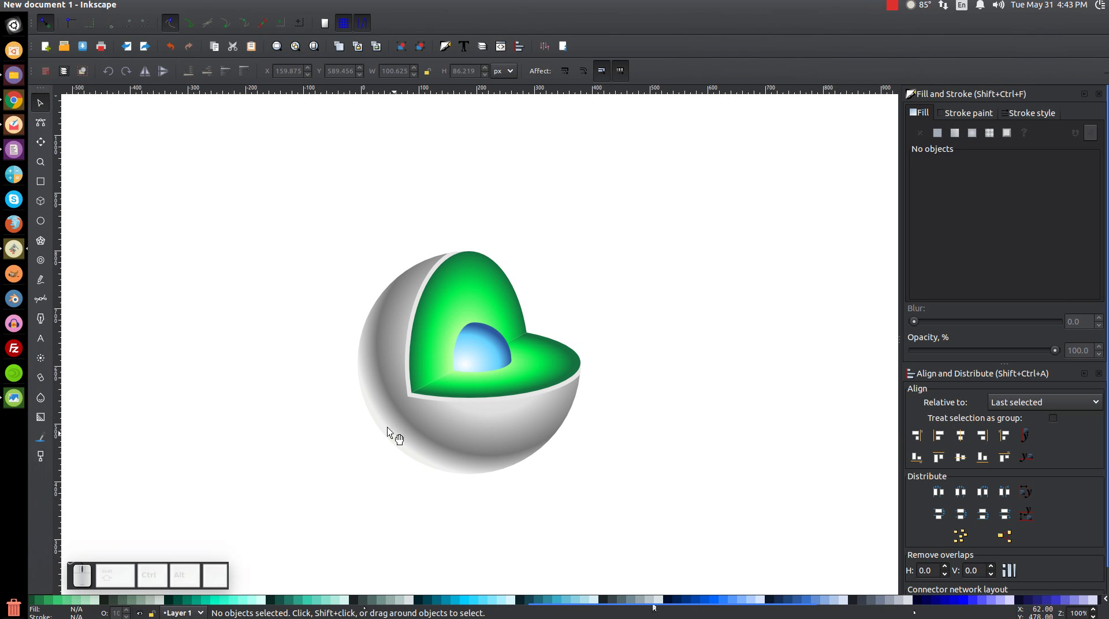
Draw a red circle over the sphere and set its opacity to about 52%.
click(423, 433)
key(ctrl+z)
click(357, 529)
click(49, 224)
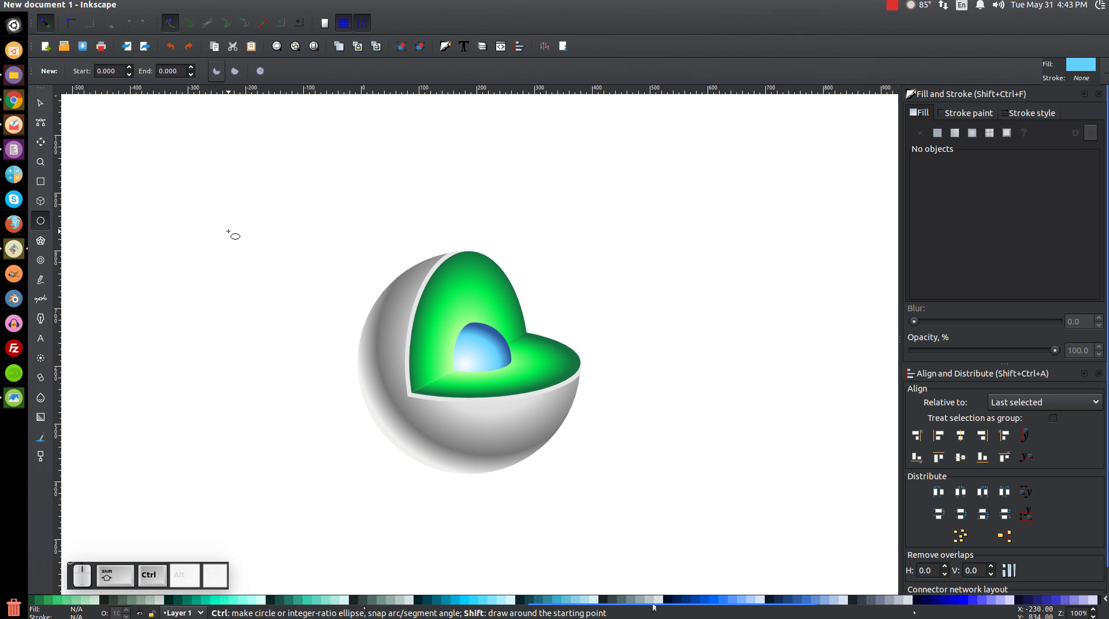
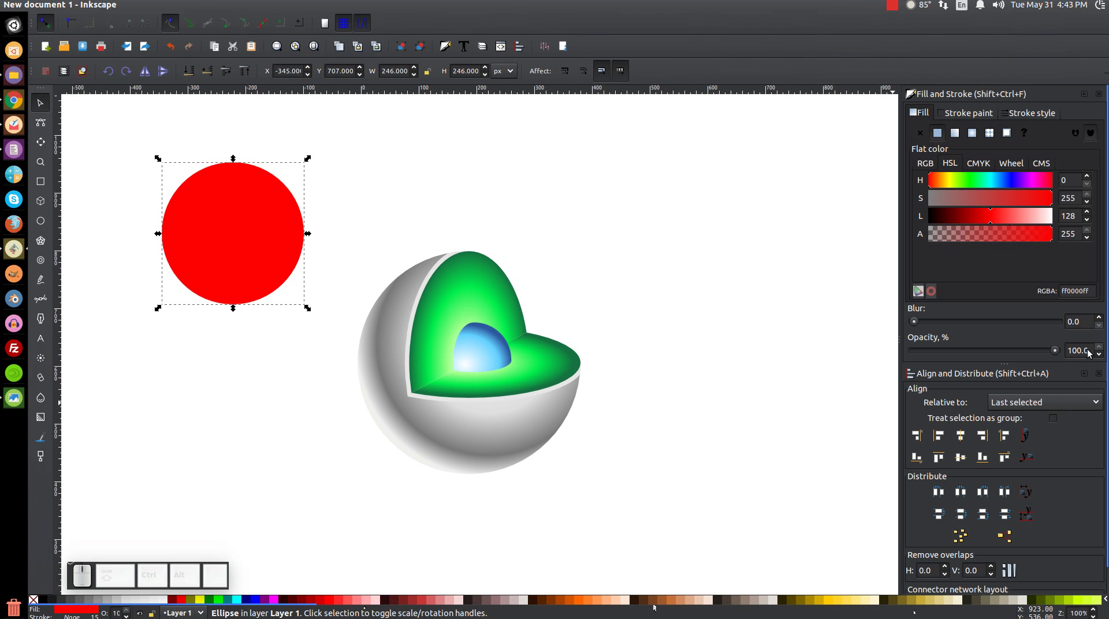
drag(1062, 352, 905, 360)
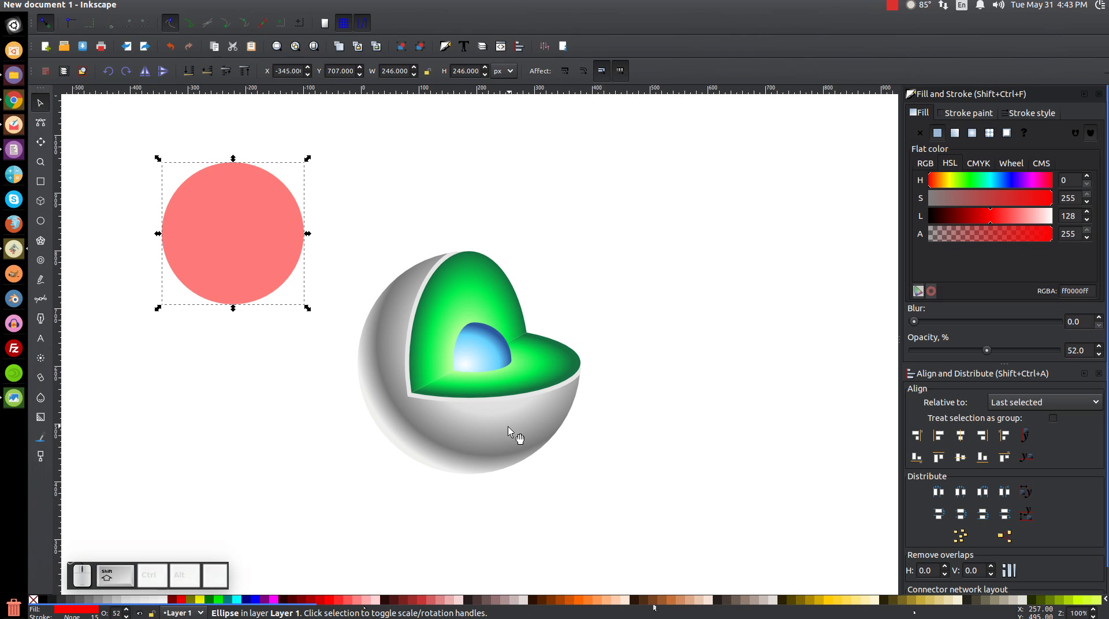
Centre the circle on the sphere horizontally and vertically with Align and Distribute.
click(516, 434)
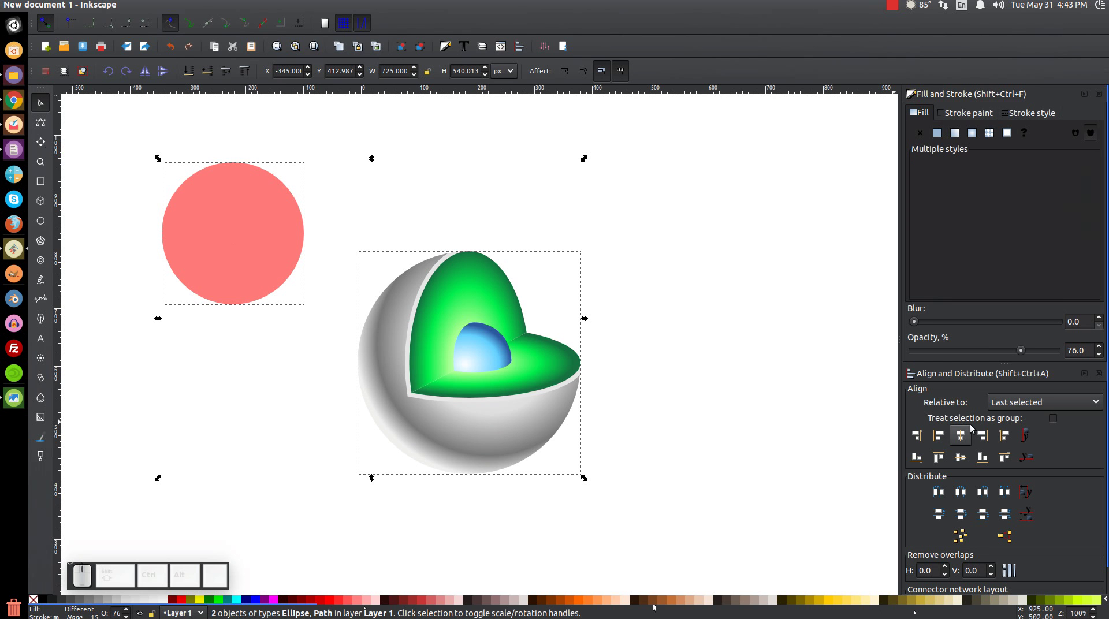
click(962, 441)
click(959, 468)
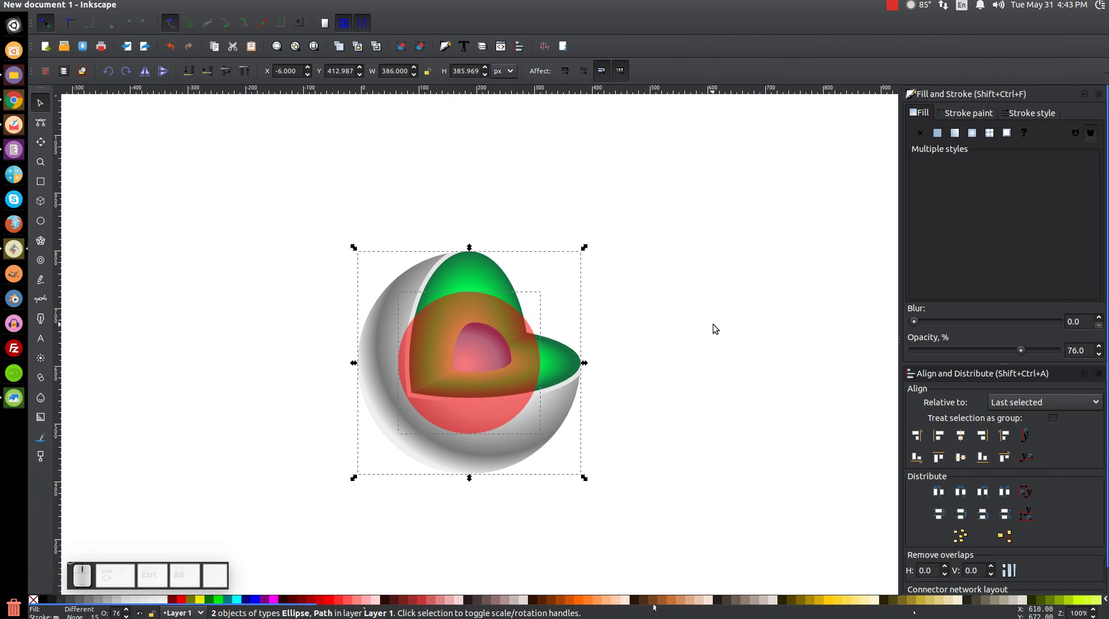
click(716, 326)
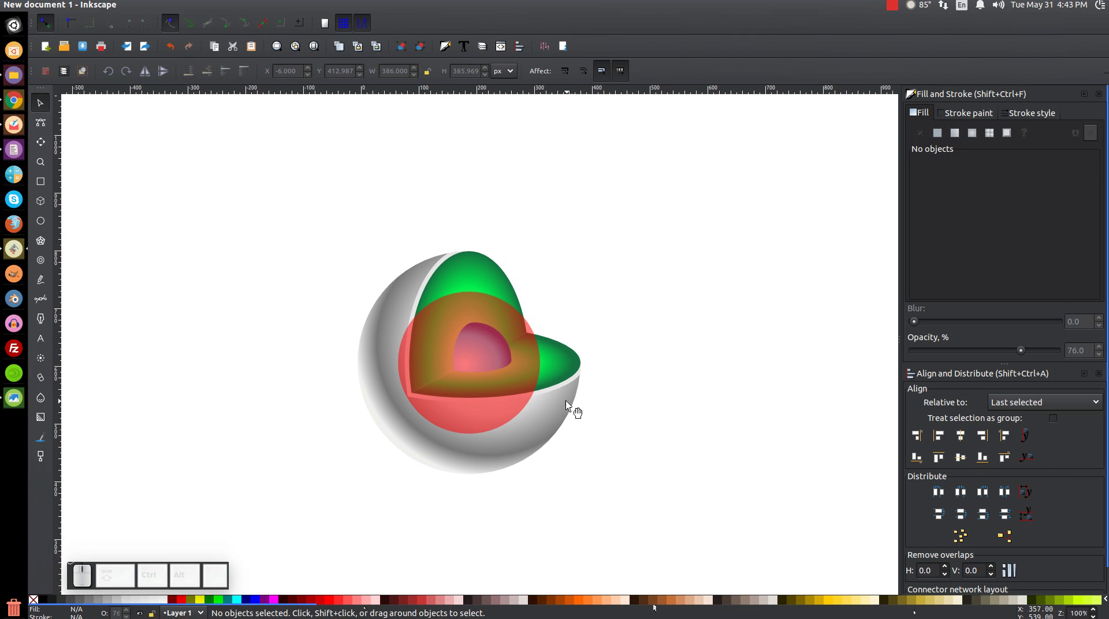
Move and enlarge the circle, fill it with a white linear gradient angled toward the lower left.
drag(505, 347, 478, 374)
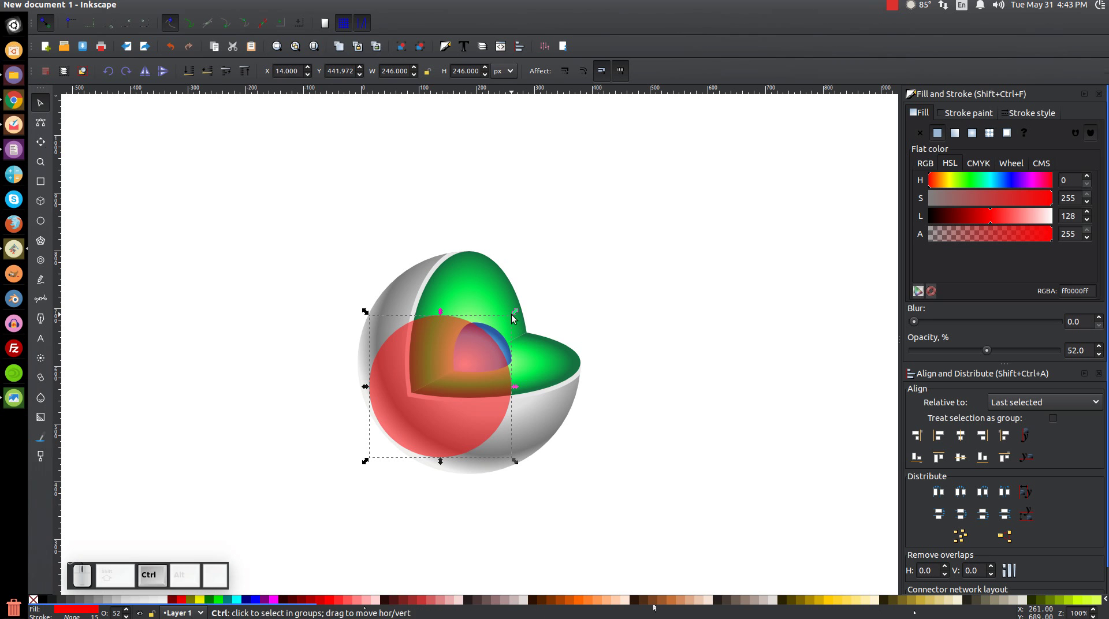
drag(514, 318, 551, 296)
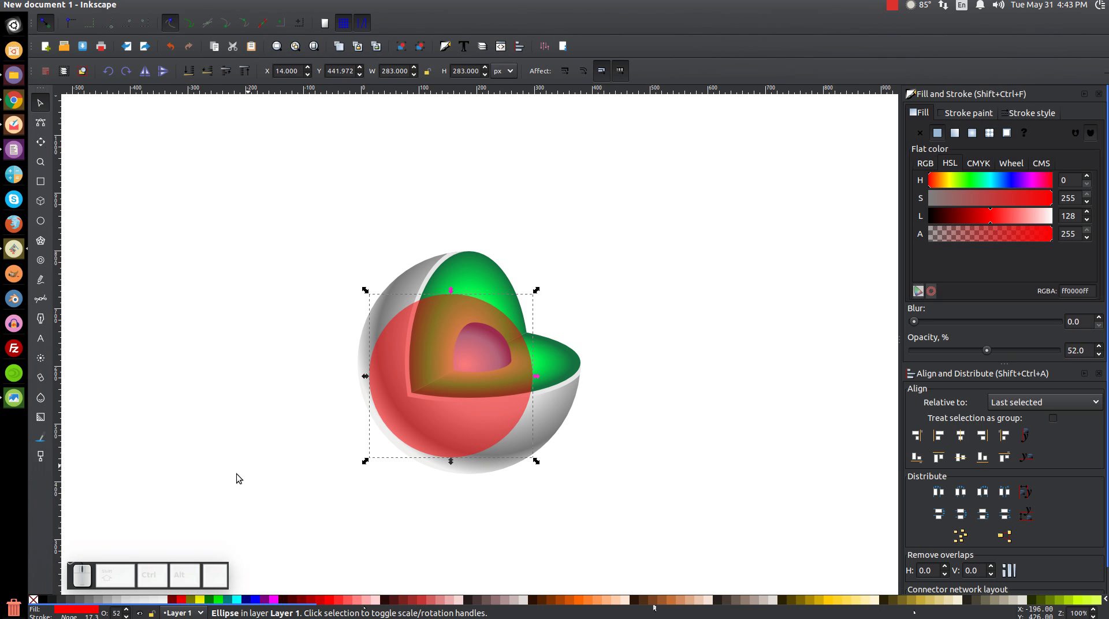
click(163, 607)
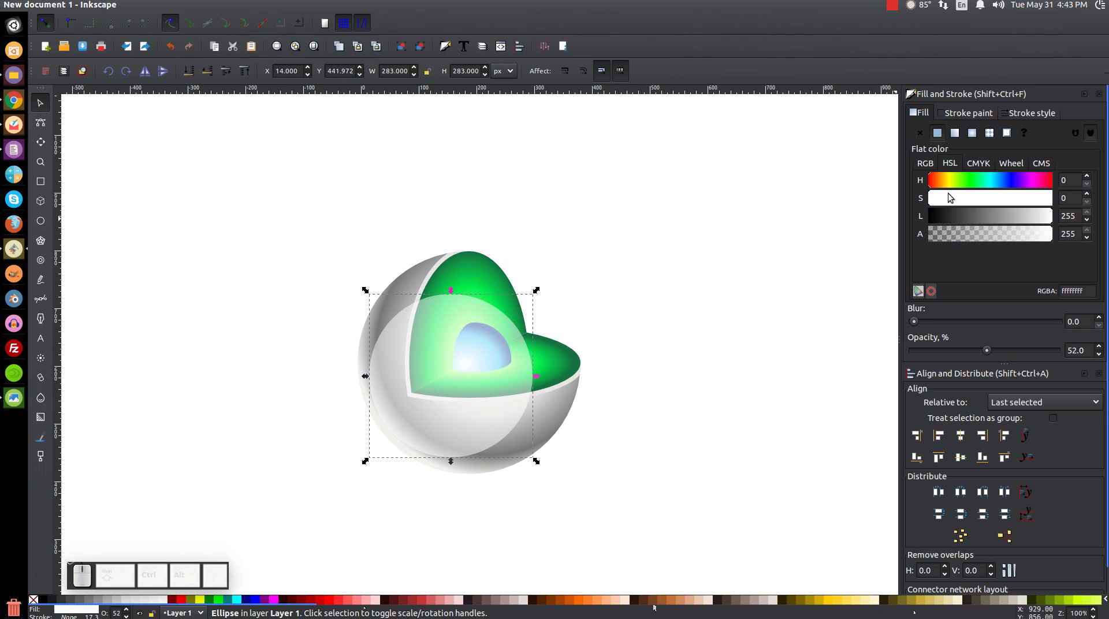
click(960, 134)
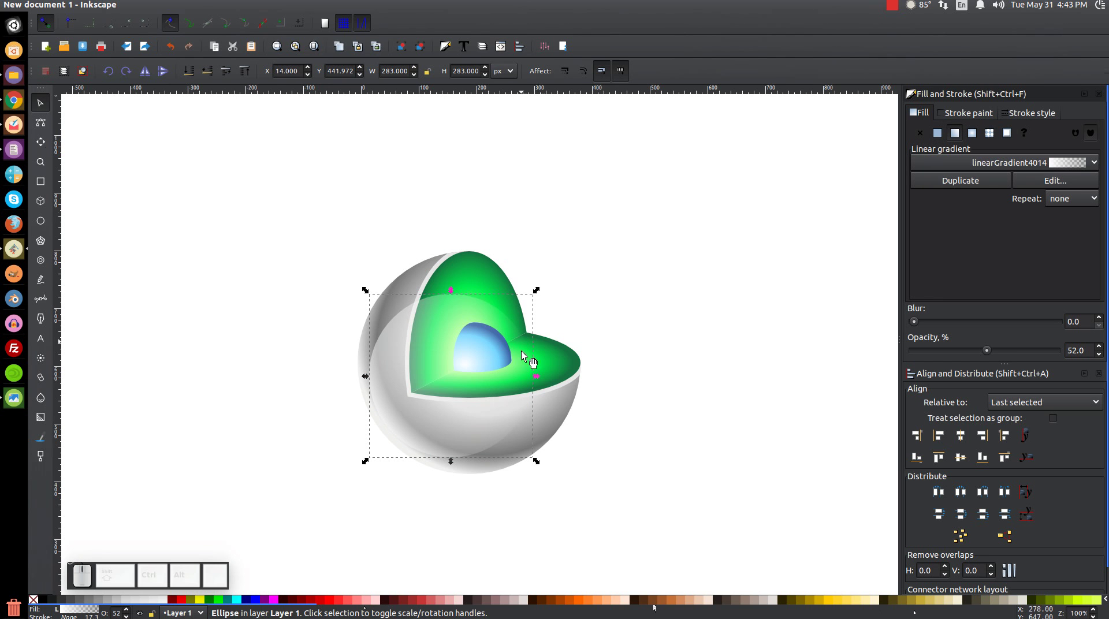
key(g)
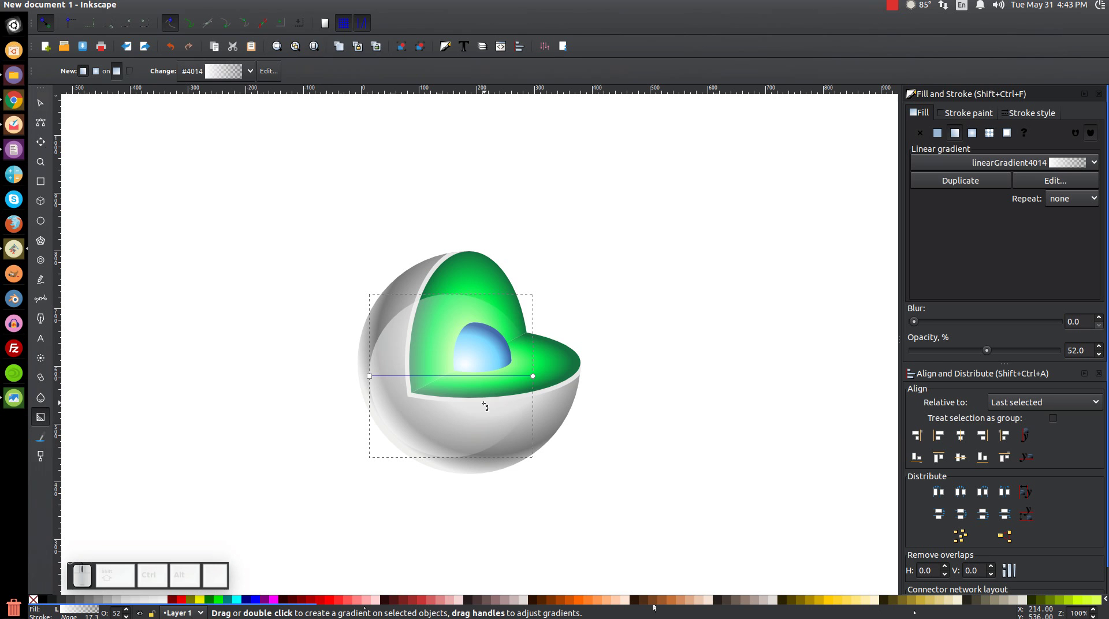
drag(375, 377, 524, 414)
drag(538, 376, 448, 384)
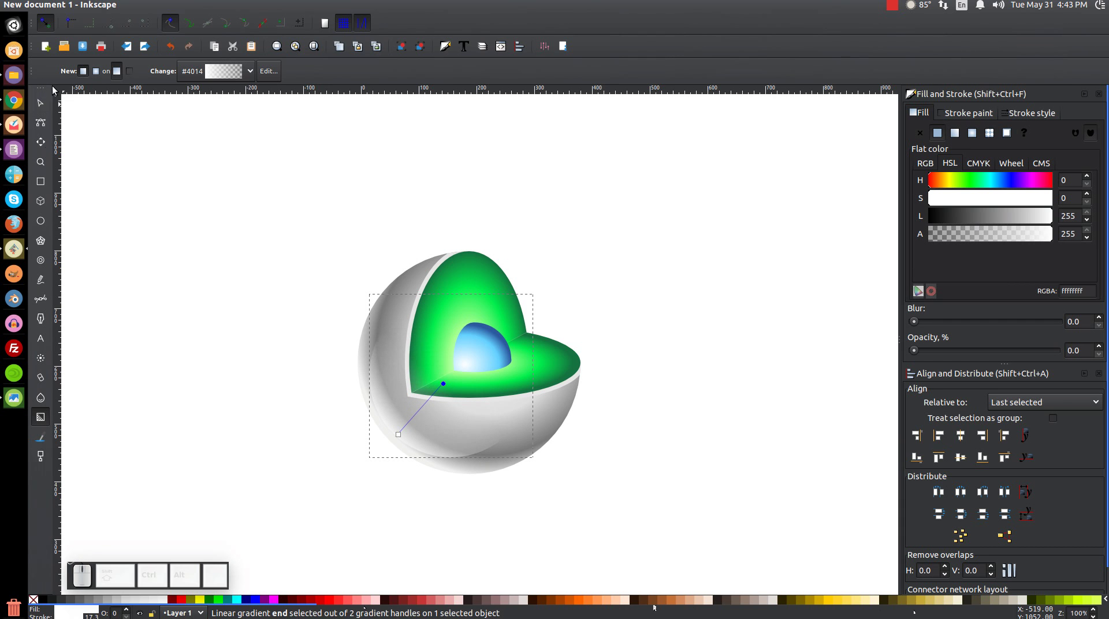
Set the highlight's overall opacity to about 84%.
click(48, 97)
drag(990, 352, 1023, 351)
drag(1023, 352, 1090, 350)
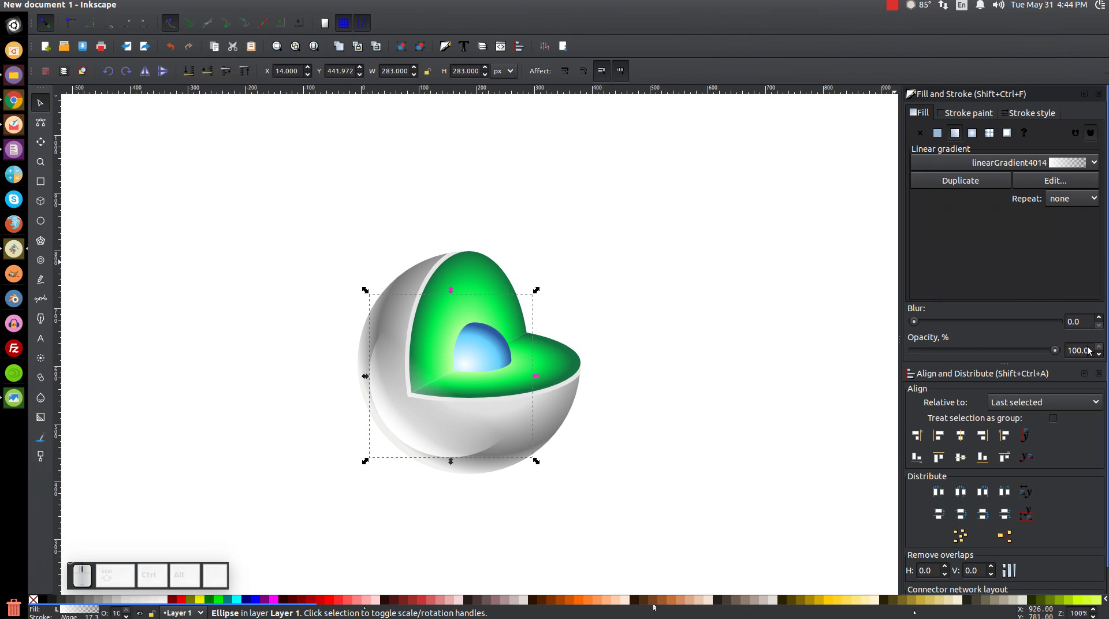
drag(1059, 356, 1035, 350)
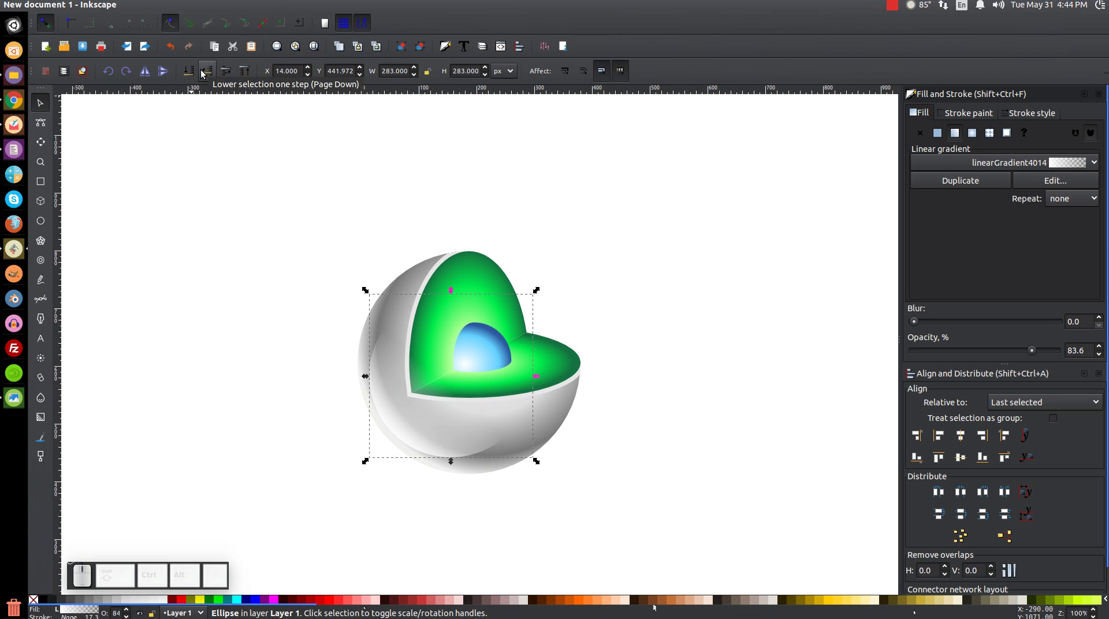
Lower the highlight in the stacking order so it sits on the grey shell, then deselect.
click(204, 73)
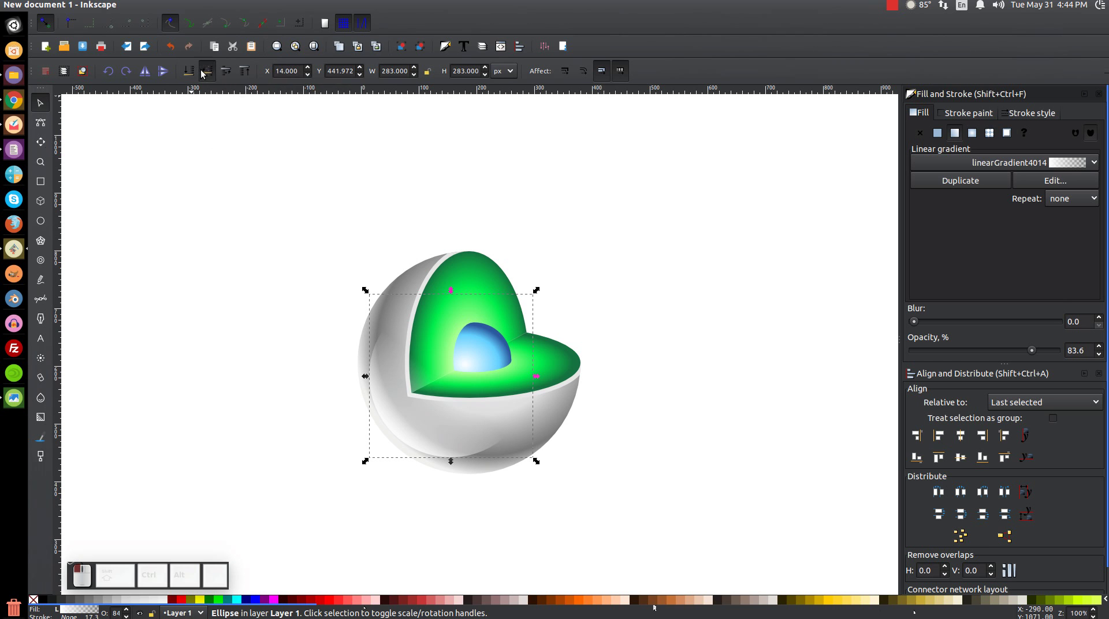
click(204, 74)
click(204, 73)
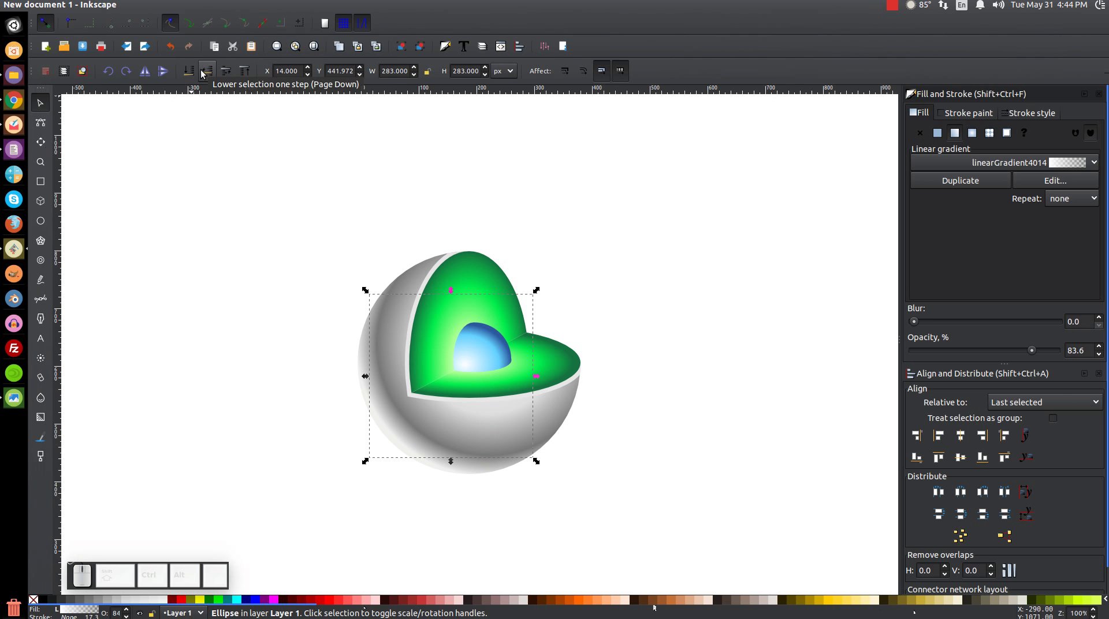
click(225, 78)
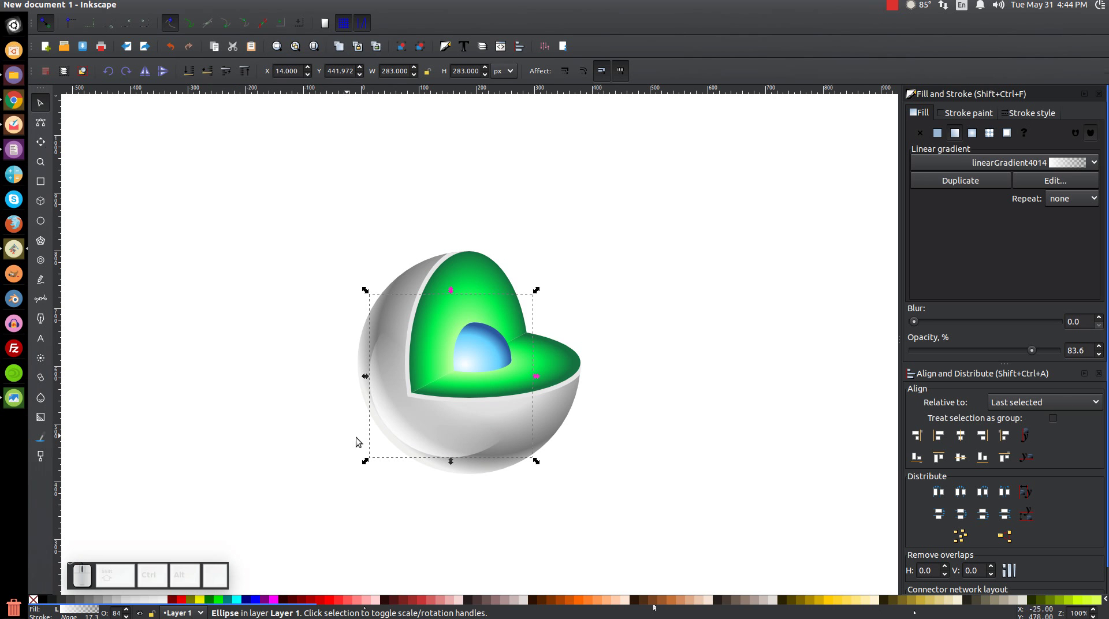
click(724, 421)
Select the whole icon, lock the aspect ratio and scale it down to about 130 px wide.
key(1)
scroll(down, 3)
scroll(up, 3)
scroll(down, 3)
drag(790, 549, 218, 127)
click(412, 47)
drag(587, 319, 495, 448)
click(495, 448)
drag(480, 315, 613, 383)
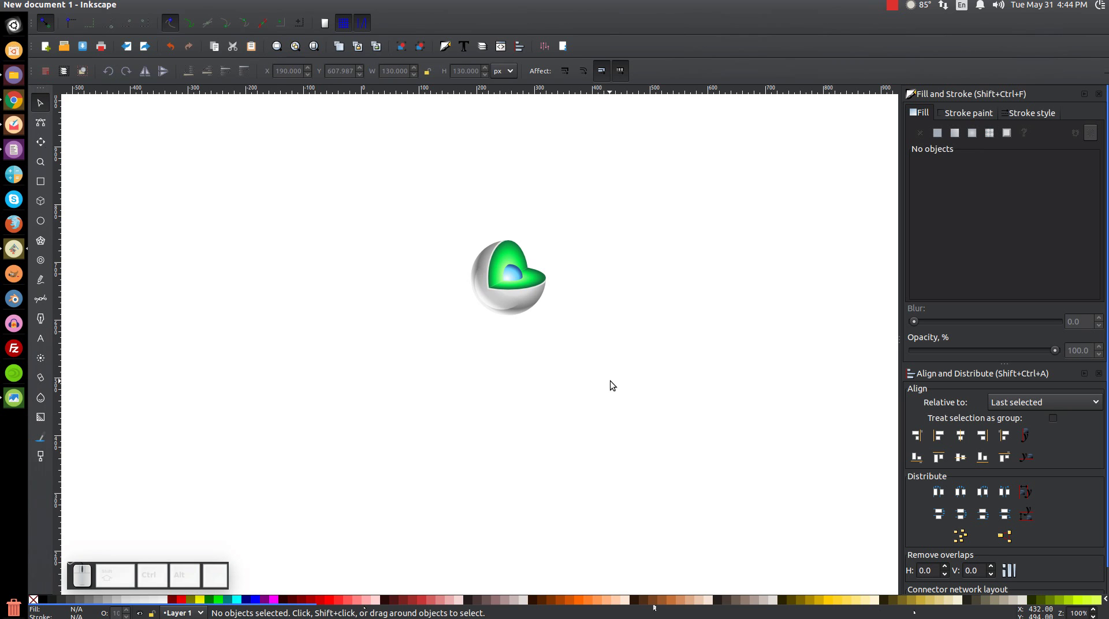